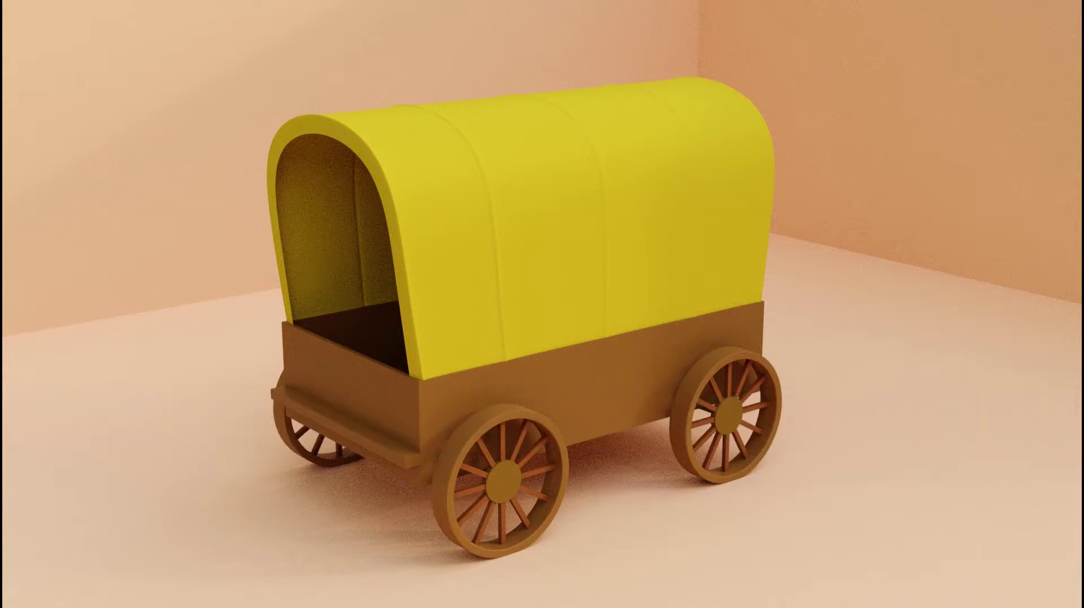
Step: Choose Cylinder from the Add menu to start the wheel hub
click(563, 274)
Step: Add a cylinder, shrink it to about a fifth and flatten it into a thin hub disc
key(shift+a)
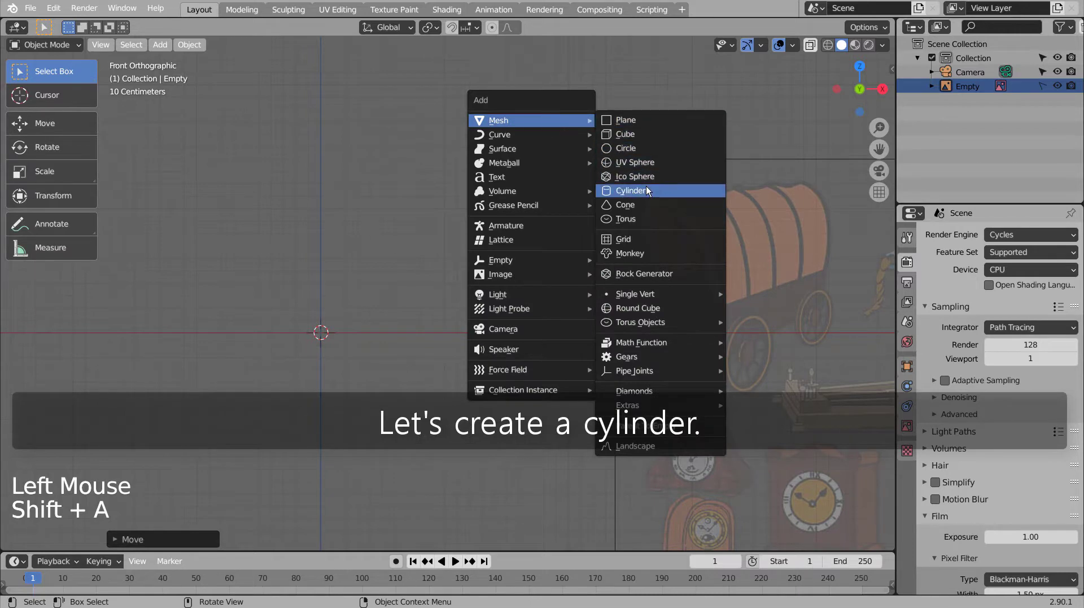
key(r)
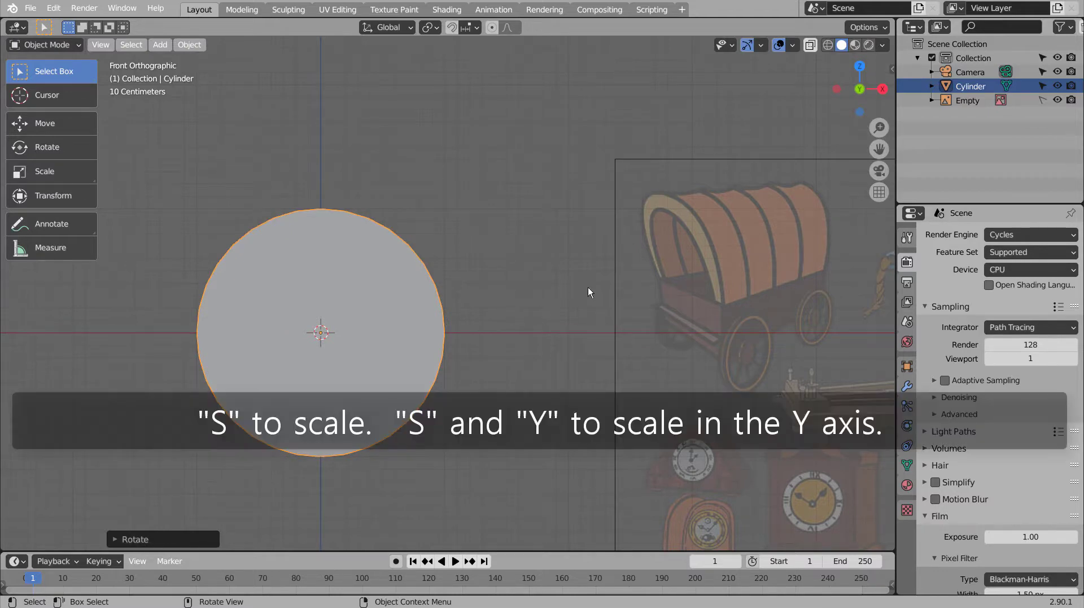
key(s)
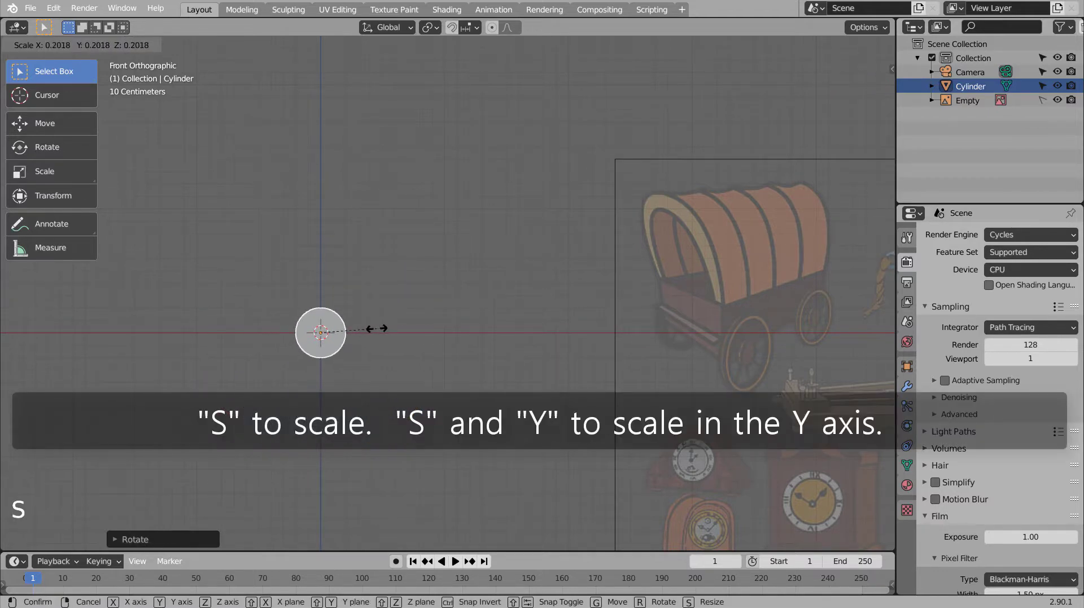
middle_click(450, 336)
key(s)
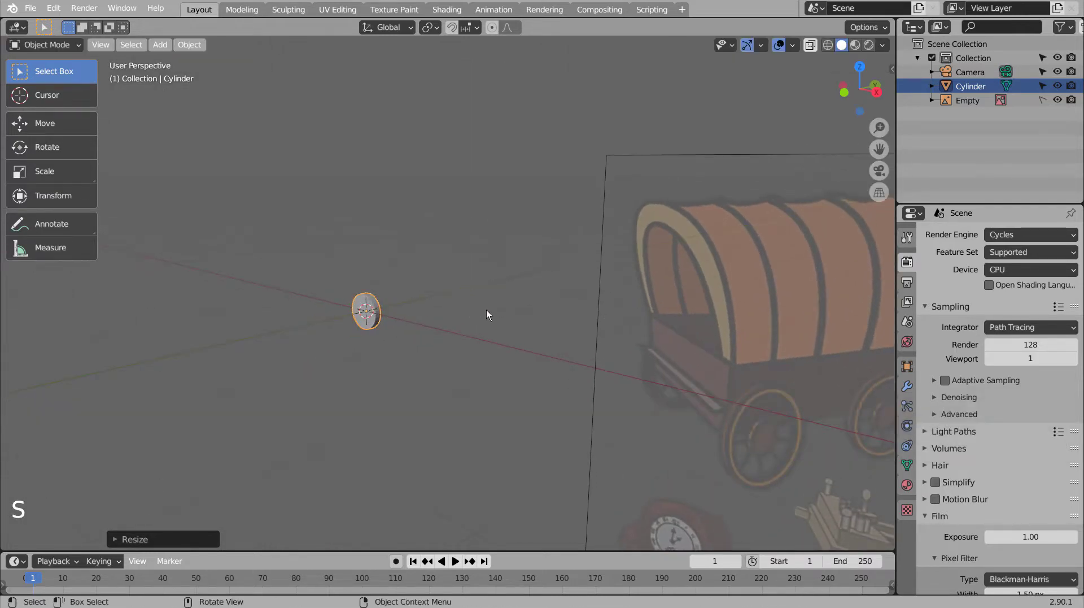
middle_click(505, 311)
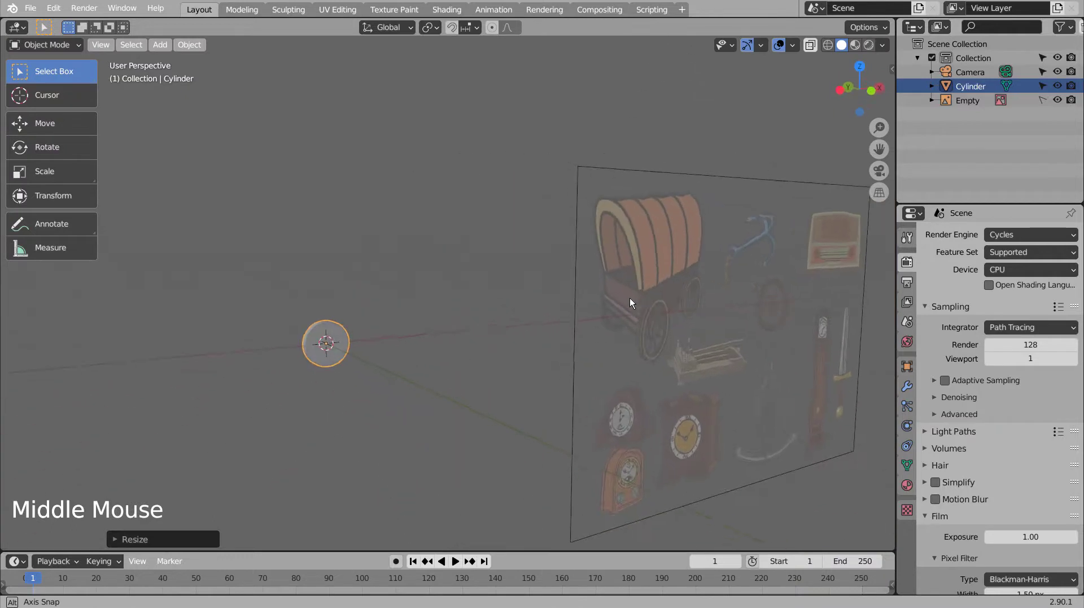
Step: Duplicate the hub disc and enlarge the copy to full wheel size, shown see-through
key(KP_1)
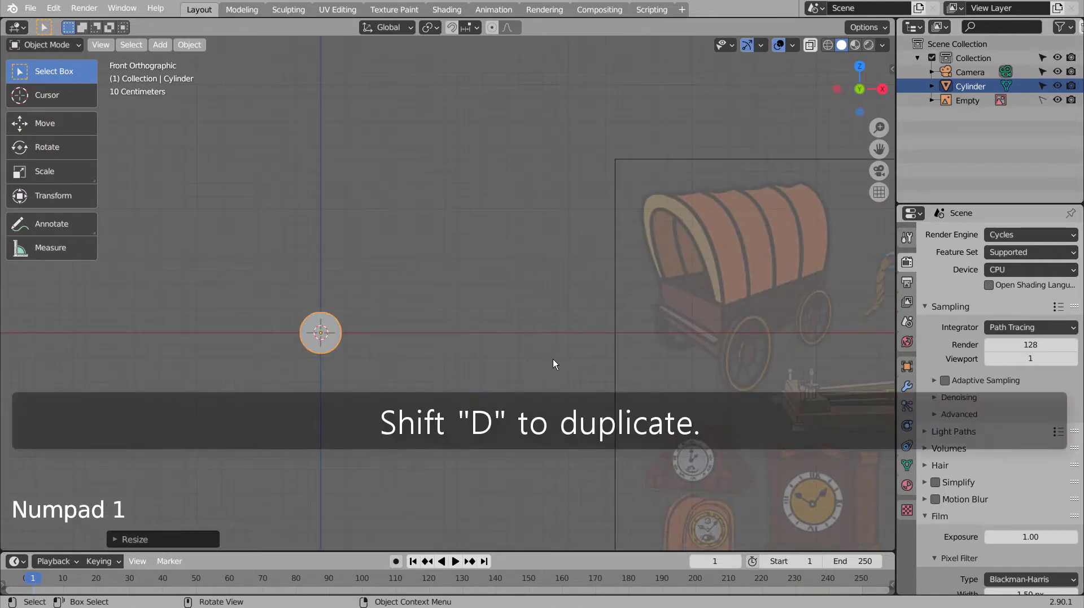
key(shift+d)
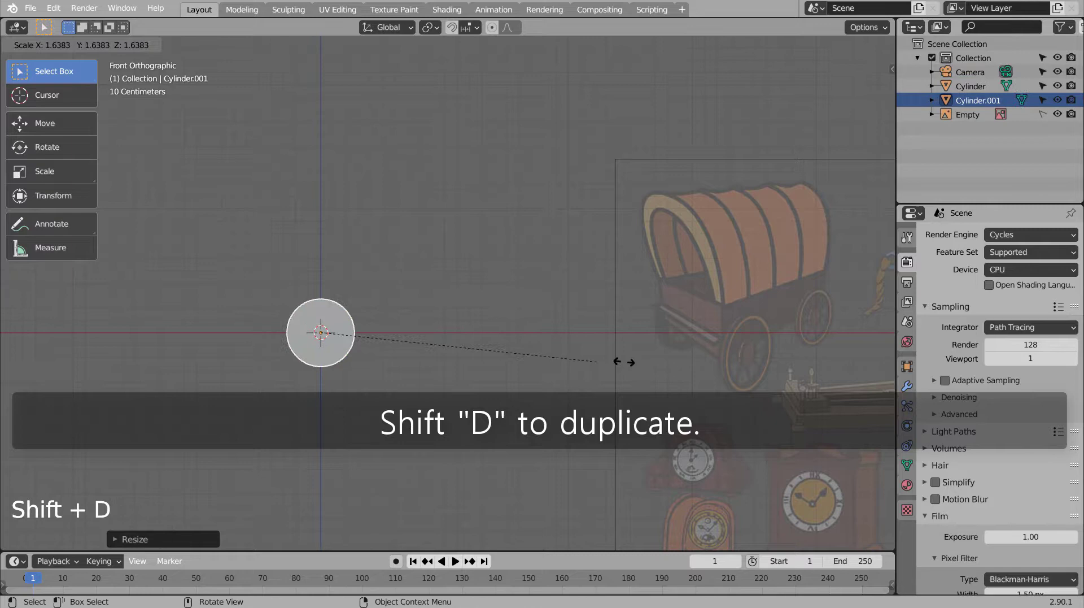
key(shift+z)
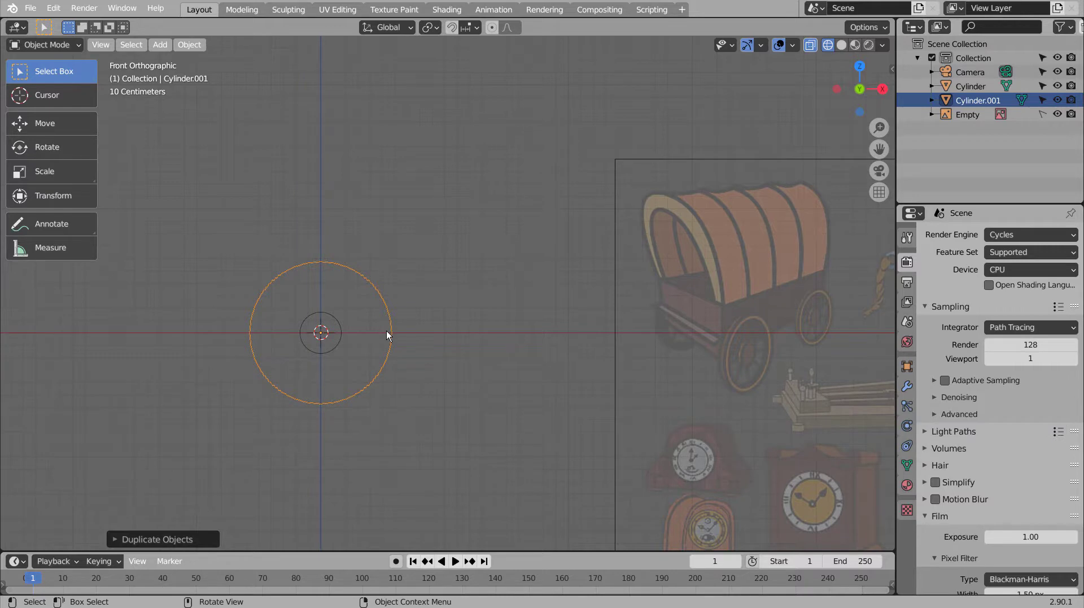
key(shift+z)
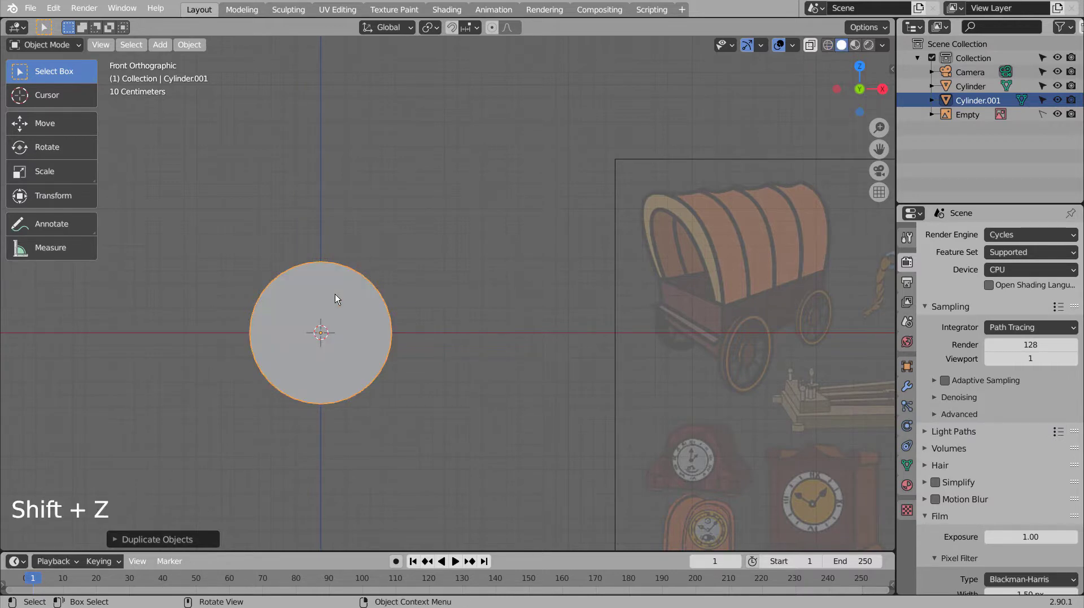
Step: In Edit Mode, select the large disc's front and back faces ready for insetting
key(Tab)
key(3)
click(333, 294)
middle_click(275, 336)
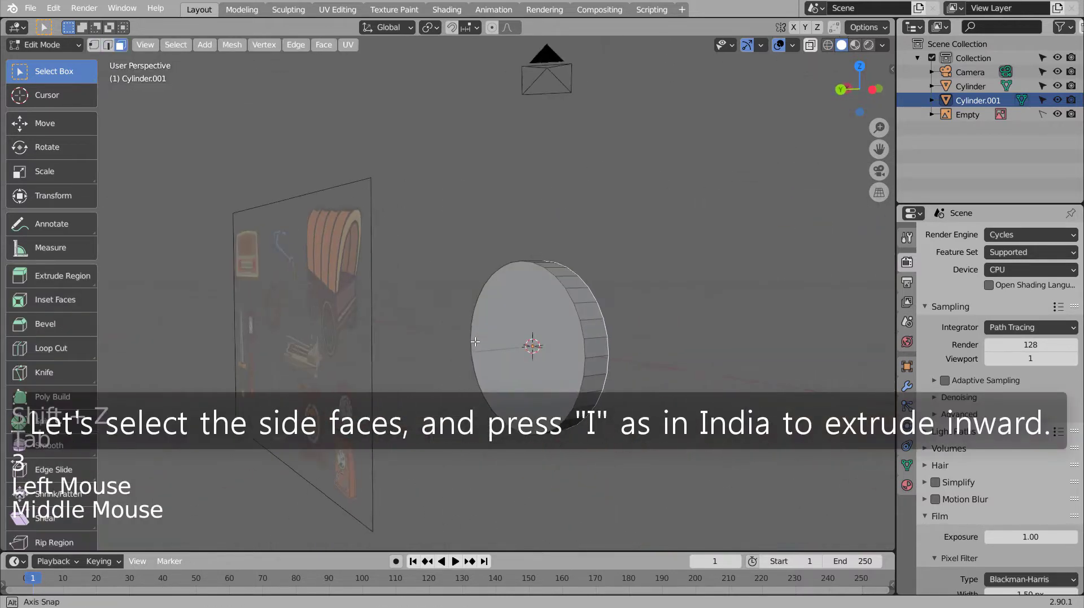
click(501, 304)
middle_click(572, 345)
middle_click(382, 349)
Step: Inset the disc faces twice and delete the inner faces, leaving a ring
key(x)
key(i)
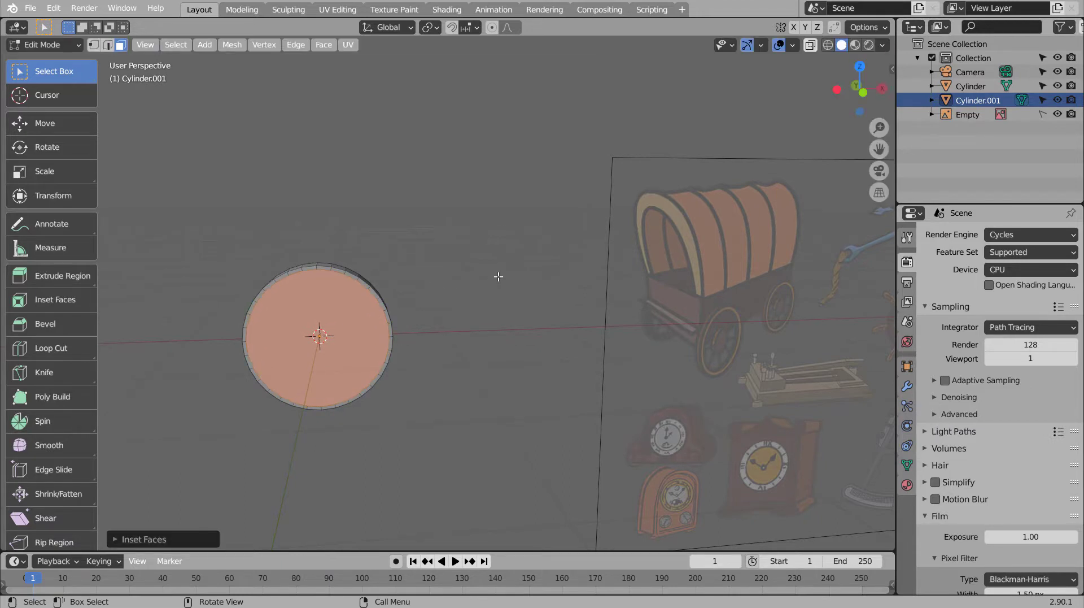
key(i)
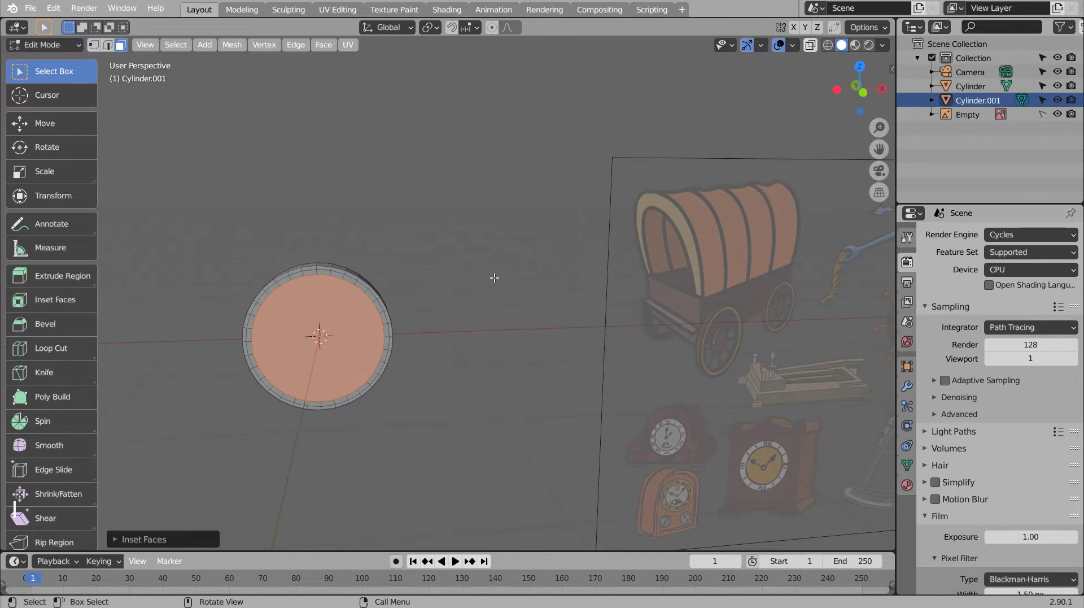
key(x)
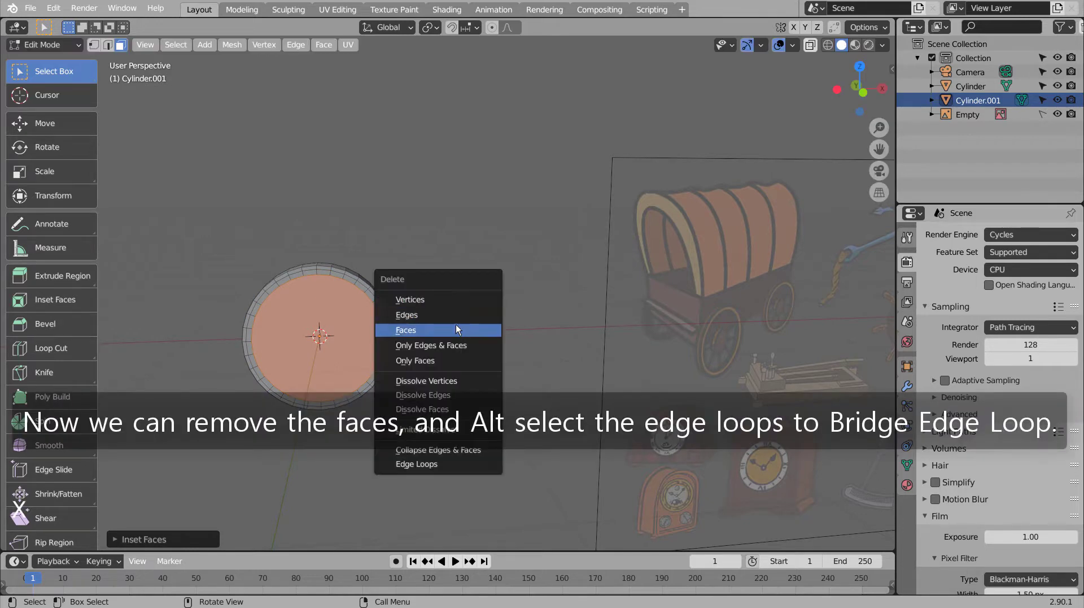
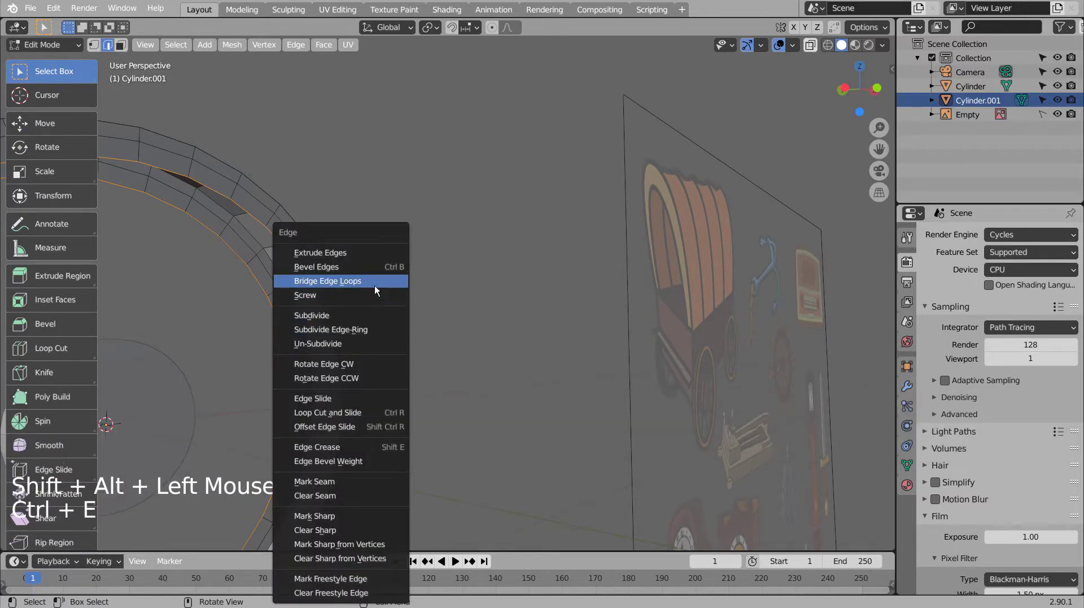
middle_click(491, 389)
scroll(down, 3)
Step: Bridge the ring's inner edge loops into a closed hollow rim and finish editing
key(KP_1)
click(388, 410)
key(Tab)
click(428, 390)
key(shift+a)
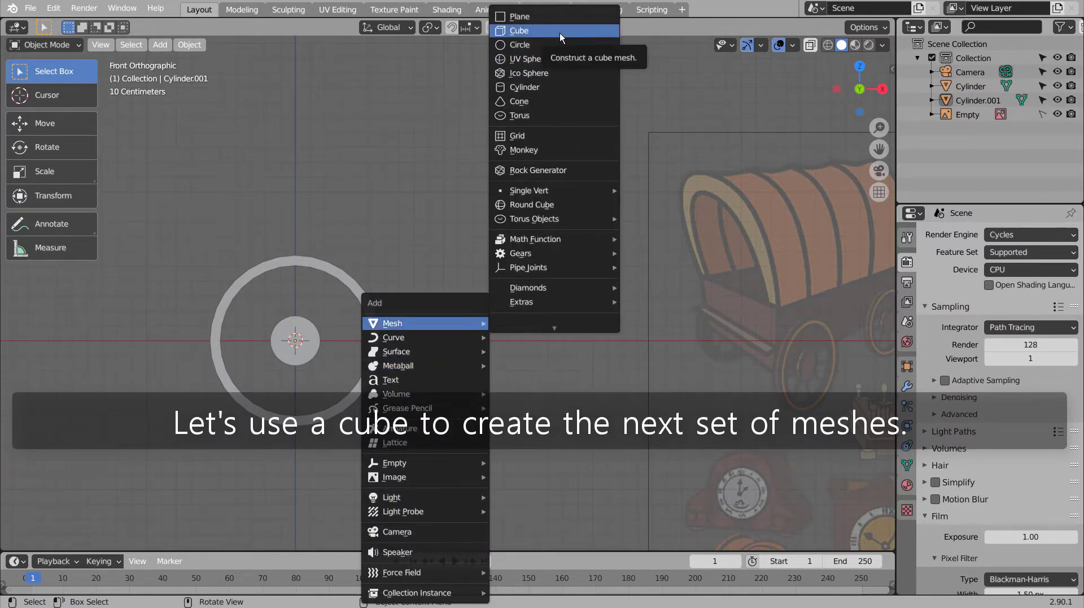
Step: Add a cube, stretch it into a thin spoke from hub to rim, origin at the wheel centre
key(s)
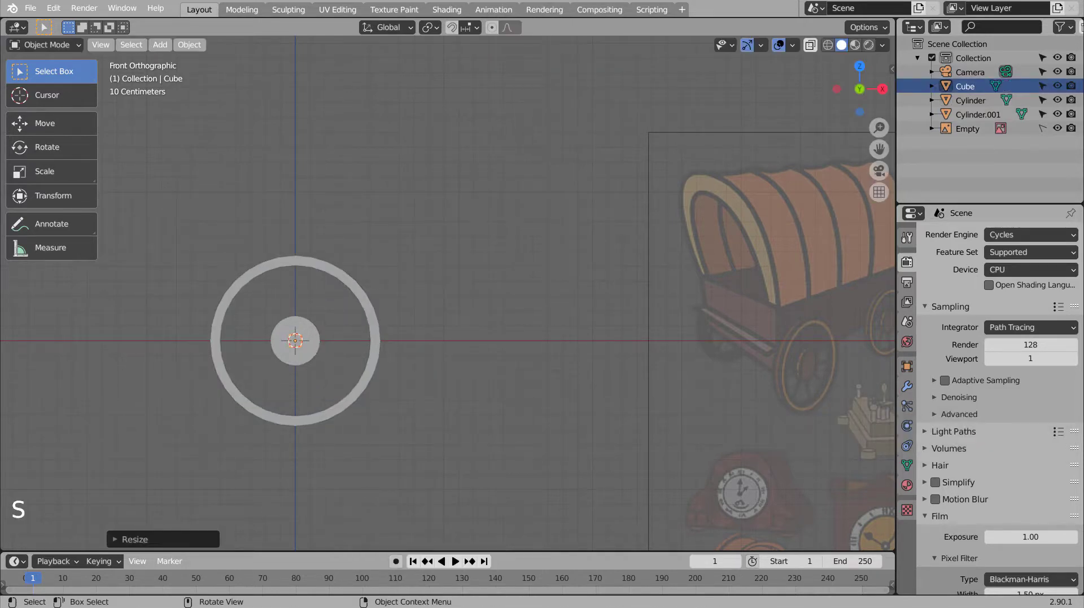
key(s)
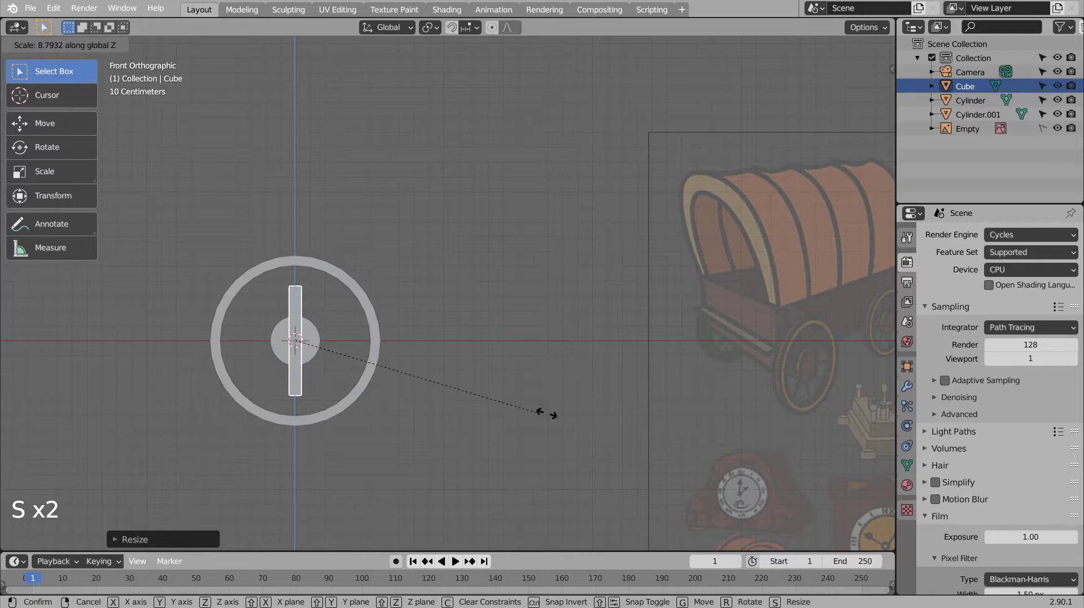
key(s)
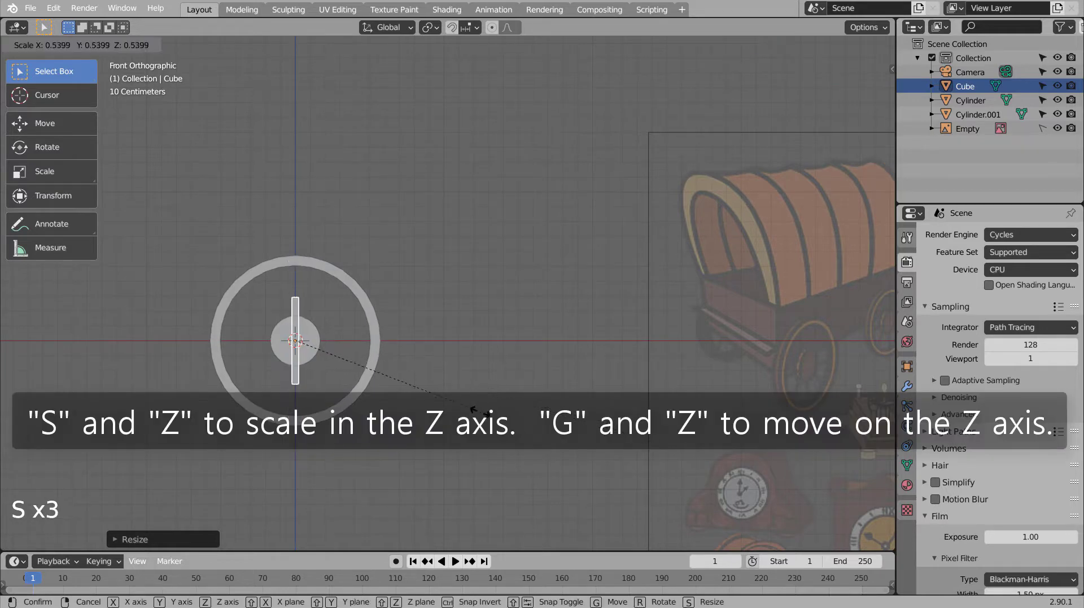
key(g)
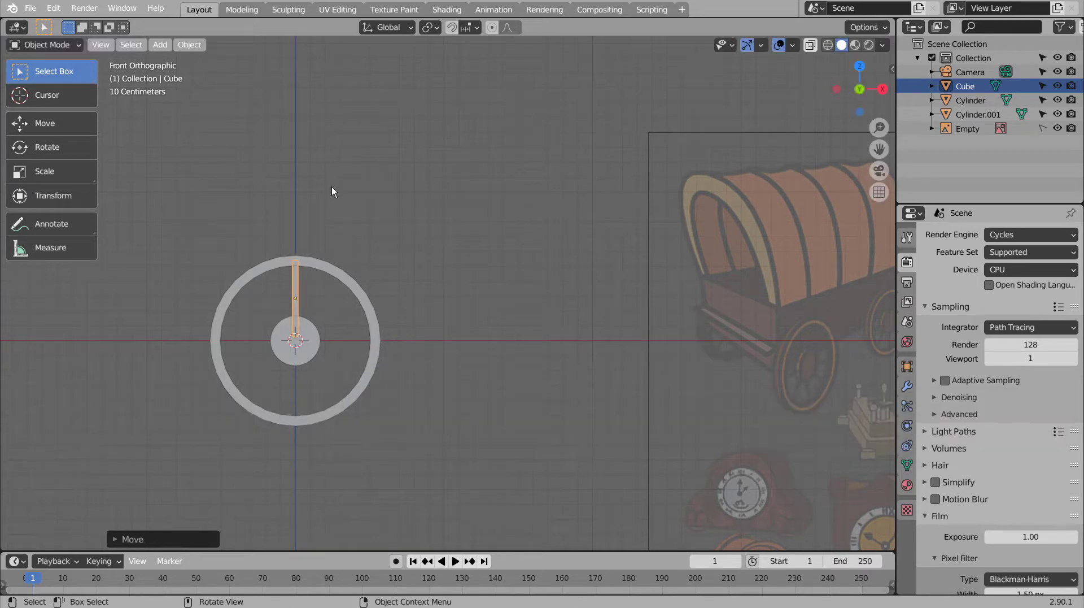
click(205, 49)
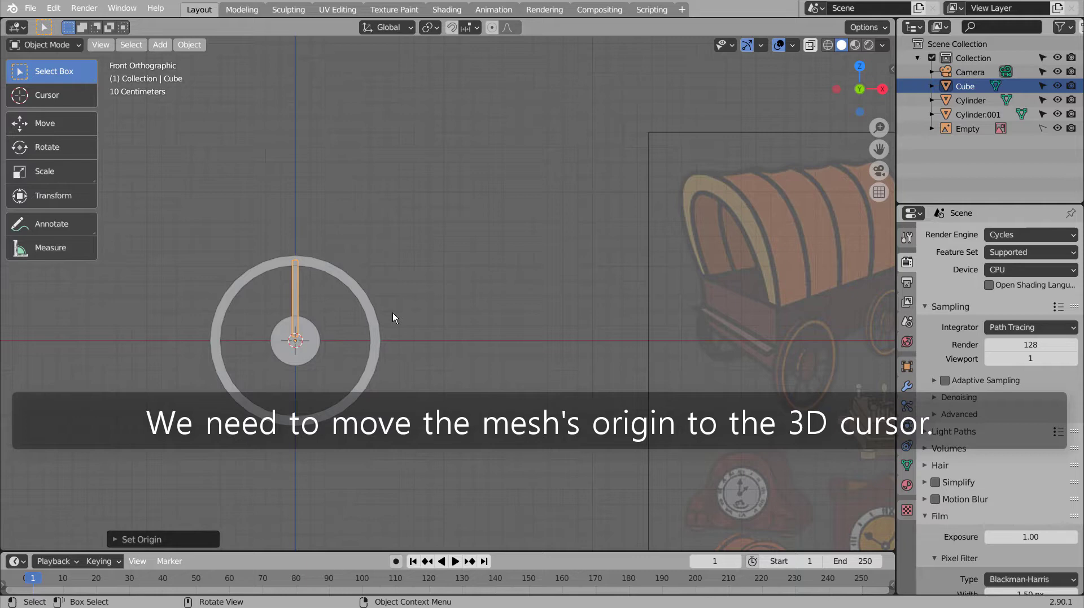
Step: Duplicate and rotate the spoke in 30-degree steps until twelve spokes fill the wheel
key(shift+d)
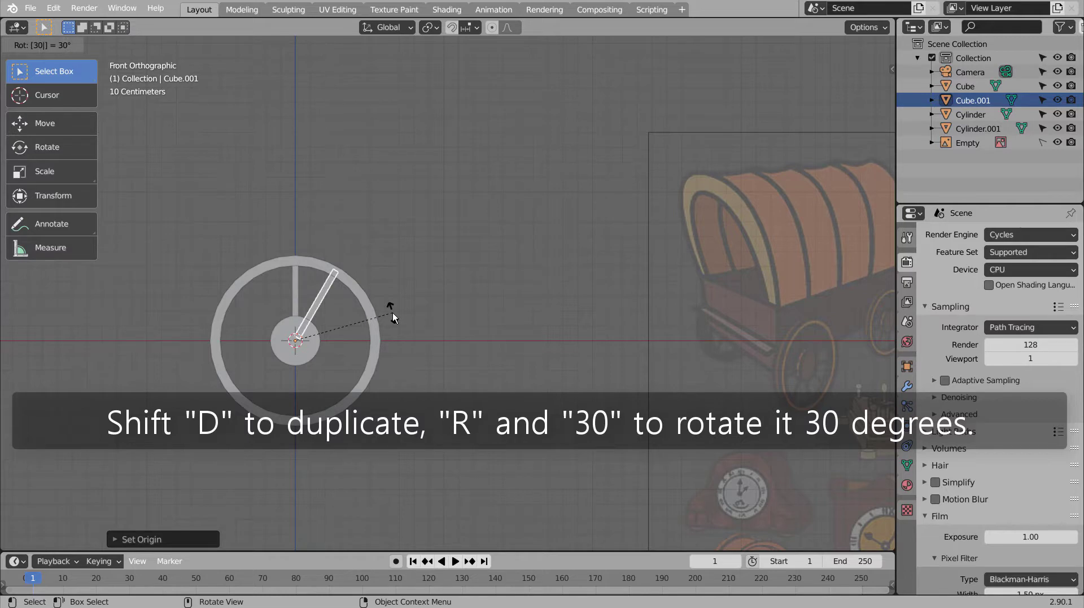
key(shift+d)
key(shift+d)
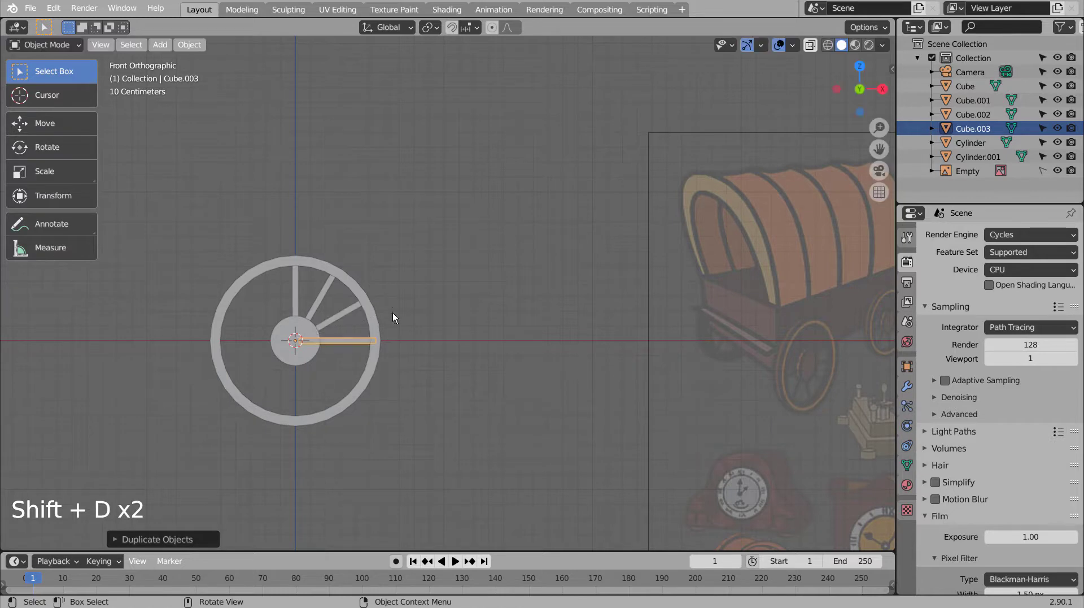
key(shift+d)
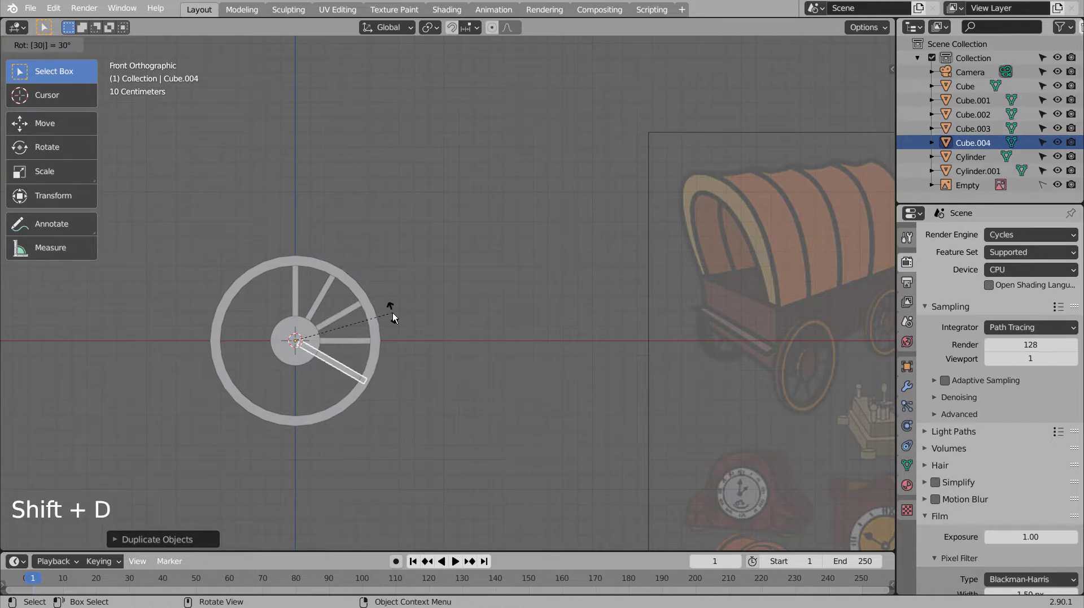
key(shift+d)
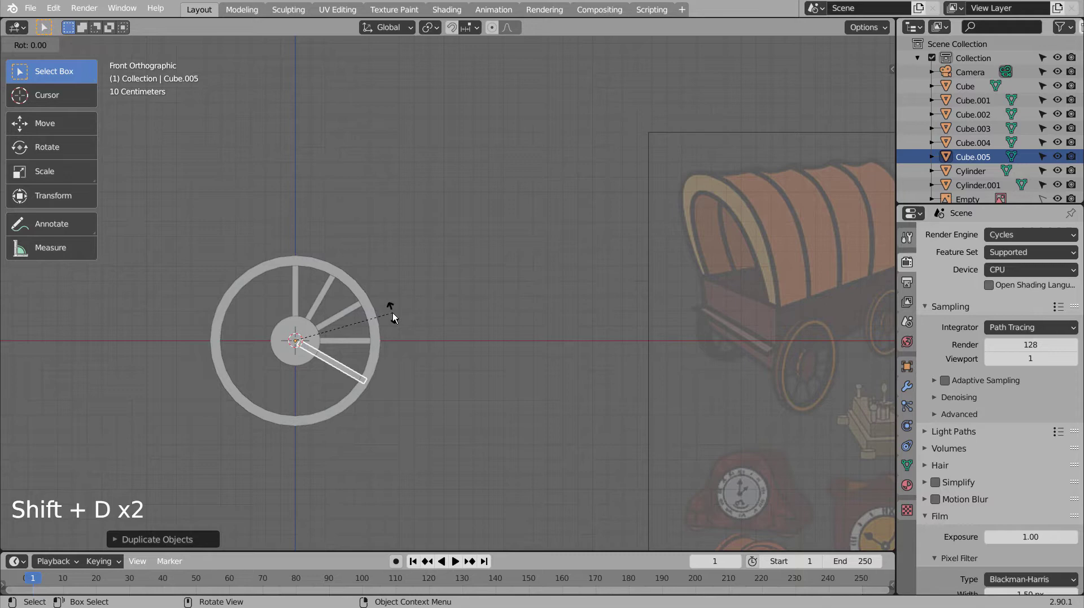
key(shift+d)
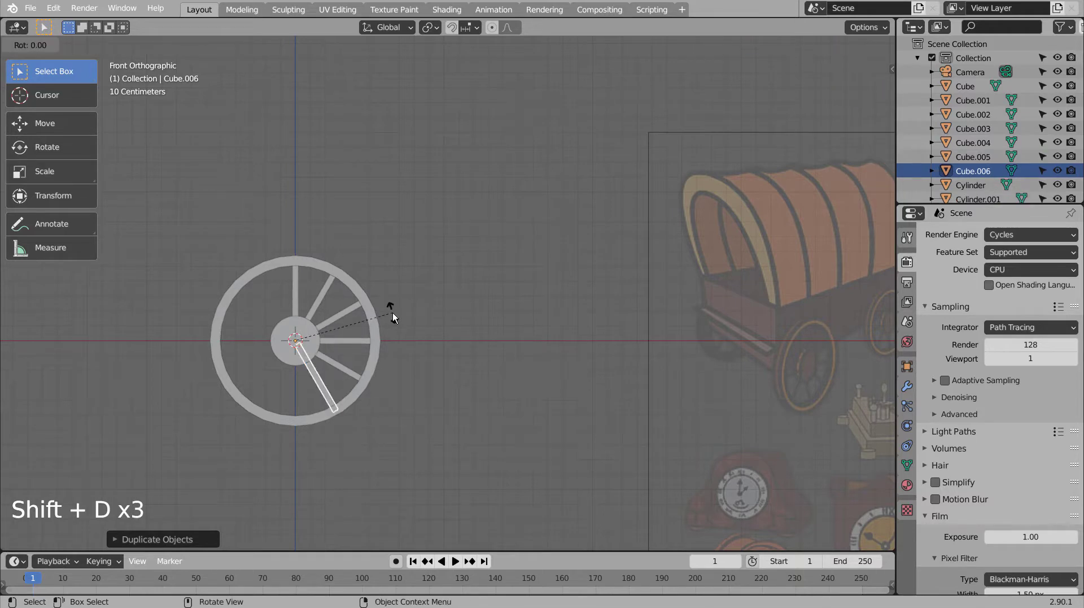
key(shift+d)
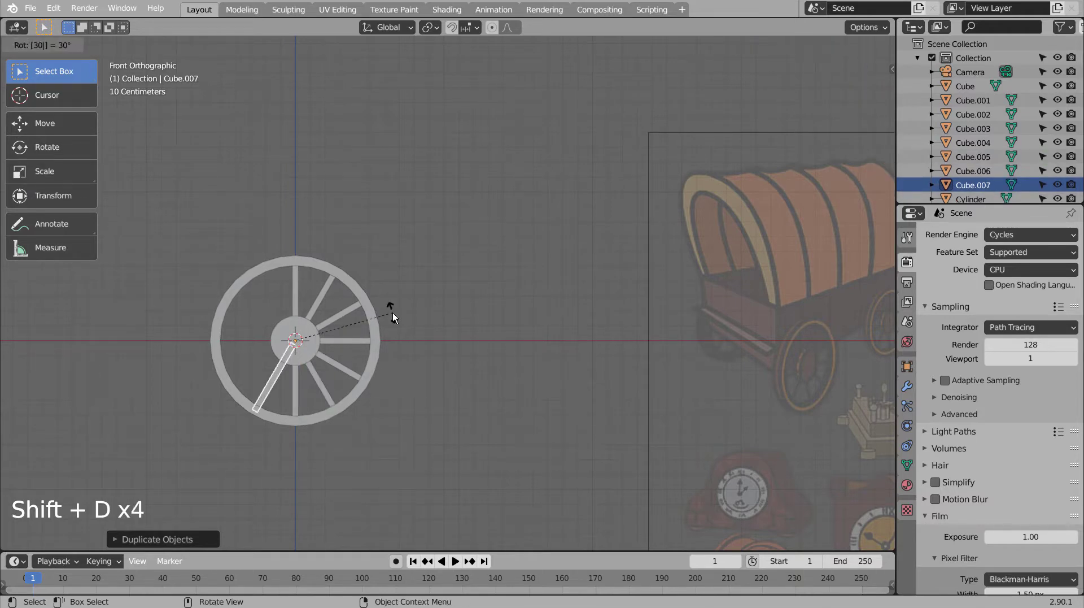
key(shift+d)
key(shift+d)
key(shift+d)
key(shift+d)
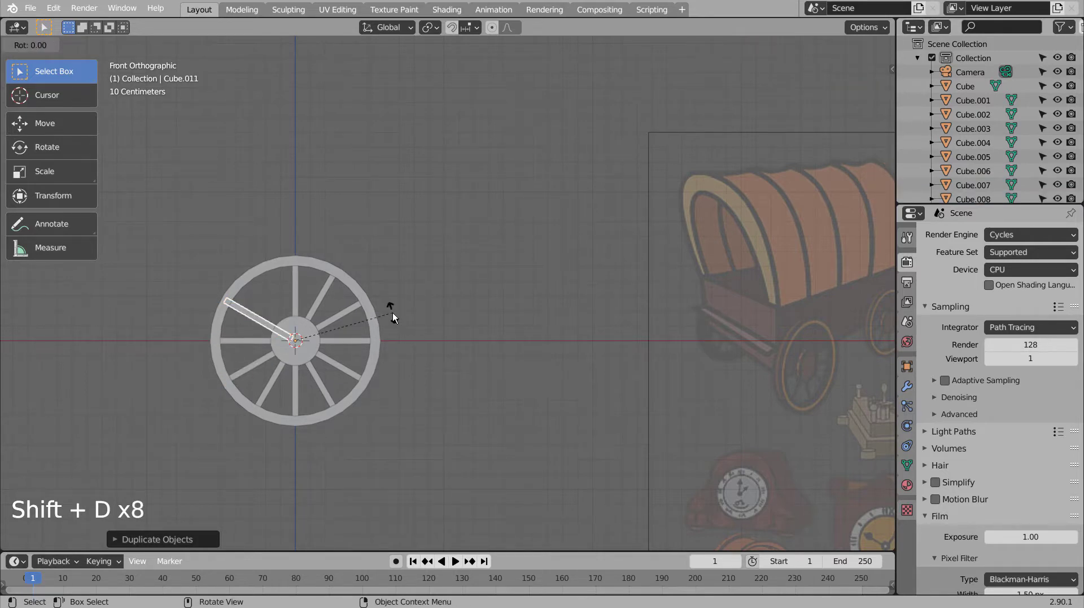
key(Tab)
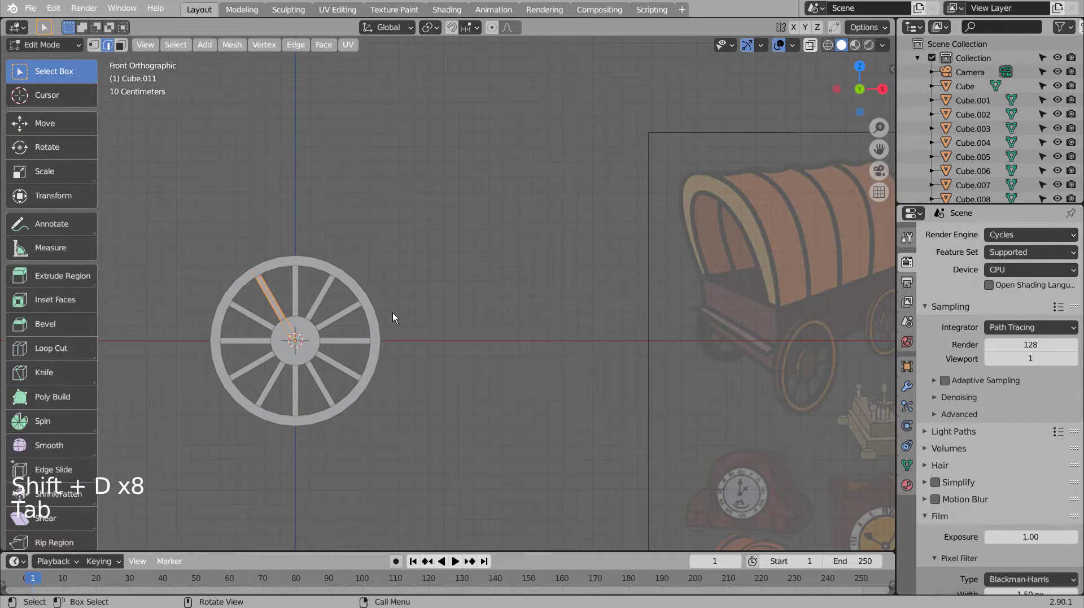
Step: Select the rim, add a subdivision and slide a first loop cut along it
key(Tab)
click(311, 341)
middle_click(338, 398)
middle_click(462, 397)
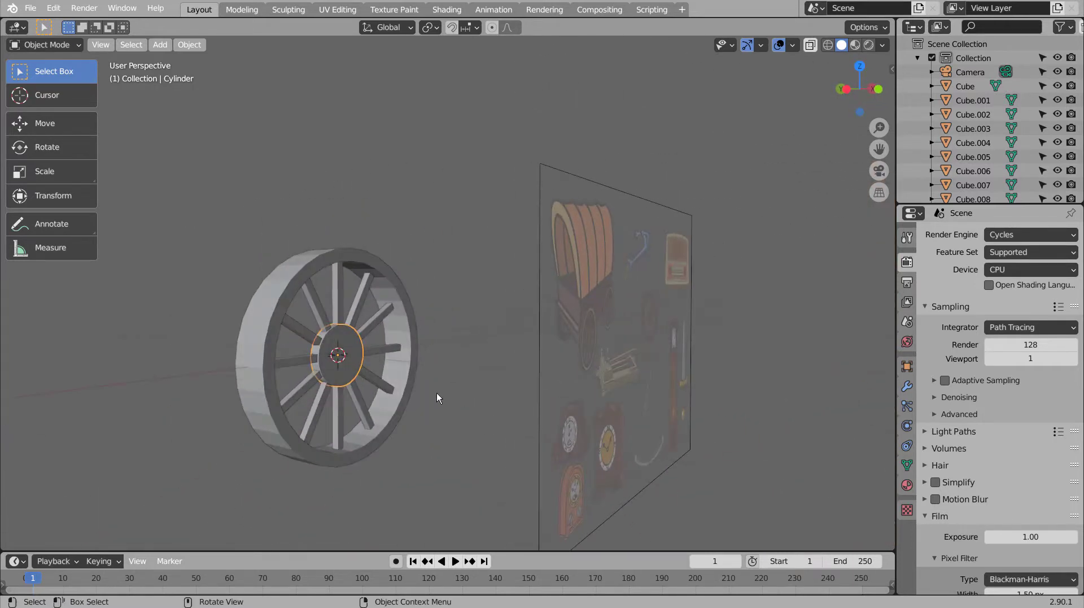
click(297, 272)
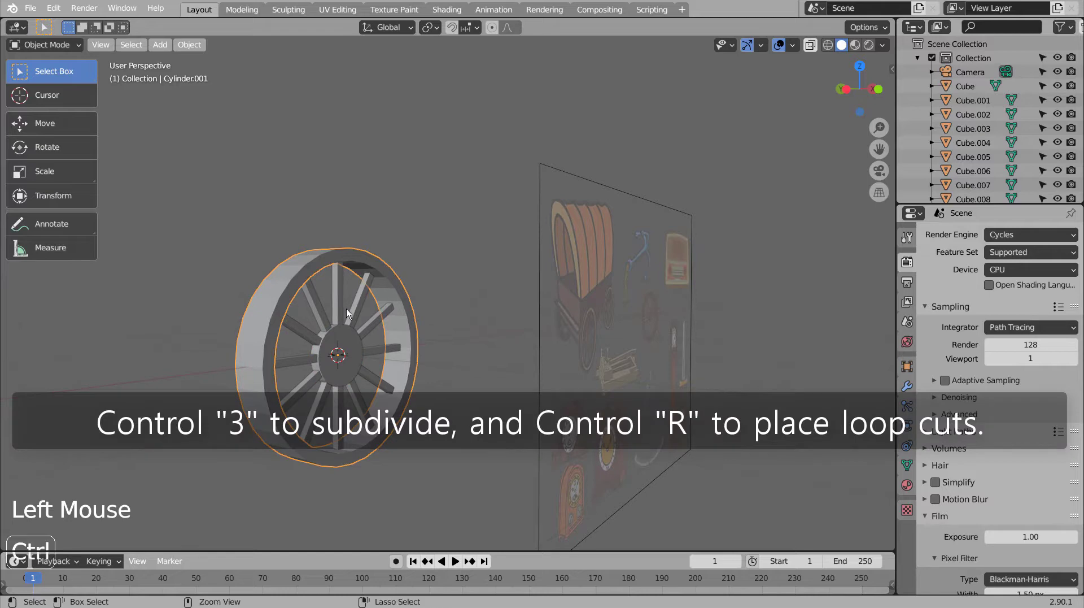
key(ctrl+3)
key(Tab)
scroll(up, 3)
middle_click(343, 318)
middle_click(348, 319)
key(ctrl+r)
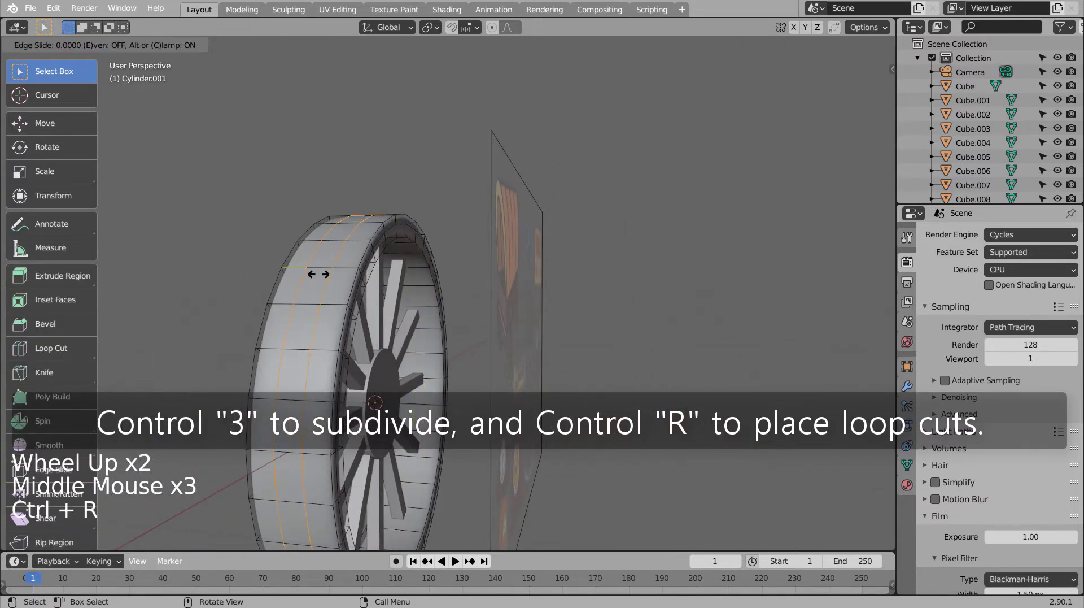
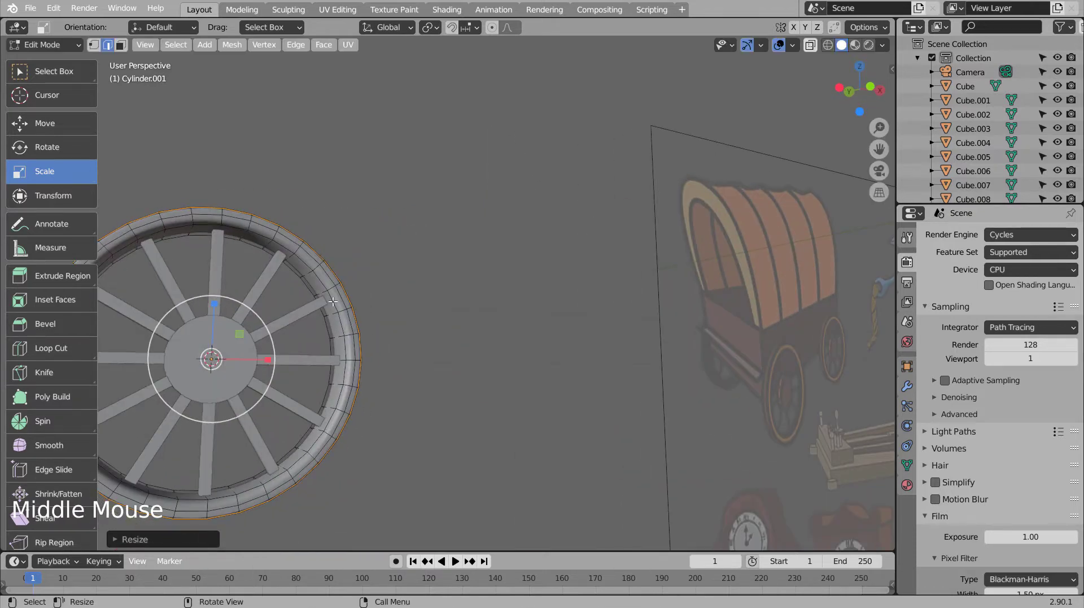
Step: Add two more loop cuts near the rim's edges so it smooths into a thick rounded band
middle_click(323, 306)
scroll(up, 3)
key(Tab)
scroll(up, 3)
middle_click(338, 333)
key(Tab)
middle_click(456, 319)
key(ctrl+r)
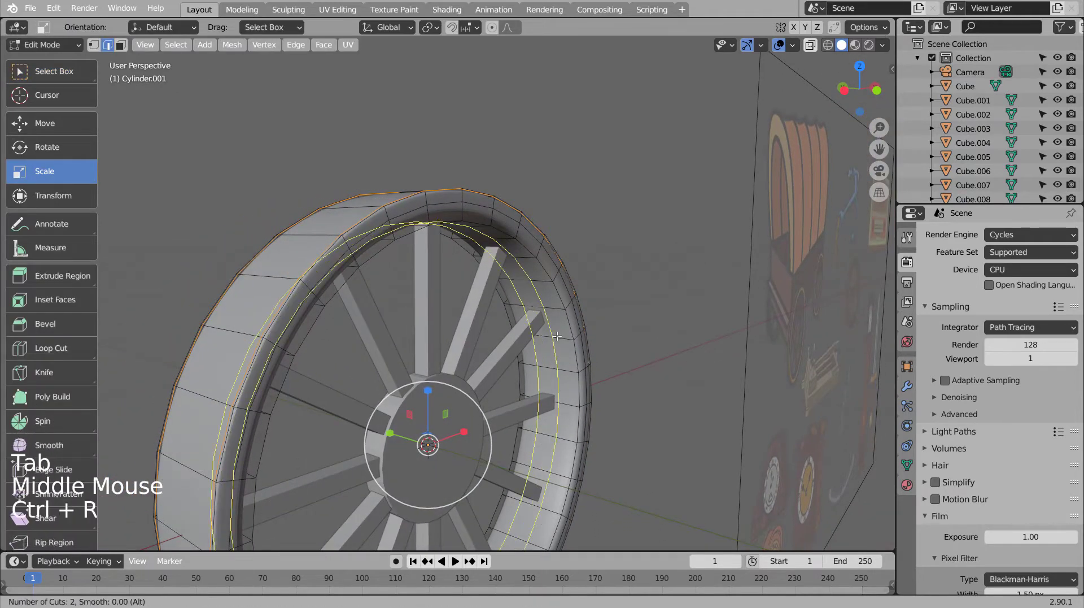
click(396, 429)
key(Tab)
middle_click(583, 418)
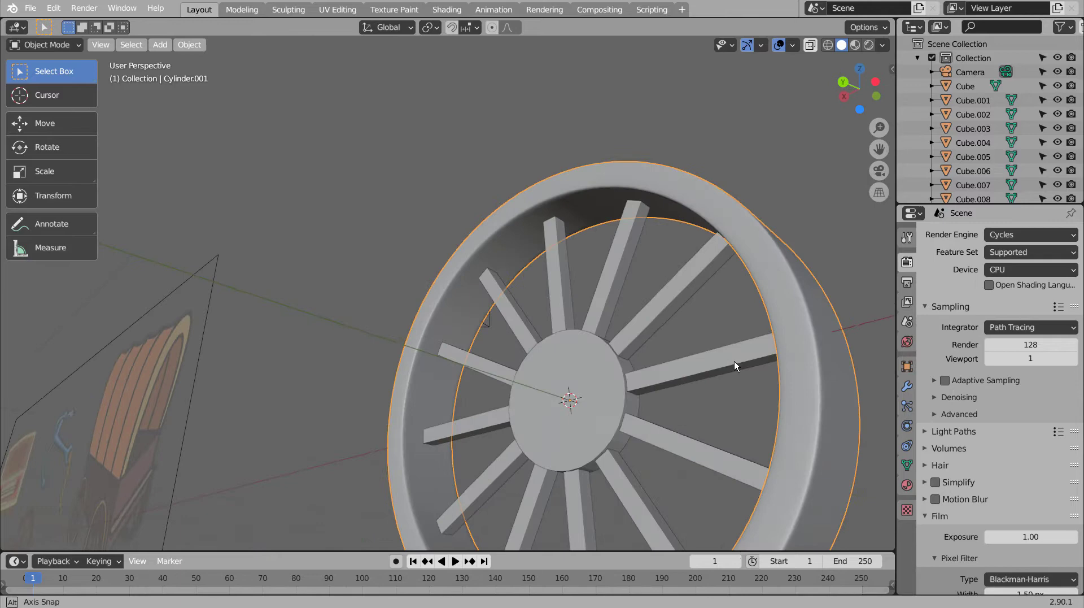
Step: Give the hub a subdivision and select its disc faces in Edit Mode
click(353, 404)
middle_click(400, 398)
middle_click(470, 406)
key(ctrl+3)
key(Tab)
key(3)
click(444, 413)
middle_click(417, 437)
click(540, 398)
middle_click(633, 401)
key(l)
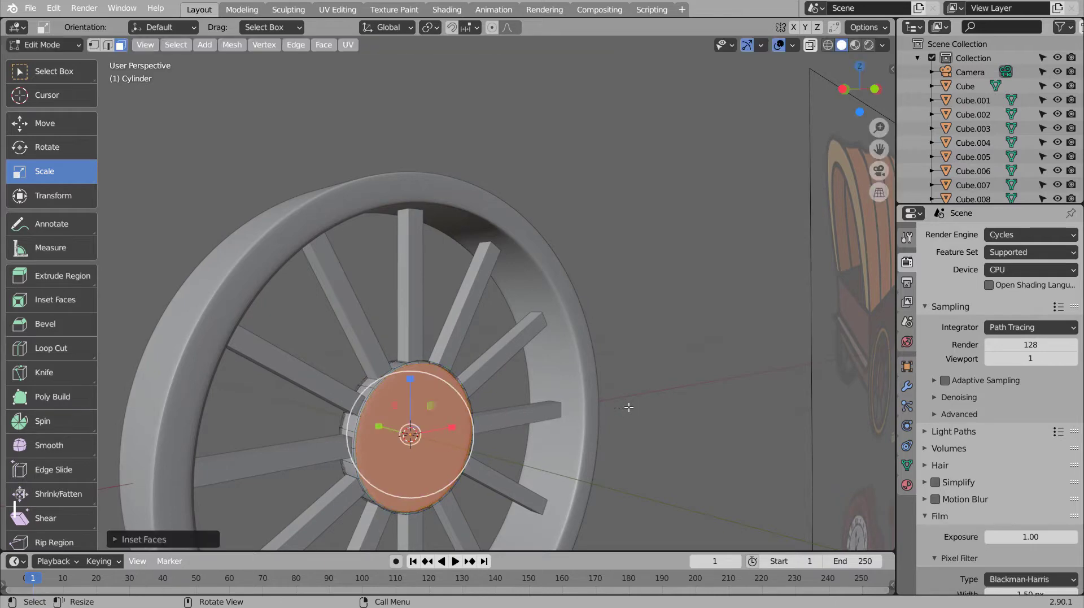
Step: Add two supporting edge loops around the hub so its edges stay crisp yet rounded
key(Tab)
middle_click(458, 414)
middle_click(463, 413)
key(Tab)
key(ctrl+r)
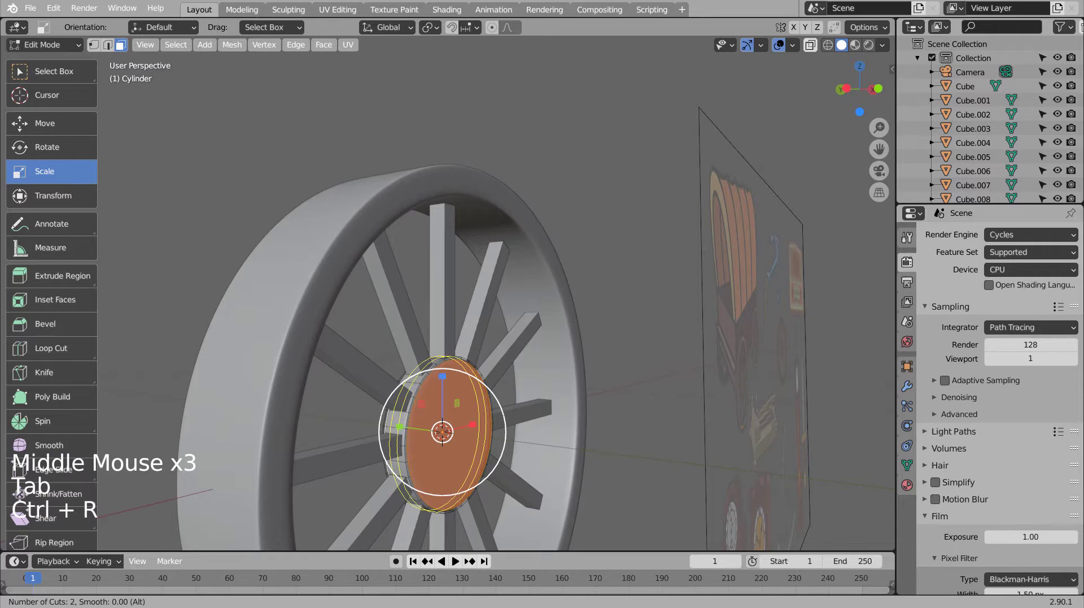
click(400, 423)
key(Tab)
Step: Orbit around the wheel to inspect the smoothed hub, spokes and rim
middle_click(540, 434)
middle_click(417, 409)
middle_click(414, 399)
middle_click(439, 323)
click(435, 366)
middle_click(434, 366)
middle_click(550, 419)
middle_click(599, 426)
middle_click(675, 426)
middle_click(695, 426)
middle_click(696, 426)
middle_click(571, 425)
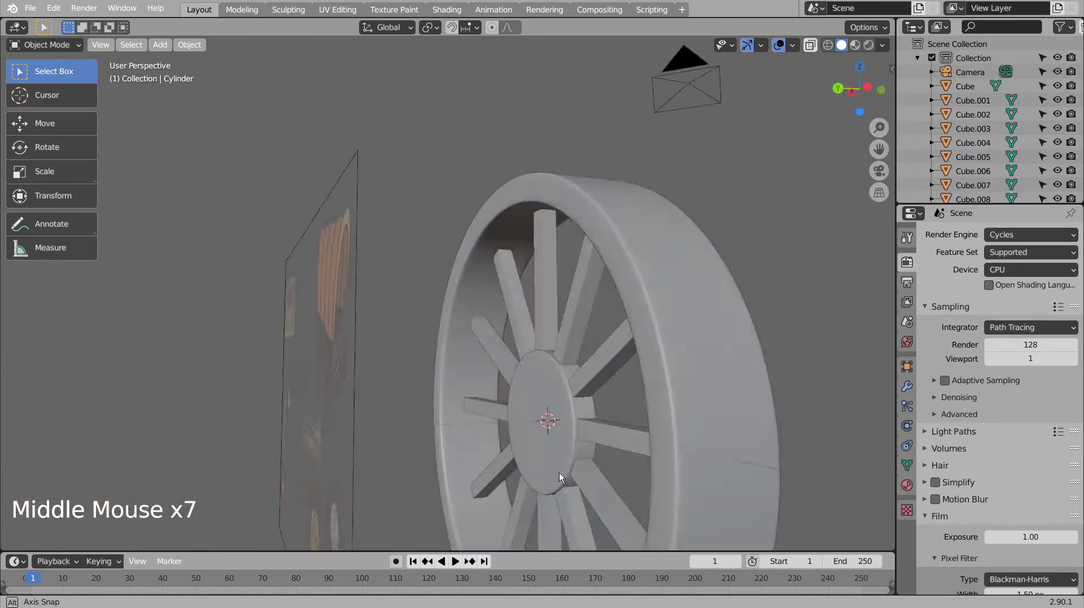
middle_click(447, 470)
scroll(down, 3)
click(430, 335)
scroll(down, 3)
scroll(down, 3)
Step: Apply the Subdivision modifier permanently on the rim Cylinder.001
click(910, 392)
key(ctrl+a)
click(469, 307)
click(480, 275)
key(ctrl+a)
Step: Select the hub, spokes and rim and join them into one wheel object
click(631, 341)
key(b)
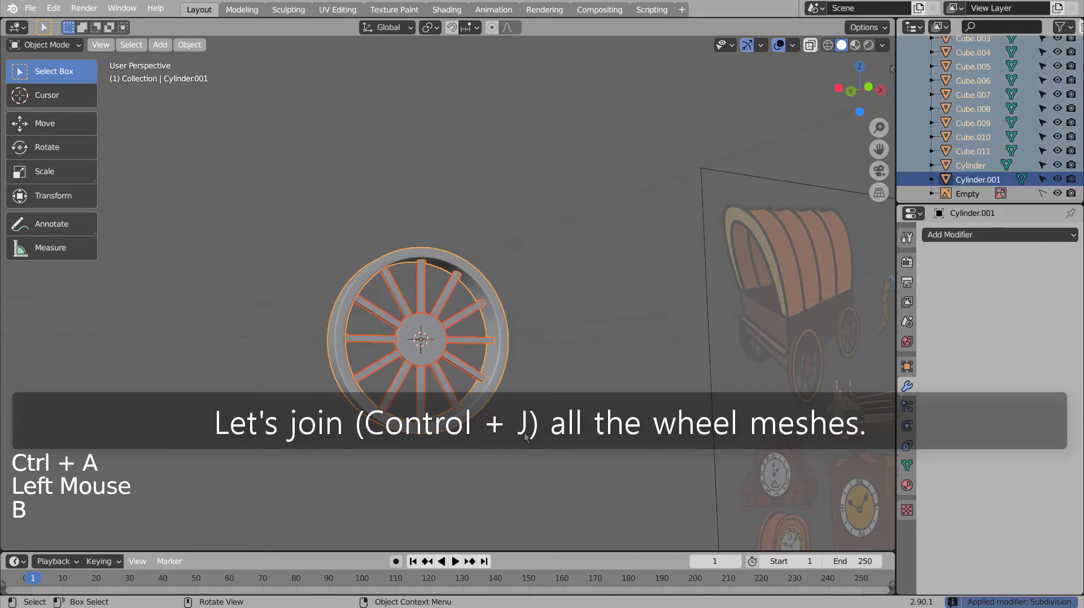
key(ctrl+j)
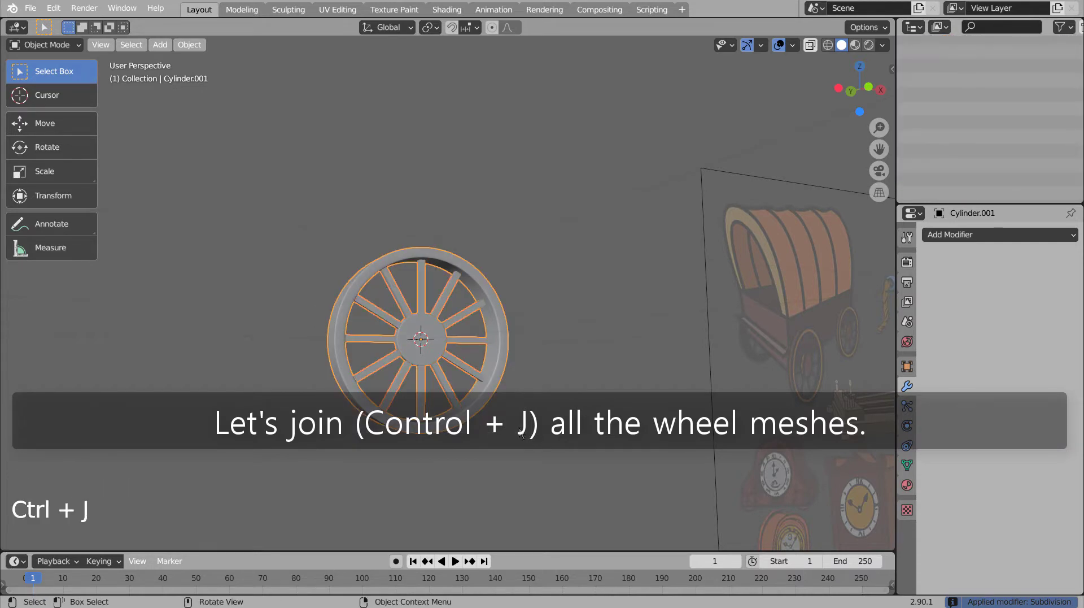
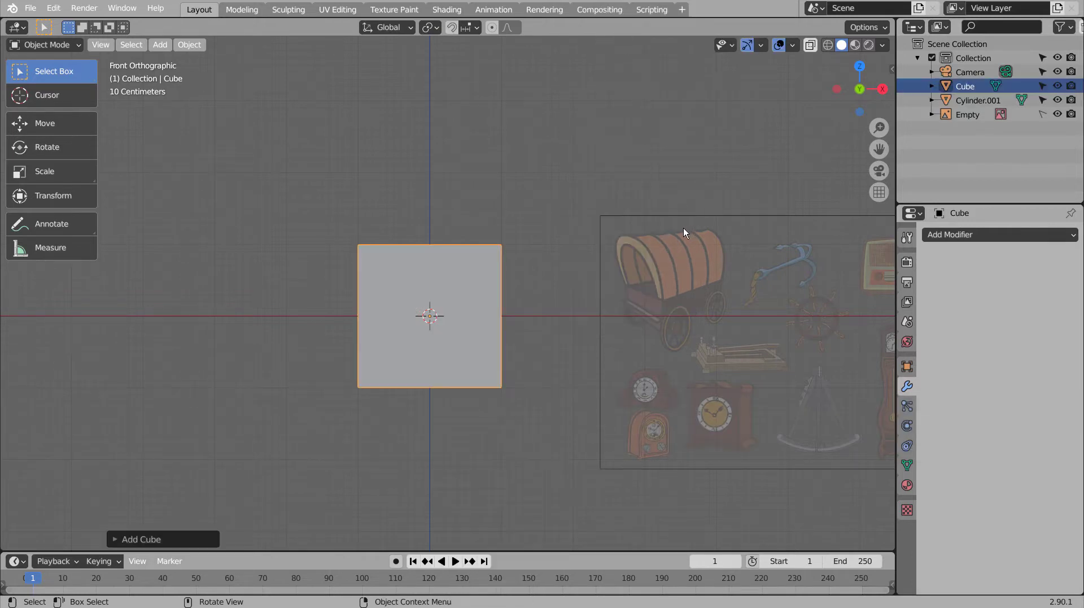
Step: Show the new cube see-through, lift it above the wheel and stretch it to body length
key(shift+z)
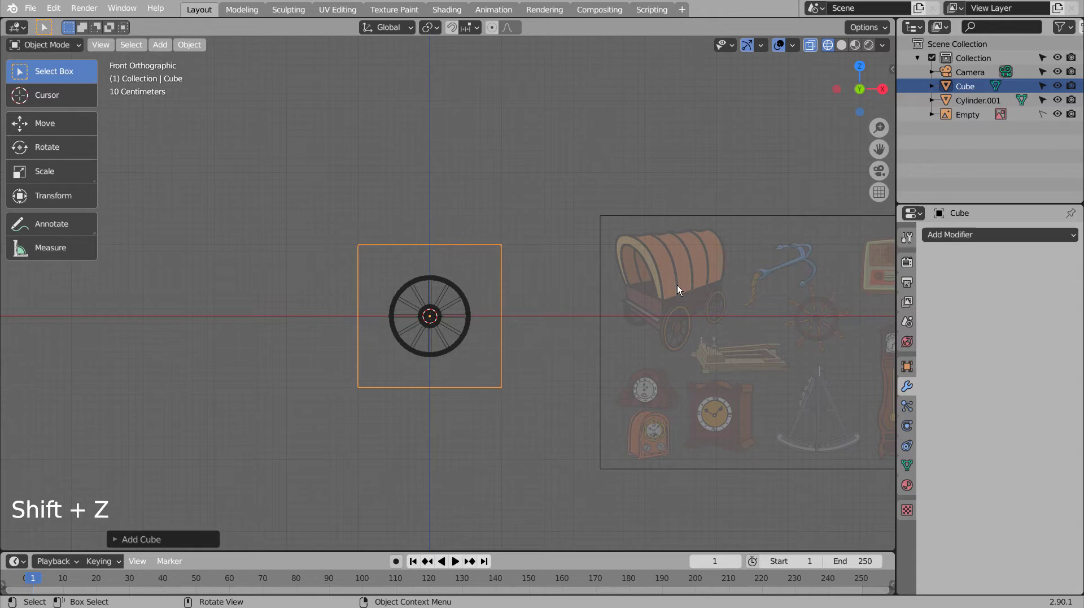
key(g)
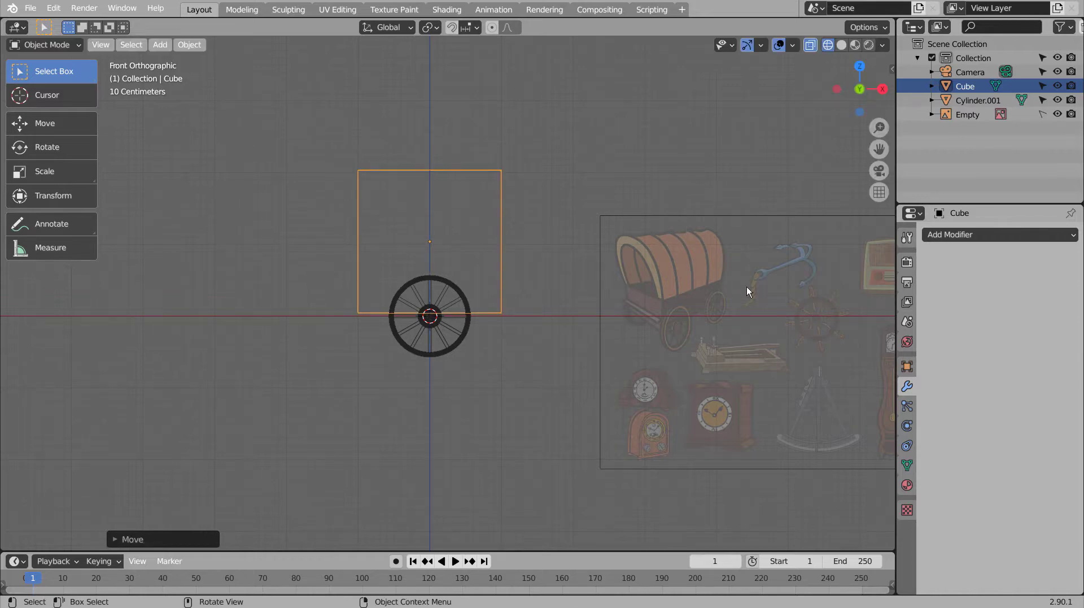
middle_click(564, 375)
key(Tab)
key(3)
click(414, 259)
Step: Pull the box's left side inward and flatten its height into a low wagon body
key(g)
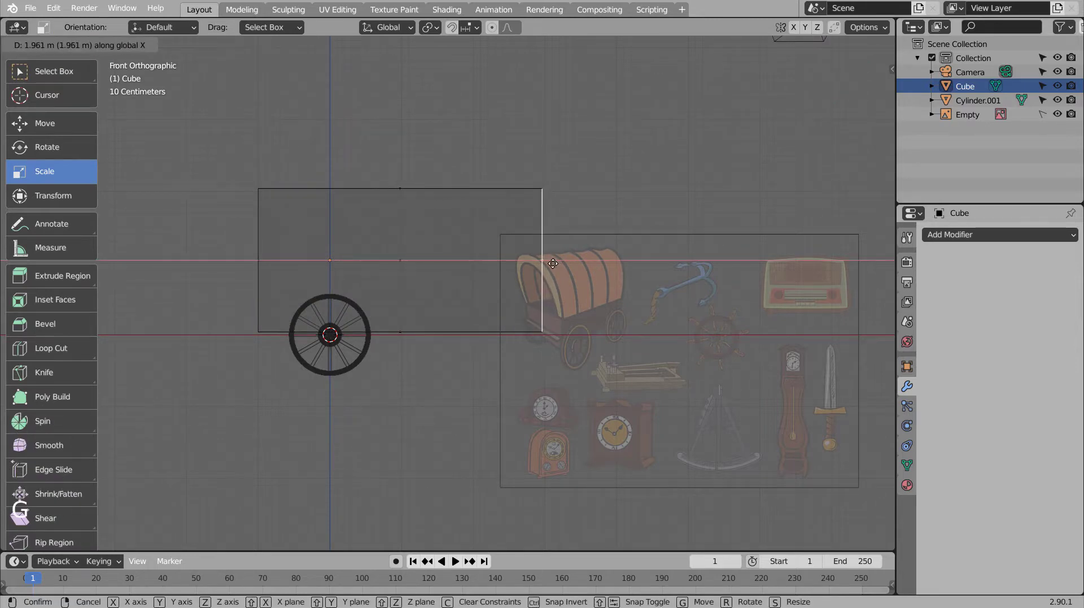
click(264, 252)
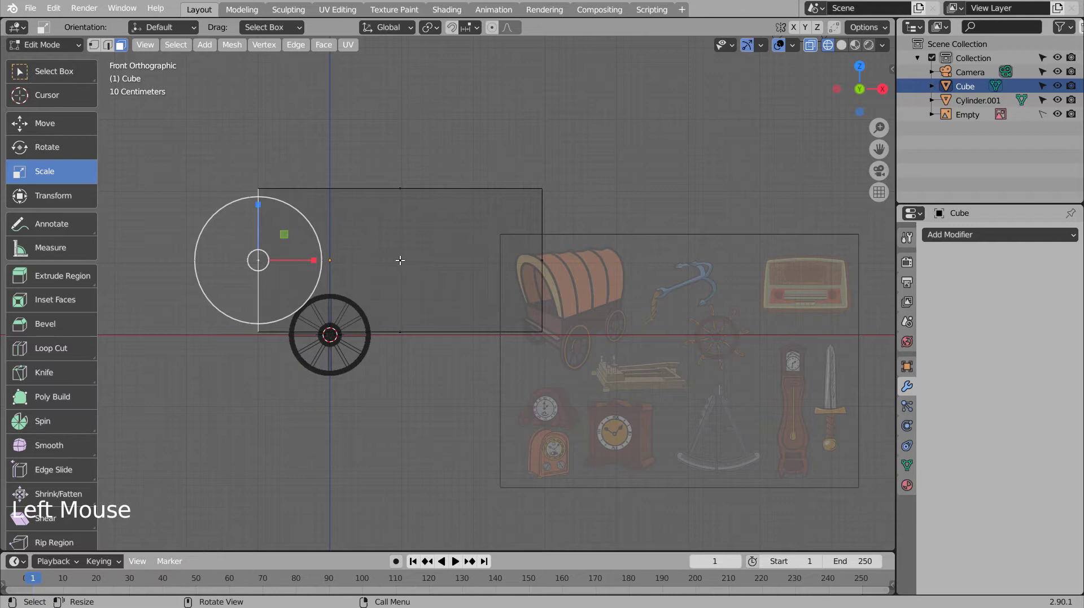
key(g)
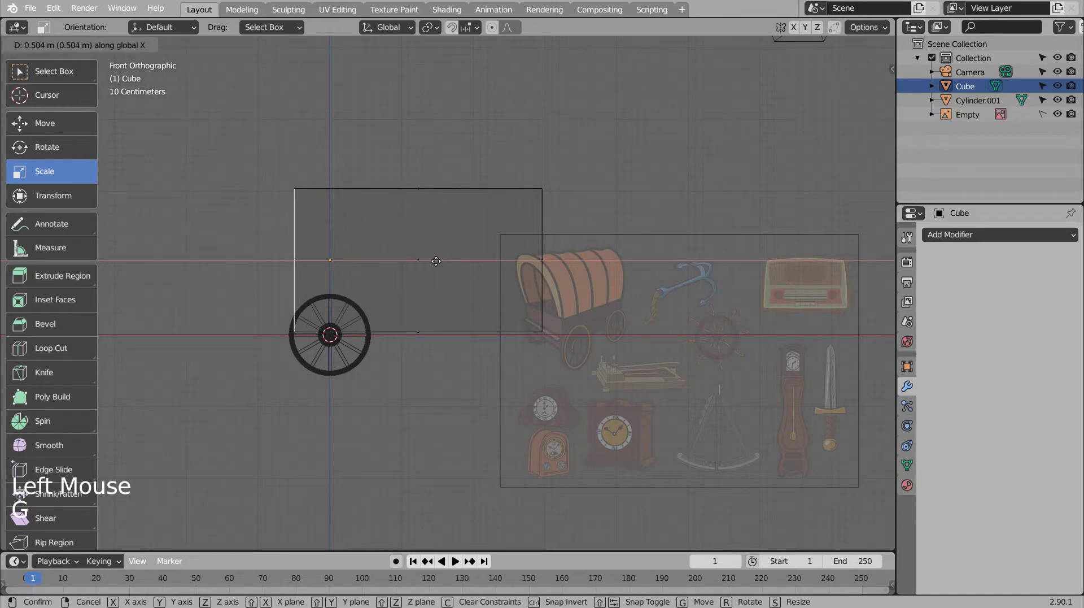
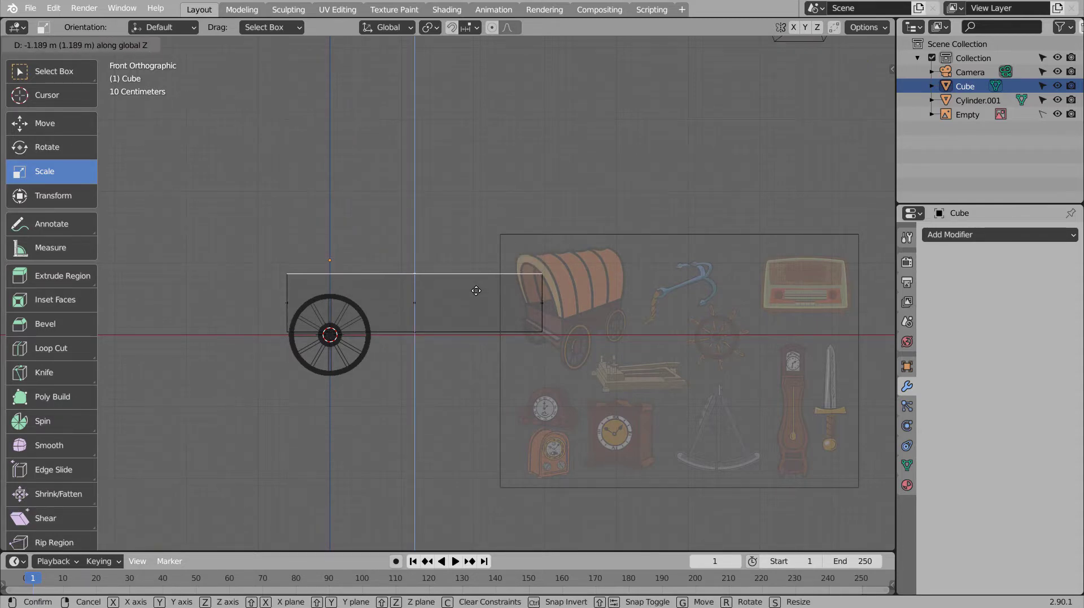
key(Tab)
click(369, 358)
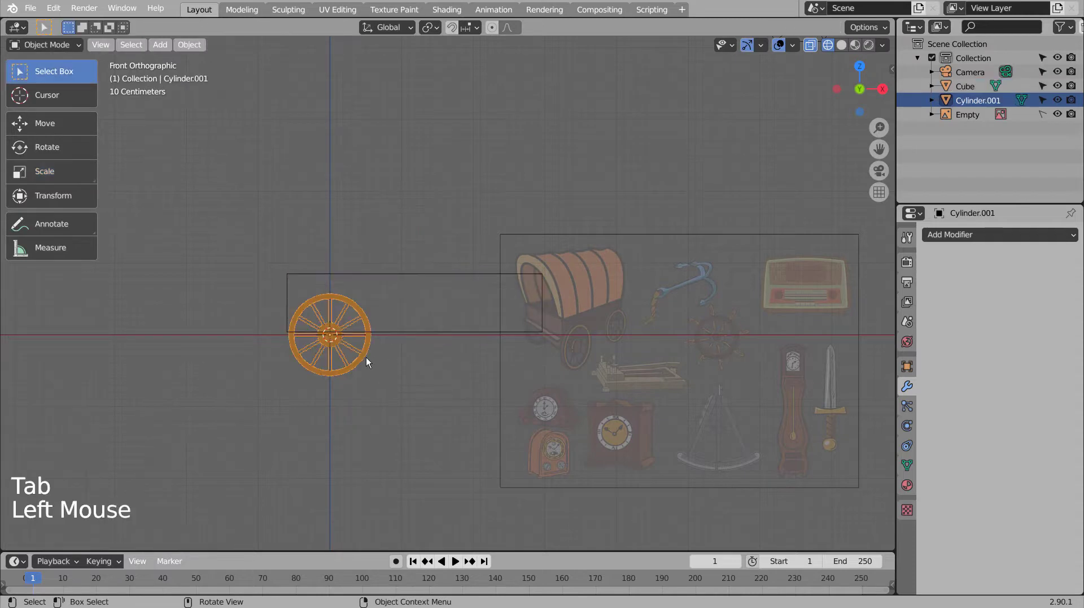
Step: Add a Mirror modifier to the wheel with Cube as mirror object and Y axis enabled, checked from top view
click(994, 235)
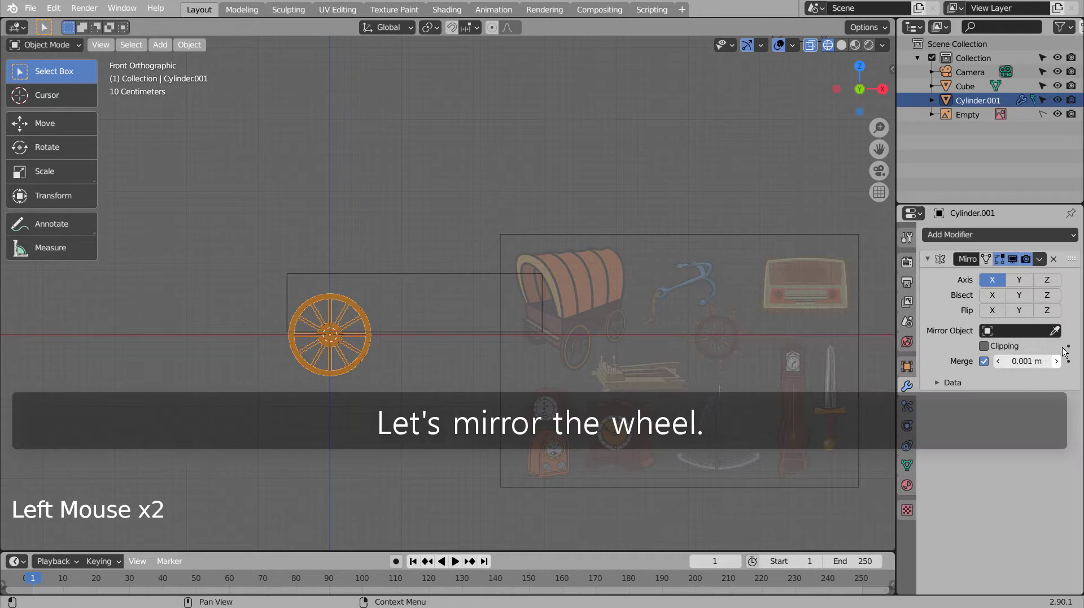
click(1064, 328)
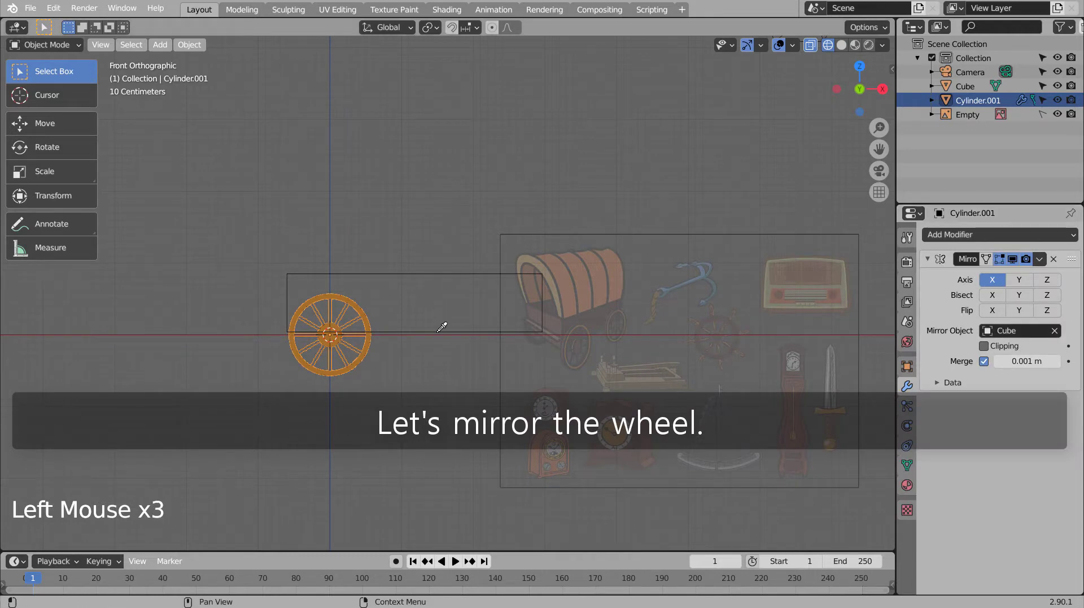
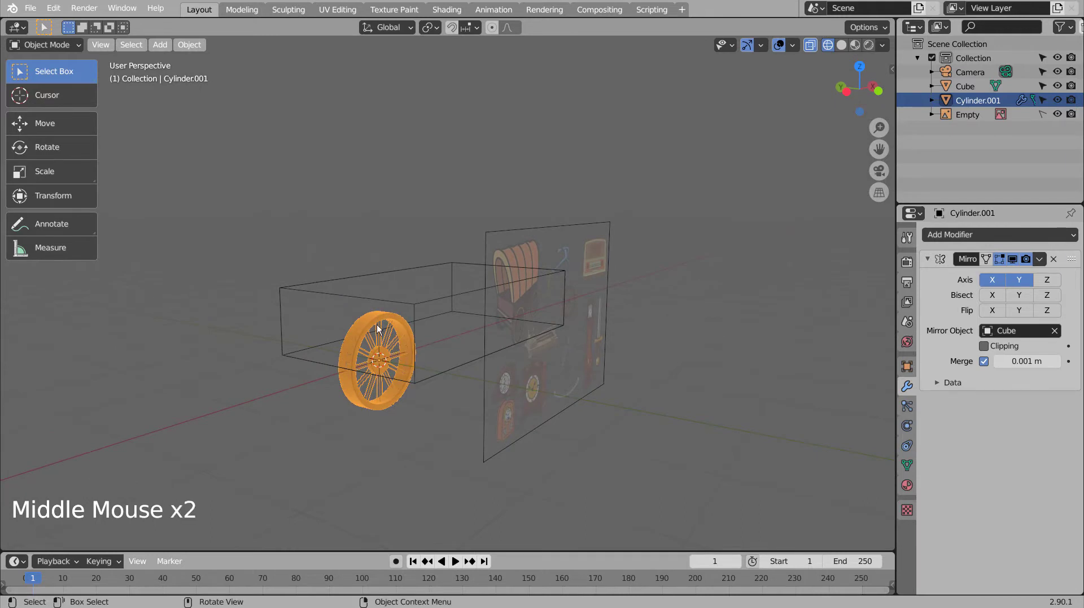
click(380, 325)
key(KP_7)
key(g)
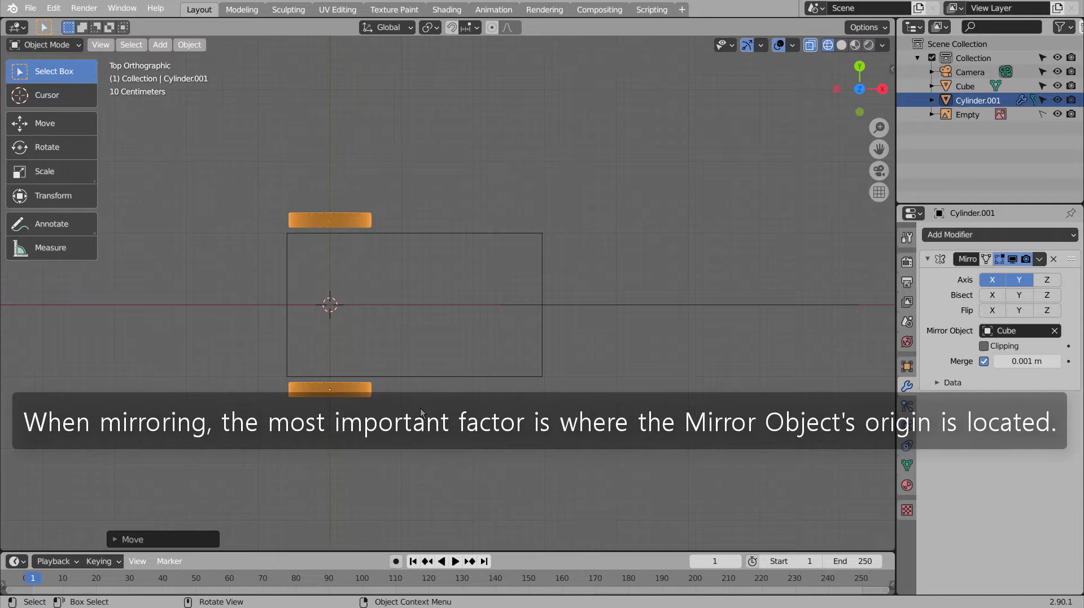
Step: Try the Z and other axis toggles on the Mirror modifier, then select the body box to compare
click(1053, 283)
click(995, 286)
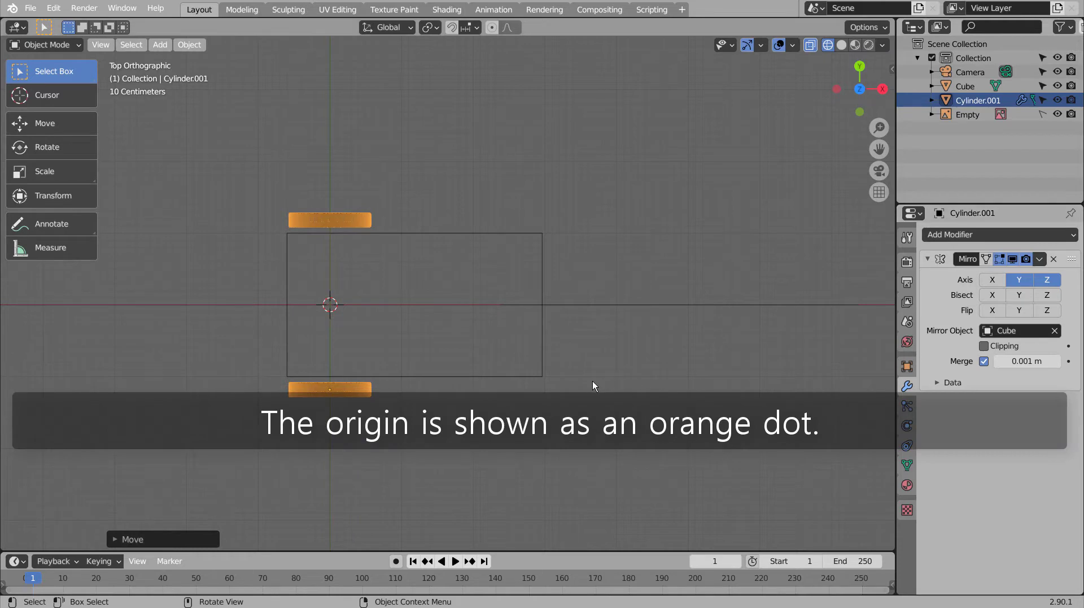
click(1060, 332)
click(1053, 335)
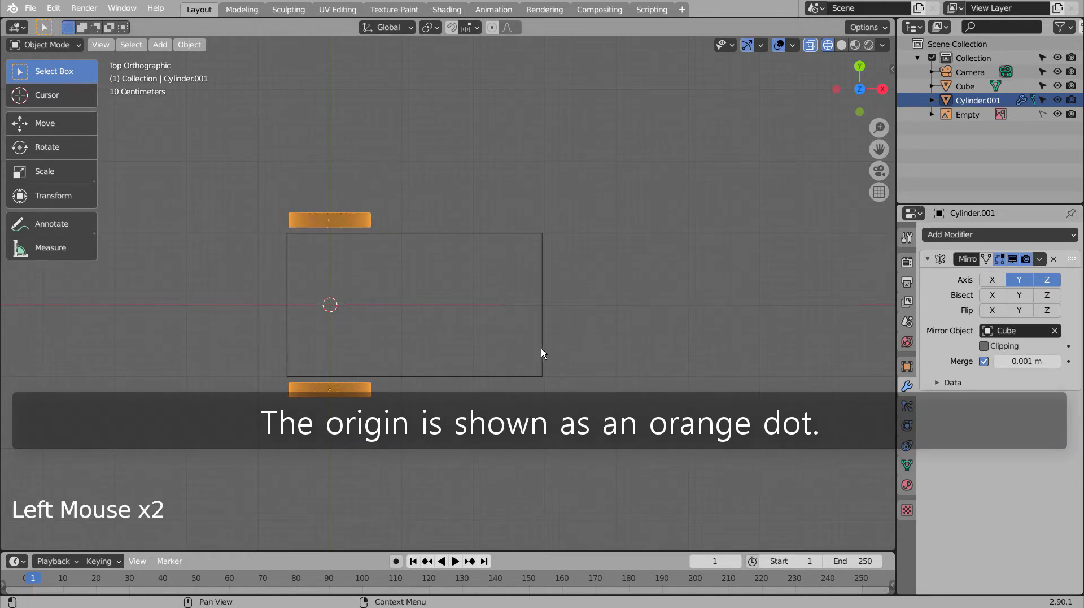
click(1061, 280)
middle_click(664, 412)
click(463, 303)
middle_click(413, 366)
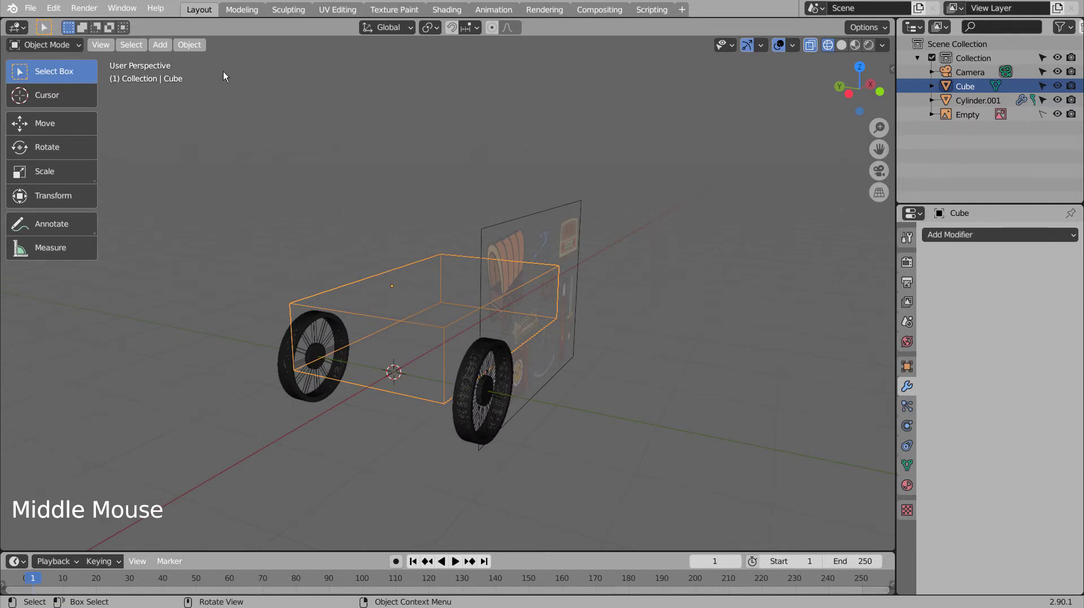
Step: Centre the box origin and enable X mirroring too, so wheels sit at all four corners, viewed from the front
click(194, 51)
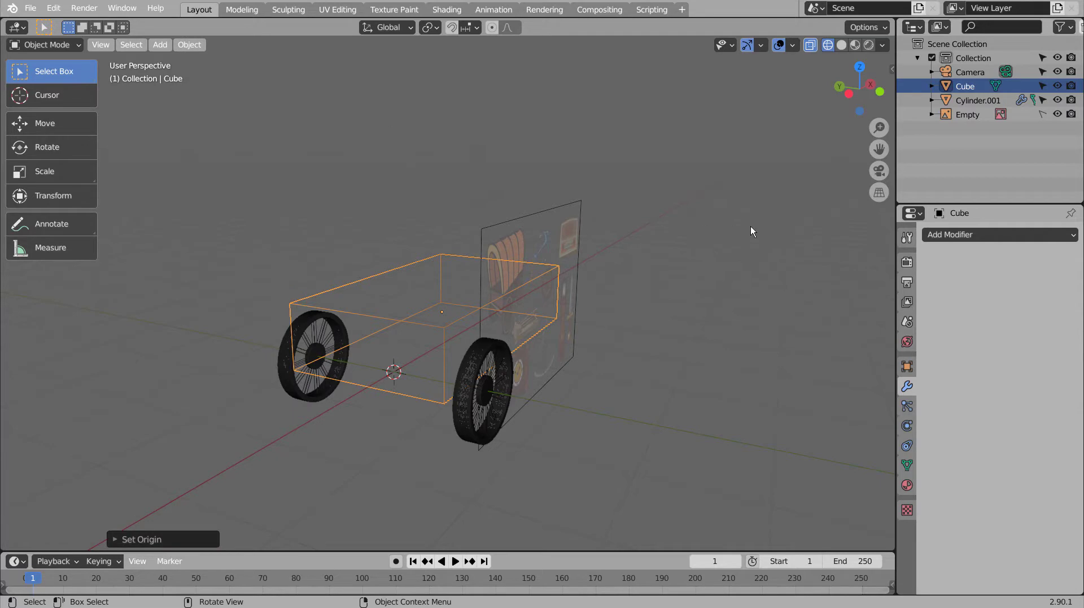
click(498, 385)
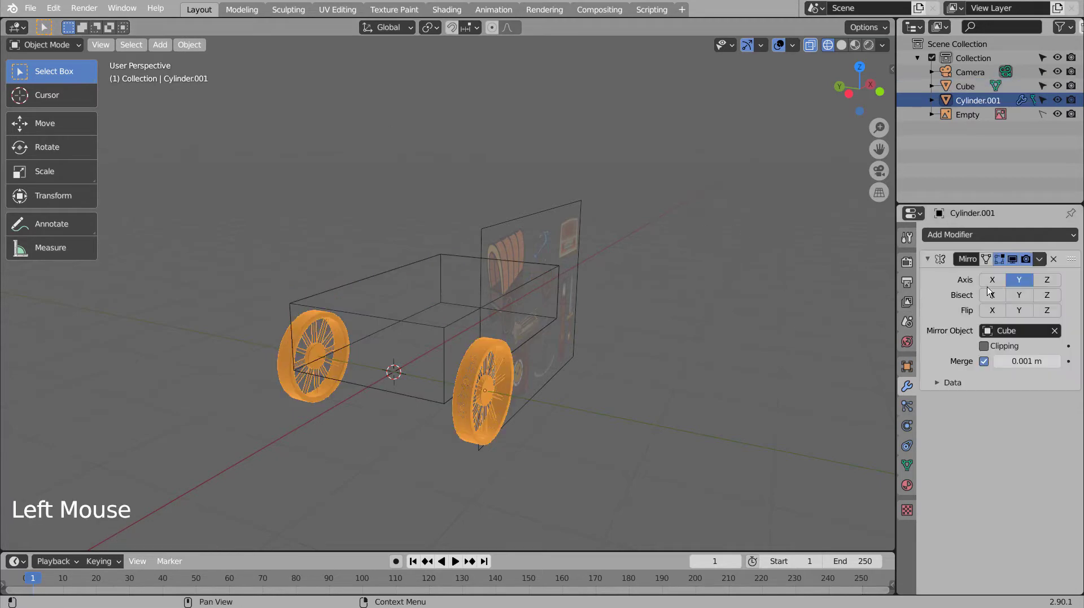
click(996, 279)
middle_click(679, 413)
middle_click(659, 413)
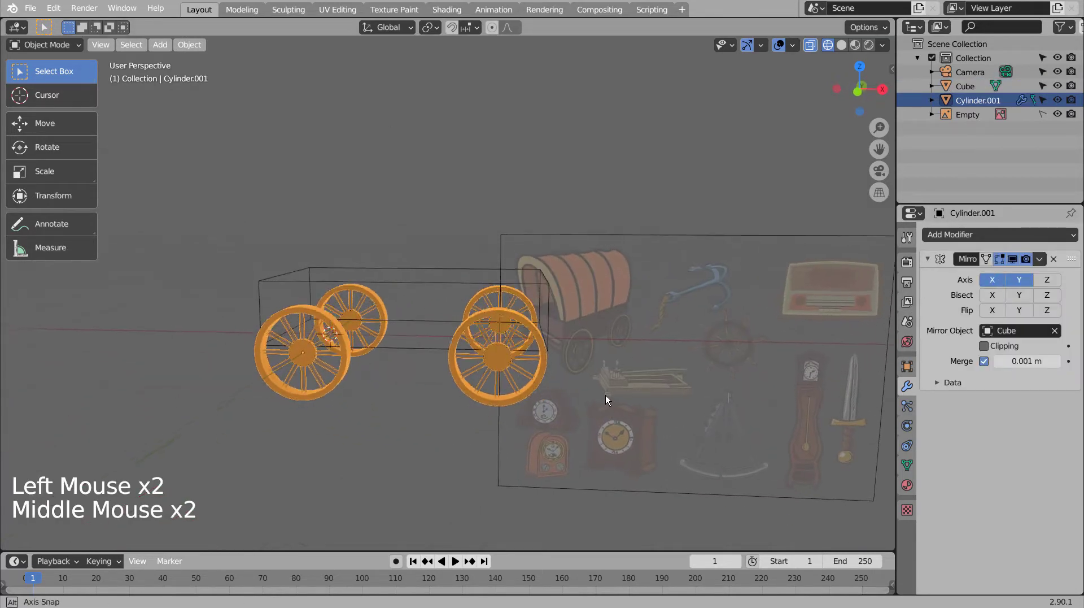
middle_click(624, 382)
key(KP_2)
key(KP_1)
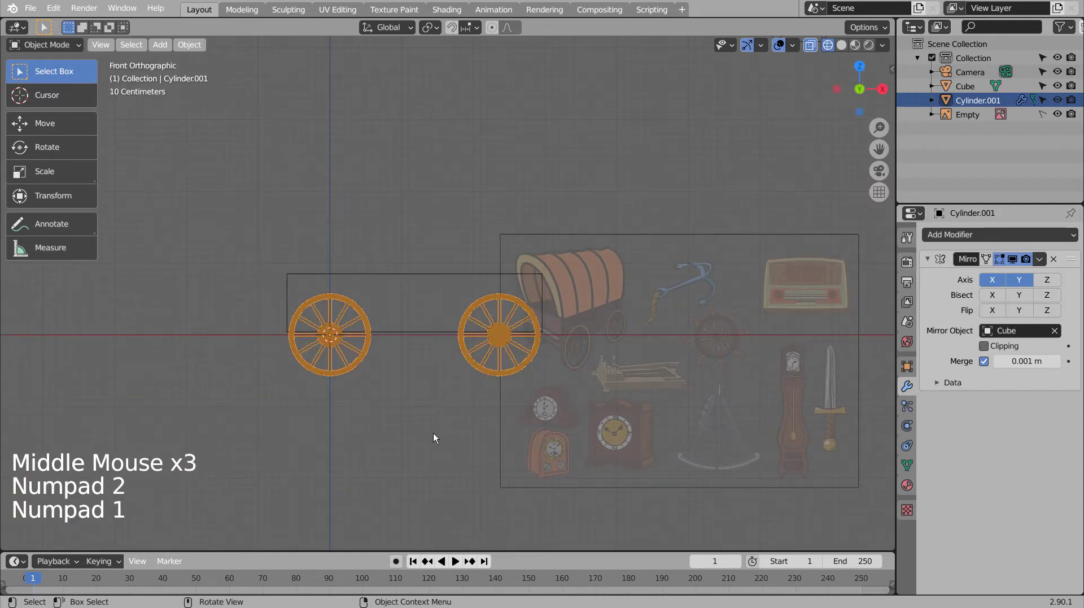
click(436, 434)
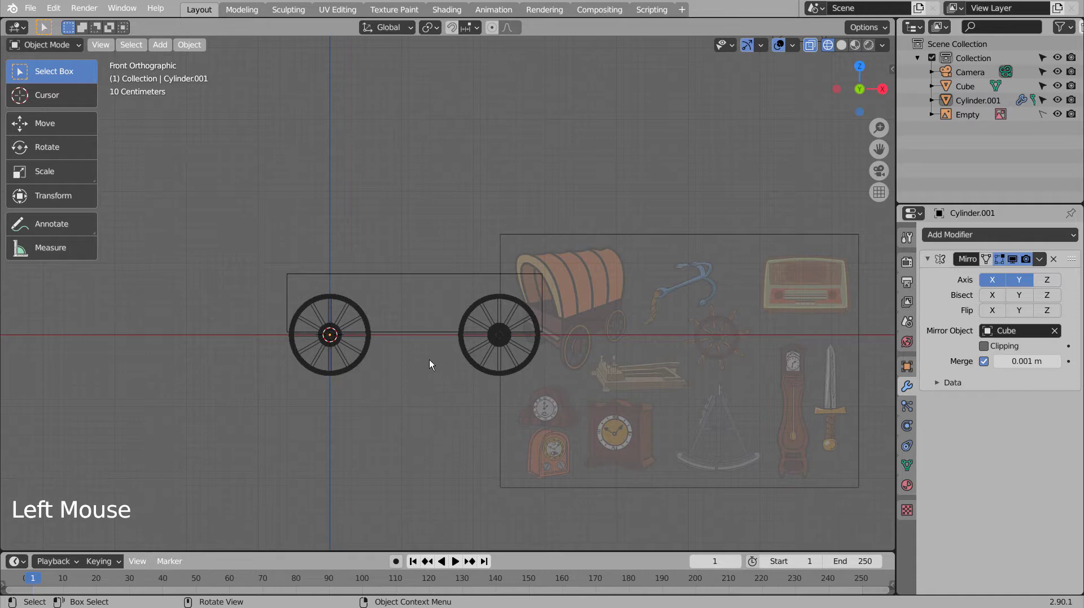
Step: Enter face select on the cube, pick its top face and save the file
middle_click(366, 350)
key(shift+z)
key(Tab)
key(3)
key(Tab)
click(386, 295)
key(Tab)
key(ctrl+s)
Step: Inset the top face and push it down to hollow the box into an open wagon bed, then leave Edit Mode
middle_click(657, 378)
middle_click(692, 394)
key(i)
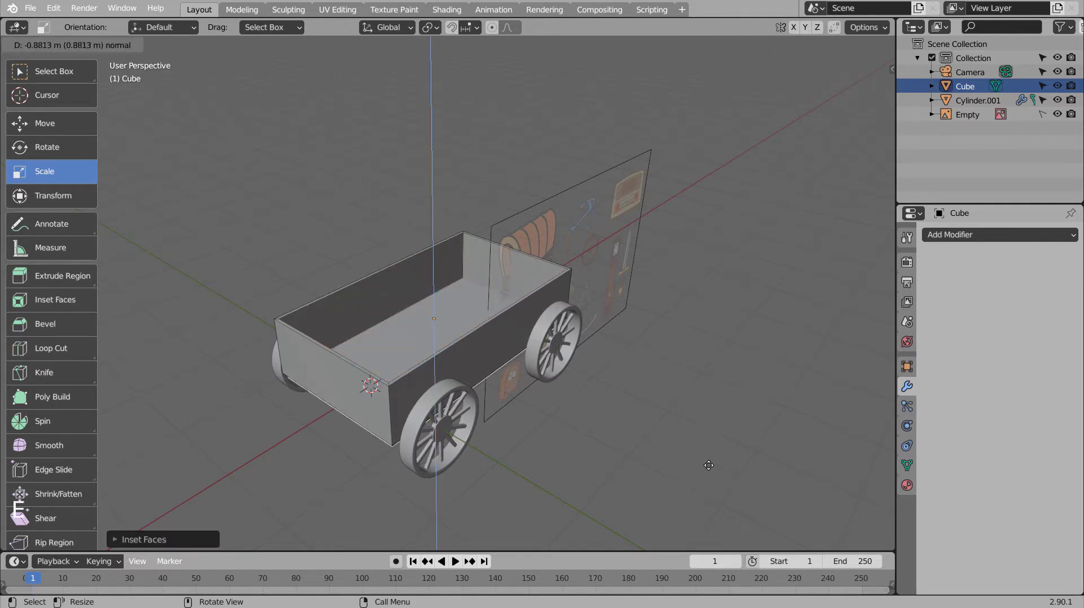
middle_click(701, 457)
middle_click(647, 432)
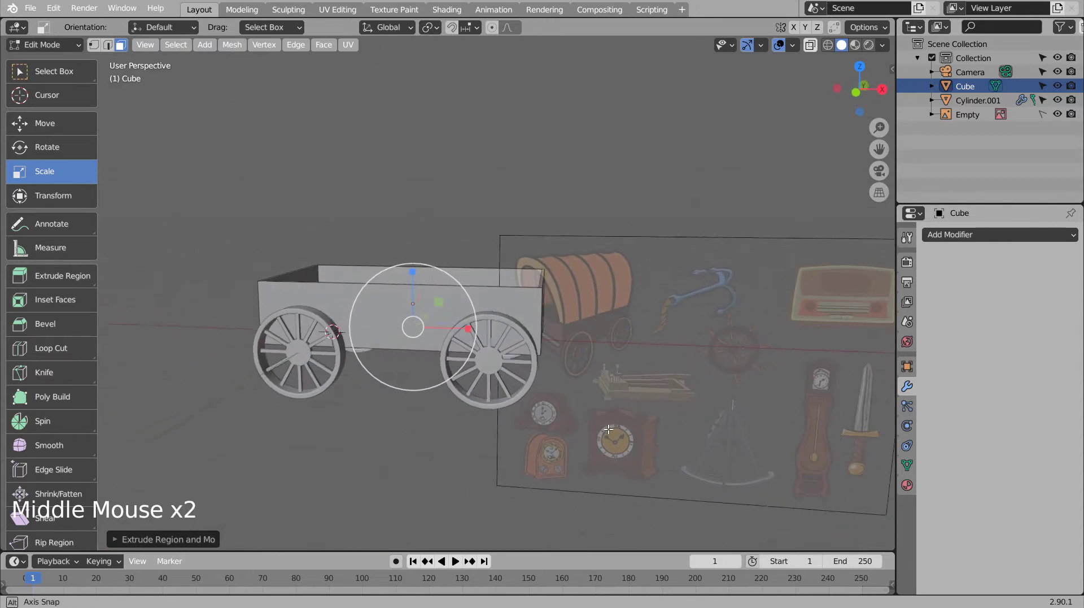
key(Tab)
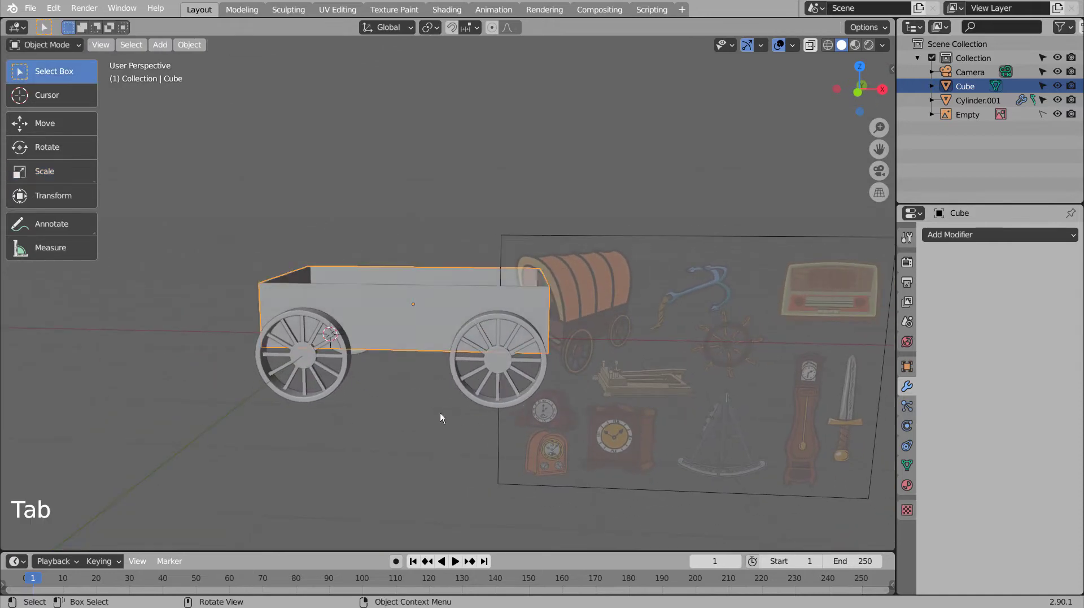
middle_click(476, 414)
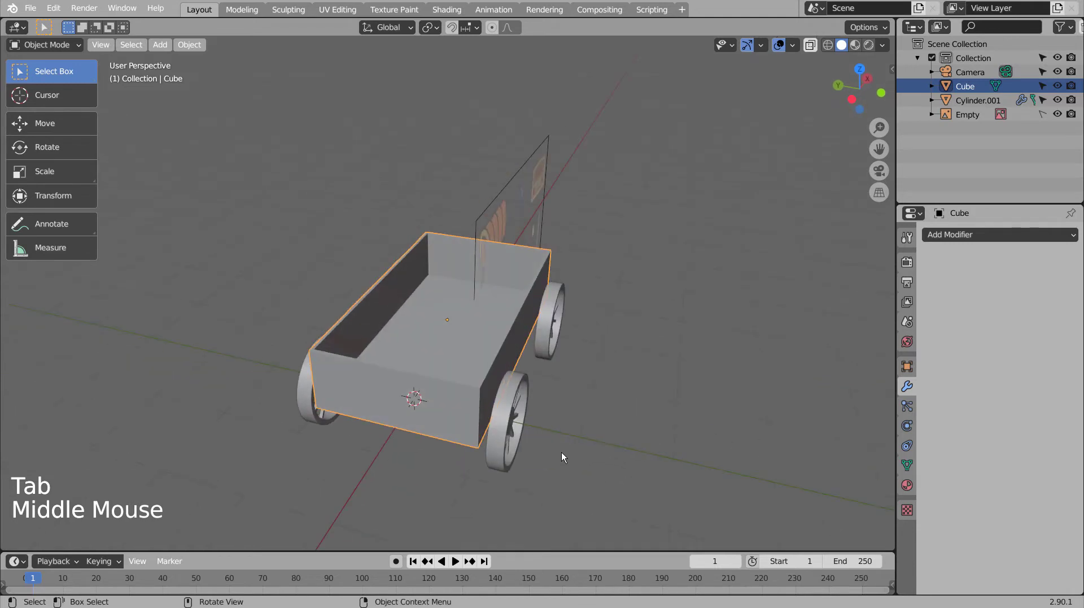
Step: Orbit to face the front of the wagon box and toggle into Edit Mode on it
middle_click(544, 453)
middle_click(523, 453)
middle_click(523, 452)
click(438, 417)
middle_click(487, 431)
middle_click(348, 385)
middle_click(363, 399)
key(Tab)
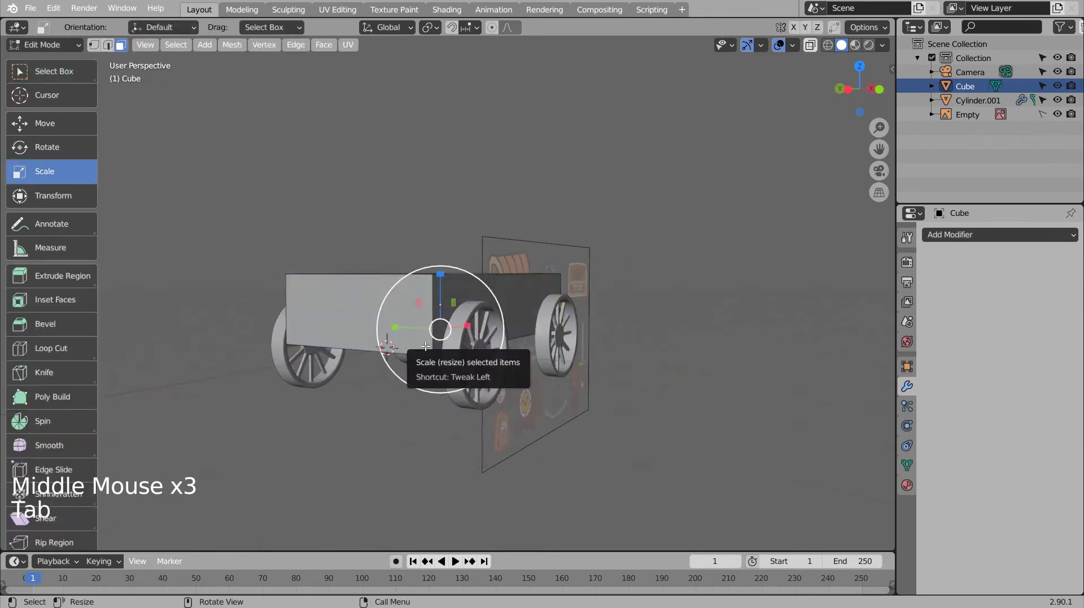
key(Tab)
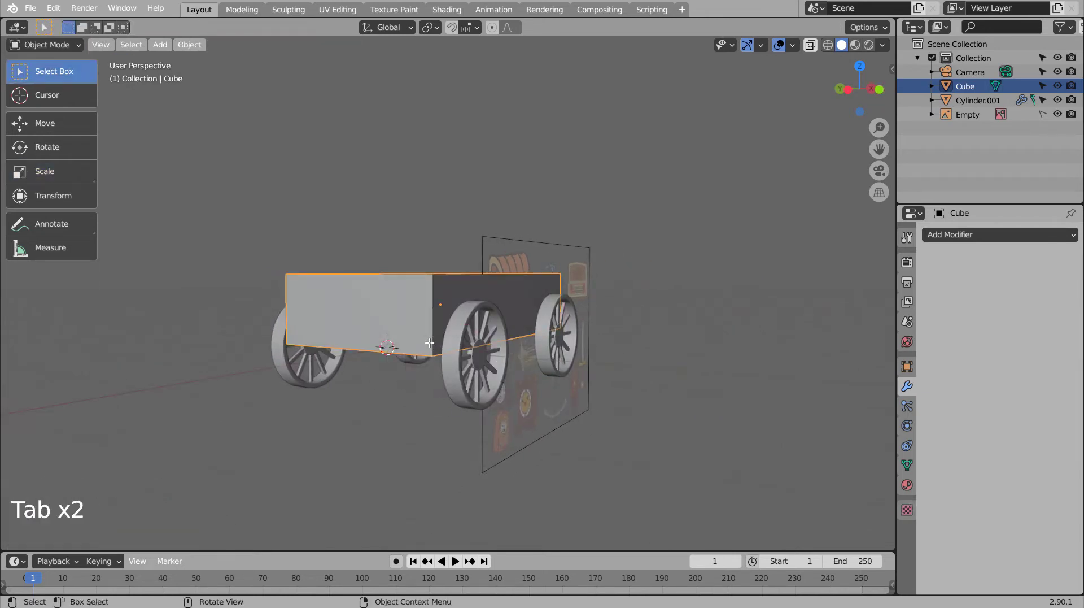
key(Tab)
key(Tab)
key(Tab)
Step: Inset the front face and scale it flat along Z into a thin strip, then save as blueprint.blend
key(3)
click(336, 312)
key(shift+d)
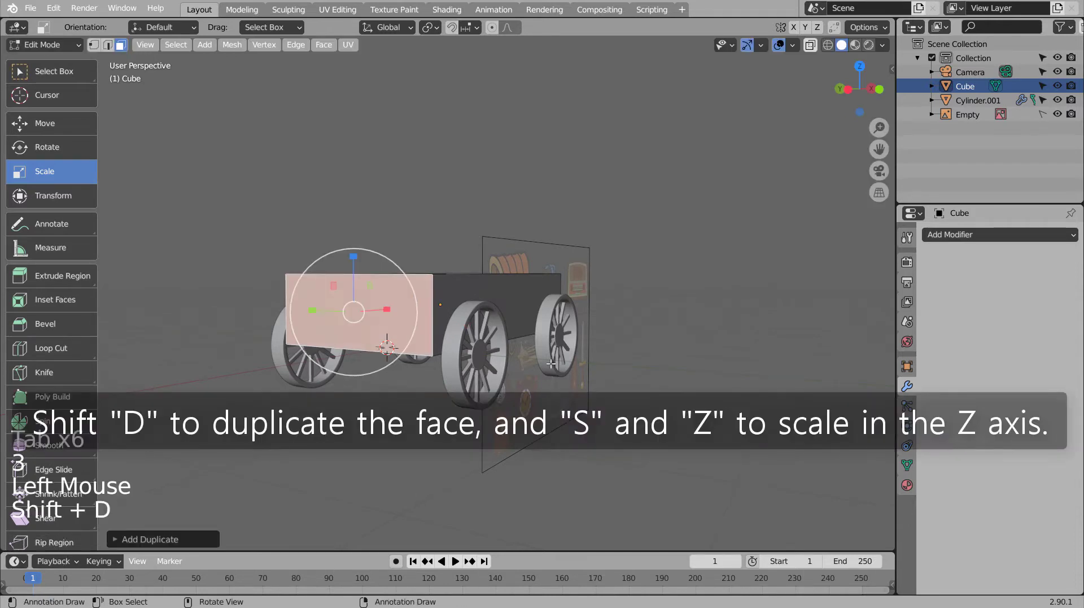
key(s)
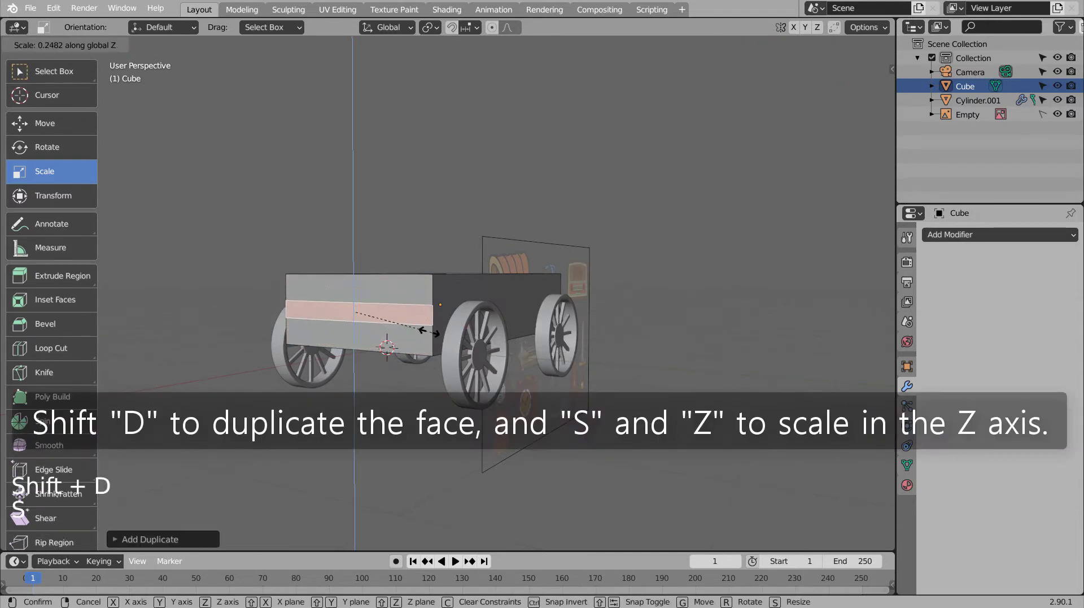
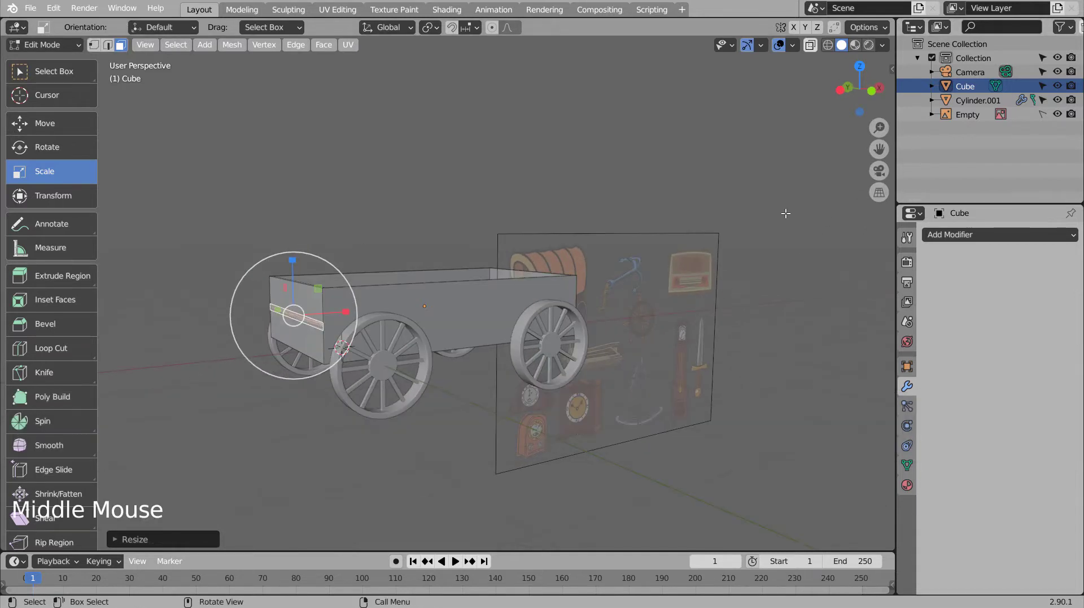
key(Tab)
key(ctrl+s)
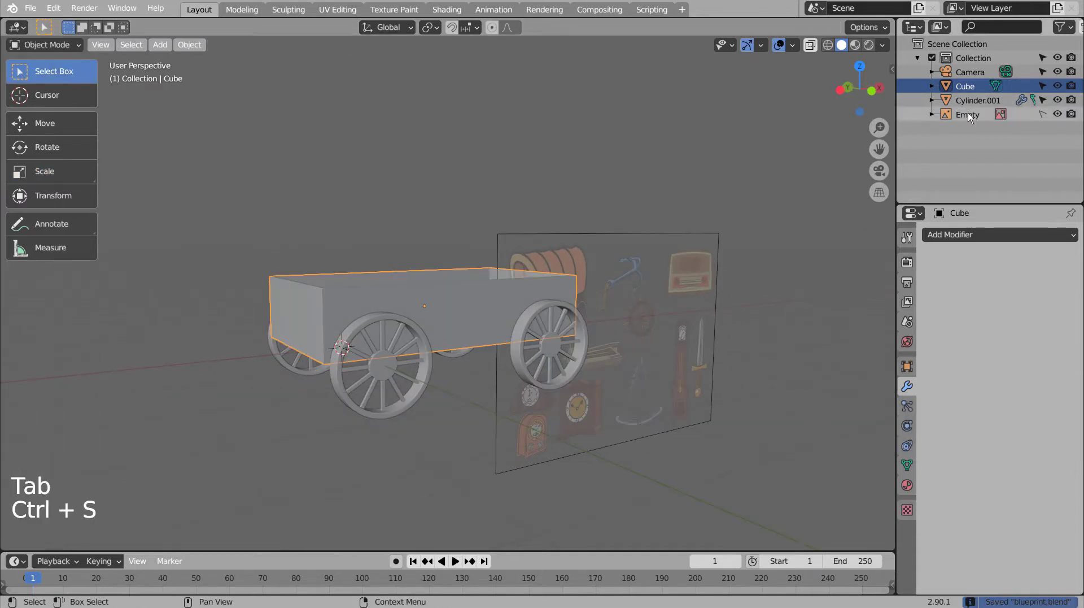
Step: Move the reference image Empty along X, farther away from the wagon
click(970, 113)
click(1039, 116)
click(669, 286)
key(g)
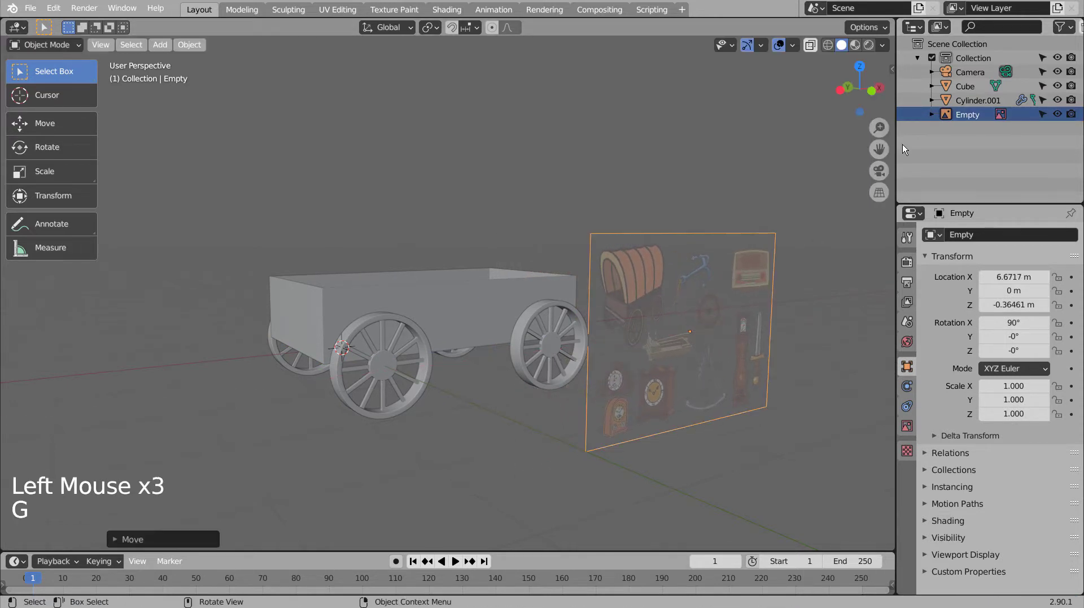
click(1045, 116)
Step: Select the wagon box and extrude the front strip face outward into a short stub
scroll(up, 3)
middle_click(757, 351)
scroll(up, 3)
scroll(up, 3)
scroll(down, 3)
middle_click(403, 406)
middle_click(456, 417)
middle_click(460, 406)
click(370, 363)
key(Tab)
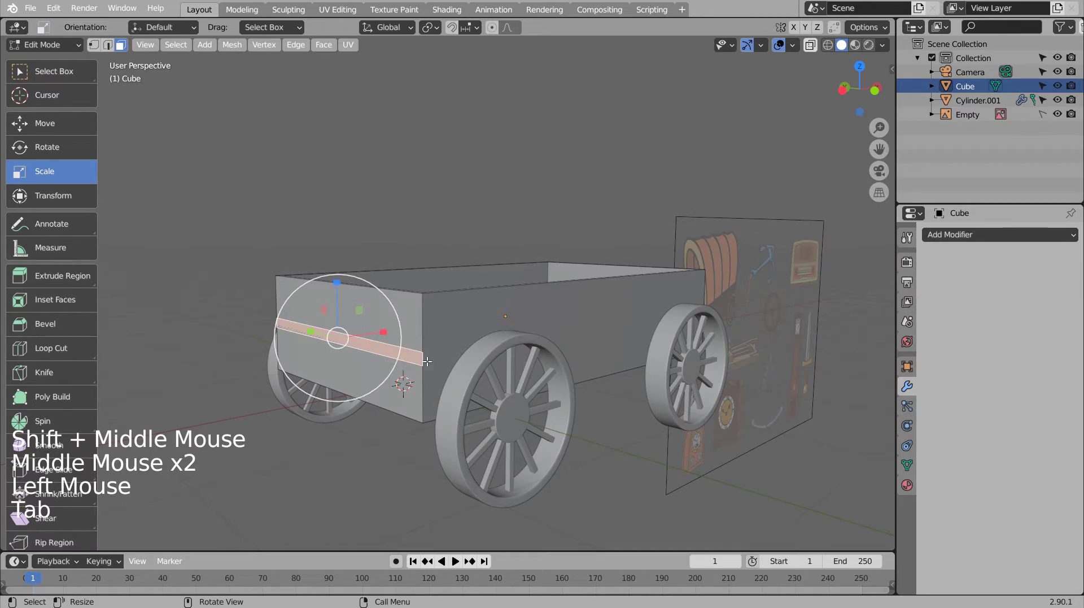
key(g)
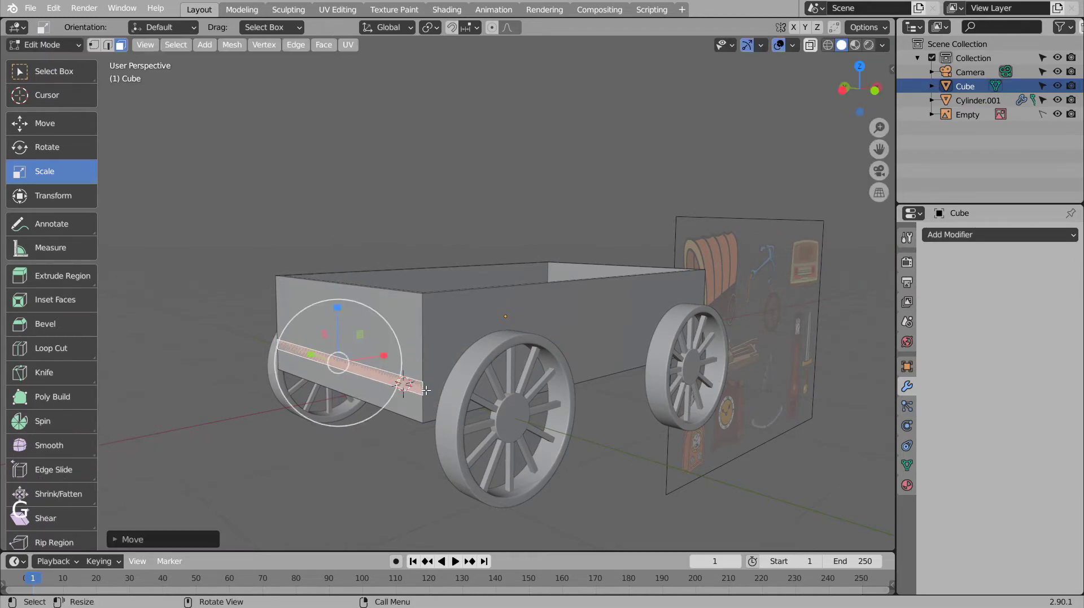
key(e)
key(Tab)
Step: Nudge the stub's position in Edit Mode and finish editing the box, inspecting it from around
middle_click(637, 439)
middle_click(586, 448)
middle_click(584, 449)
middle_click(611, 446)
key(Tab)
key(g)
key(Tab)
click(584, 444)
scroll(down, 3)
middle_click(584, 444)
middle_click(579, 445)
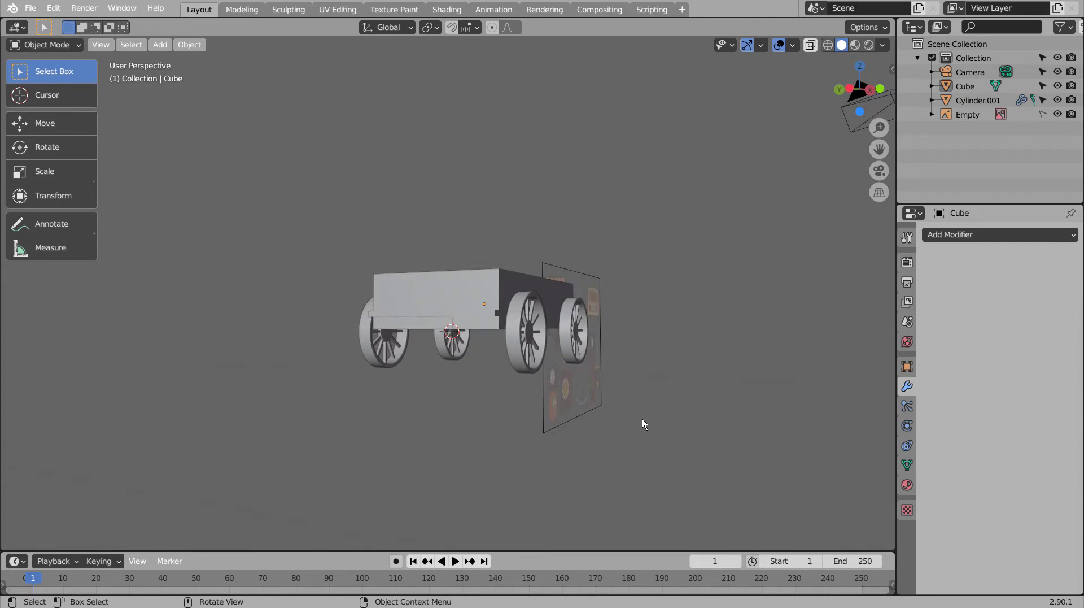
Step: Add a cylinder, shrink it to a thin rod and stretch it along Y in Right view to span both wheels
key(shift+a)
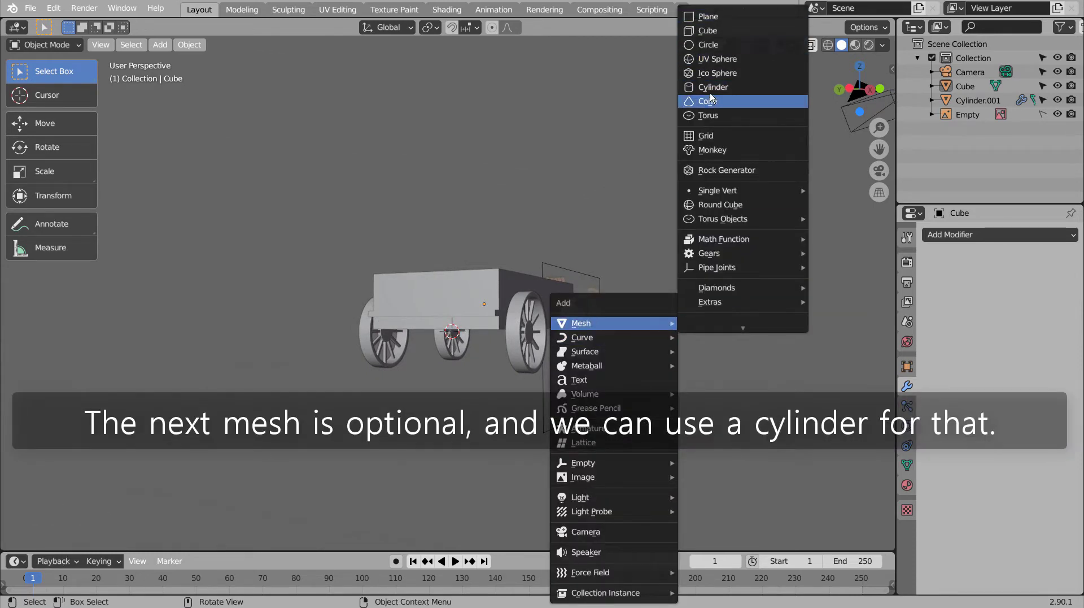
key(r)
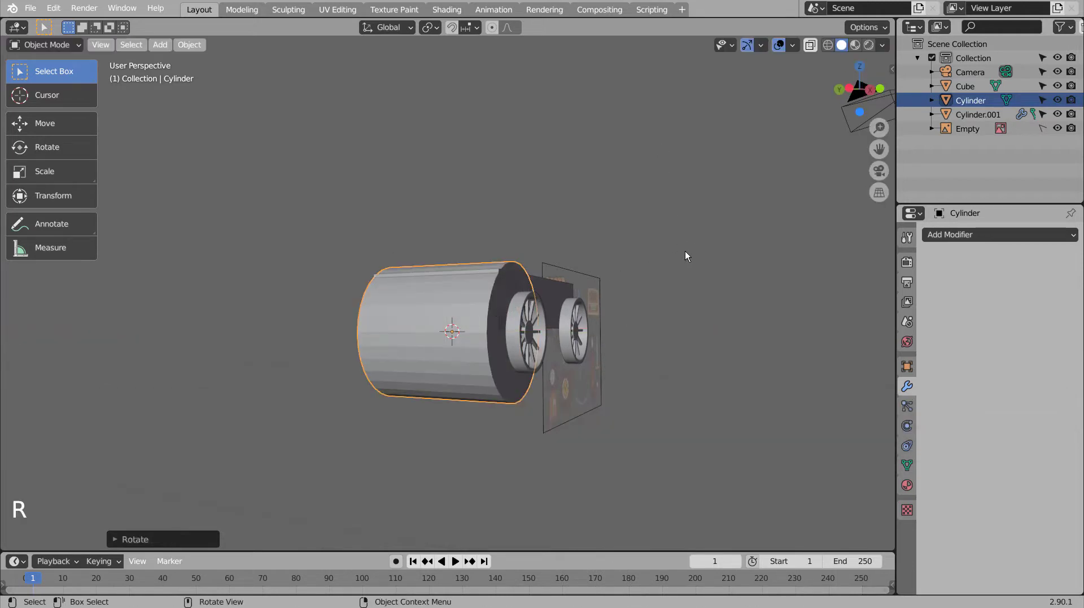
key(shift+z)
key(KP_3)
key(s)
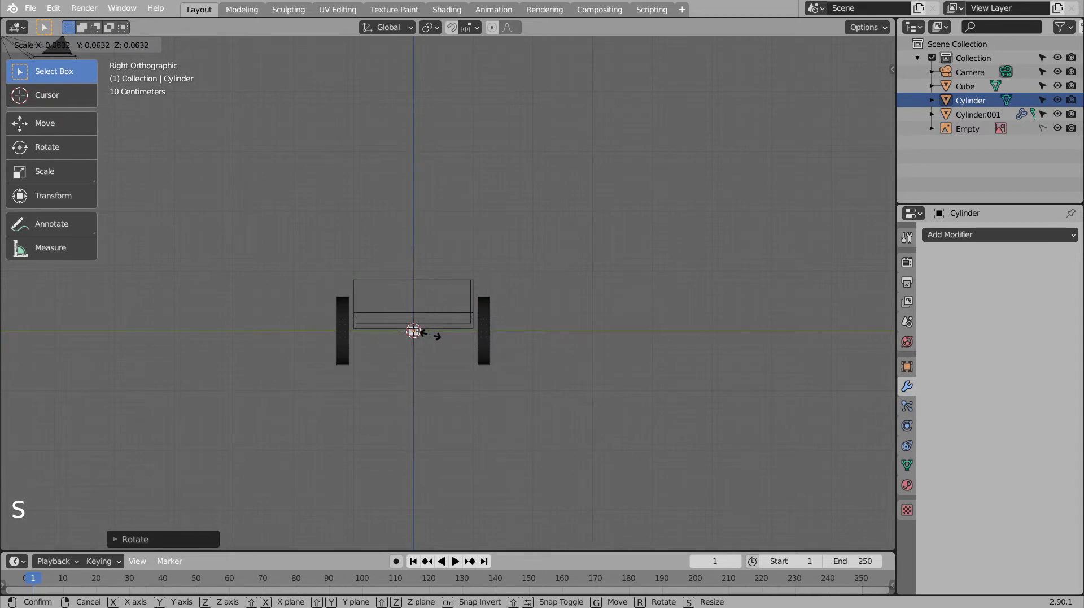
scroll(up, 3)
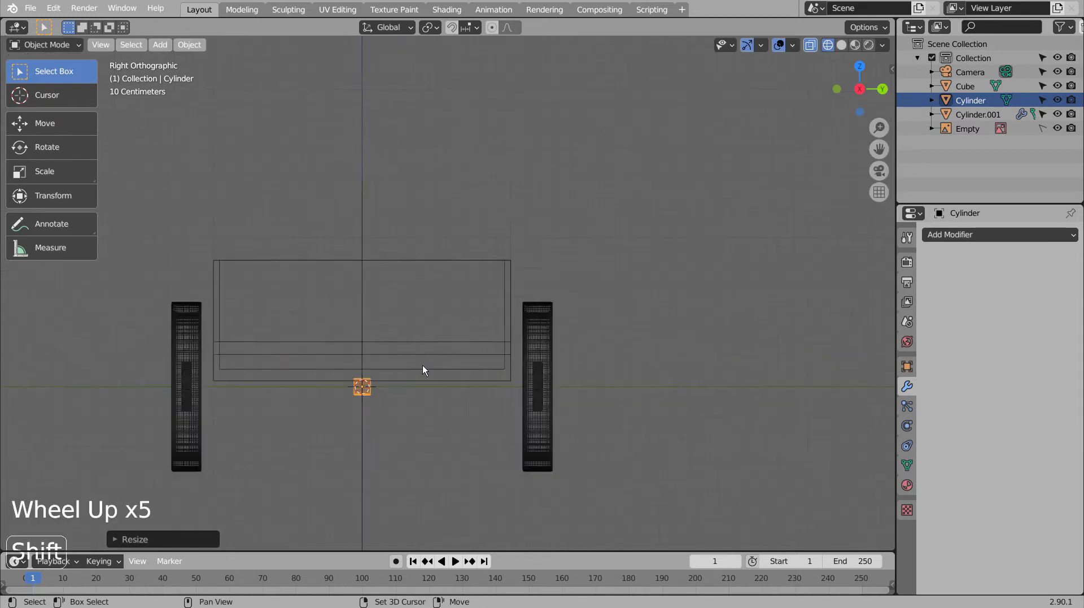
key(s)
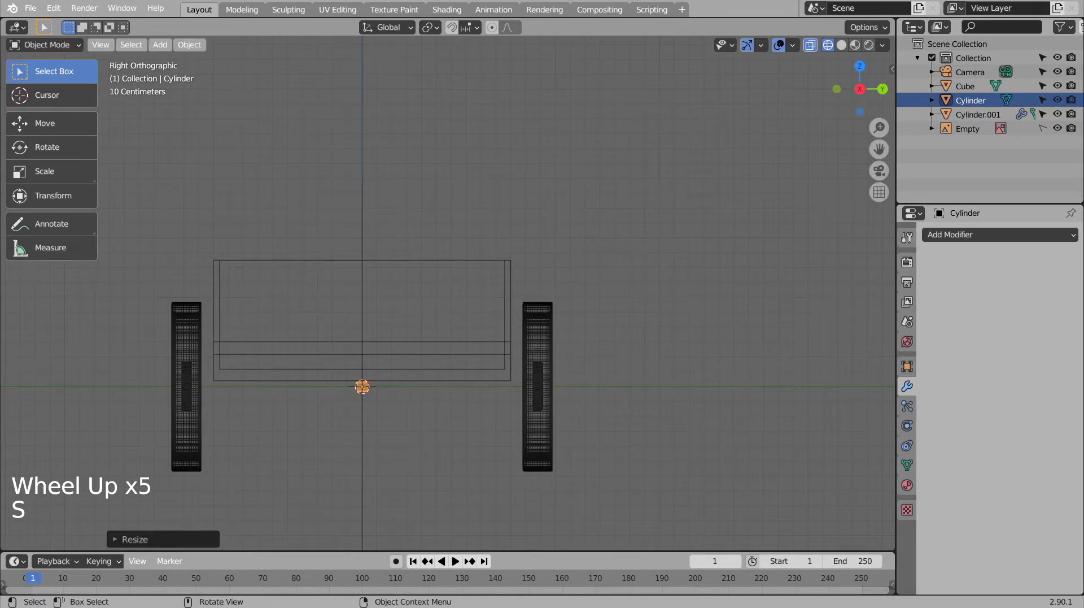
key(s)
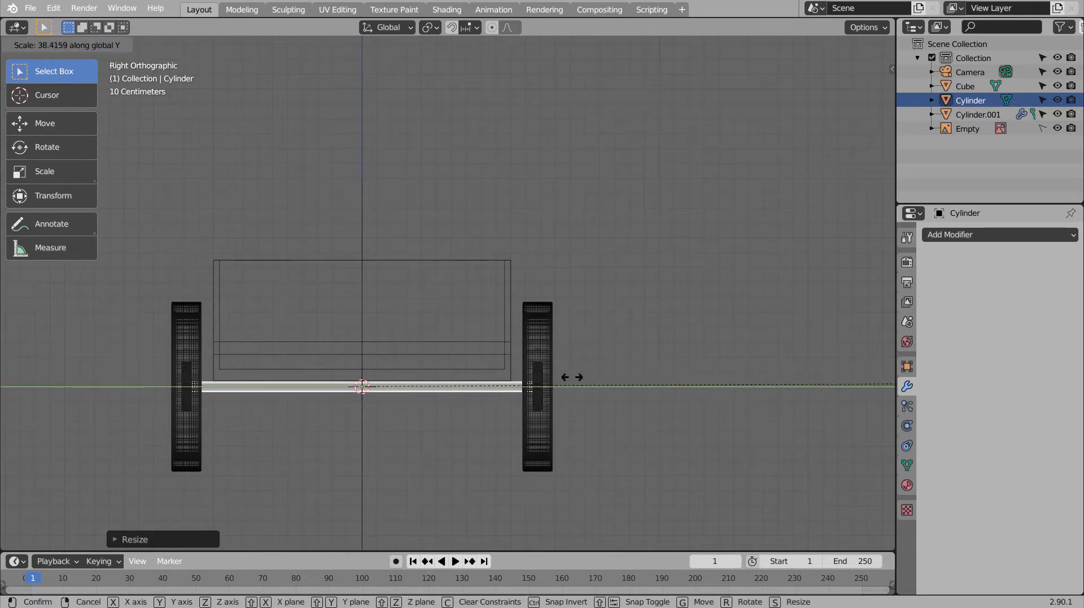
Step: Orbit under the wagon to check the axle sits between the wheels and select it
middle_click(297, 394)
scroll(down, 3)
key(shift+z)
middle_click(407, 394)
middle_click(475, 389)
click(438, 419)
middle_click(450, 413)
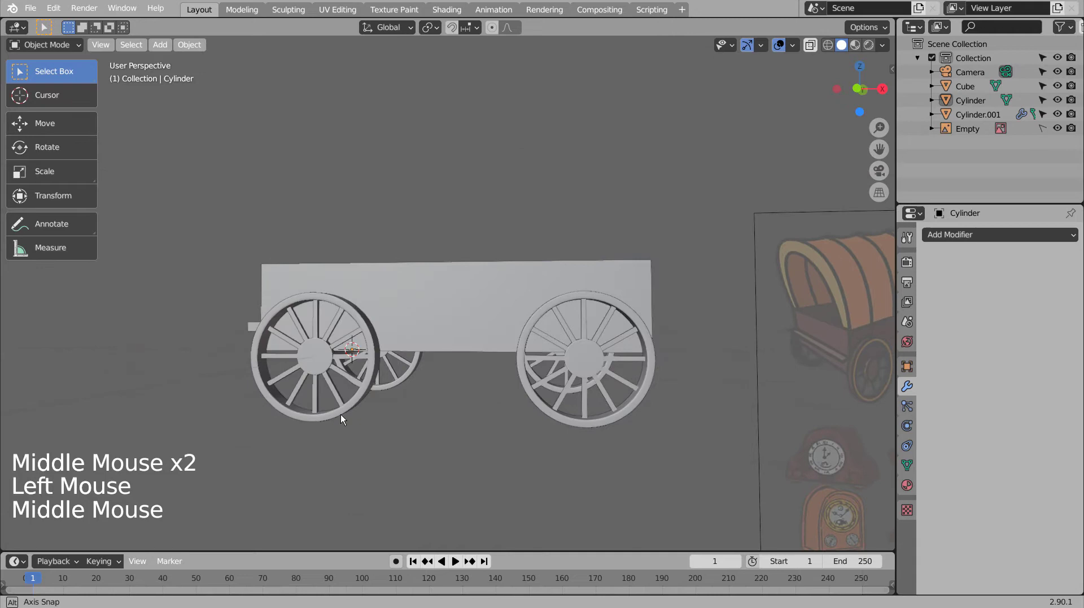
click(346, 342)
Step: Add a Mirror modifier to the axle on X and Y with Cube as the mirror object
click(1063, 231)
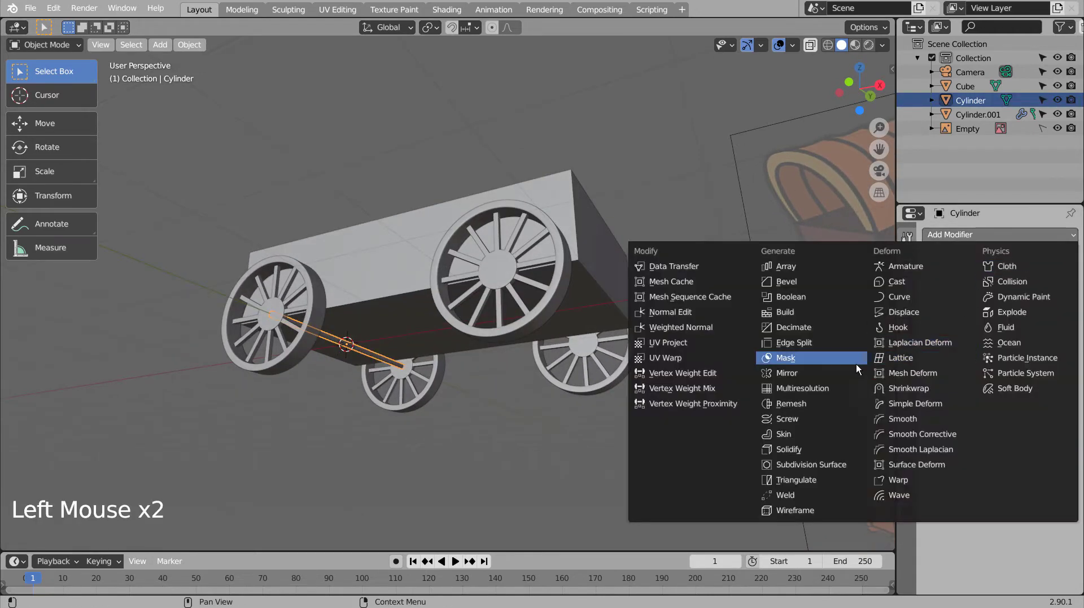
click(1030, 279)
click(1062, 333)
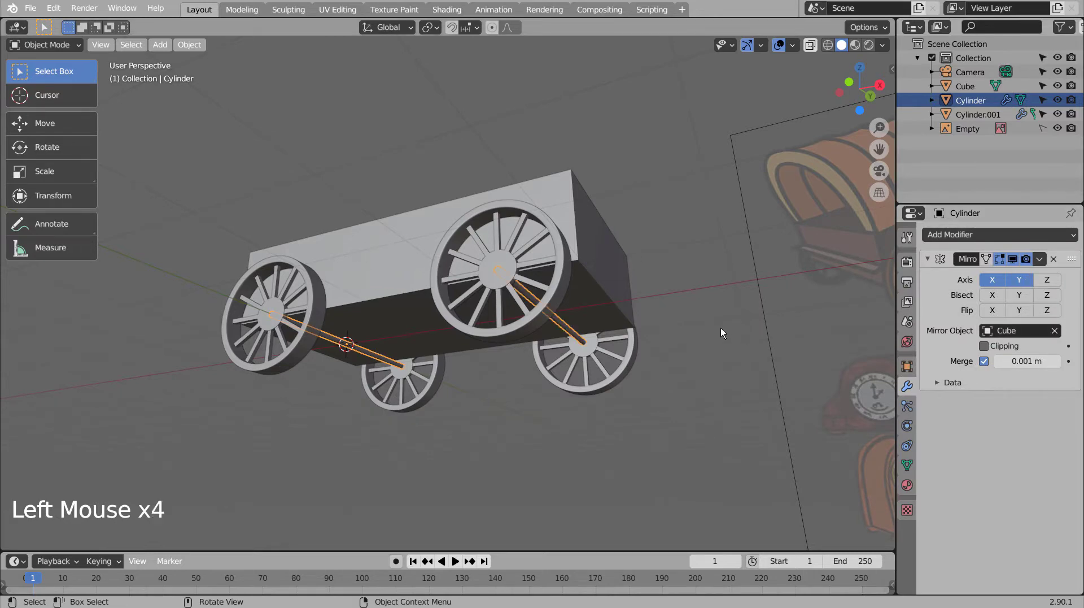
click(668, 356)
Step: Inspect both axles from underneath and from the front view
middle_click(512, 433)
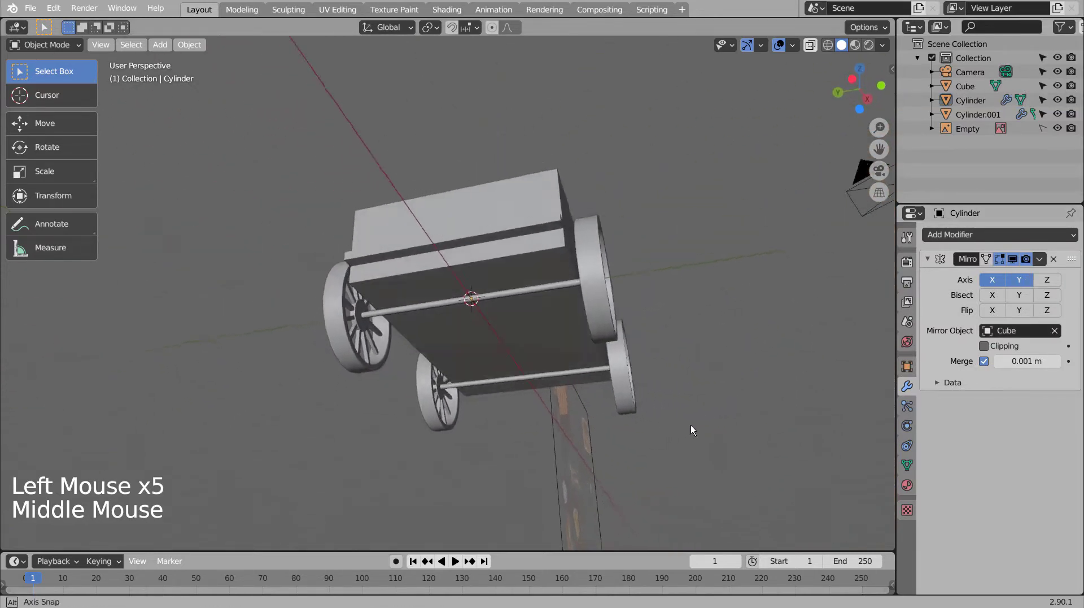
middle_click(588, 496)
scroll(down, 3)
middle_click(489, 445)
scroll(down, 3)
click(494, 452)
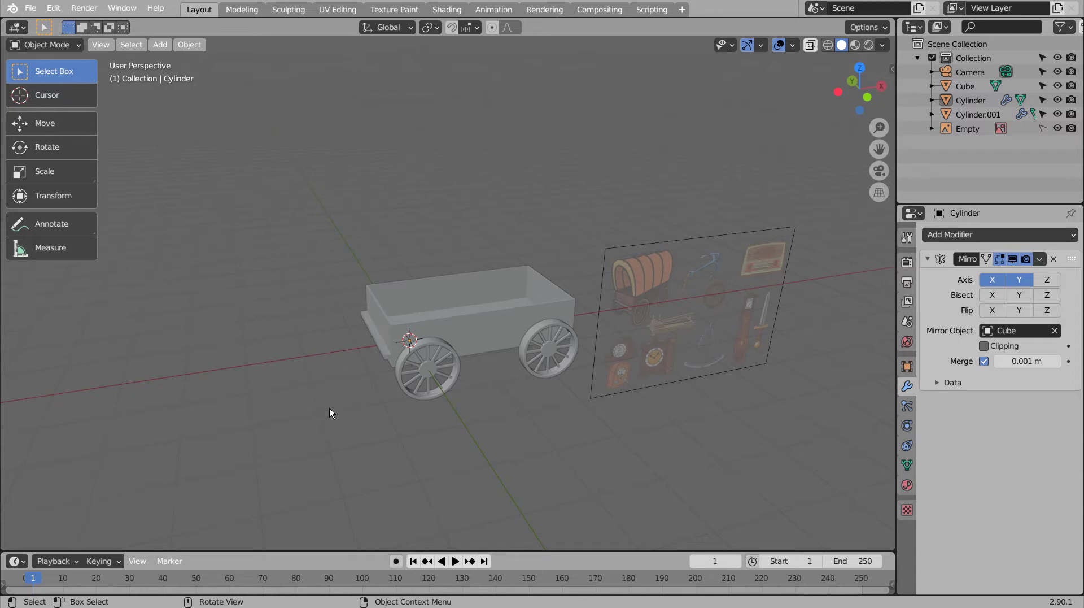
key(KP_1)
key(shift+a)
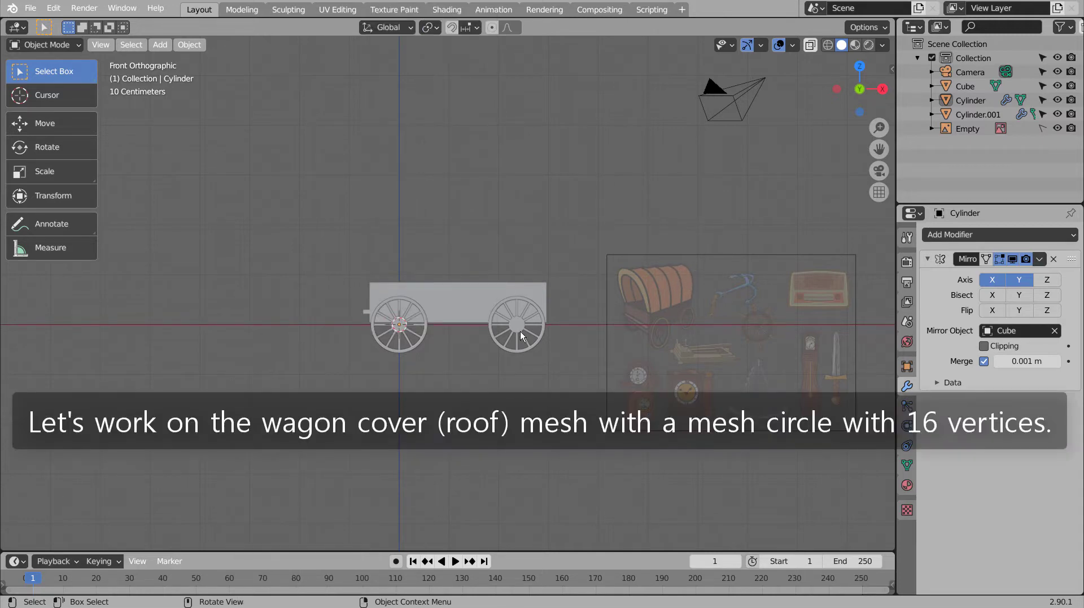
Step: Add a circle, enlarge it and stretch it along Z into a tall oval spanning the wagon width in side view
key(shift+a)
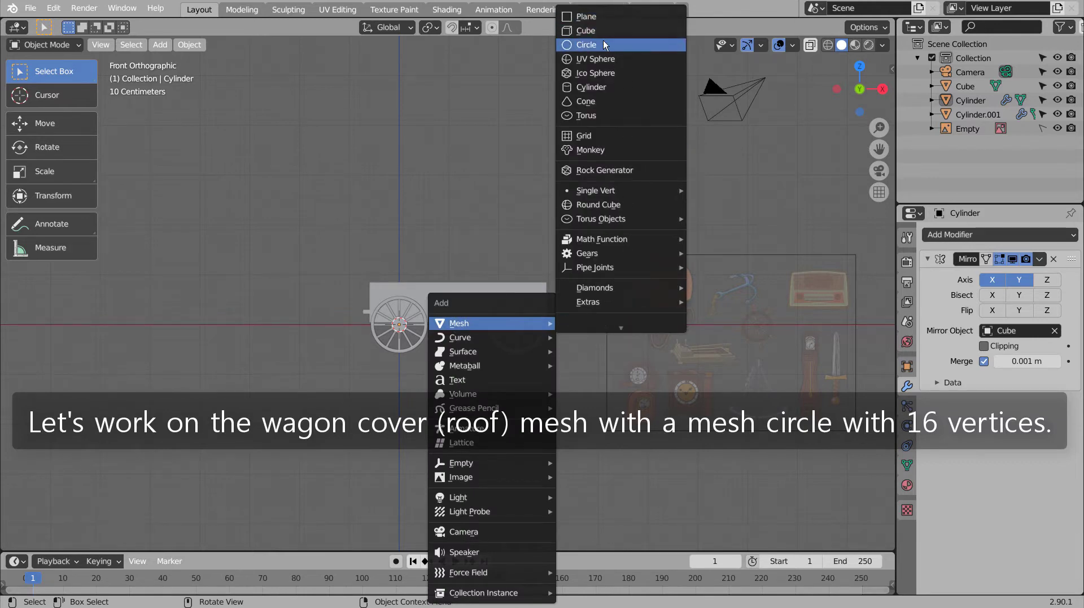
middle_click(345, 337)
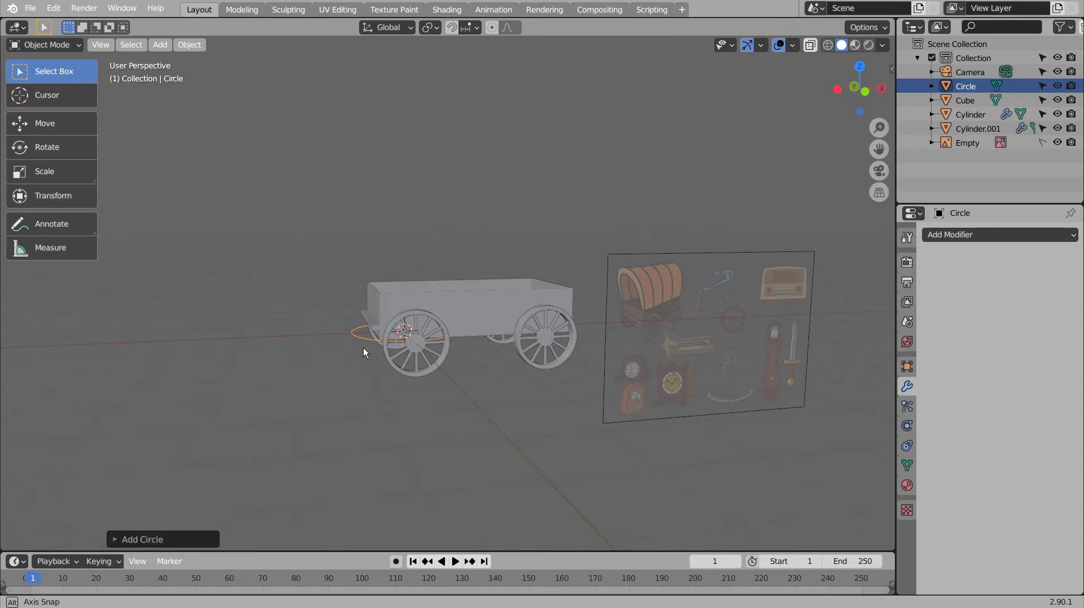
middle_click(366, 348)
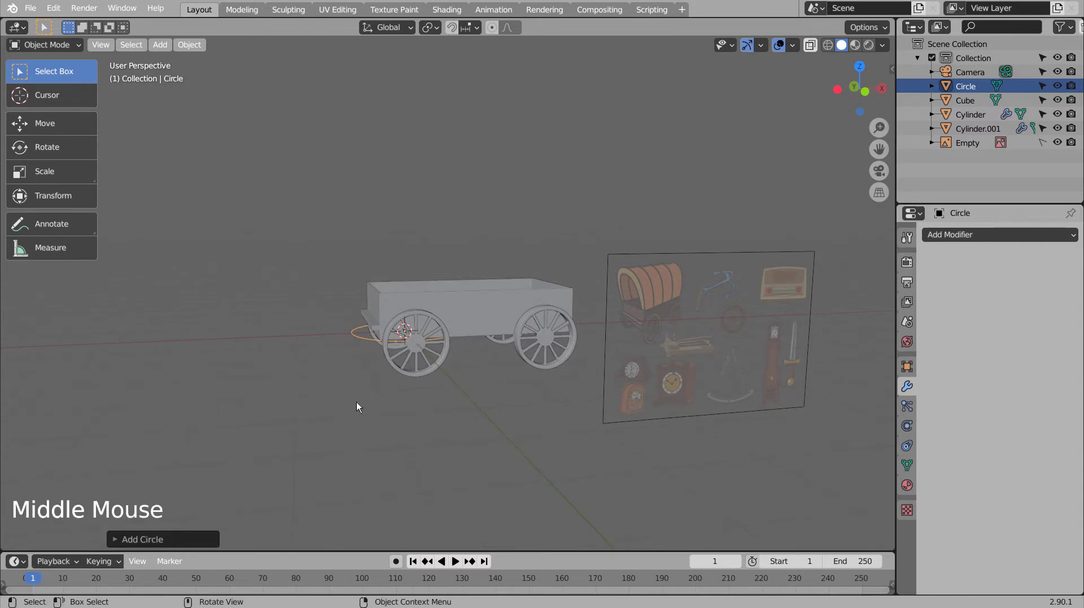
click(200, 536)
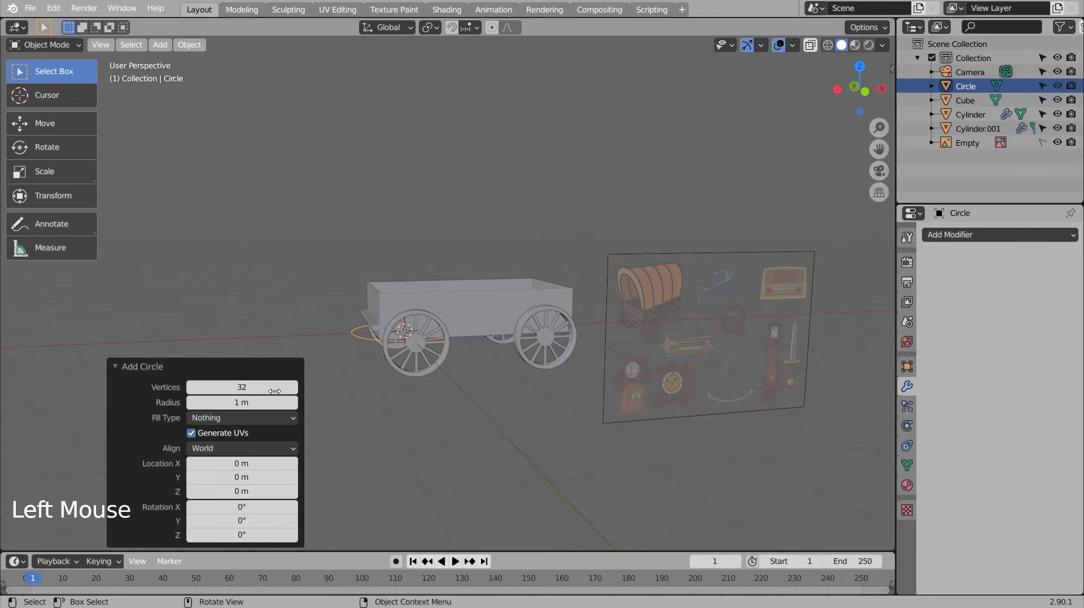
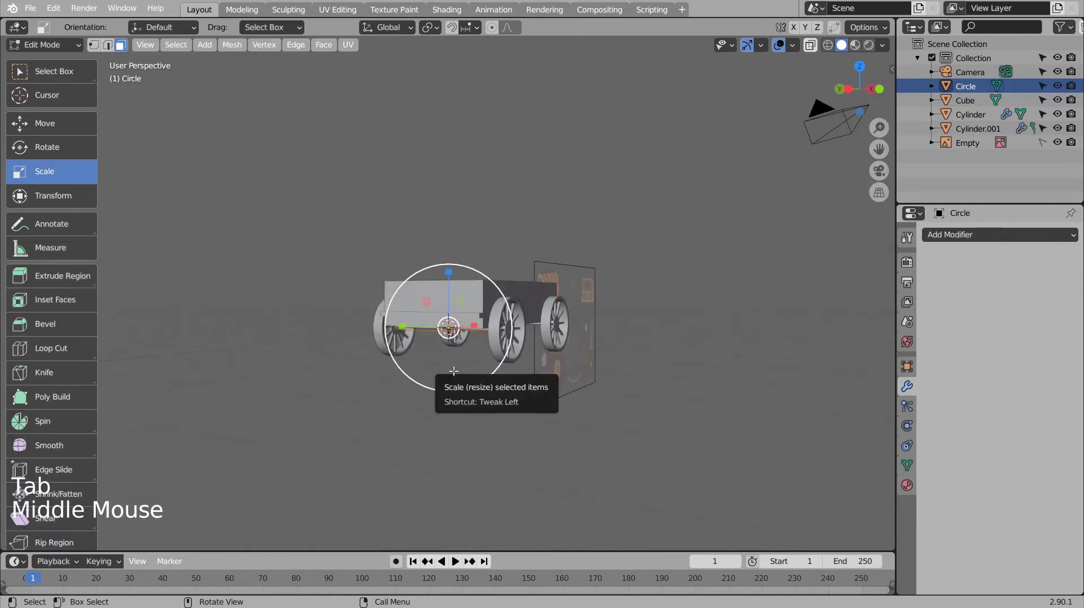
key(r)
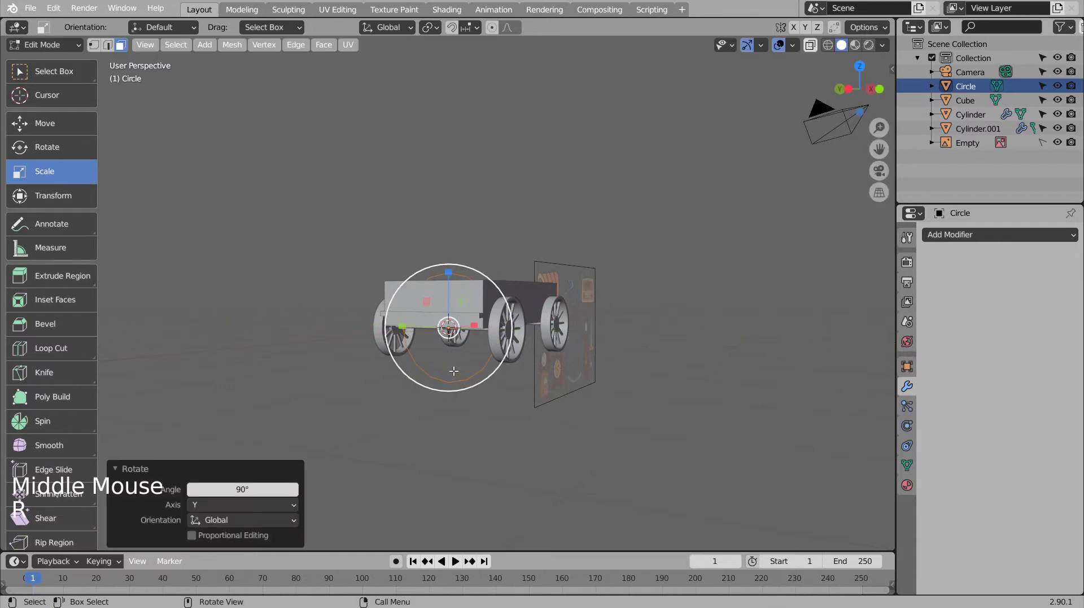
key(KP_1)
key(KP_7)
key(KP_3)
key(shift+z)
scroll(up, 3)
key(g)
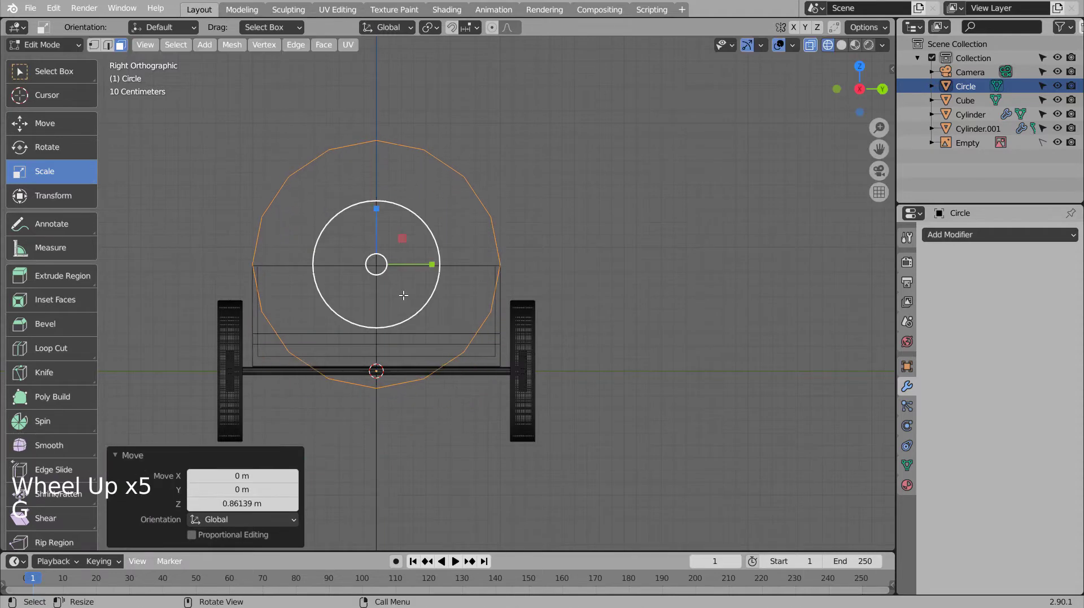
key(s)
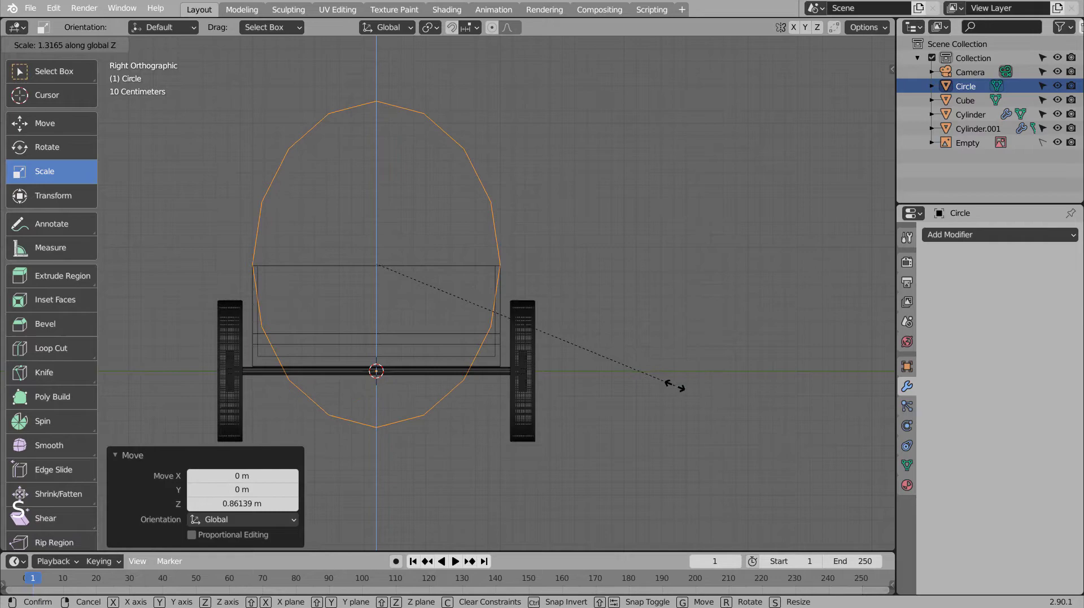
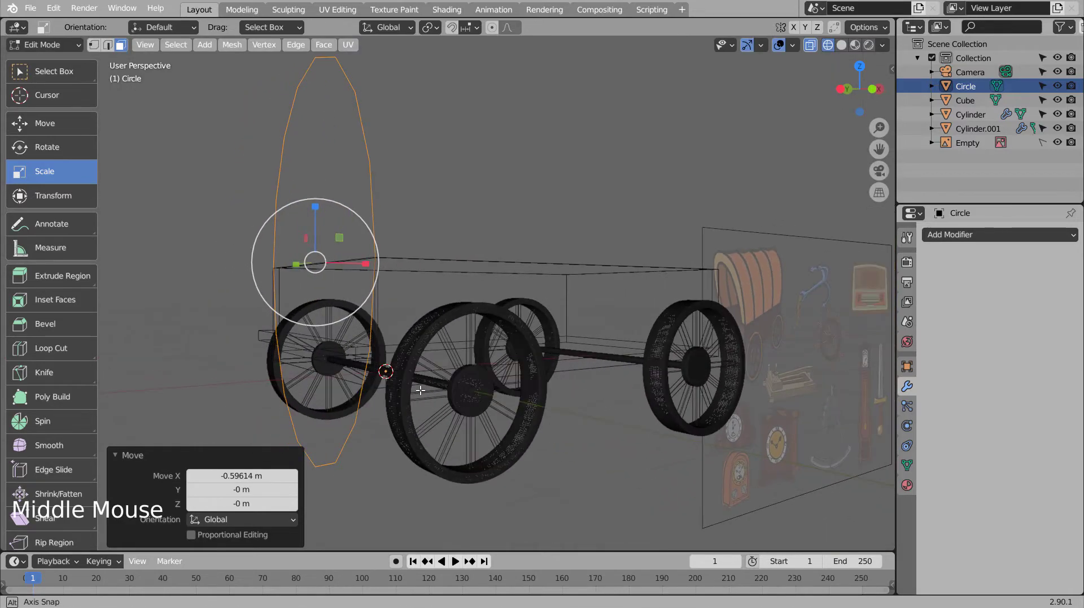
Step: Check the oval's placement against the body from several angles and the side view
middle_click(474, 389)
key(shift+z)
middle_click(496, 389)
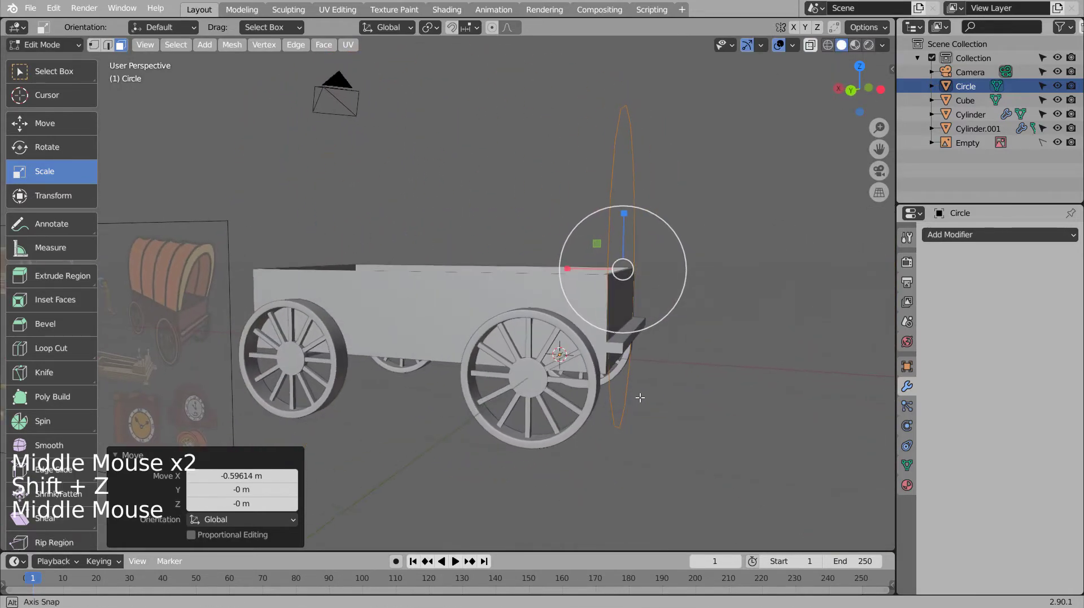
middle_click(495, 399)
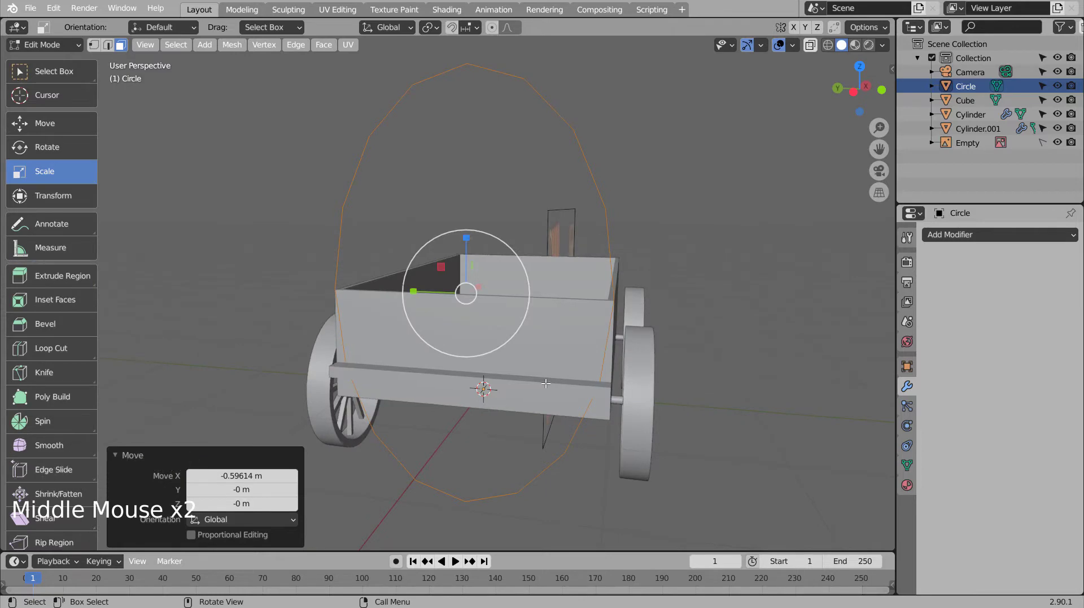
key(KP_1)
key(KP_Enter)
key(KP_3)
Step: In vertex select, box-select and delete the oval's lower vertices, leaving an open arch rib
key(Tab)
key(shift+z)
key(Tab)
key(1)
click(599, 307)
key(b)
key(x)
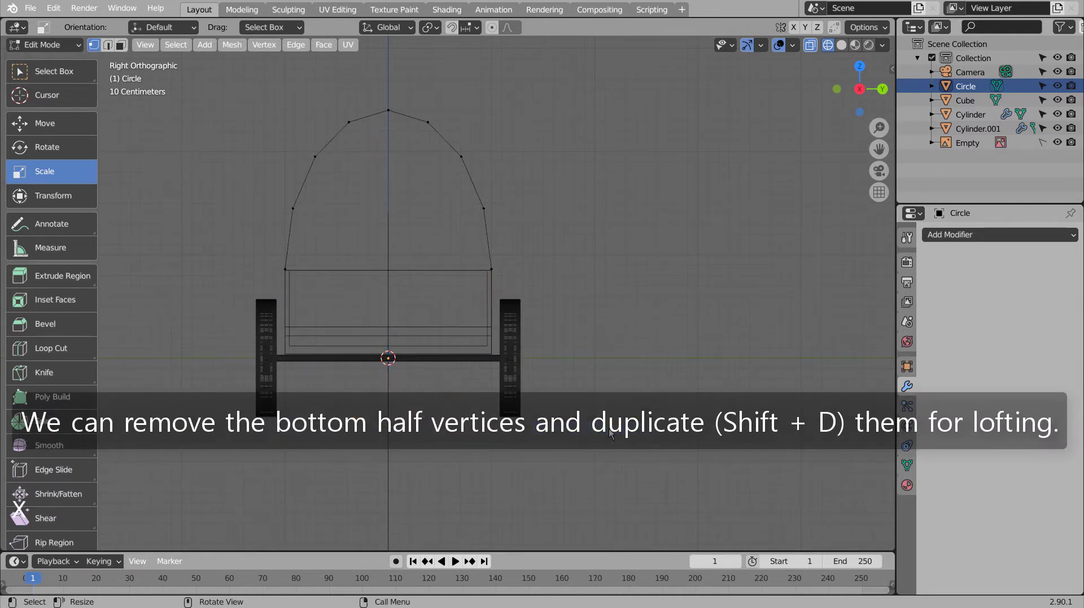
key(Tab)
middle_click(675, 454)
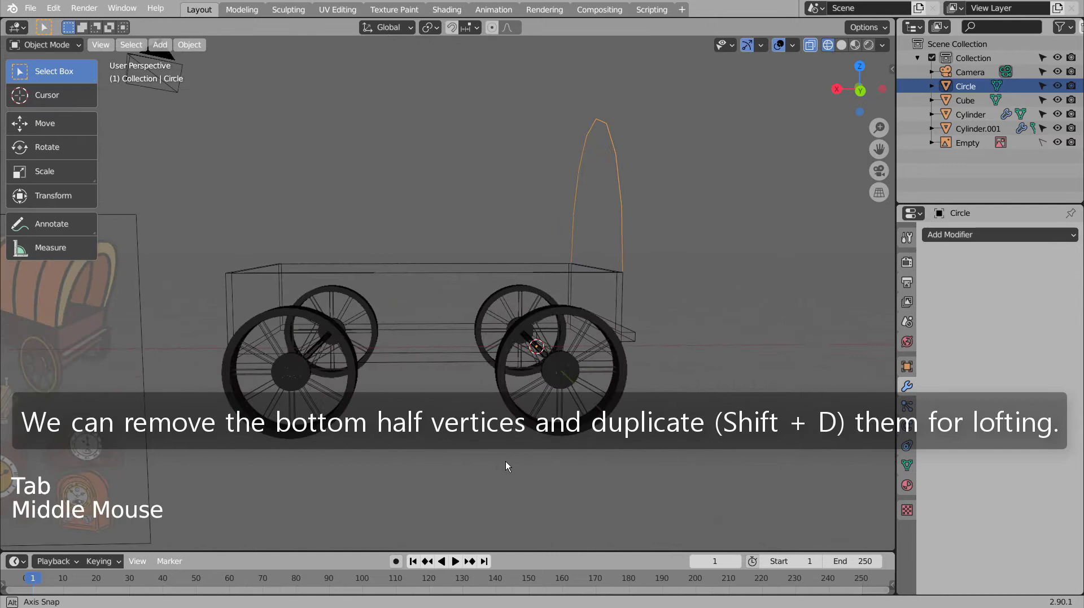
scroll(down, 3)
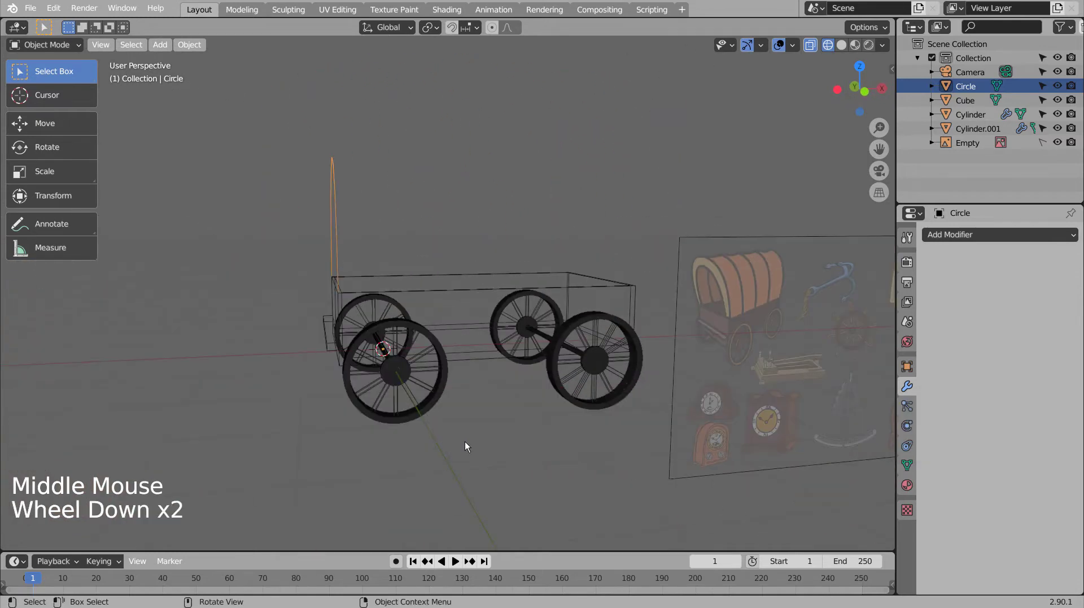
middle_click(458, 448)
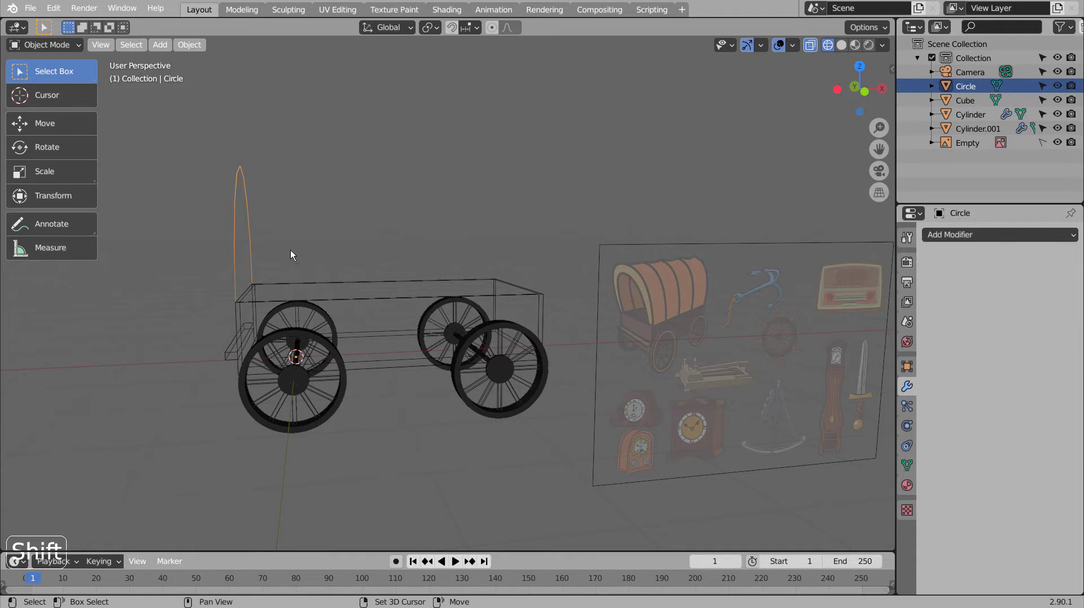
key(shift+d)
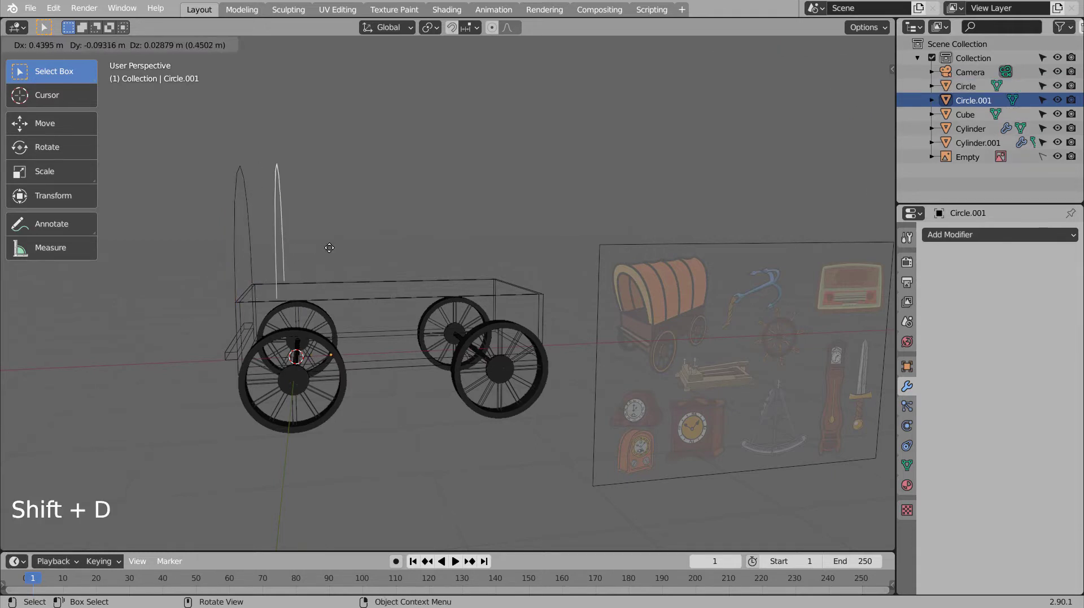
key(ctrl+z)
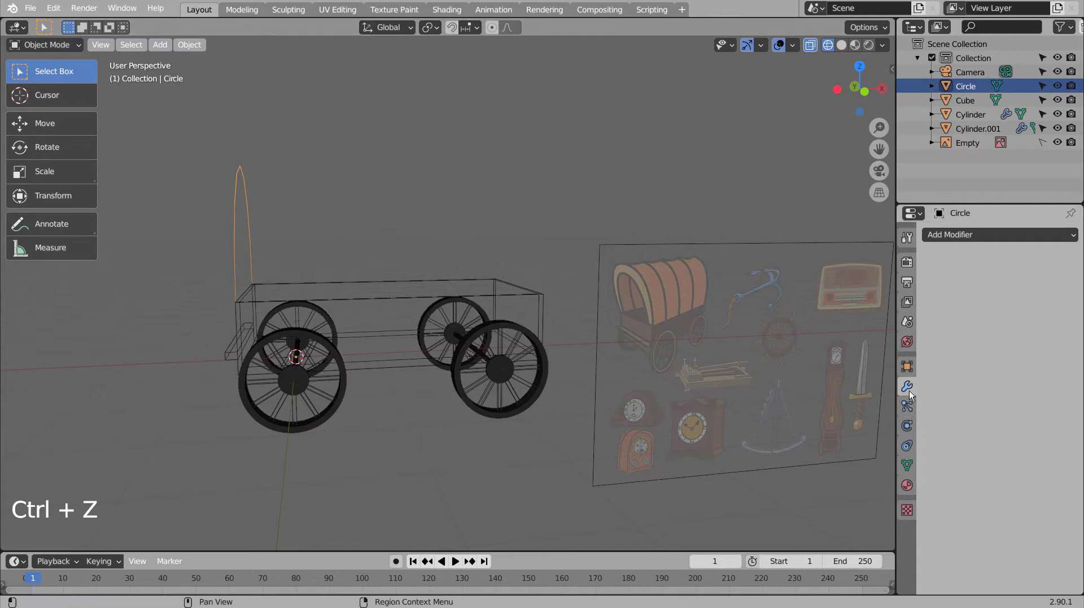
click(991, 238)
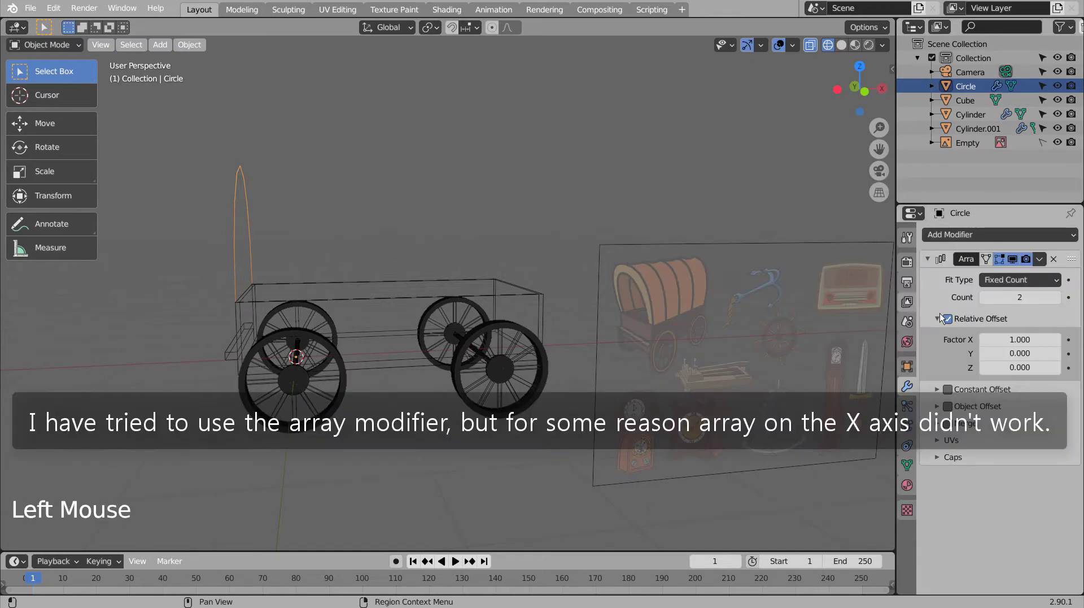
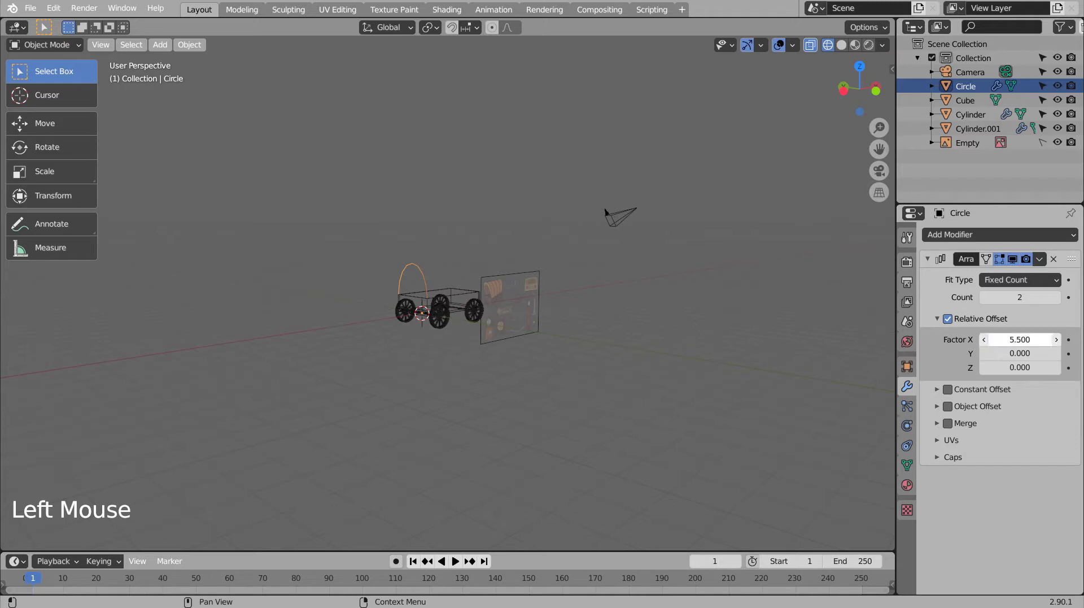
click(1059, 261)
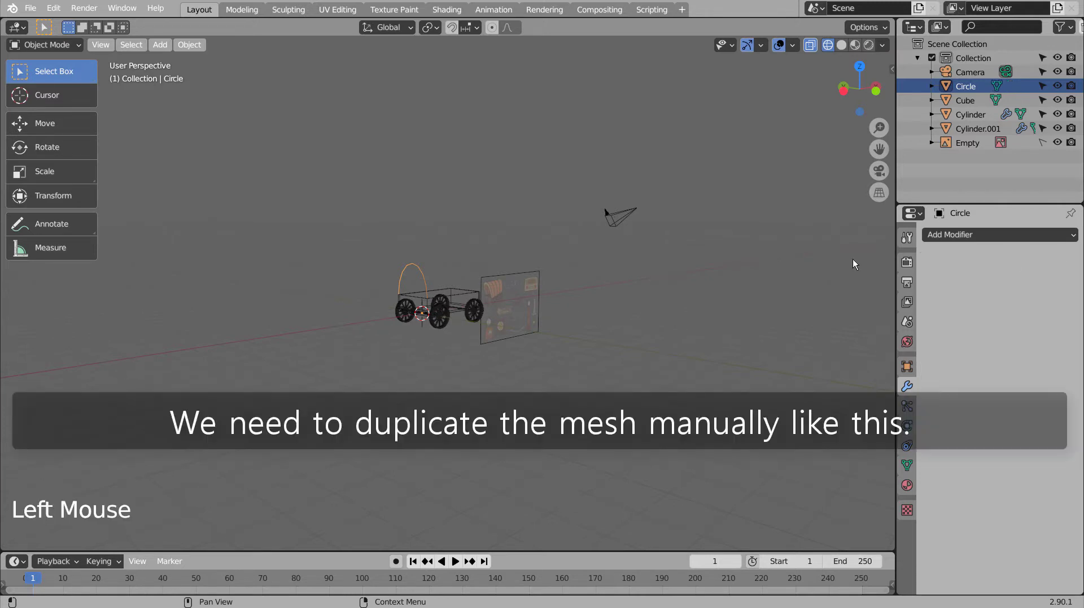
Step: In front orthographic view, duplicate the arch rib four times along X so five ribs span the wagon
scroll(up, 3)
key(KP_3)
scroll(up, 3)
key(KP_1)
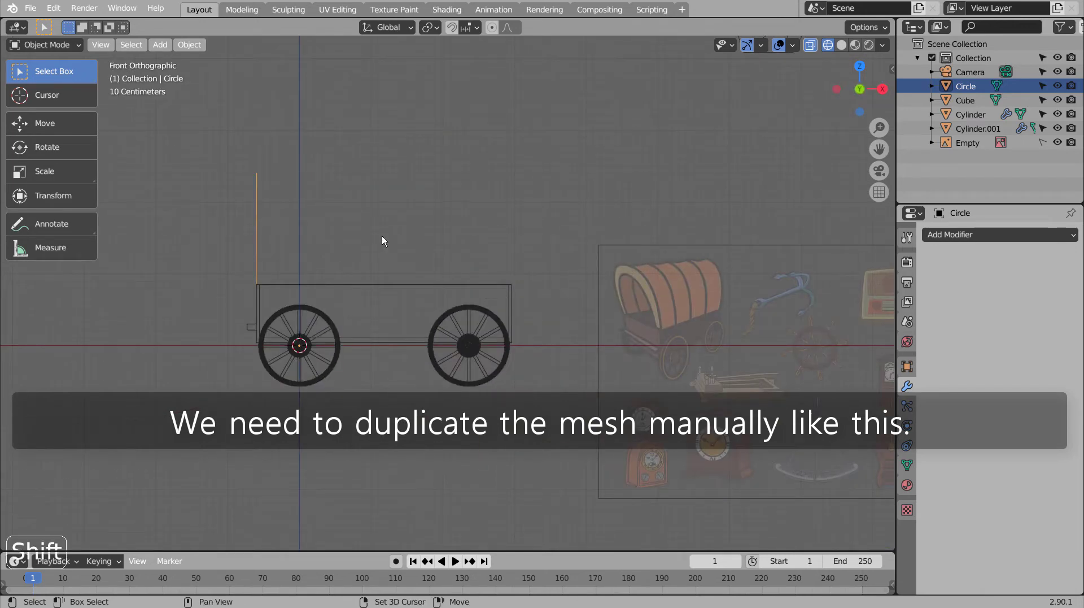
key(shift+d)
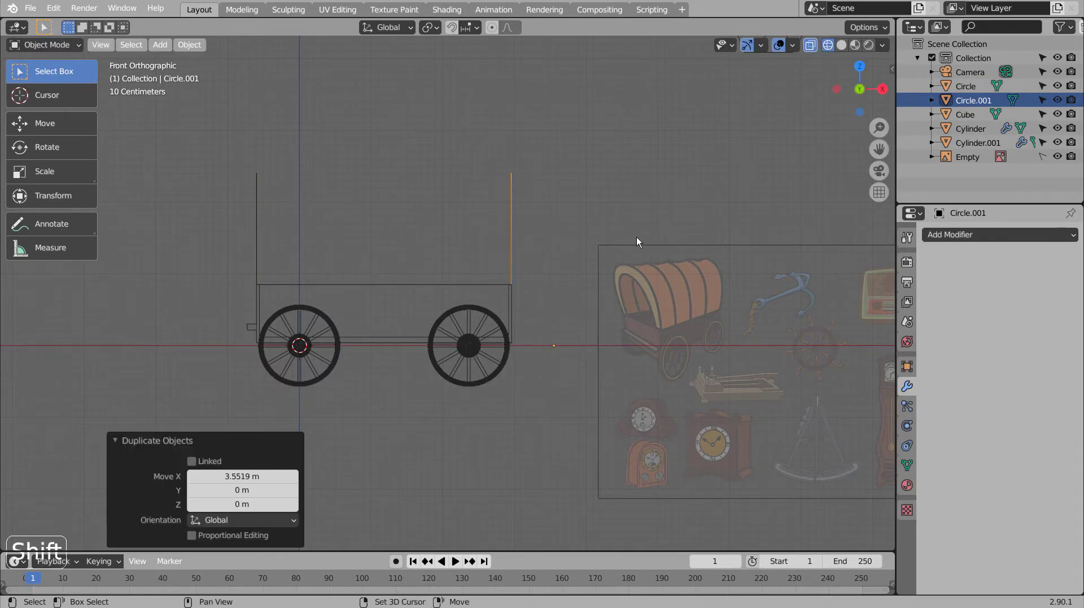
key(shift+d)
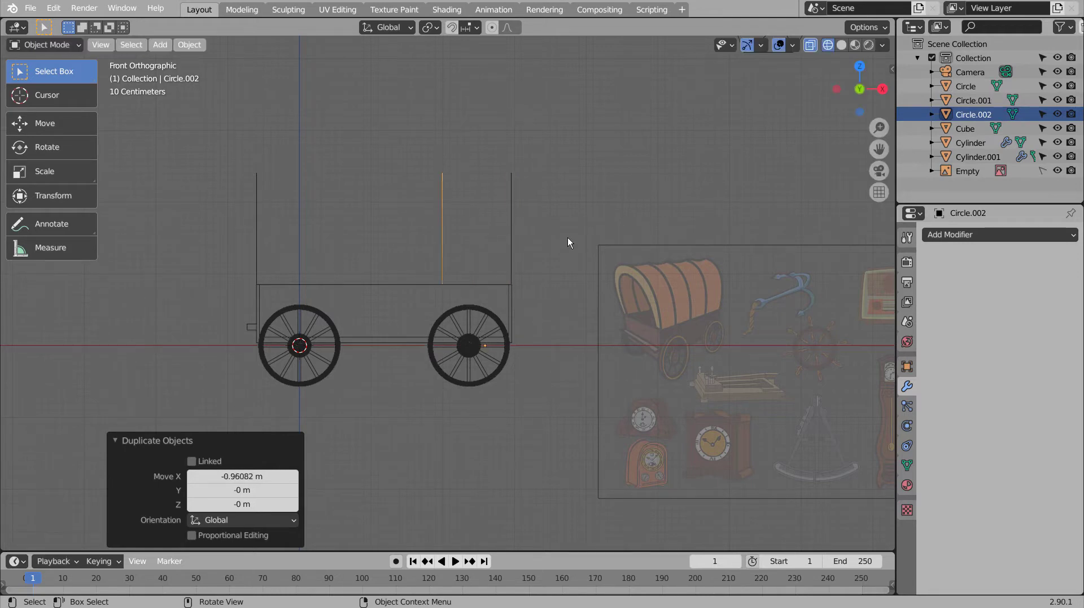
key(shift+d)
key(shift+d)
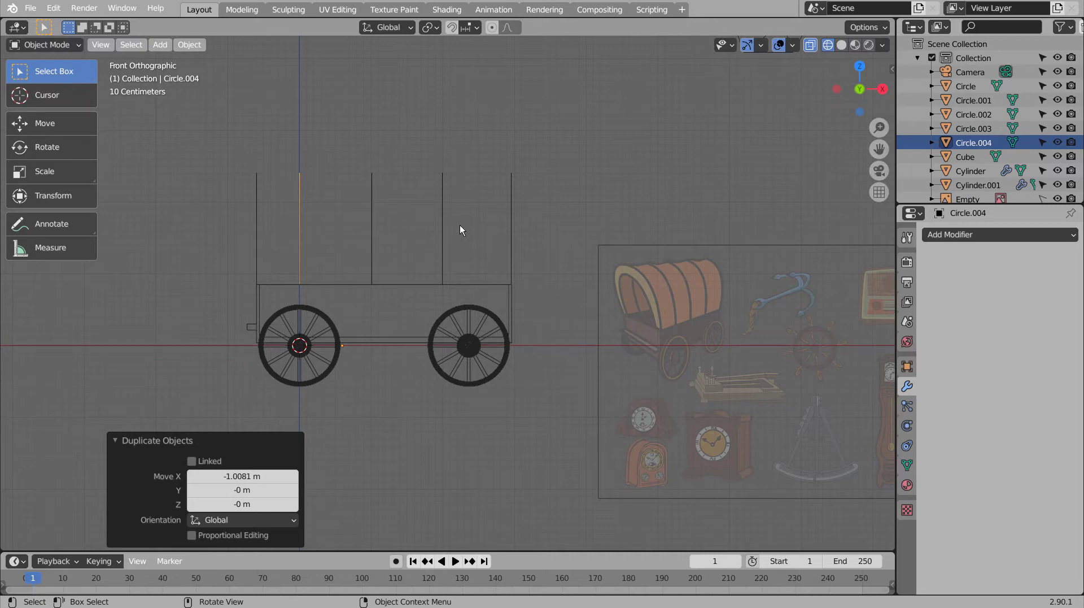
Step: Box-select the middle ribs and shift them along X to even out the spacing
key(b)
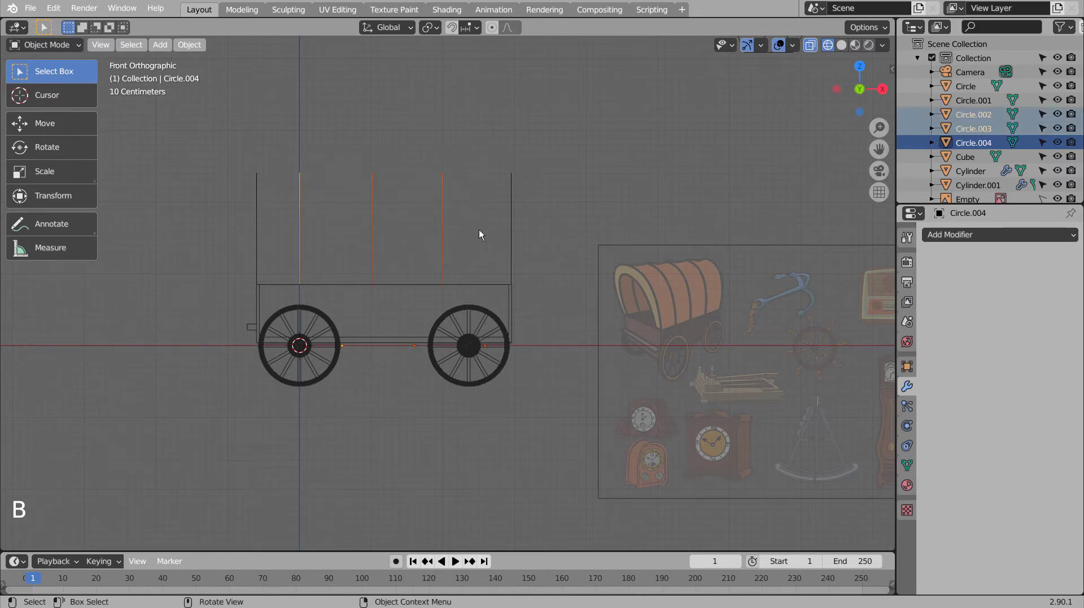
key(g)
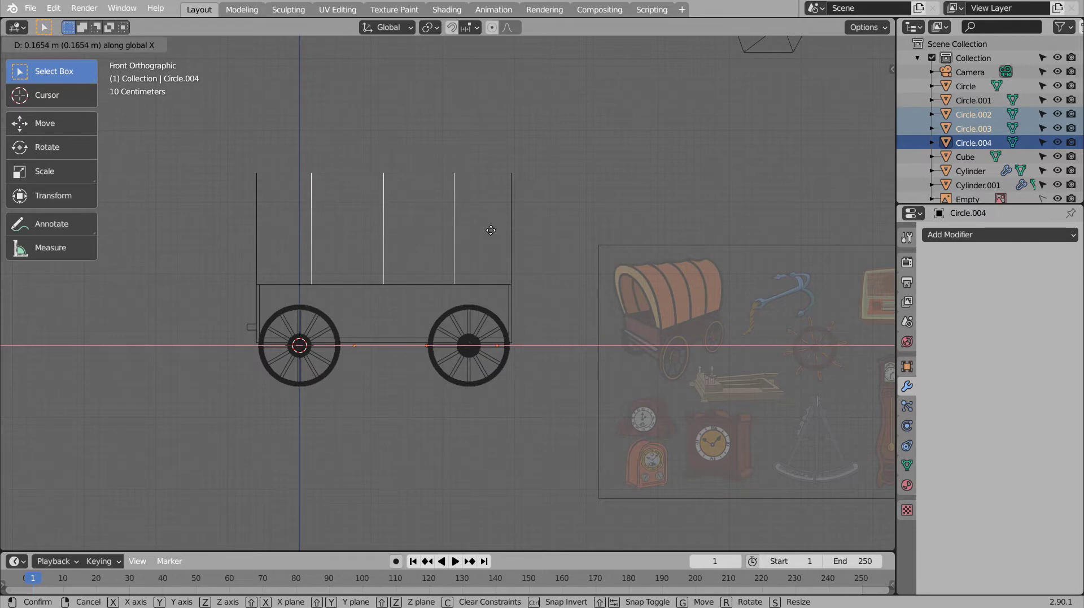
middle_click(343, 292)
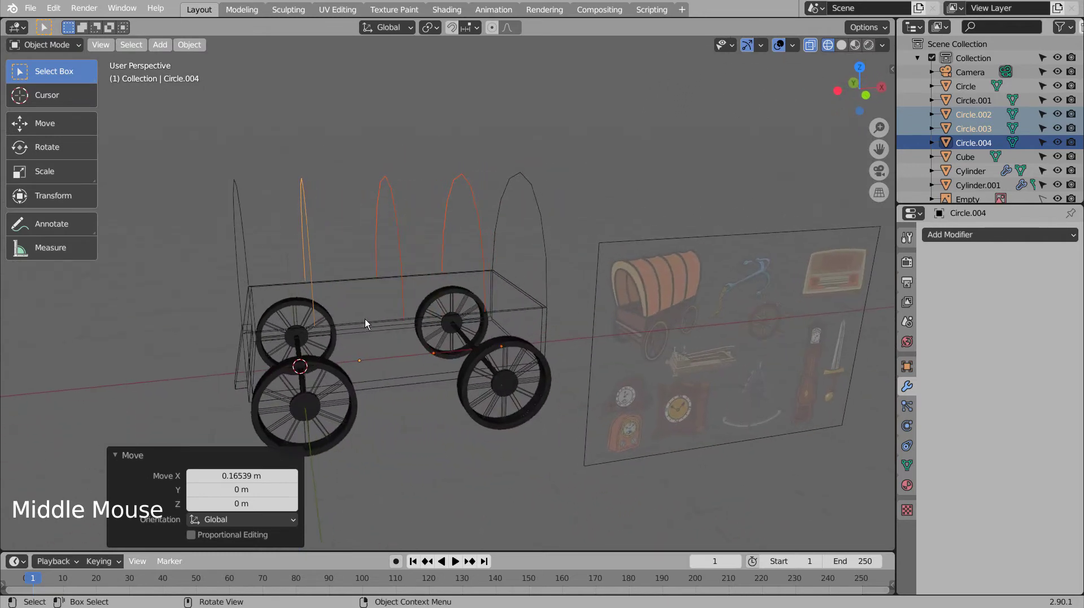
click(240, 222)
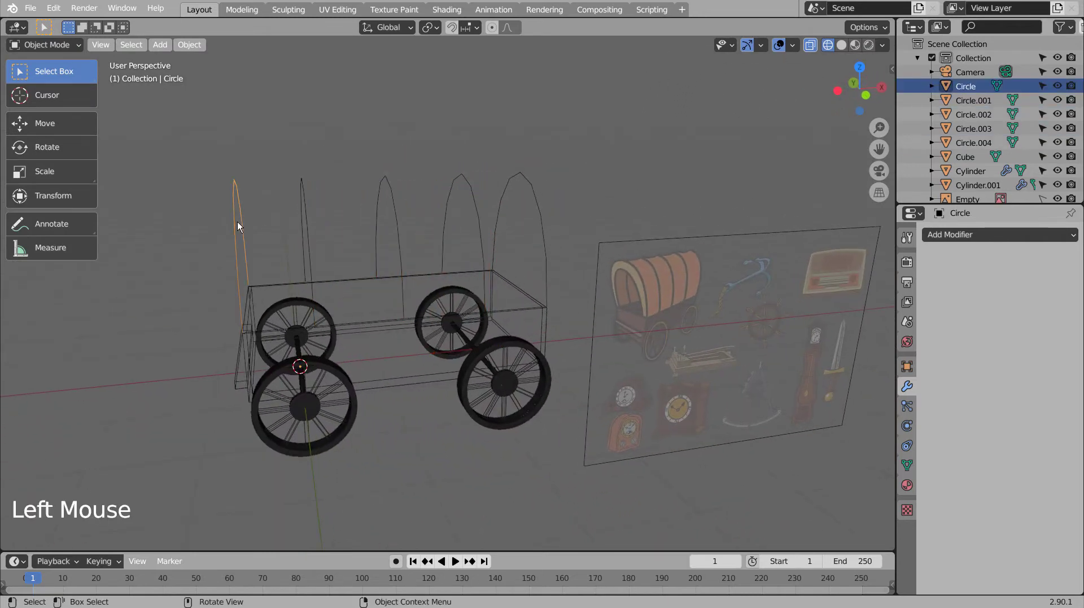
Step: Select all five ribs and join them into a single object with Ctrl+J
key(ctrl+3)
middle_click(245, 282)
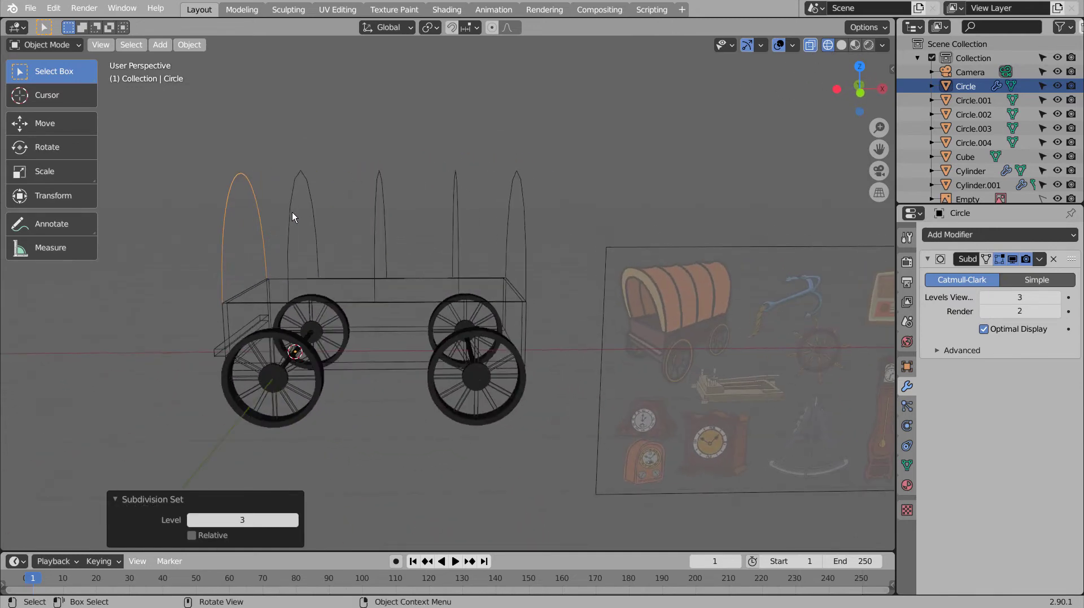
click(296, 213)
key(ctrl+z)
key(ctrl+z)
click(293, 213)
click(393, 211)
click(459, 211)
click(521, 209)
key(ctrl+j)
Step: Loft all rib vertices with LoopTools into a continuous canopy surface, shown in solid shading
key(Tab)
key(1)
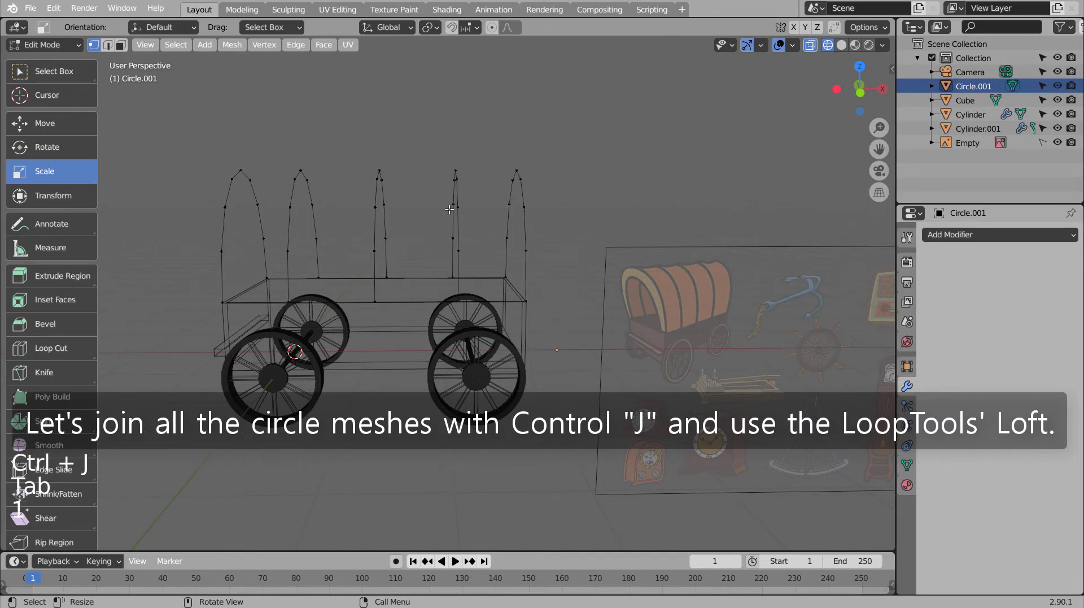
key(a)
right_click(377, 94)
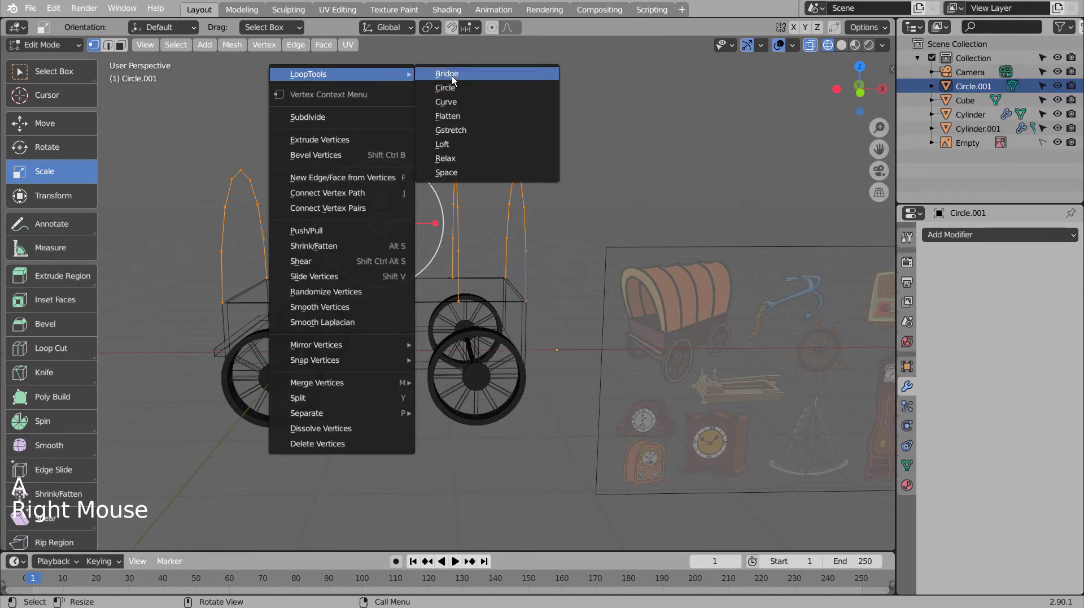
key(ctrl+z)
key(shift+z)
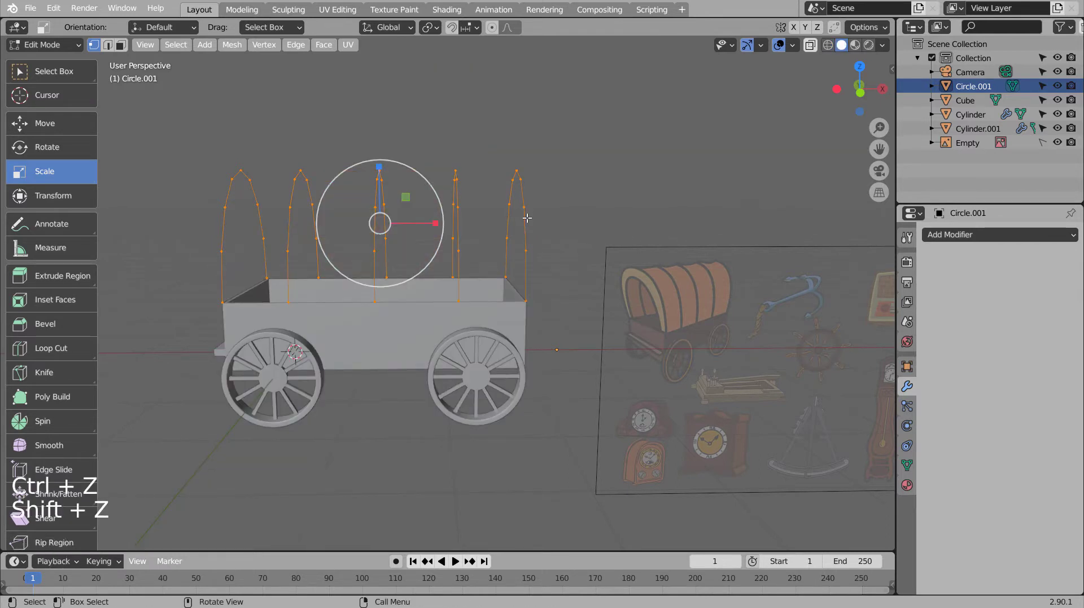
right_click(434, 129)
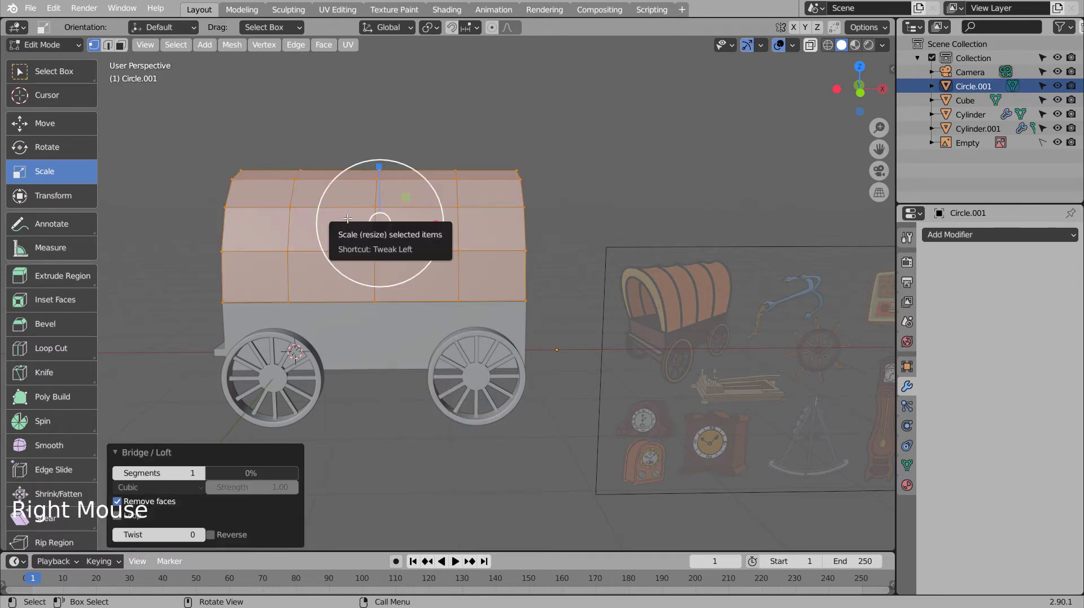
key(Tab)
Step: Add paired loop cuts at each rib position and narrow them into thin rib bands
middle_click(366, 256)
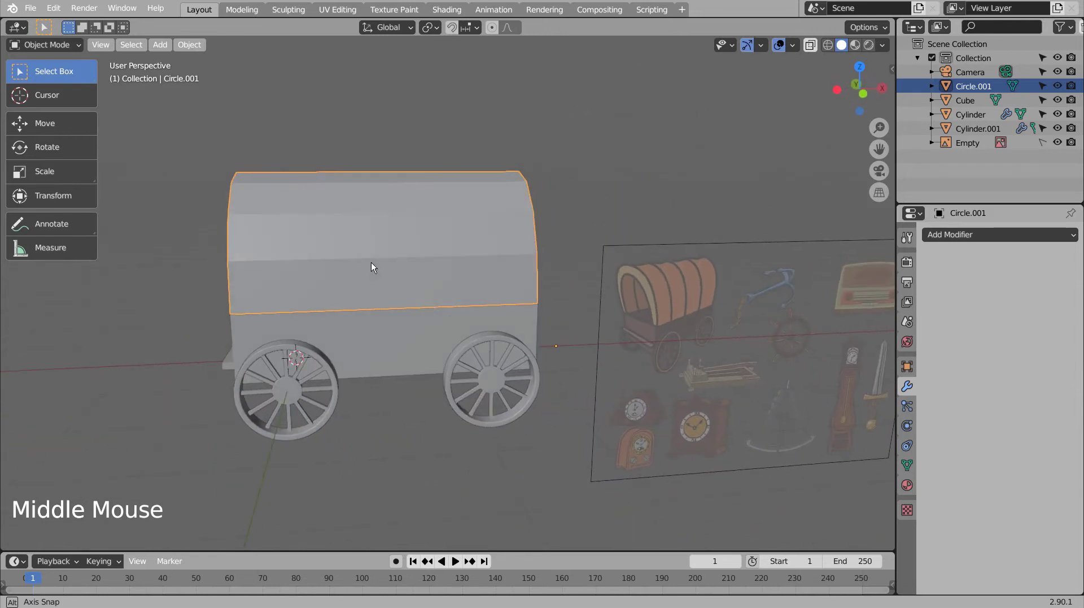
middle_click(374, 263)
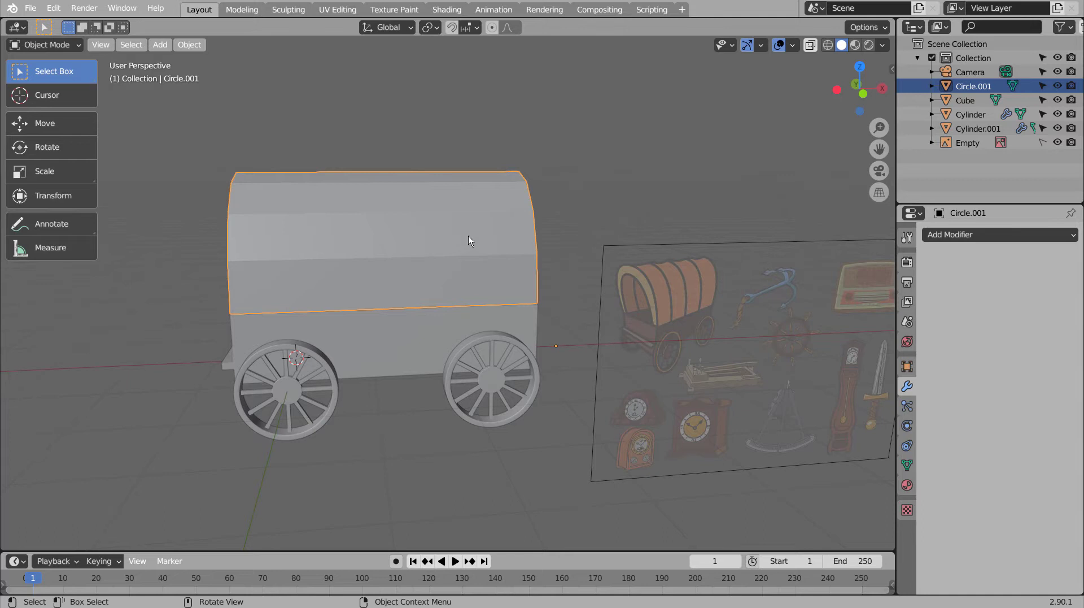
key(Tab)
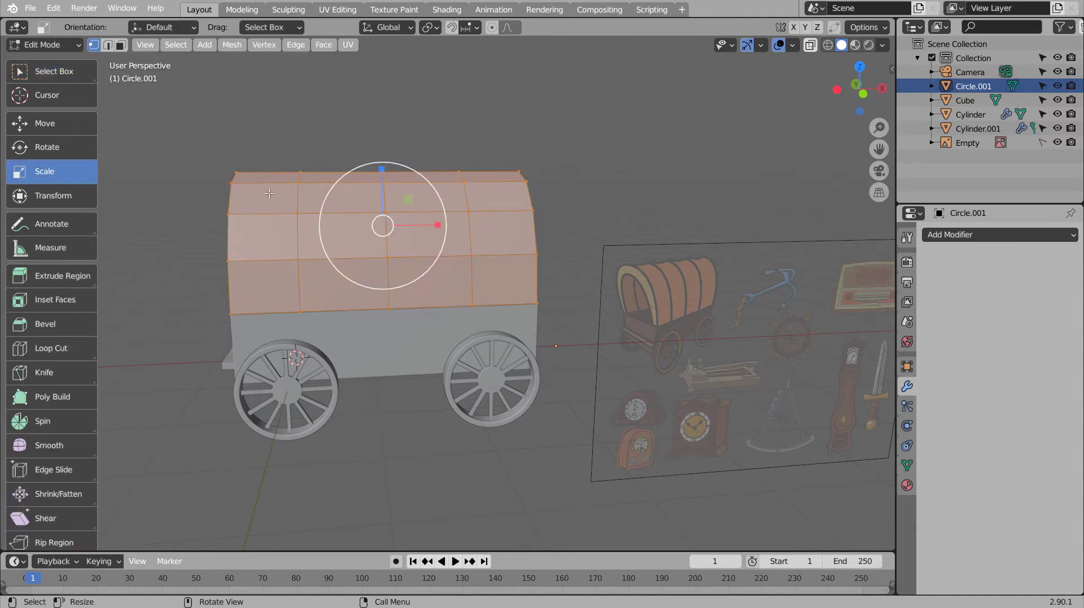
key(ctrl+r)
right_click(267, 181)
click(331, 222)
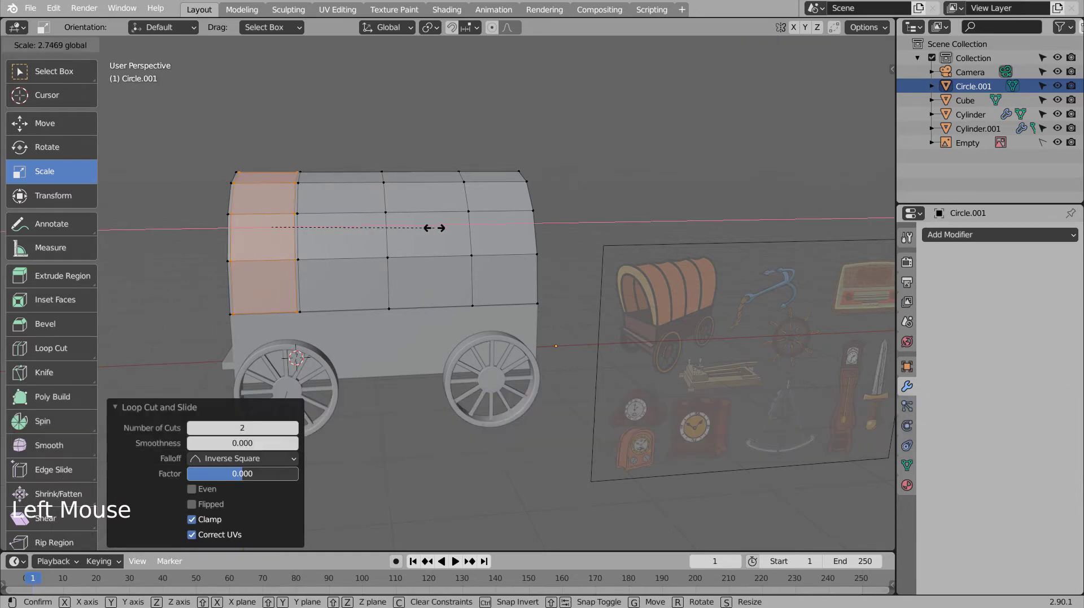
key(ctrl+r)
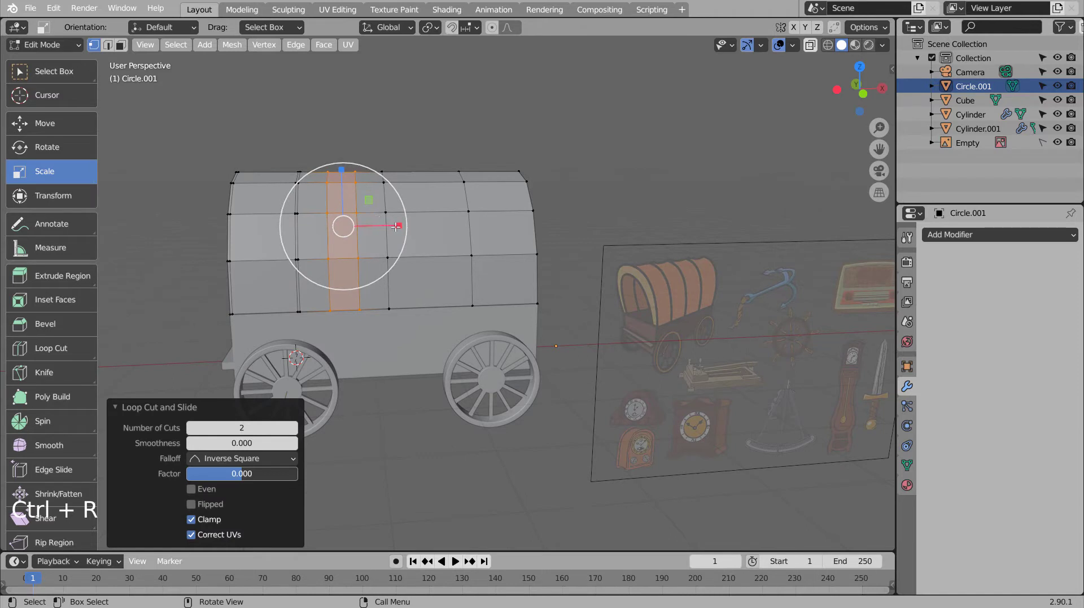
click(397, 223)
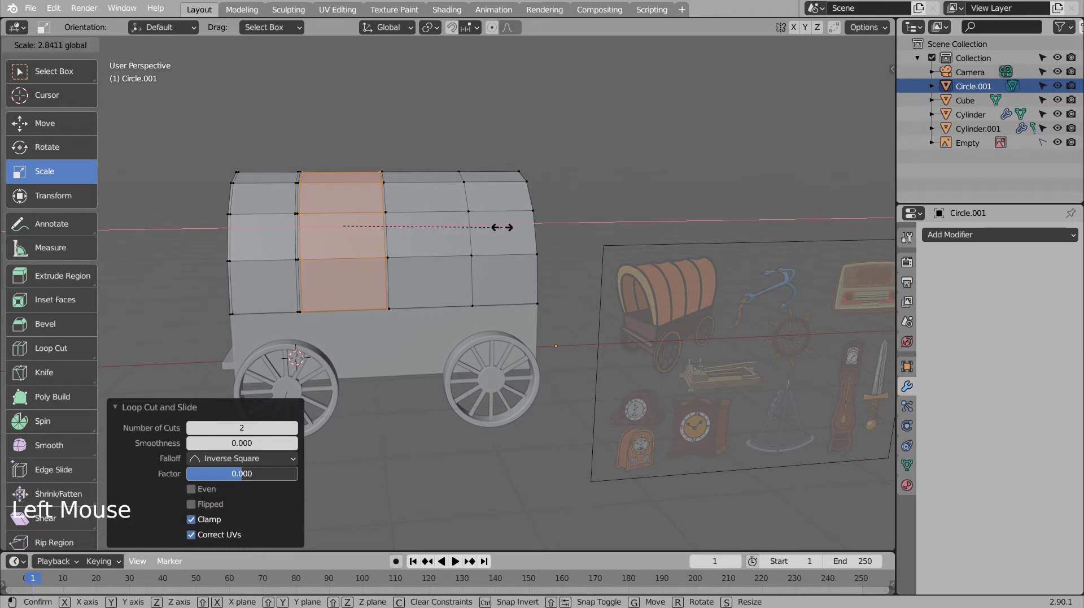
key(ctrl+r)
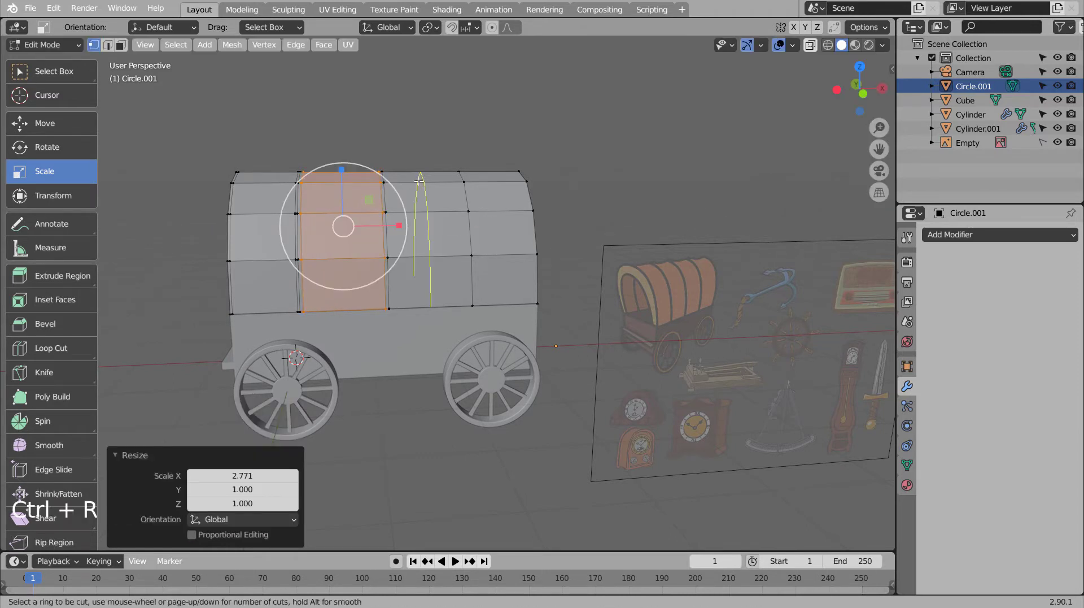
click(478, 223)
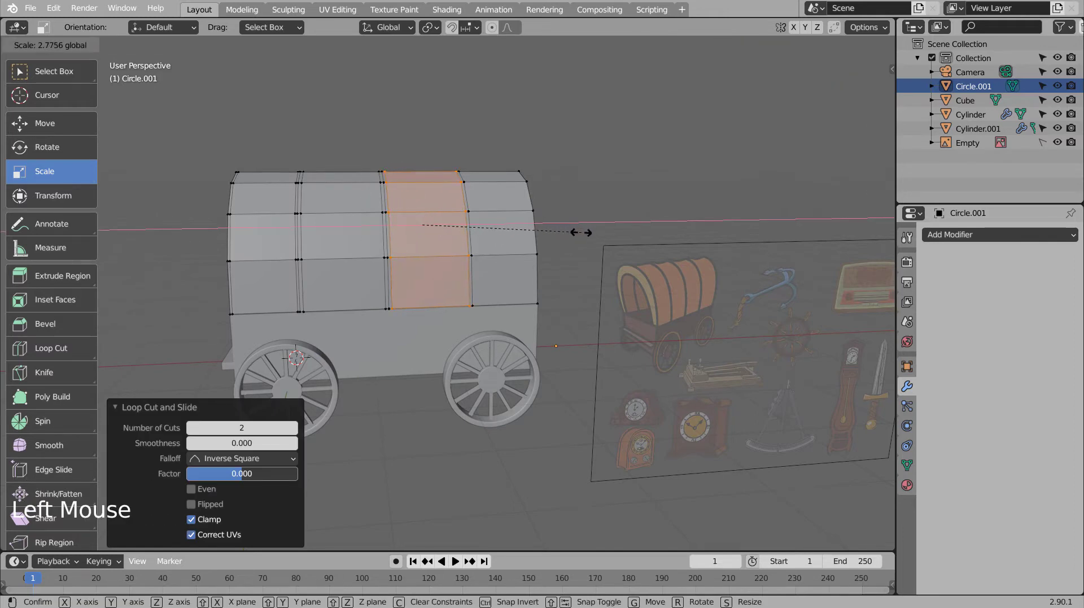
key(ctrl+r)
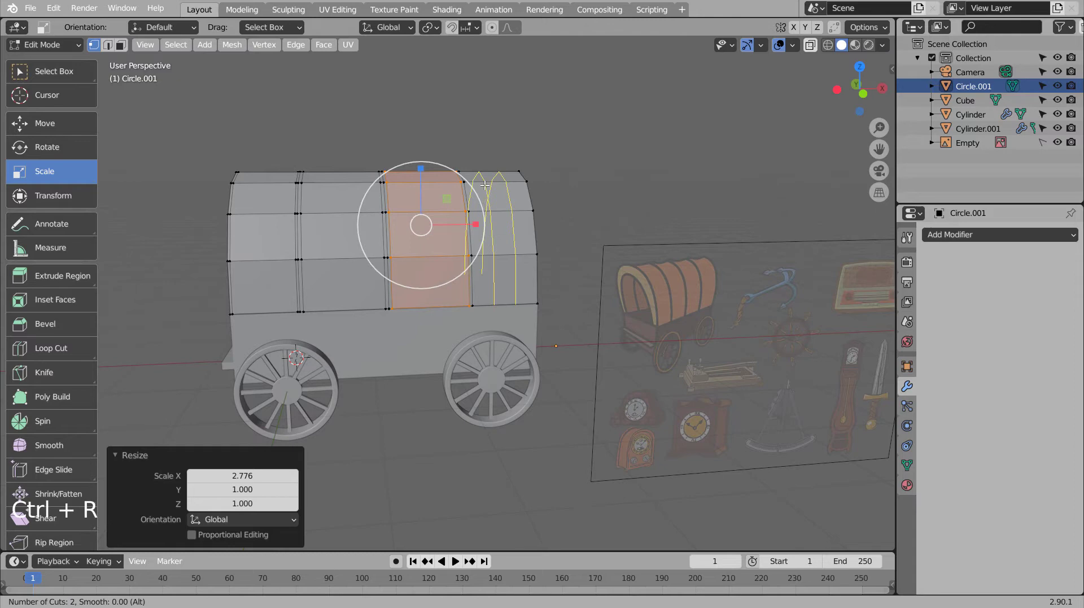
click(546, 221)
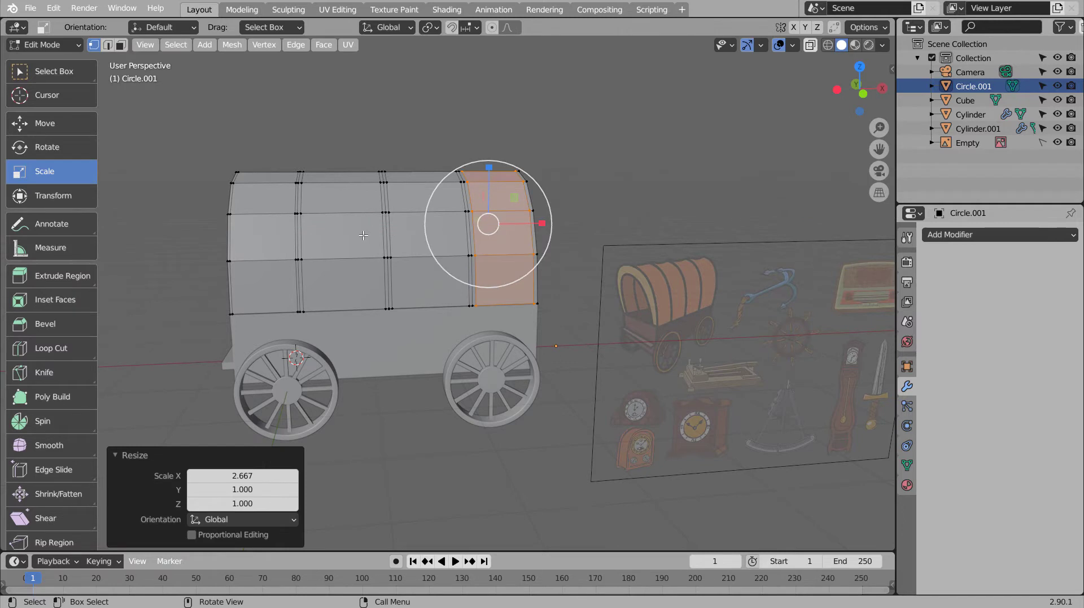
Step: Extrude and scale the panel faces between the ribs so the rib bands stand raised
middle_click(370, 232)
key(3)
click(318, 267)
click(387, 264)
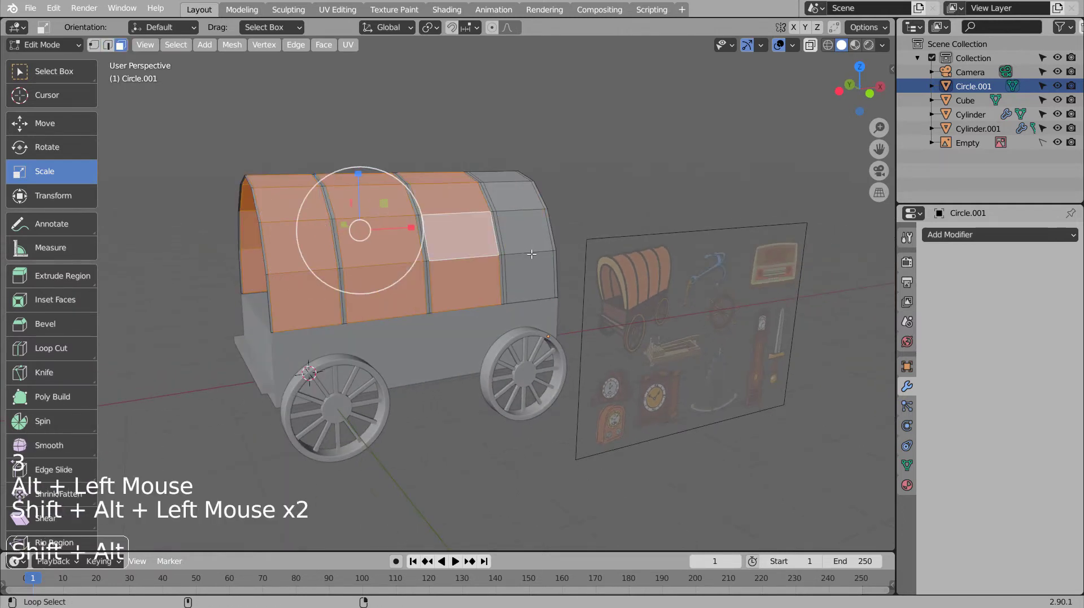
key(e)
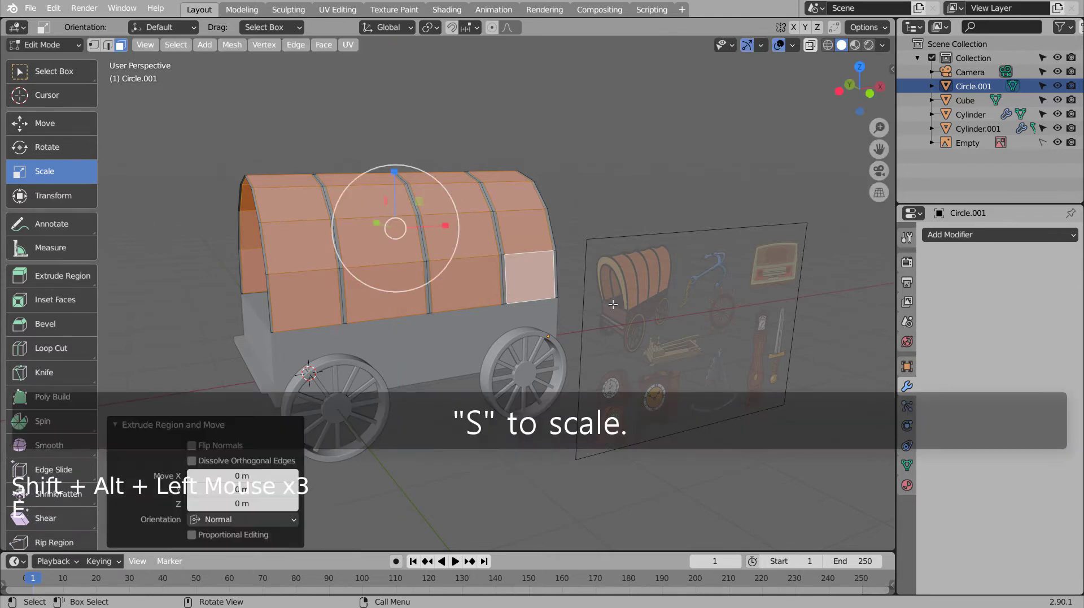
key(ctrl+z)
key(s)
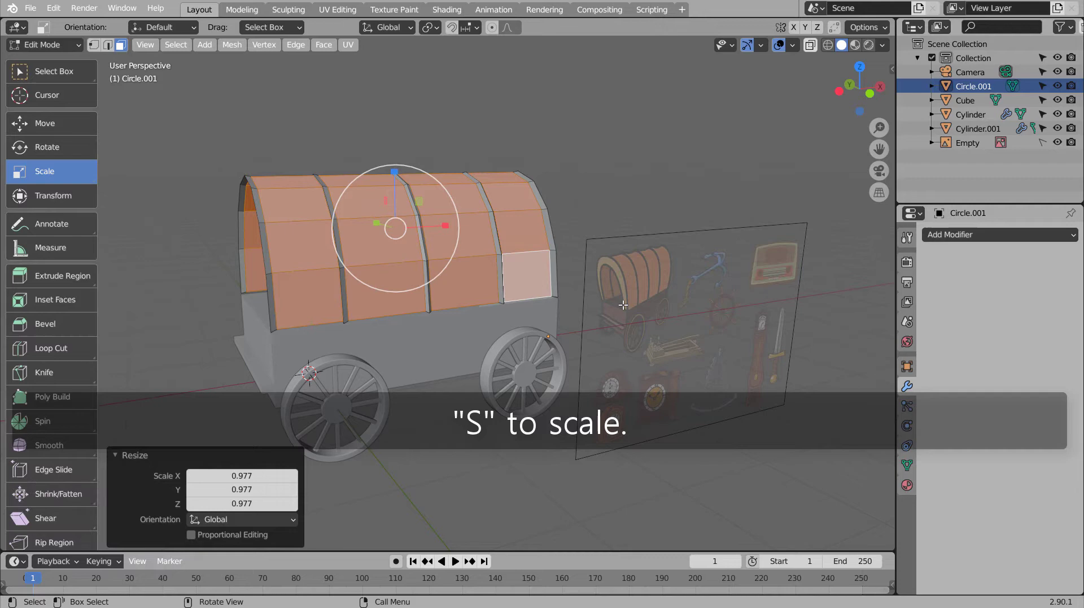
key(Tab)
middle_click(599, 316)
Step: Add Subdivision Surface (Ctrl+3) and a loop cut slid down near the cover's bottom rim
key(ctrl+3)
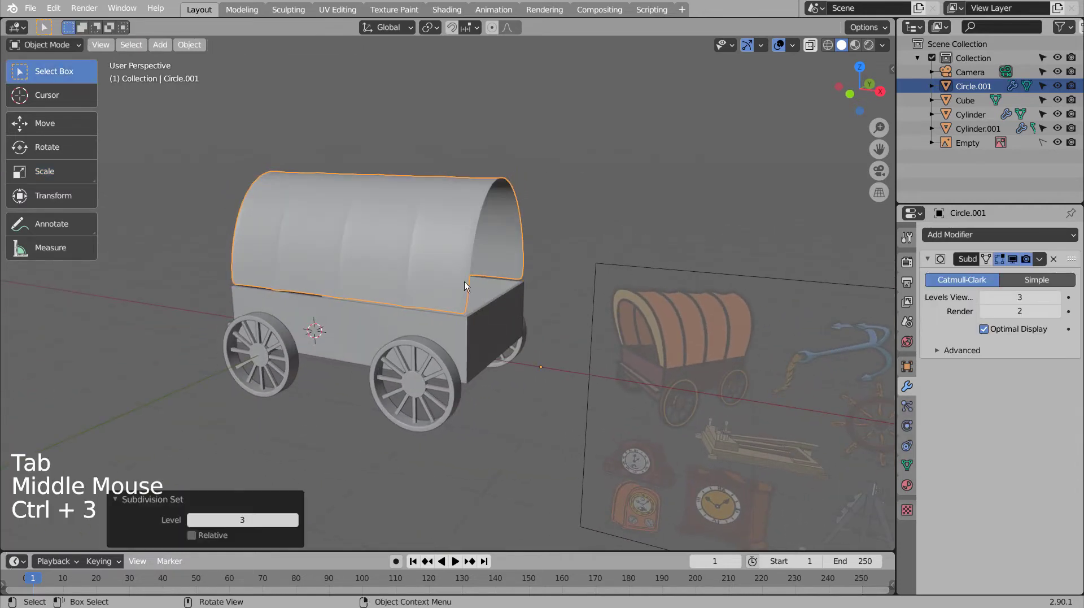
middle_click(412, 282)
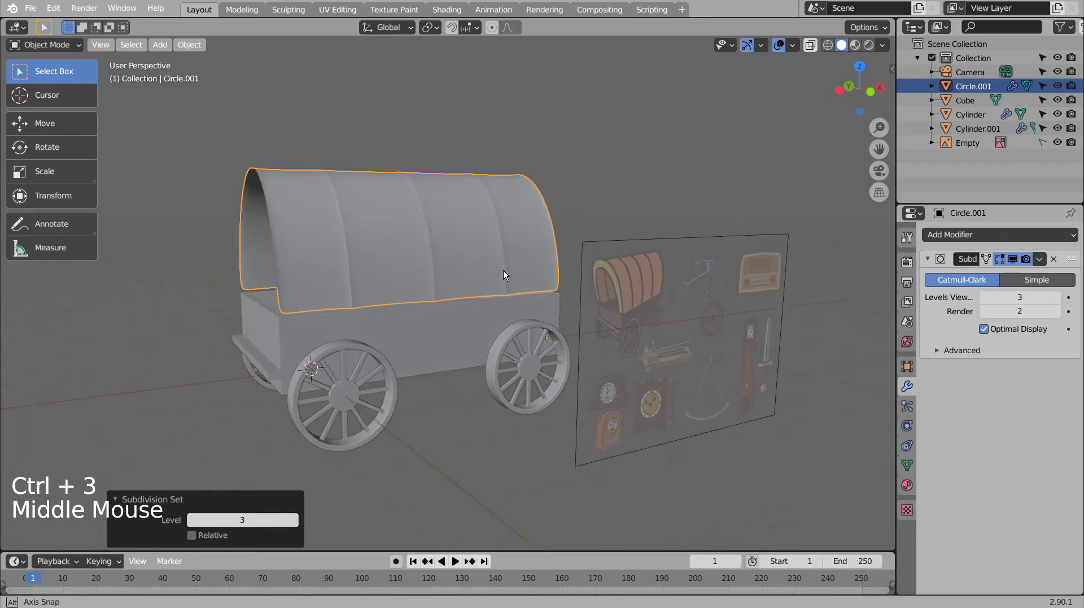
middle_click(497, 271)
middle_click(495, 271)
middle_click(481, 274)
key(Tab)
key(ctrl+r)
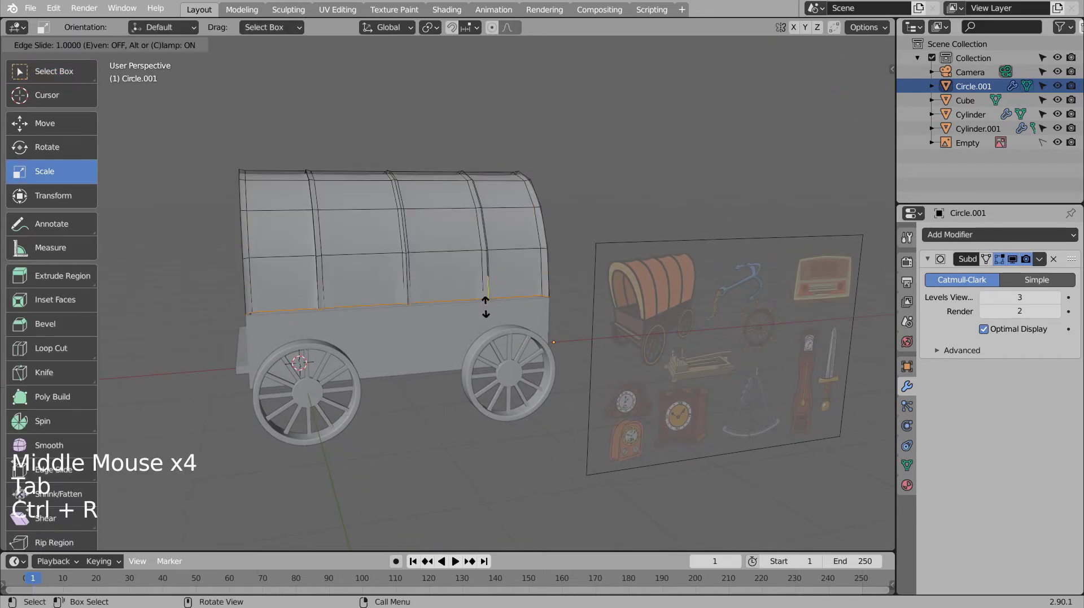
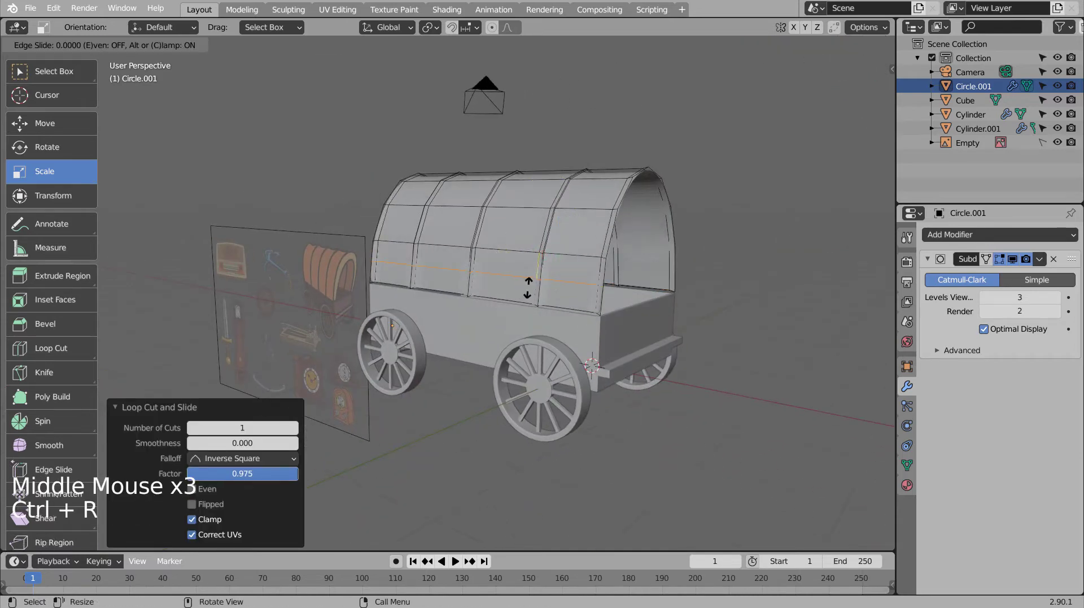
key(Tab)
Step: Reopen the cover mesh and inspect its inside and lower rim from several angles
middle_click(596, 342)
middle_click(623, 343)
middle_click(597, 346)
middle_click(417, 345)
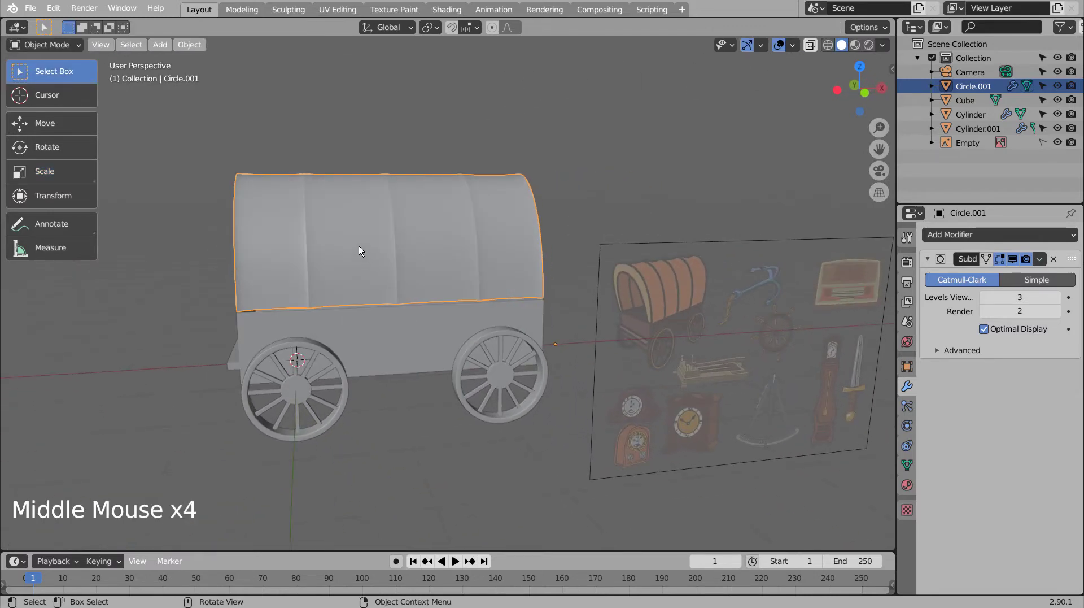
key(Tab)
scroll(up, 3)
middle_click(272, 250)
scroll(up, 3)
middle_click(531, 259)
middle_click(487, 248)
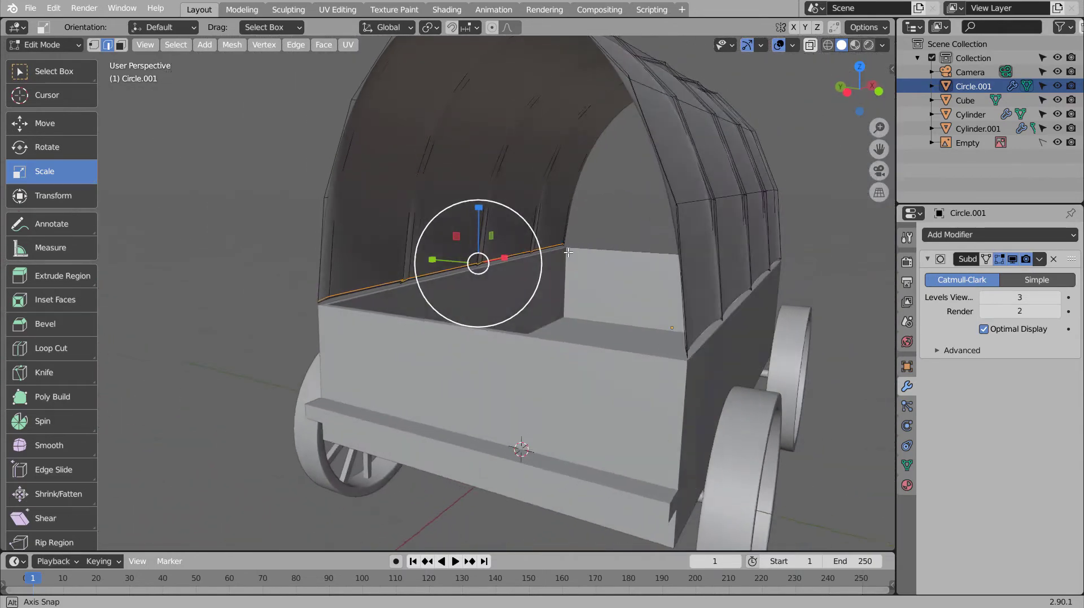
Step: In front X-ray wireframe view, add and slide a supporting loop cut along the bottom rim
key(KP_1)
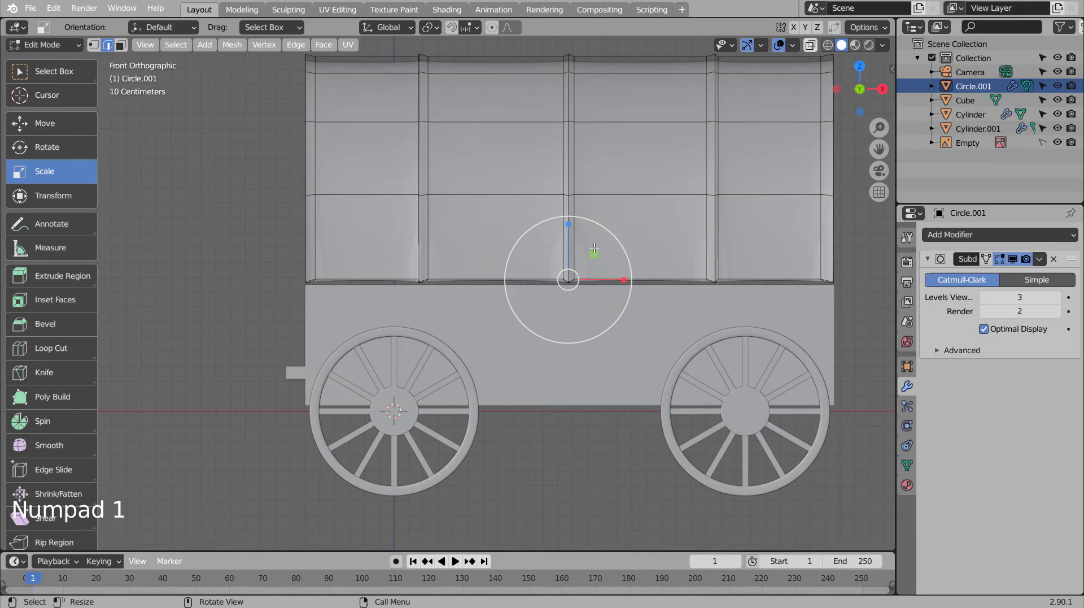
key(Tab)
scroll(down, 3)
scroll(down, 3)
key(shift+z)
key(shift+z)
scroll(down, 3)
scroll(up, 3)
key(Tab)
middle_click(412, 206)
scroll(up, 3)
key(shift+z)
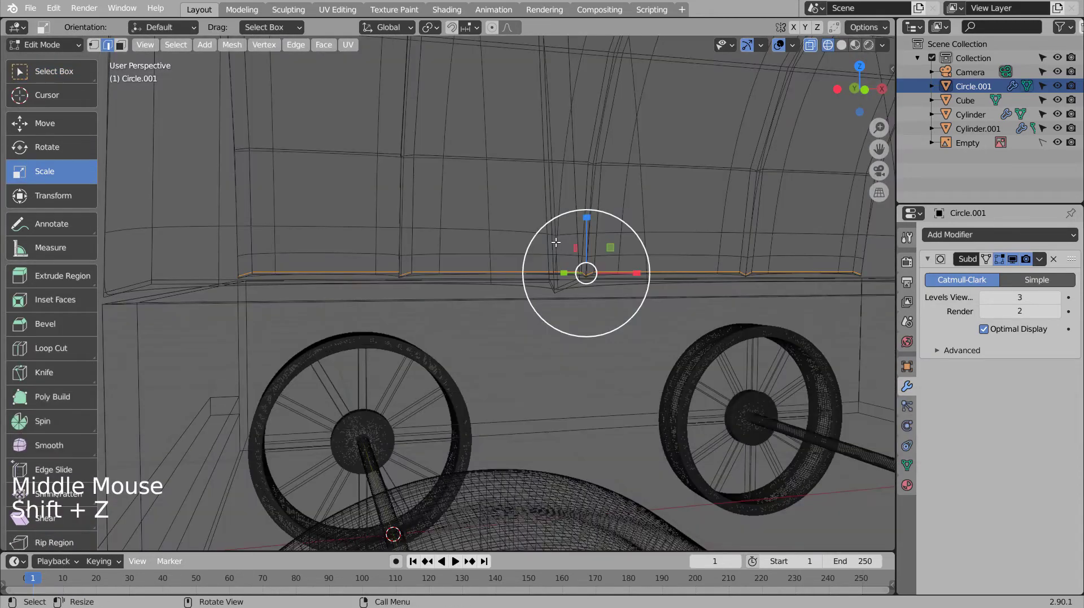
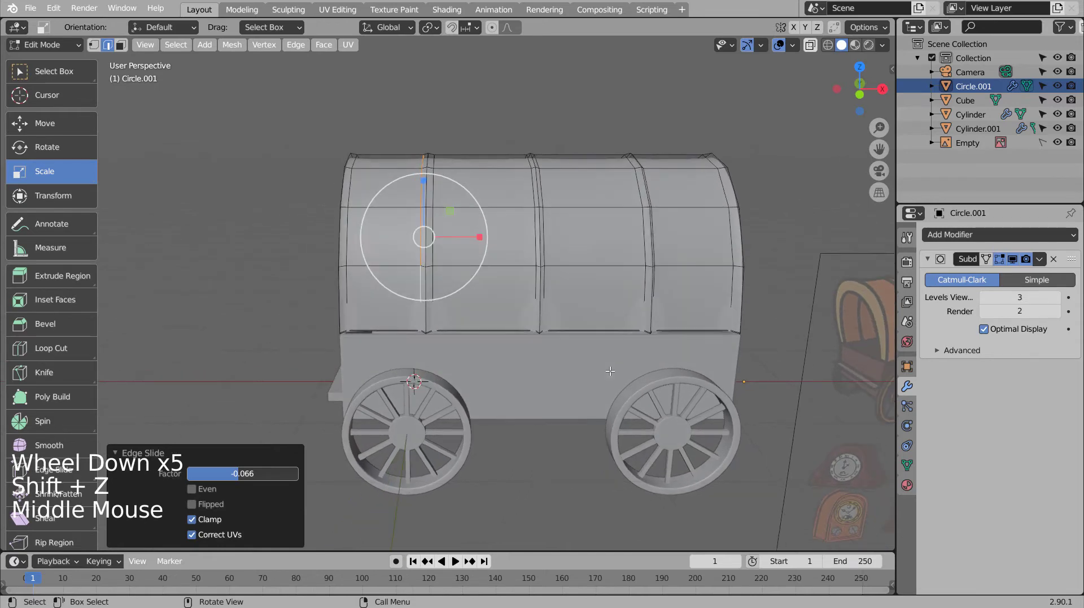
key(Tab)
Step: Switch to the right side view in vertex mode and begin box-selecting the arch's top vertices
middle_click(539, 324)
key(KP_1)
key(KP_3)
key(KP_3)
key(shift+z)
key(1)
click(568, 253)
click(445, 232)
click(455, 228)
key(Tab)
key(1)
click(523, 178)
key(b)
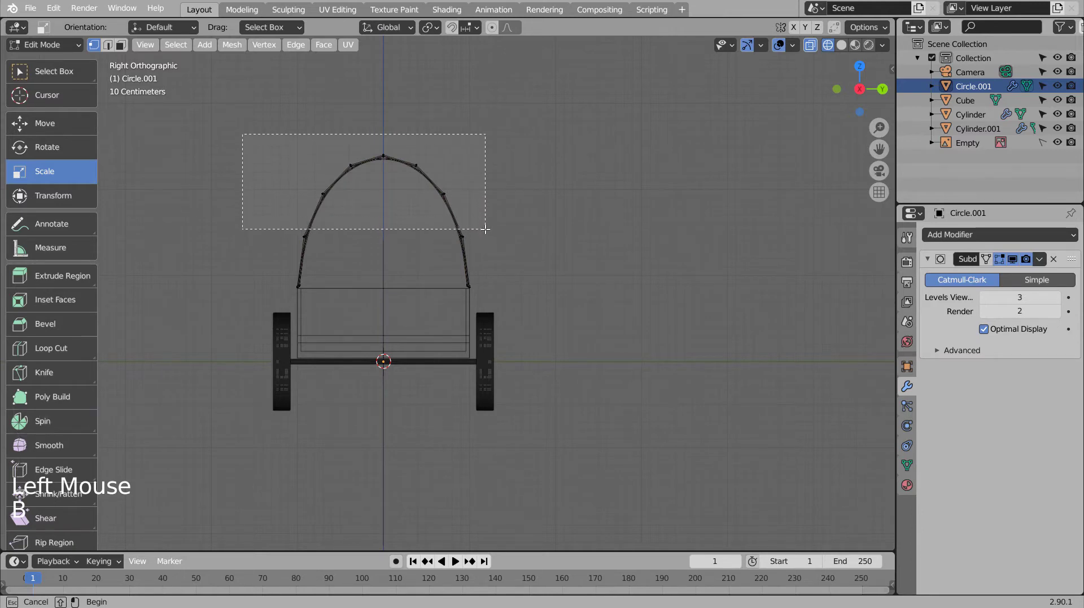
Step: With proportional editing on, raise the top vertices along Z and scale them into a taller, rounder roof
click(488, 32)
click(492, 30)
key(s)
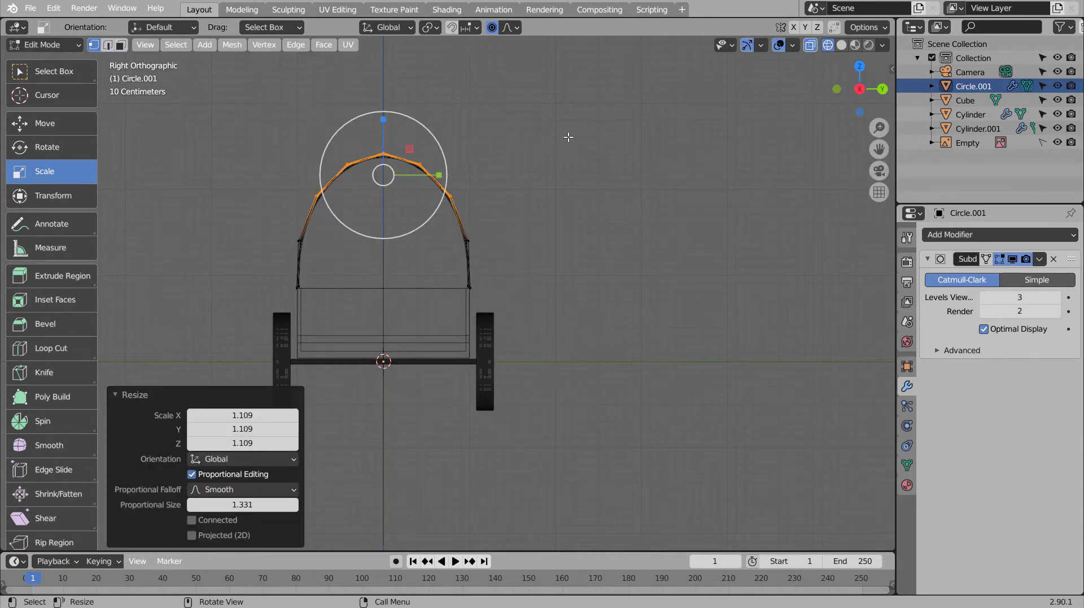
key(g)
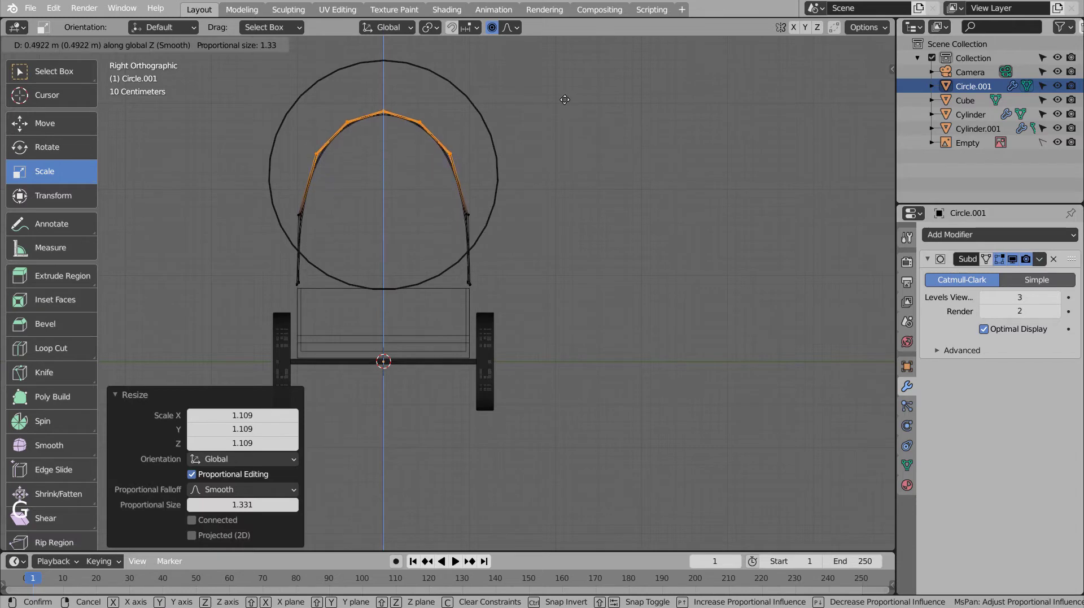
click(591, 129)
key(b)
key(s)
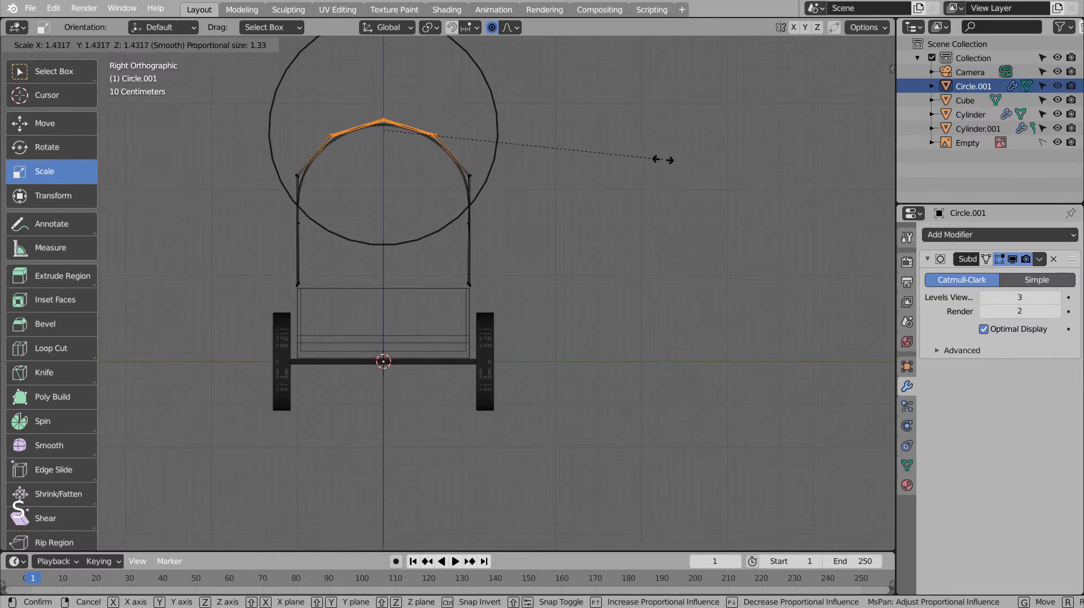
key(Tab)
Step: Undo the last scaling and rescale the top vertices along Y from the side view
middle_click(400, 262)
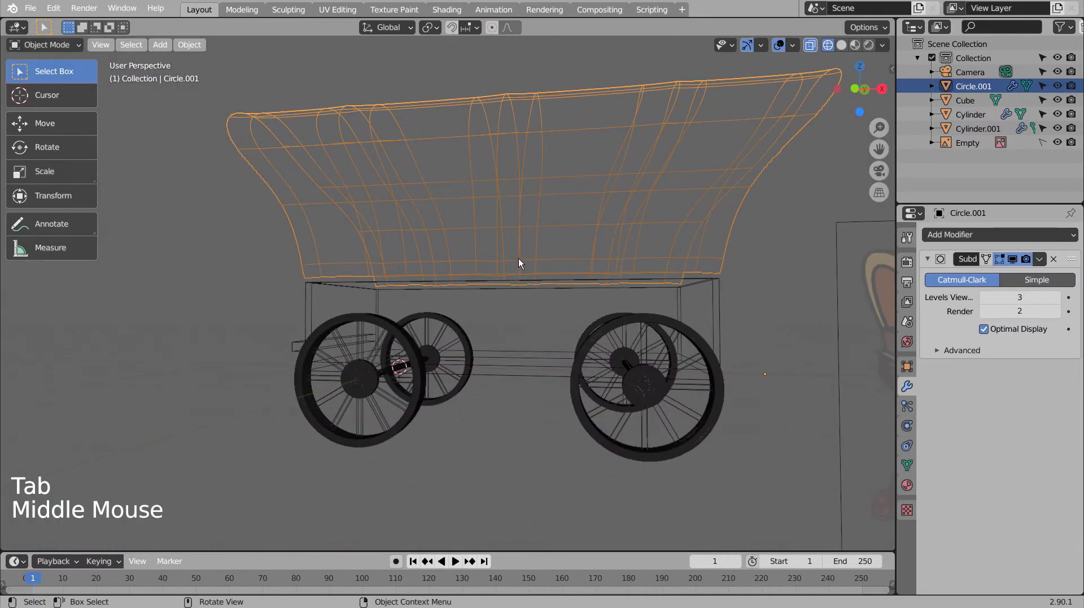
middle_click(524, 264)
middle_click(597, 279)
scroll(down, 3)
scroll(down, 3)
middle_click(606, 298)
key(ctrl+z)
key(ctrl+z)
key(KP_3)
scroll(up, 3)
key(s)
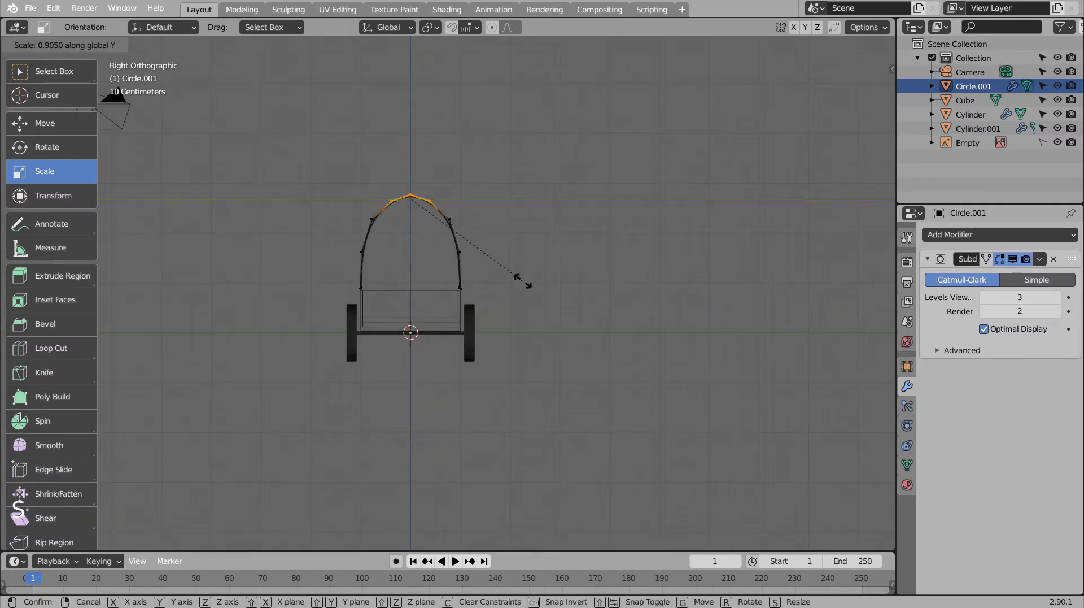
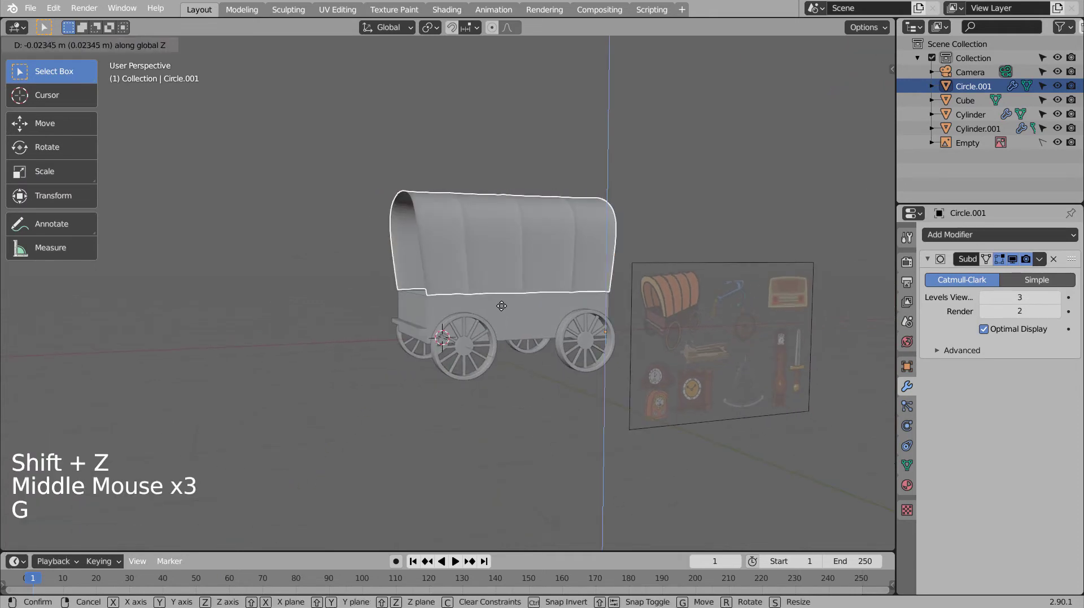
Step: Confirm the roof shape, then move the cover vertically from side view so its rim sits on the wagon box
click(517, 356)
scroll(up, 3)
middle_click(337, 356)
middle_click(468, 359)
middle_click(484, 354)
click(397, 256)
key(KP_3)
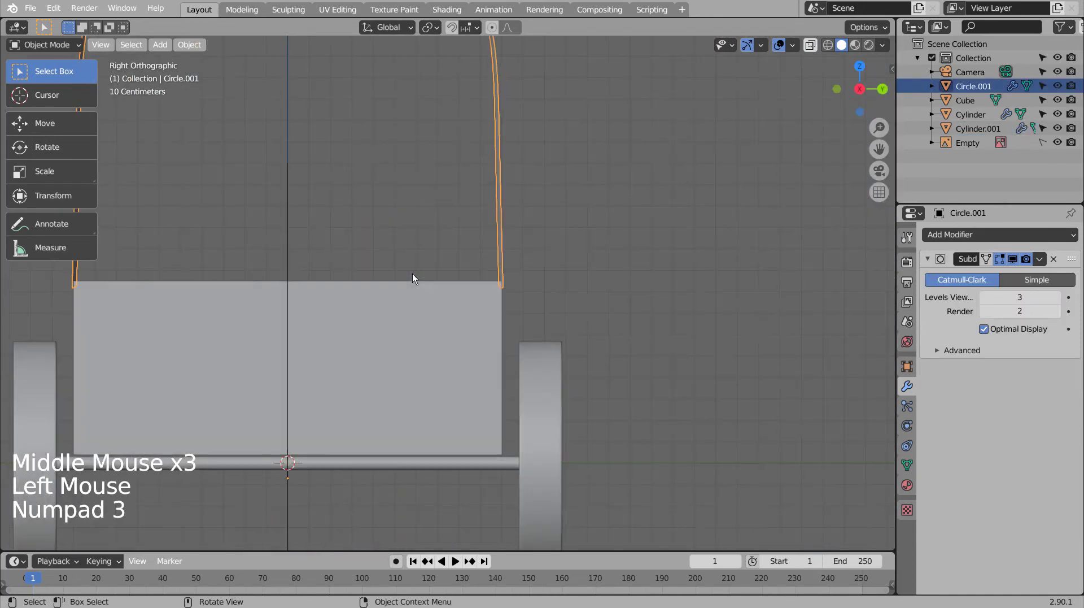
key(g)
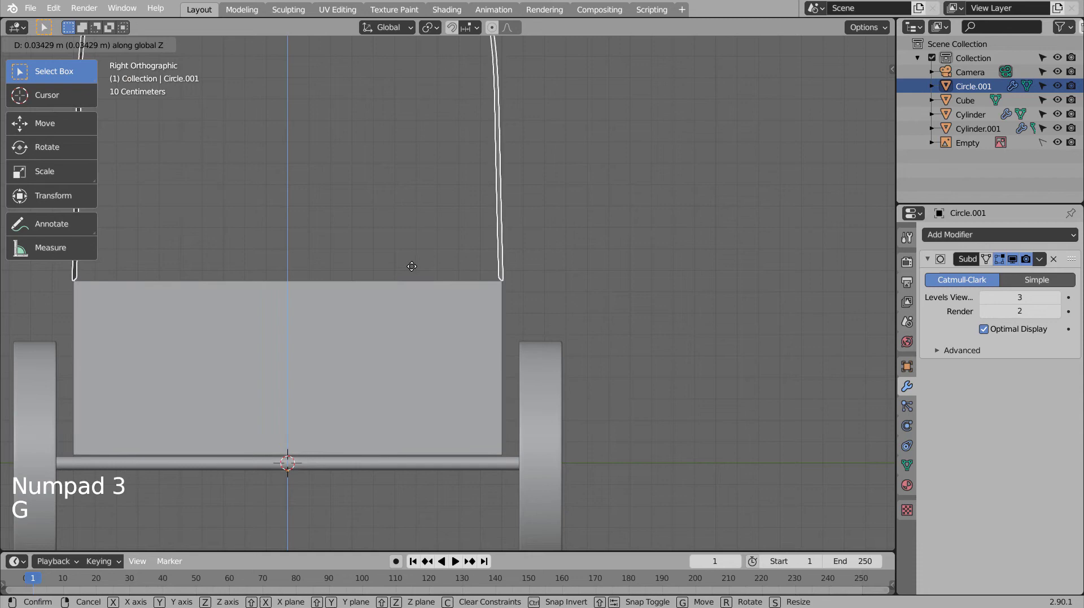
scroll(down, 3)
middle_click(315, 235)
middle_click(331, 245)
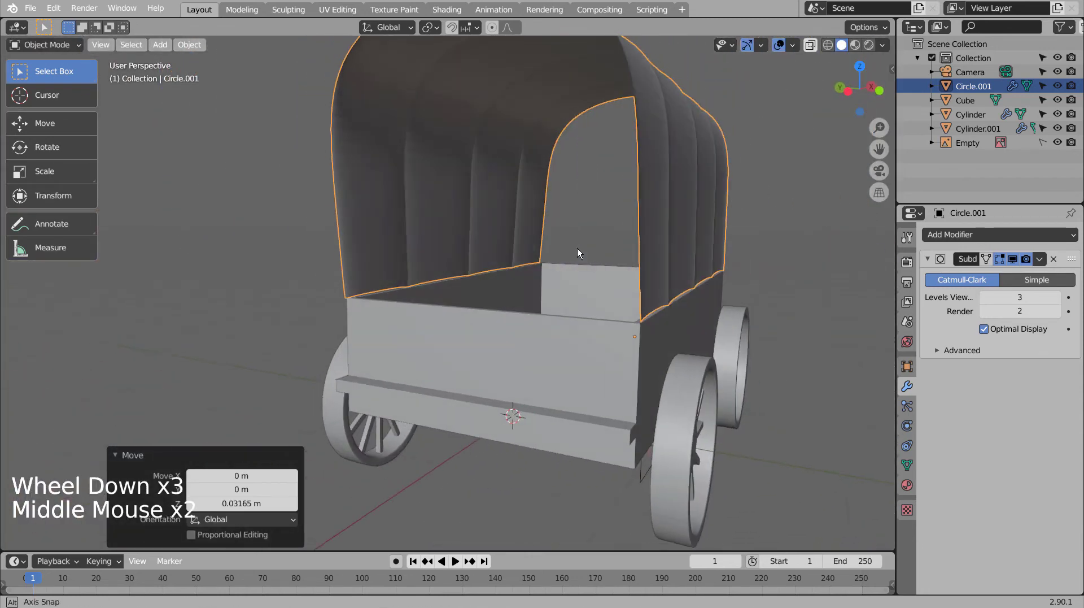
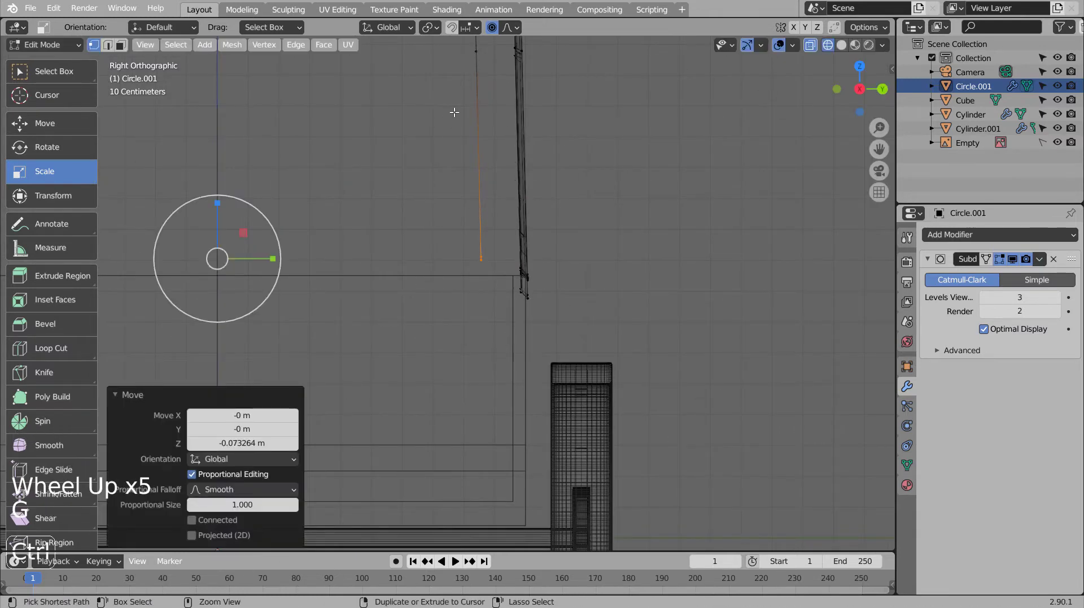
Step: Undo, move the canopy's front edge vertically and inspect inside the wagon frame
key(ctrl+z)
click(497, 34)
key(g)
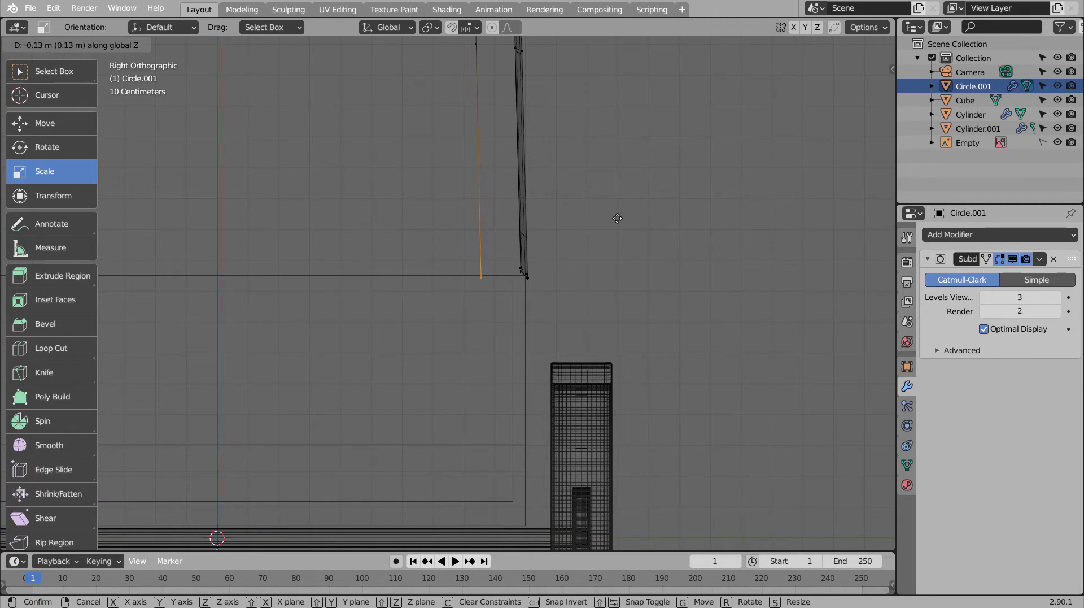
scroll(down, 3)
middle_click(312, 199)
scroll(down, 3)
middle_click(337, 207)
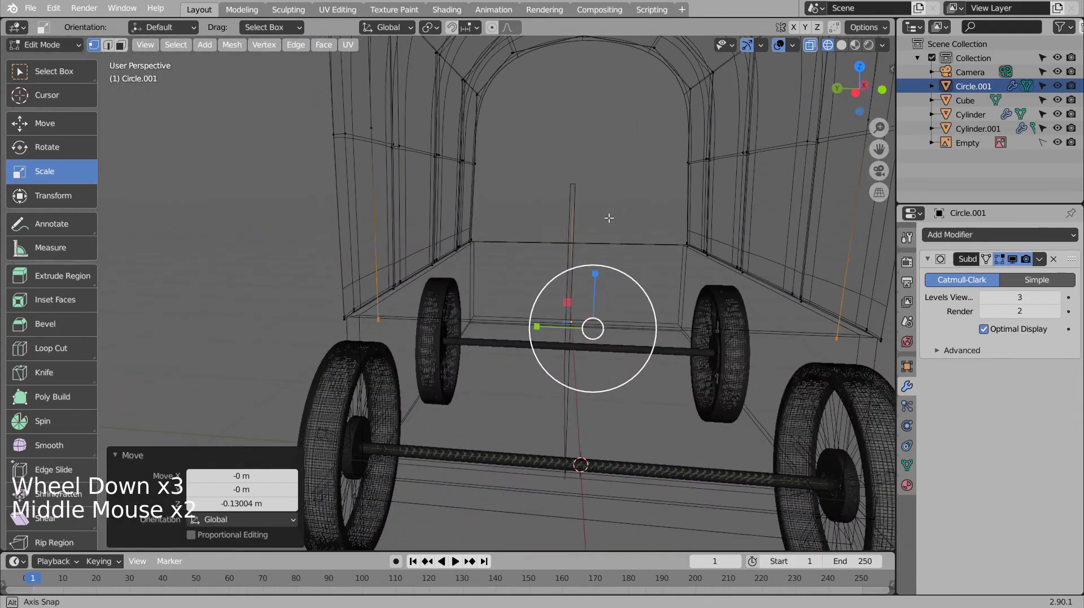
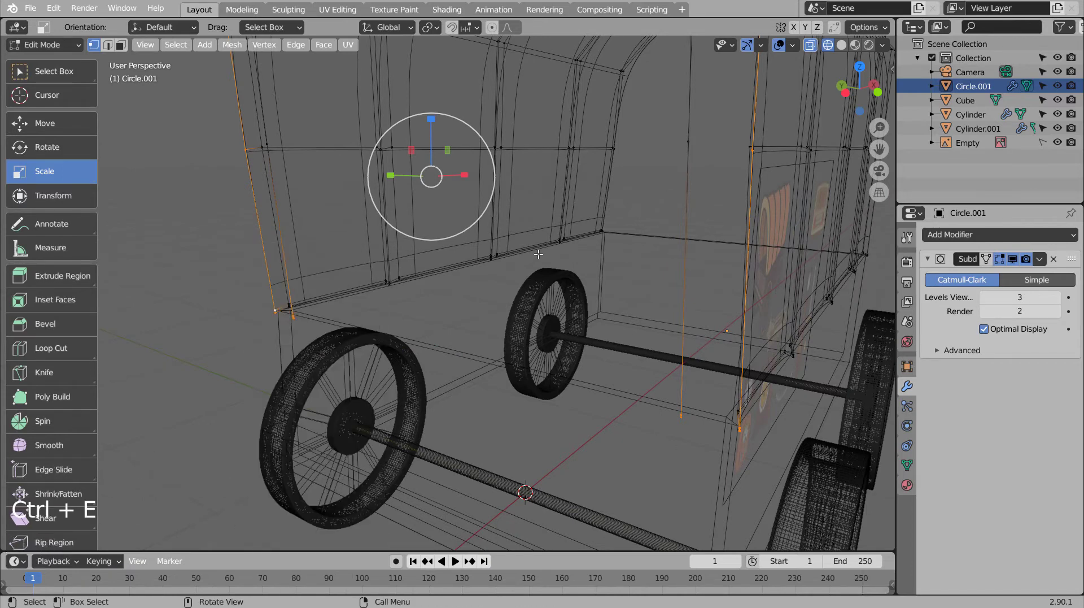
key(Tab)
key(Tab)
Step: Duplicate the canopy's front arch edge loop and shrink the copy inside the outer arch
click(291, 289)
key(KP_3)
key(KP_1)
scroll(down, 3)
middle_click(541, 290)
scroll(down, 3)
scroll(up, 3)
click(490, 232)
key(KP_3)
key(shift+d)
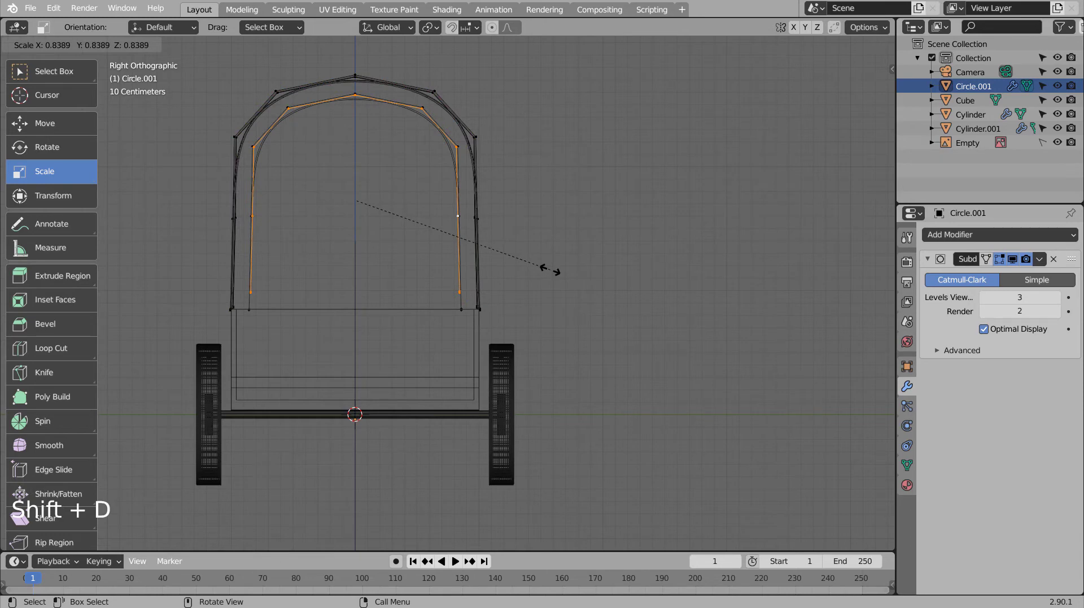
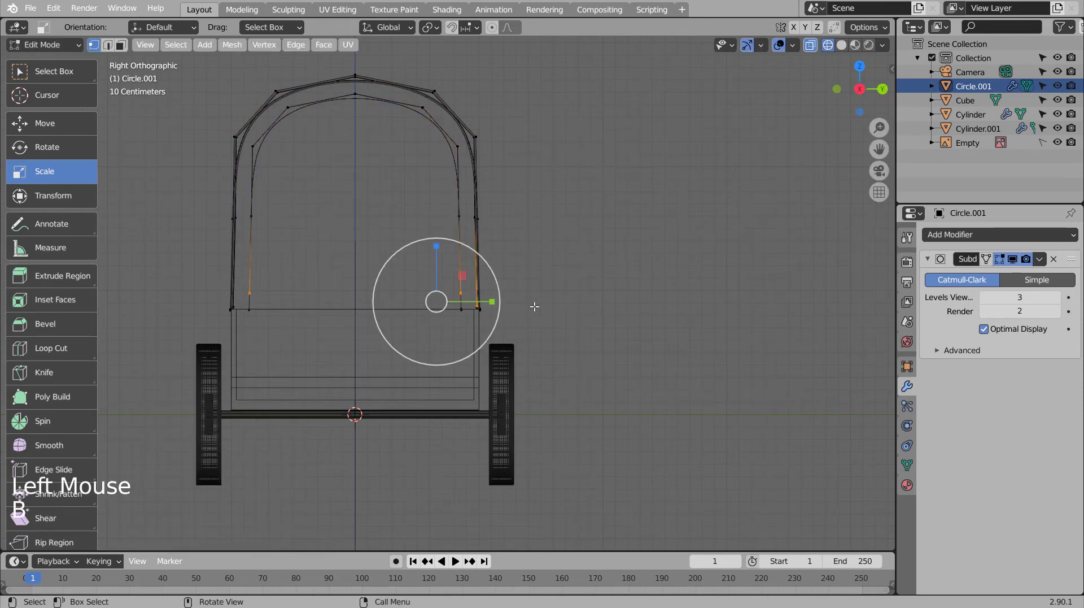
Step: Move the inner arch's lower ends down along Z so it sits within the front opening
key(g)
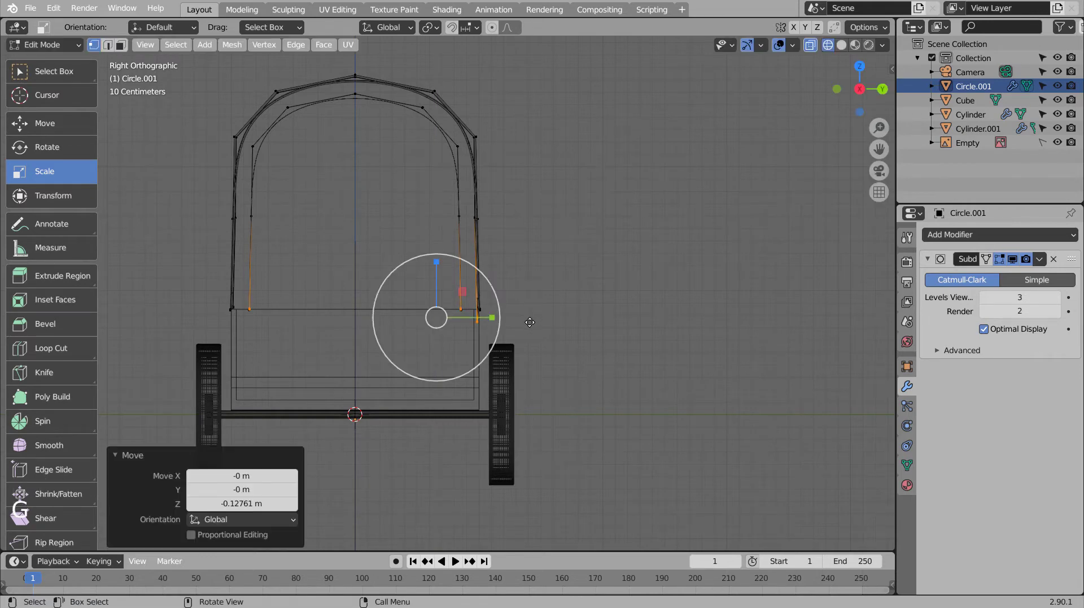
key(shift+z)
middle_click(340, 260)
key(Tab)
middle_click(492, 277)
key(Tab)
key(2)
middle_click(384, 249)
Step: Select the inner and outer front arch outlines together for joining
click(492, 160)
click(508, 152)
key(ctrl+e)
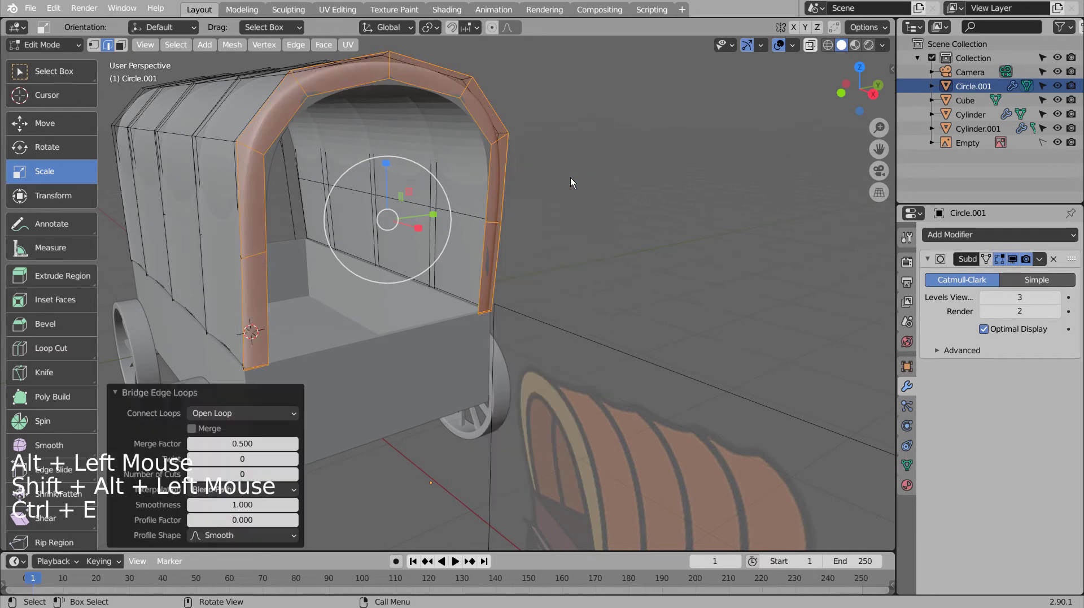
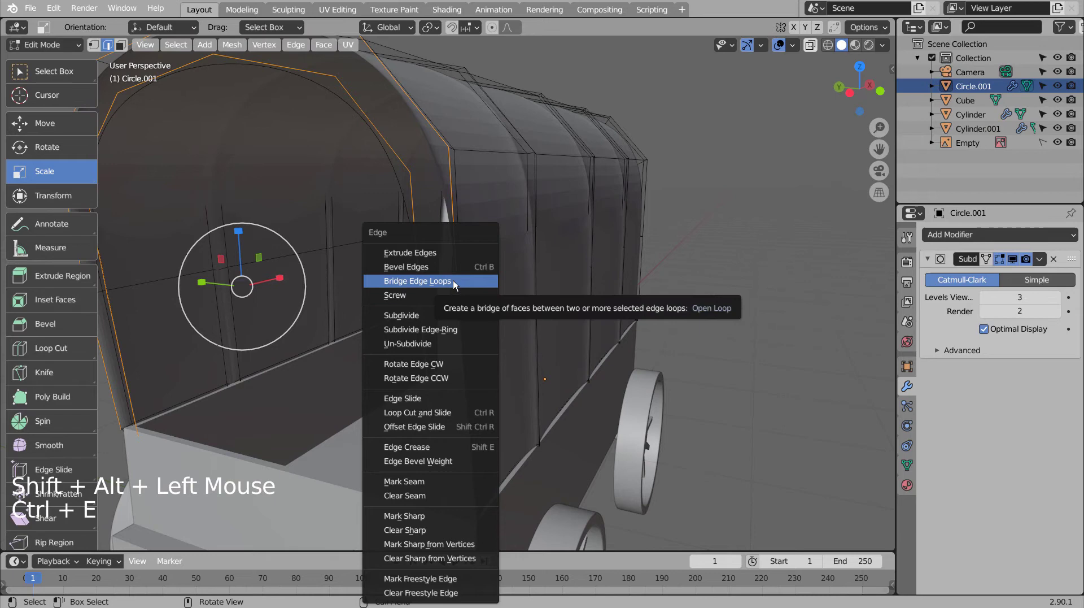
Step: Bridge Edge Loops between the inner and outer arches, forming a rounded front rib
key(Tab)
right_click(483, 239)
scroll(down, 3)
middle_click(466, 296)
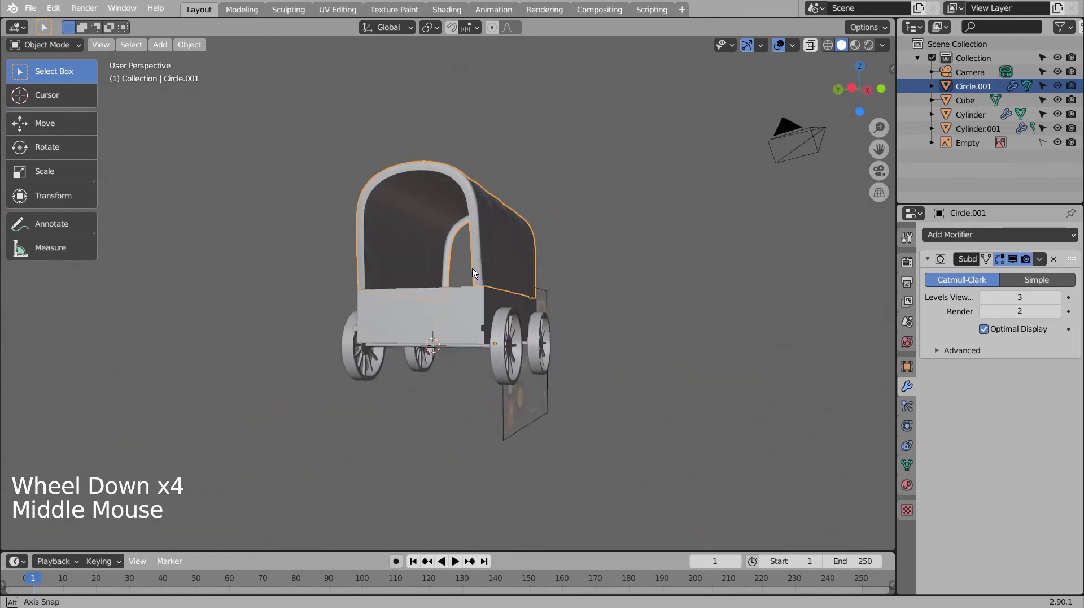
scroll(up, 3)
middle_click(358, 310)
scroll(up, 3)
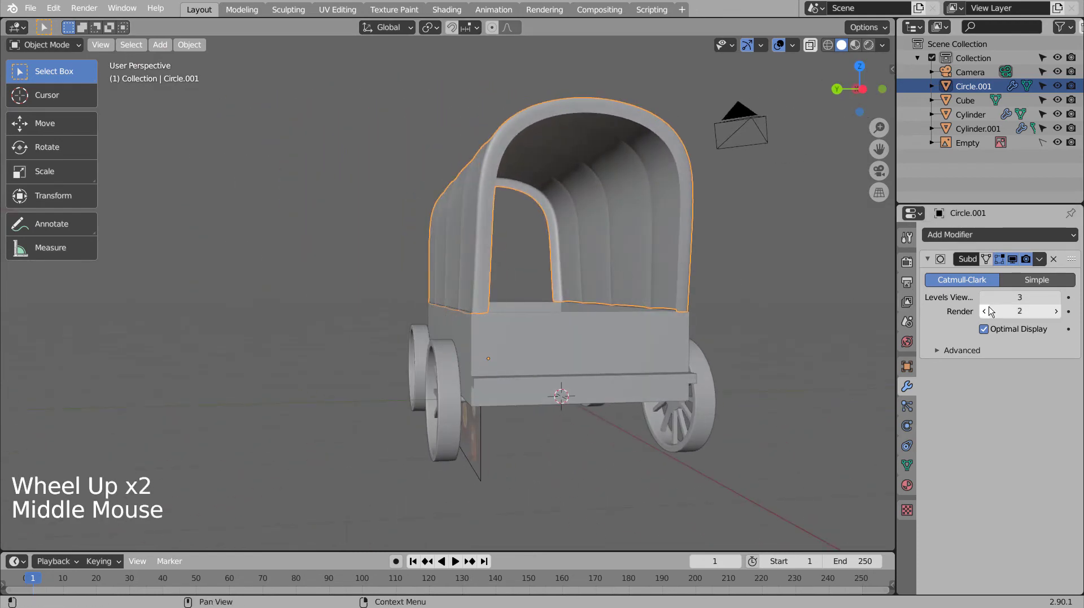
Step: Orbit around the wagon to check the canopy from all sides
middle_click(806, 310)
middle_click(796, 313)
middle_click(795, 313)
middle_click(777, 331)
middle_click(731, 343)
middle_click(727, 344)
click(728, 343)
middle_click(729, 358)
Step: Make a small positional adjustment and turn the view toward the reference image
click(500, 282)
click(466, 266)
key(g)
click(553, 301)
middle_click(530, 314)
scroll(up, 3)
middle_click(361, 300)
Step: Scale the canopy along X so it overhangs both ends of the wagon box, checked from the front
click(409, 263)
key(s)
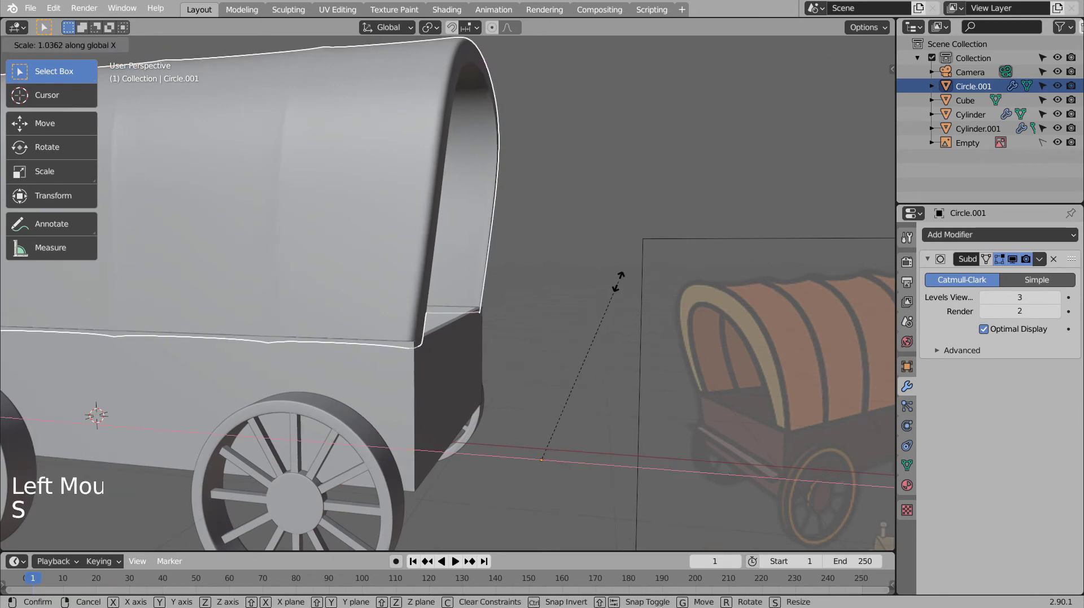
middle_click(588, 317)
click(641, 325)
middle_click(725, 340)
scroll(down, 3)
middle_click(715, 340)
middle_click(696, 365)
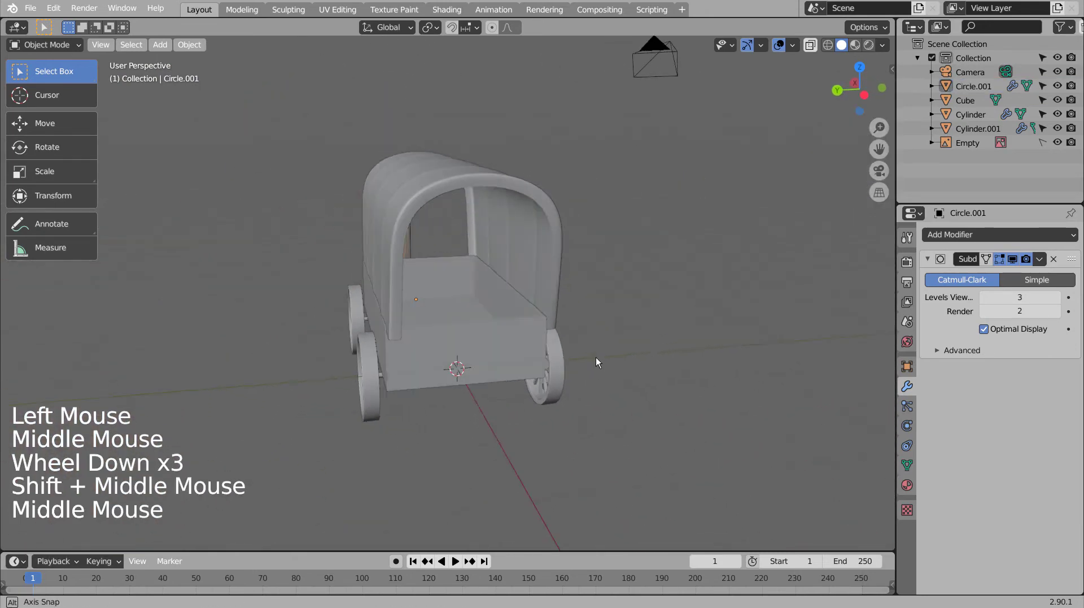
key(KP_3)
key(KP_1)
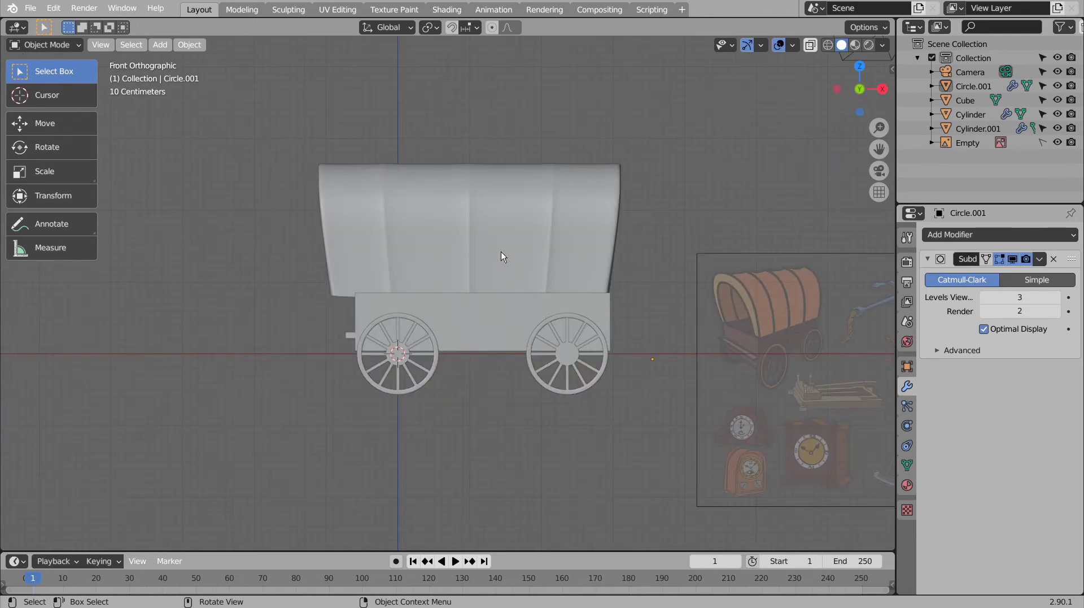
Step: In wireframe, scale the canopy along its length to shorten it slightly
click(502, 257)
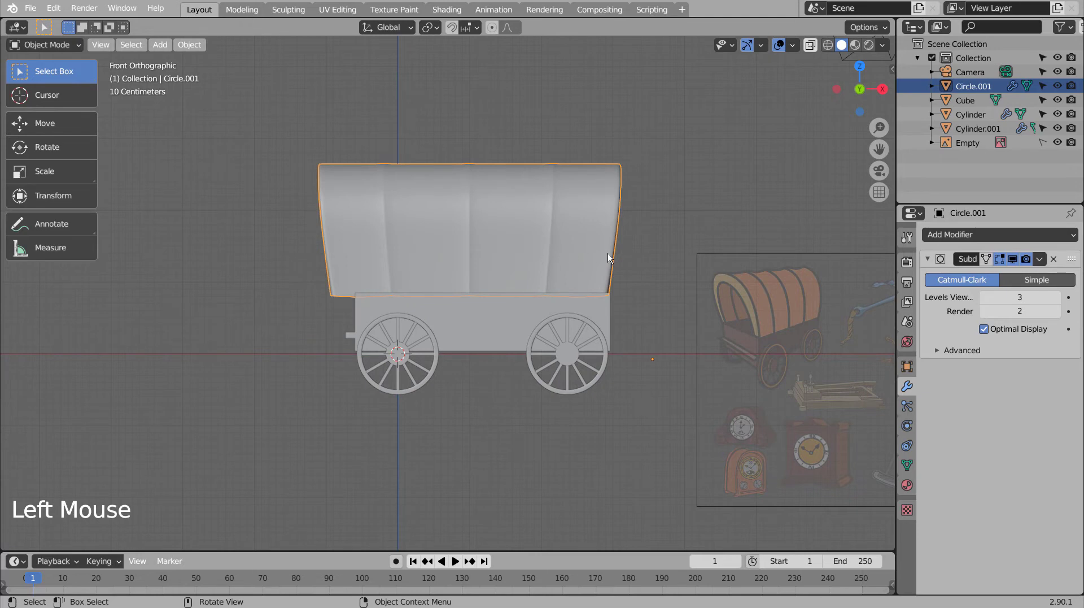
key(shift+z)
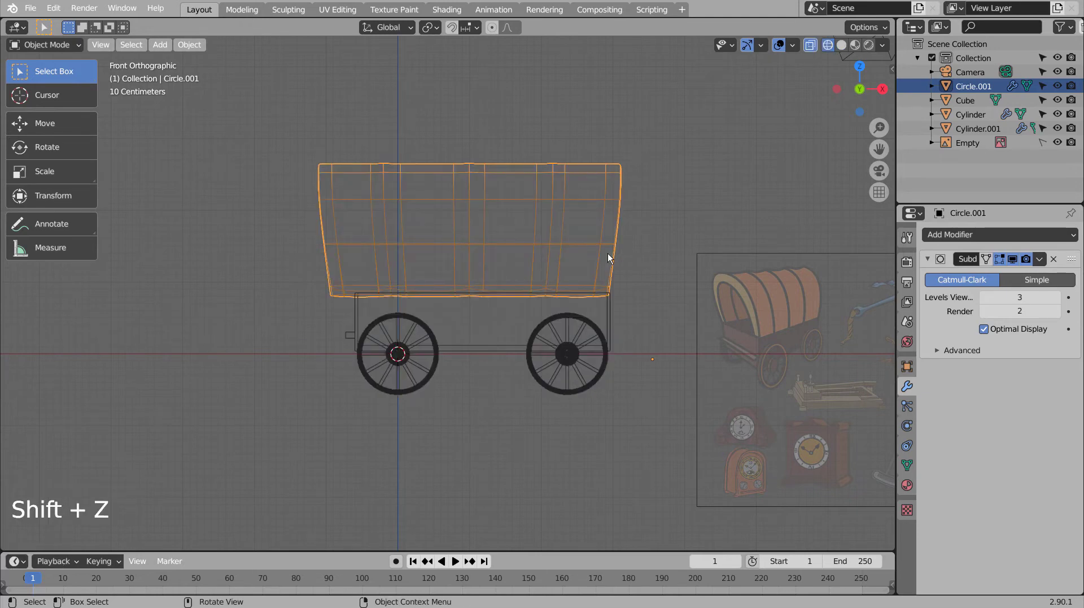
key(Tab)
key(Tab)
key(s)
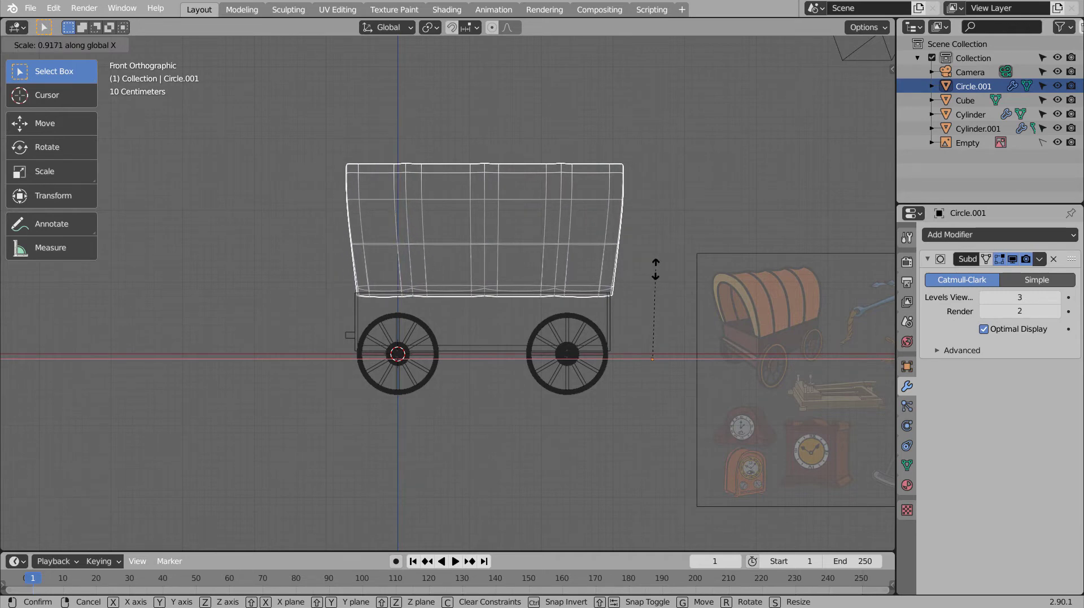
key(shift+z)
scroll(up, 3)
key(g)
scroll(up, 3)
Step: Adjust the canopy's end edges in Edit Mode and stretch it slightly lengthwise
key(Tab)
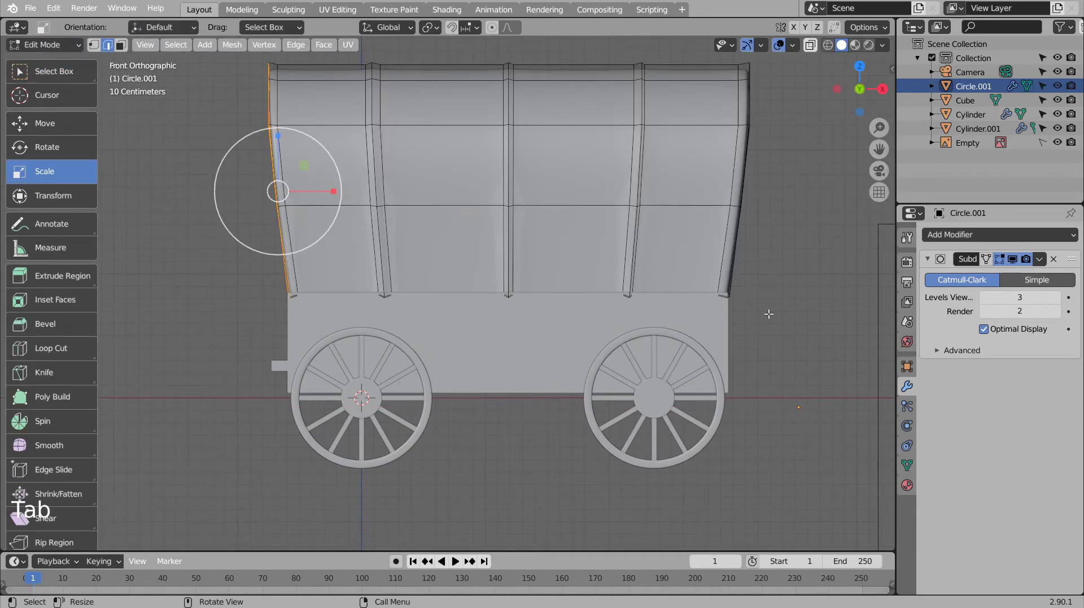
key(Tab)
click(766, 348)
middle_click(739, 380)
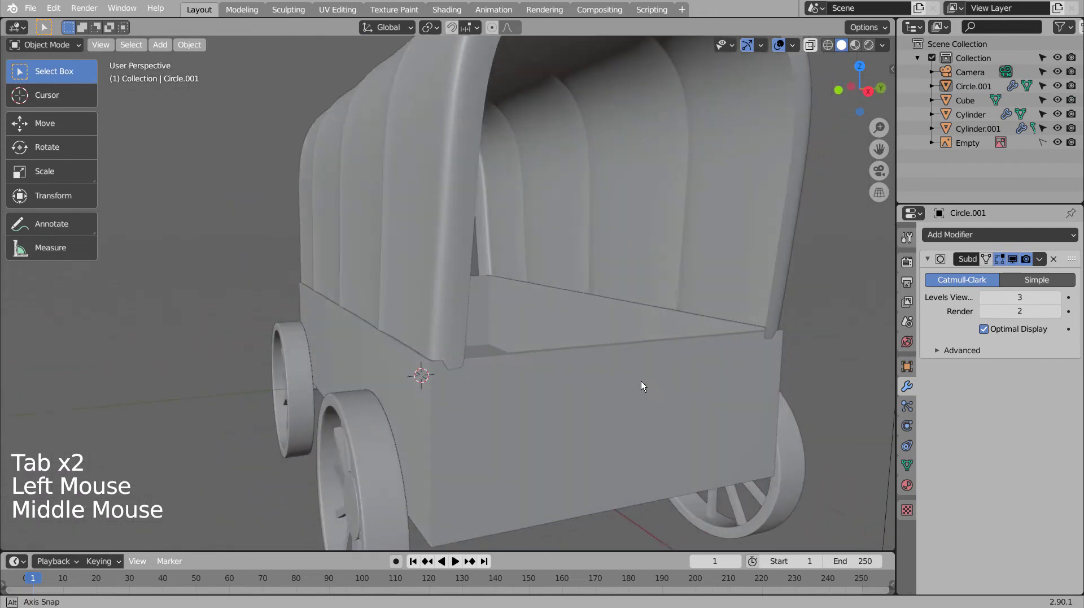
click(413, 313)
middle_click(477, 338)
middle_click(558, 341)
key(s)
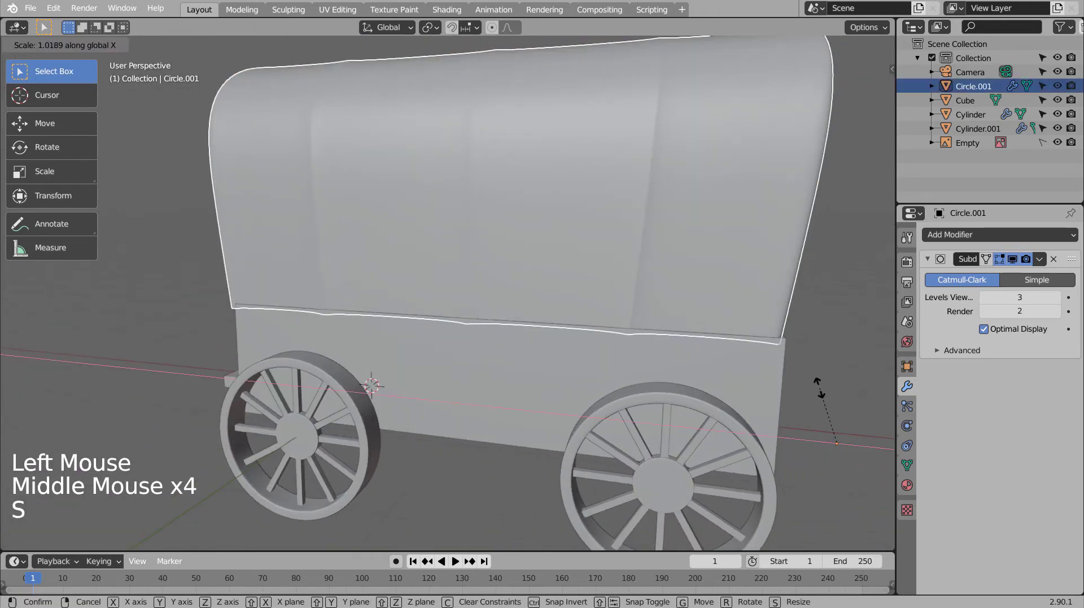
key(ctrl+z)
scroll(down, 3)
middle_click(756, 385)
Step: Rescale the canopy length once more so it sits neatly over the body
click(188, 44)
click(572, 192)
key(s)
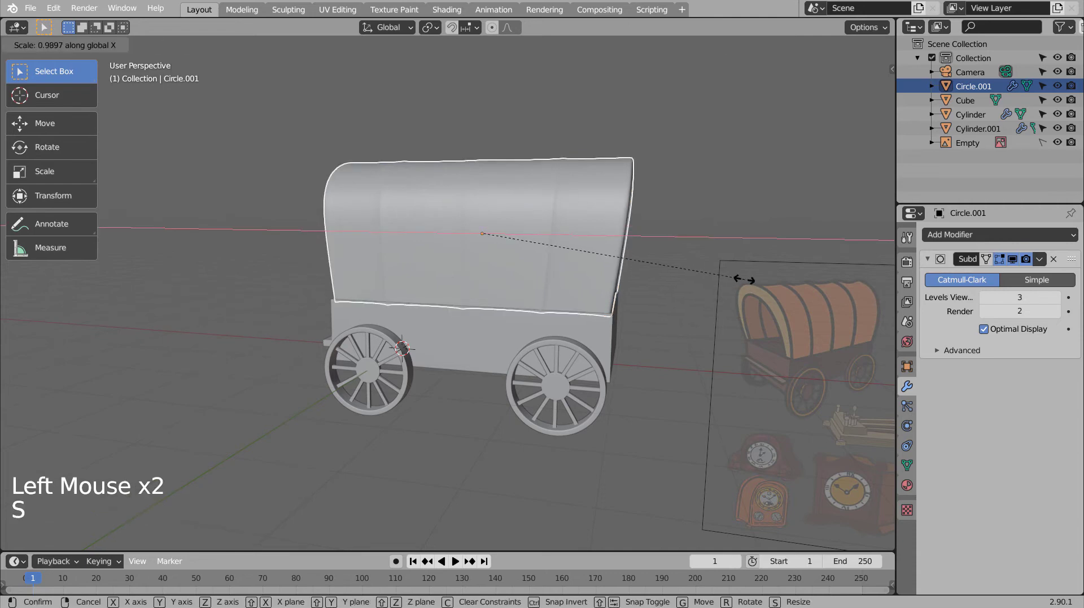
middle_click(692, 313)
click(677, 283)
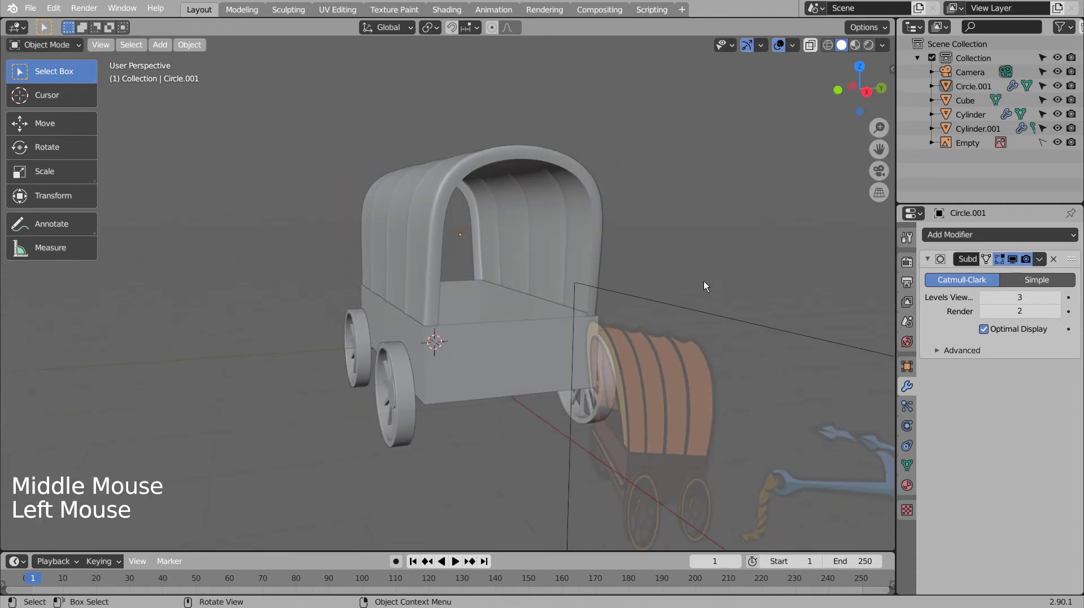
Step: Orbit around the wagon comparing the canopy and body with the reference image
middle_click(663, 284)
middle_click(660, 287)
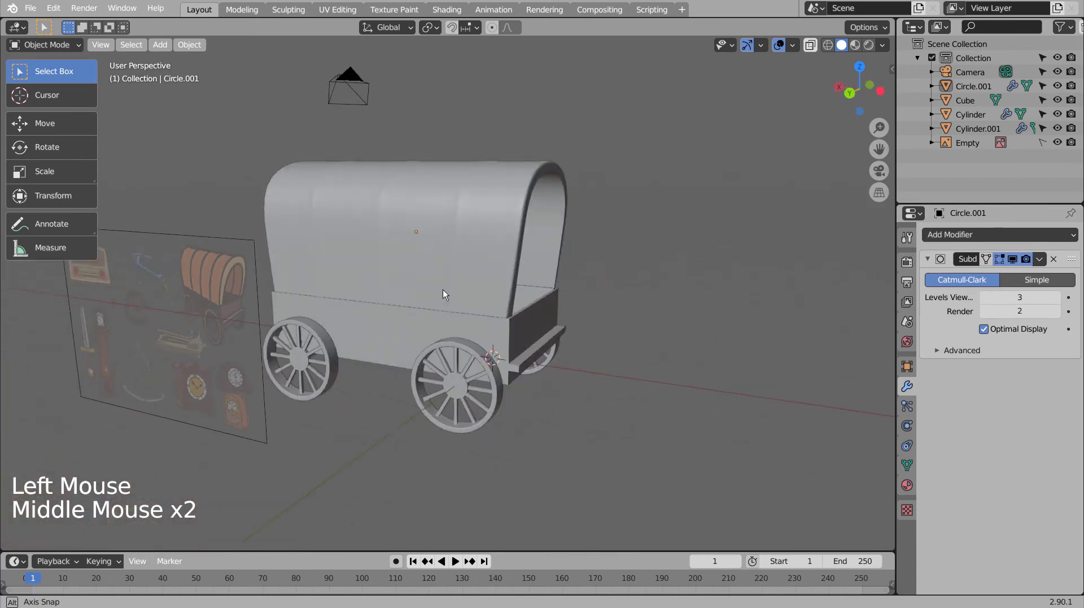
middle_click(388, 291)
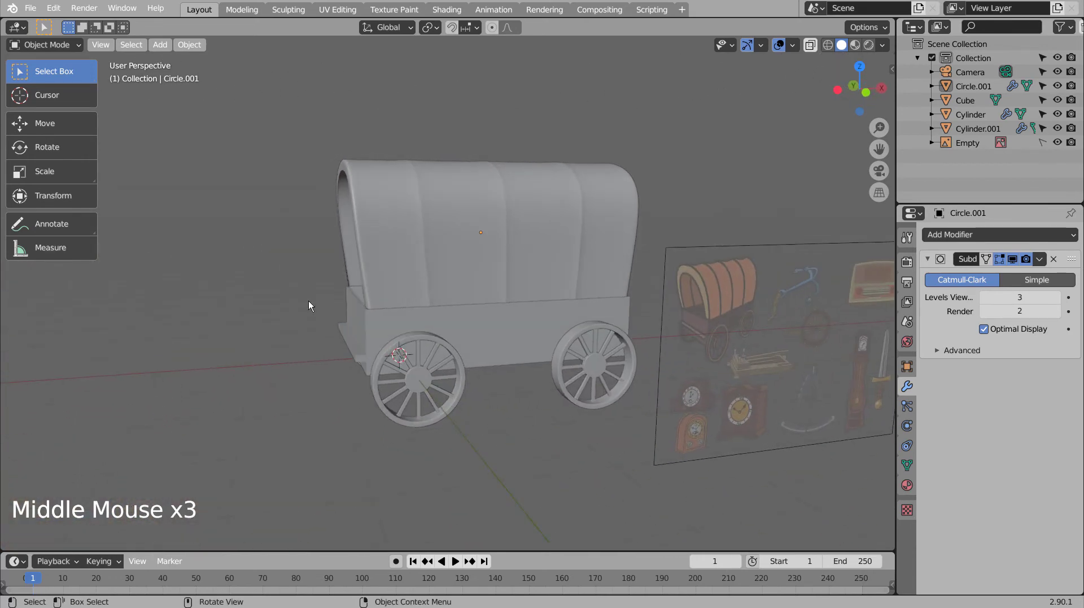
middle_click(513, 324)
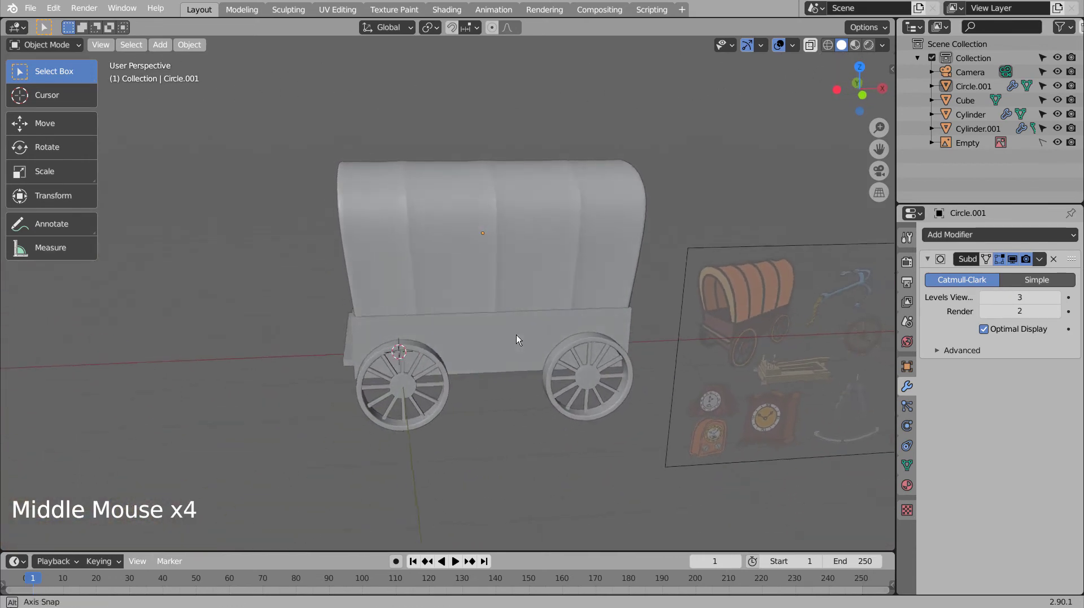
middle_click(551, 335)
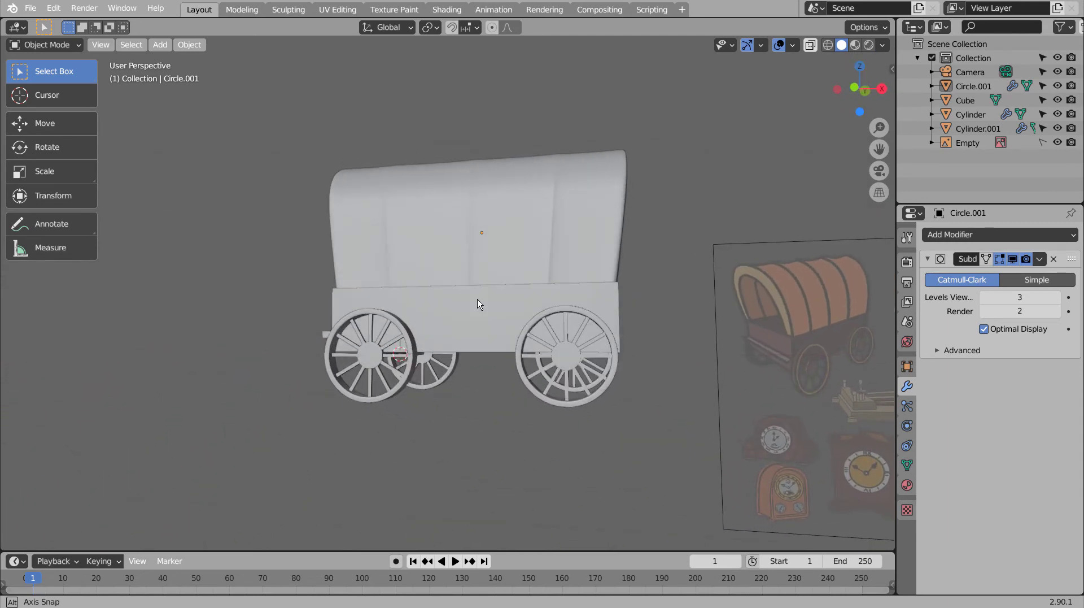
click(434, 356)
scroll(up, 3)
middle_click(619, 379)
scroll(up, 3)
scroll(down, 3)
middle_click(590, 397)
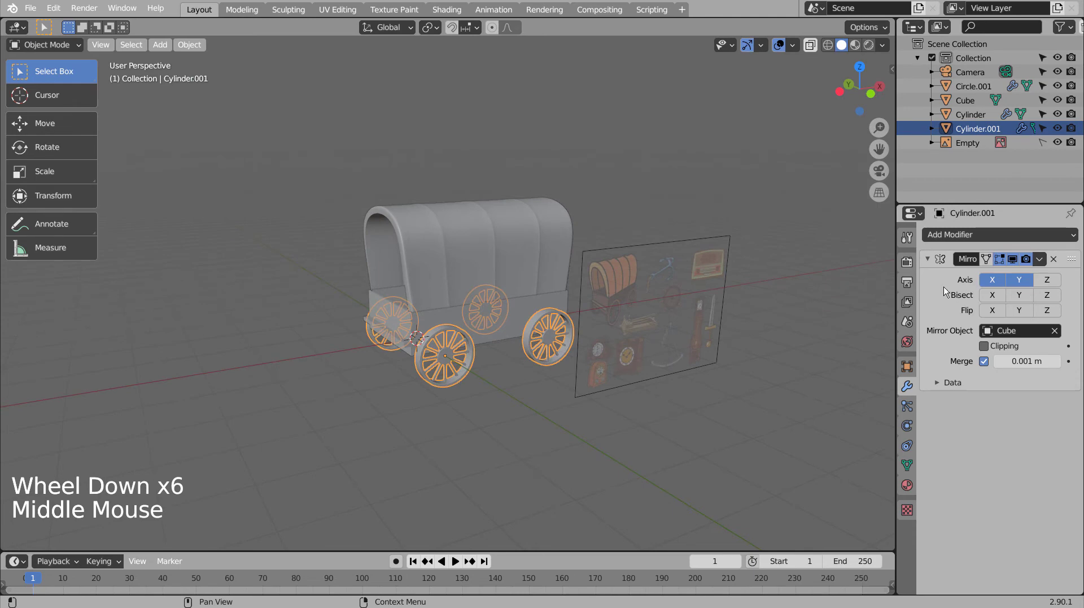
Step: Give the canopy (Circle.001) a new material and bring up its Base Color chooser
click(495, 237)
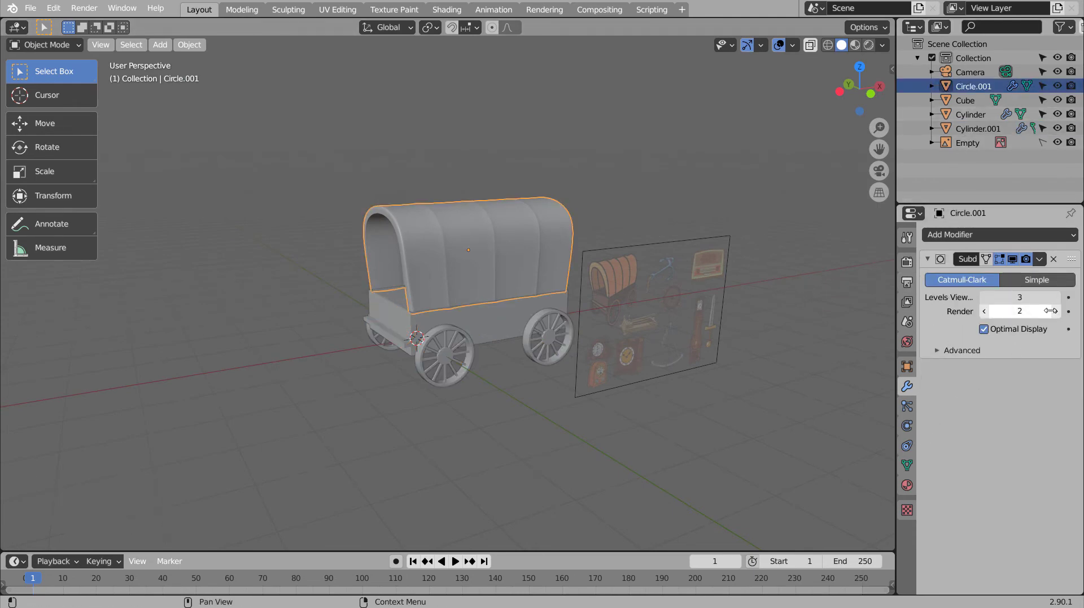
click(1057, 314)
click(1013, 110)
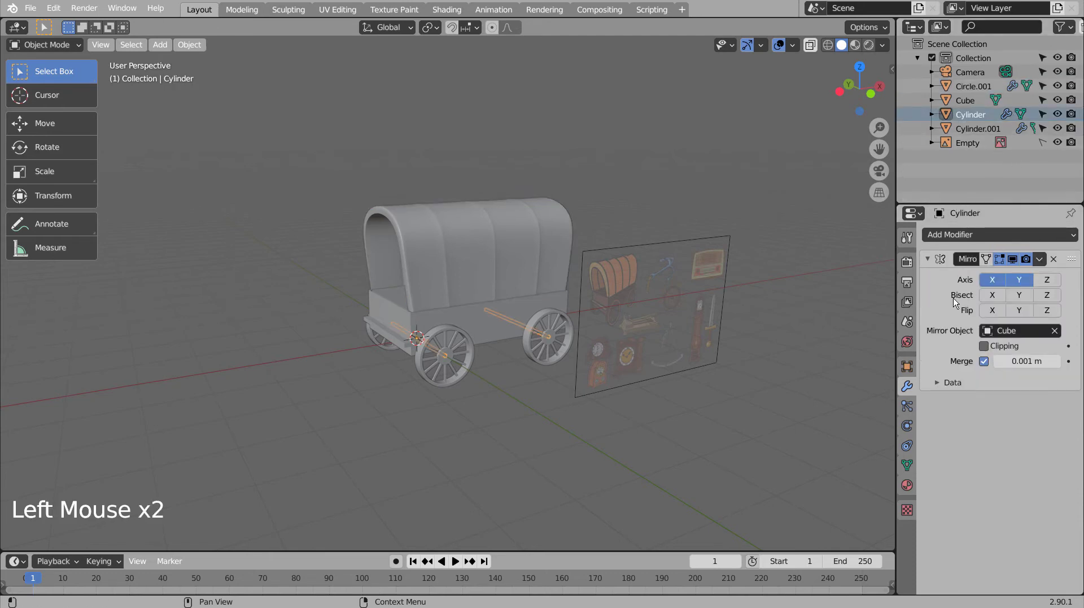
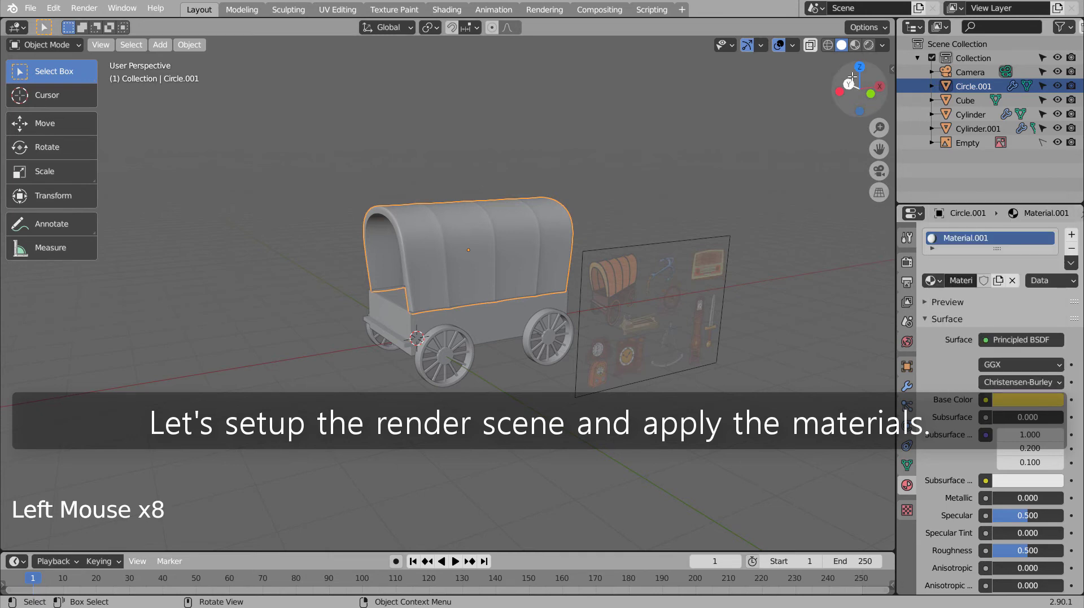
Step: Set the canopy's Base Color to yellow and give the Cube body a brown material
click(847, 64)
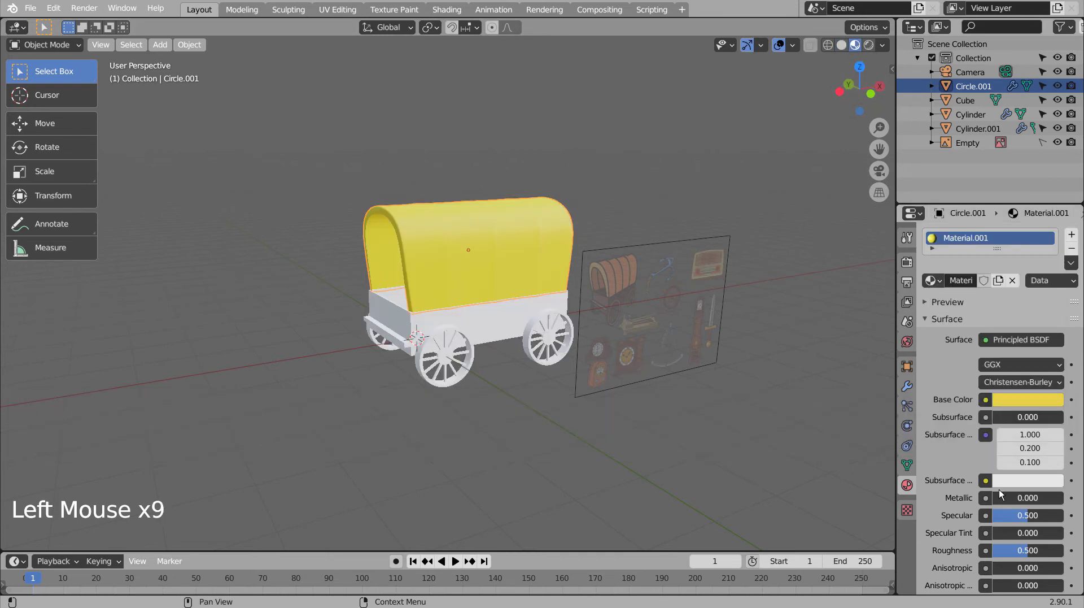
click(1027, 518)
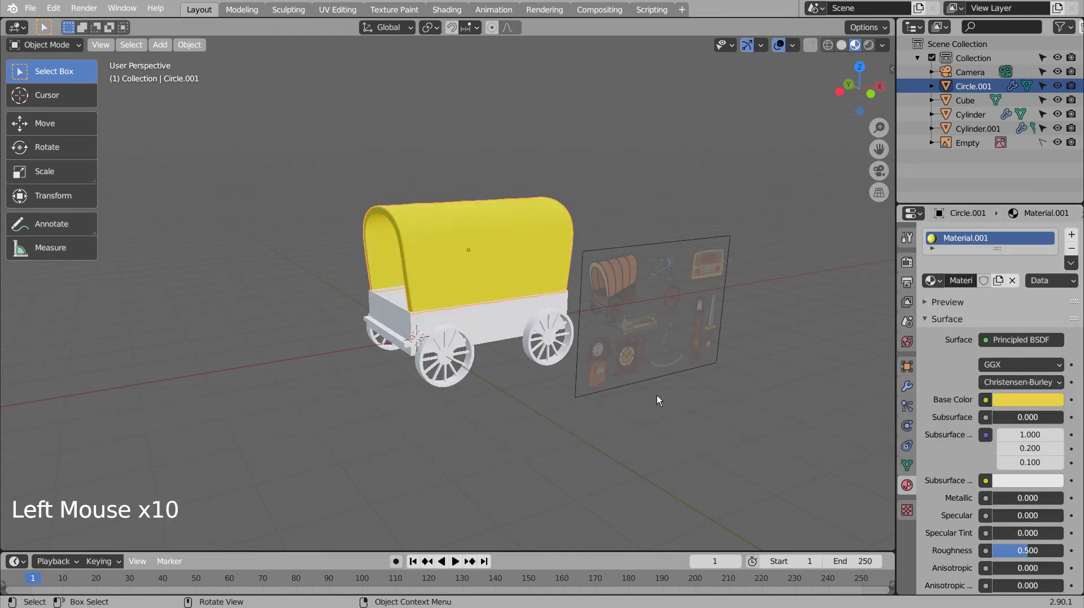
click(1029, 403)
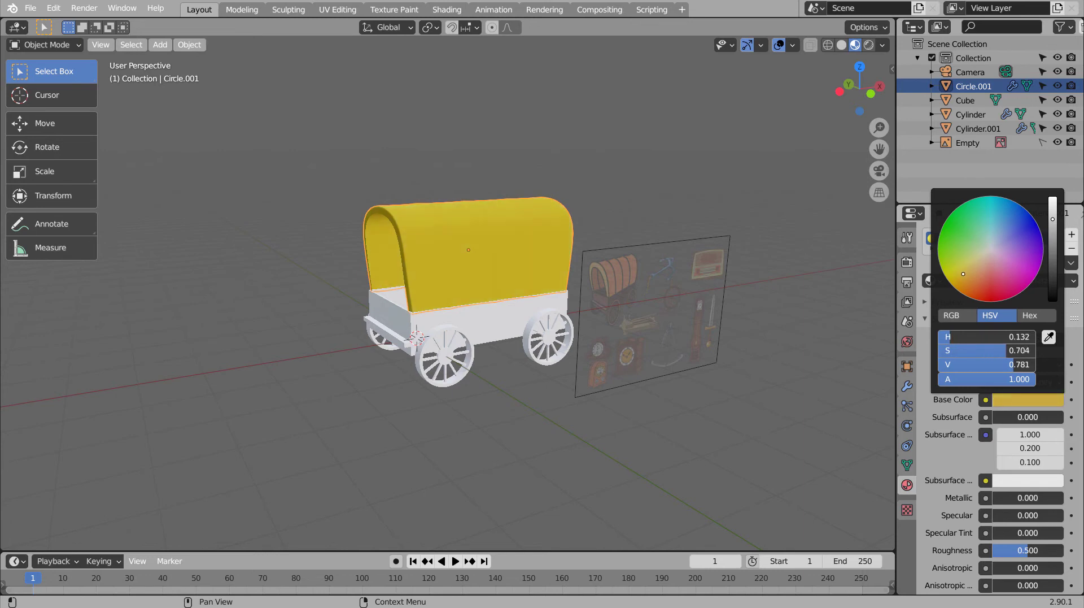
click(502, 321)
click(997, 290)
click(1016, 404)
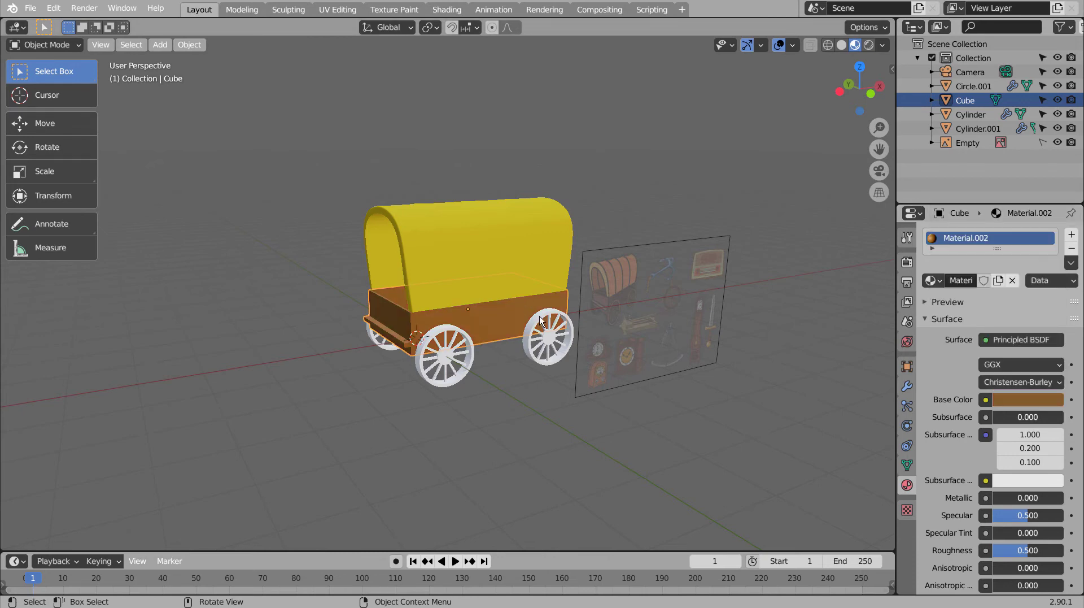
Step: Link the body's brown material to the wheels with Ctrl+L Link Materials
click(542, 316)
click(510, 316)
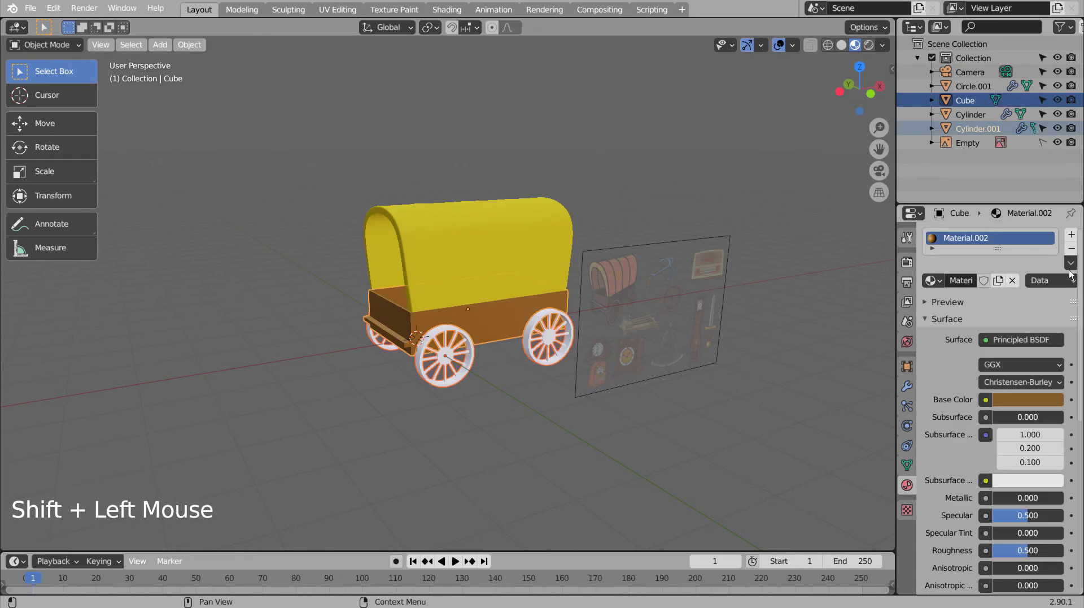
click(1072, 264)
click(551, 444)
Step: Toggle Edit Mode and the sidebar, then reselect the wheels object
scroll(up, 3)
scroll(up, 3)
key(Tab)
key(Tab)
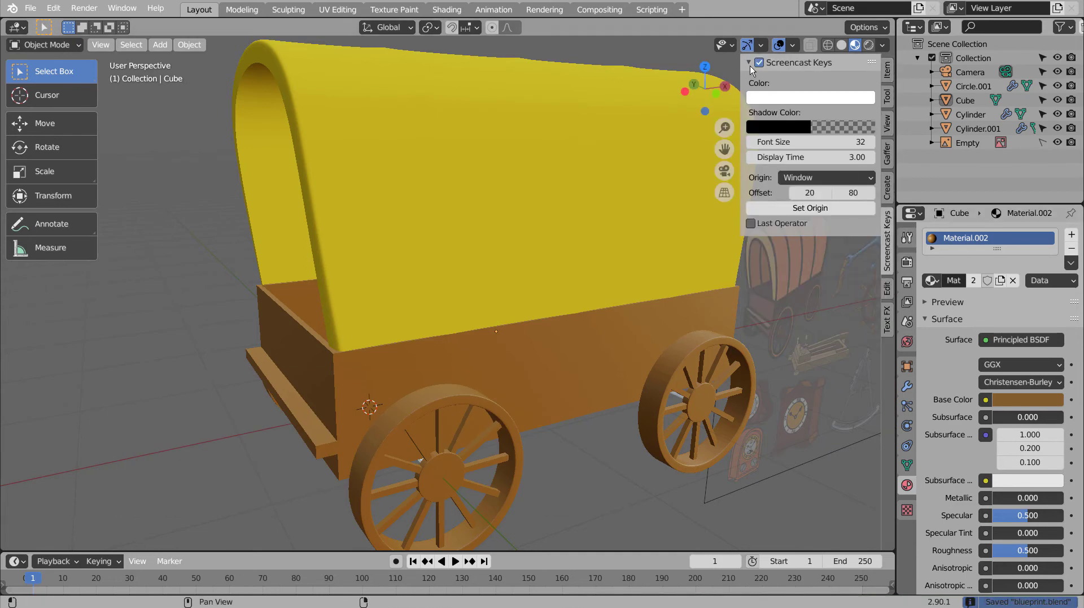
key(n)
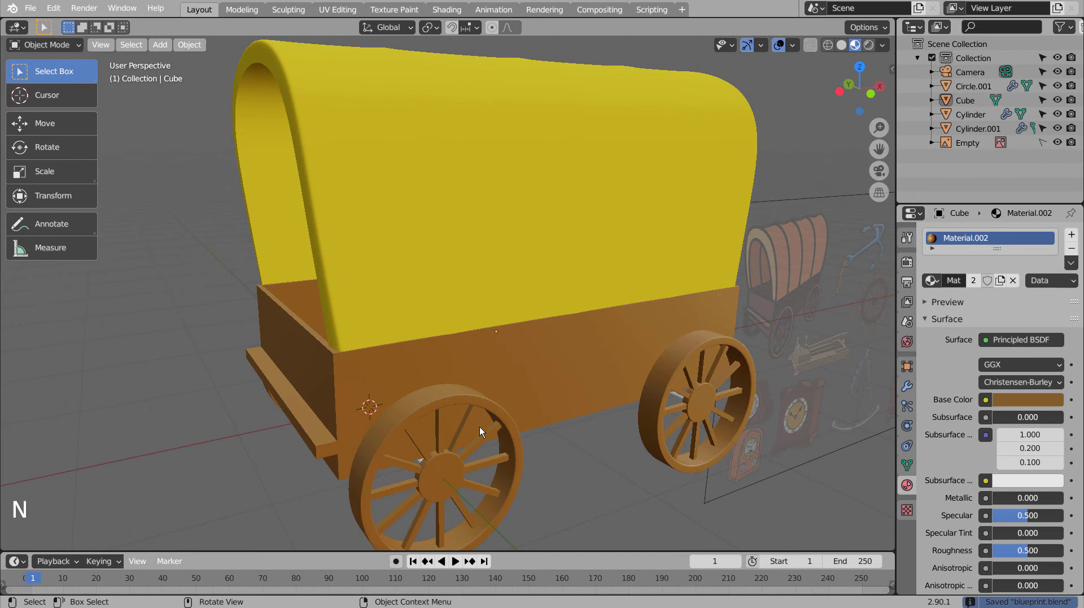
click(450, 464)
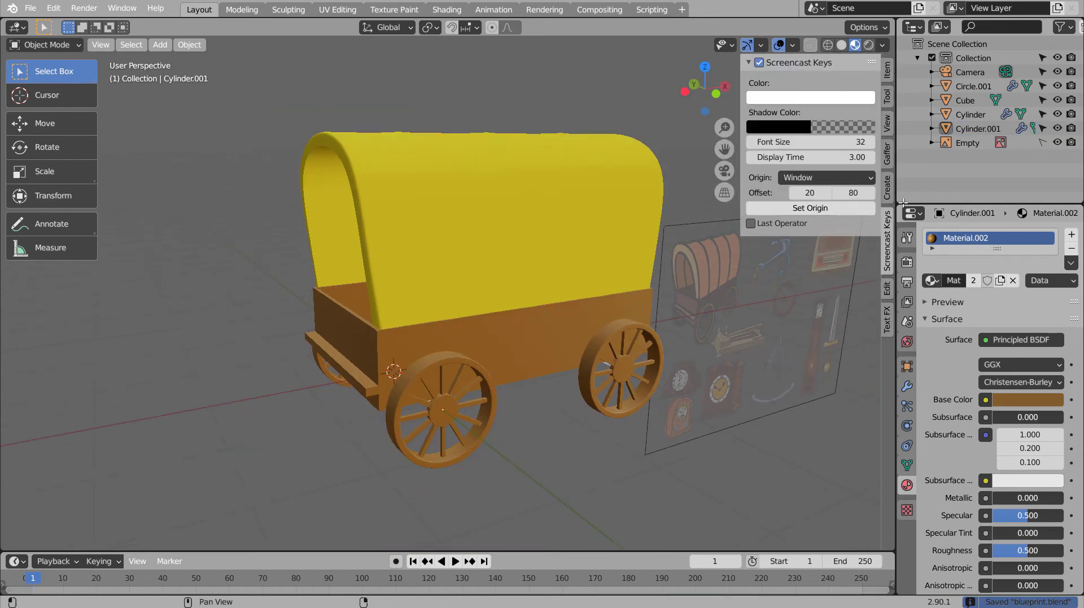
Step: Enter Edit Mode on the wheels and select the wheel parts to recolour
key(n)
scroll(up, 3)
key(Tab)
key(Tab)
click(503, 409)
middle_click(605, 452)
middle_click(611, 438)
key(Tab)
scroll(up, 3)
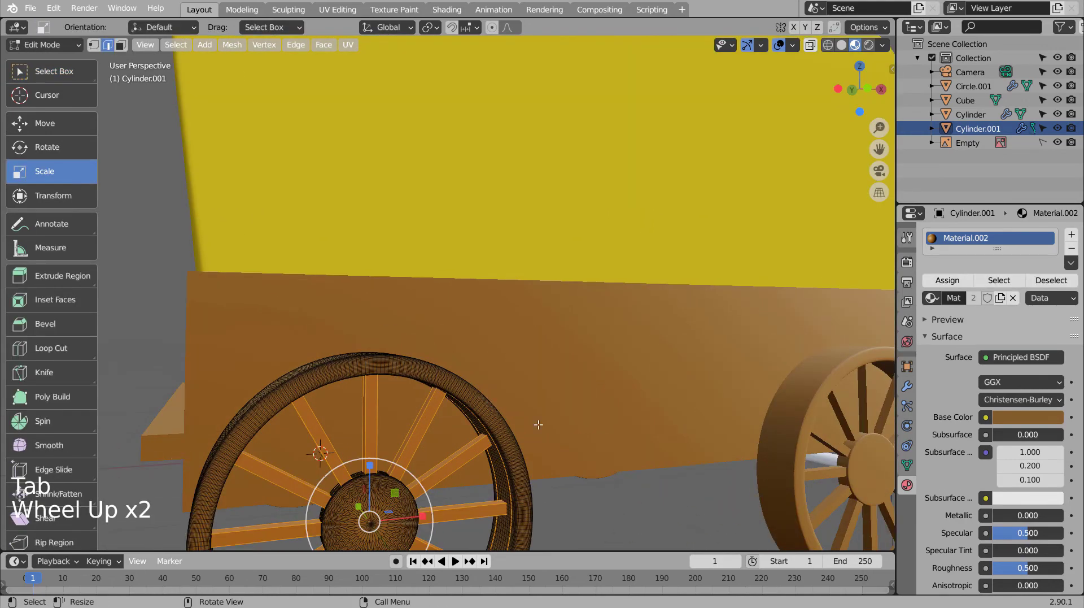
scroll(down, 3)
key(Tab)
click(550, 436)
middle_click(546, 441)
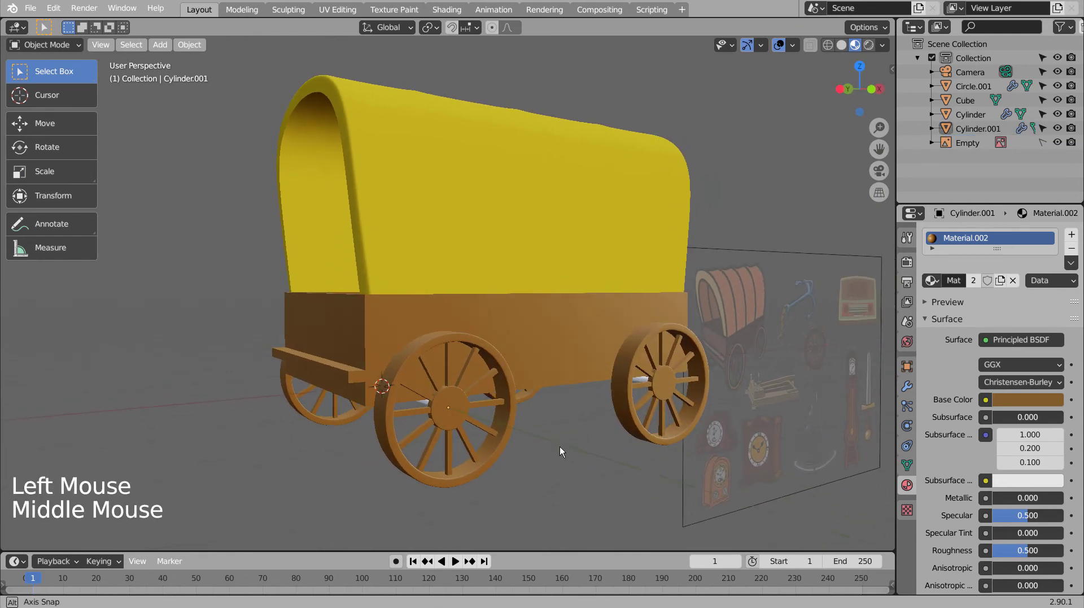
Step: Add a material slot with a new light grey material for the wheel parts and open its Base Color
key(Tab)
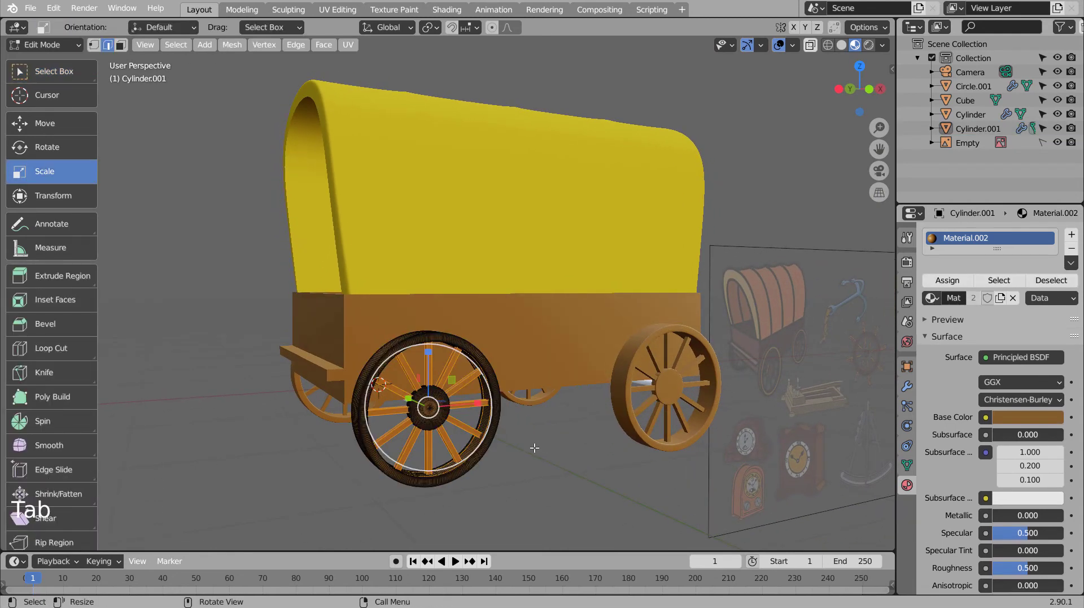
scroll(up, 3)
click(1074, 235)
click(983, 327)
click(1042, 450)
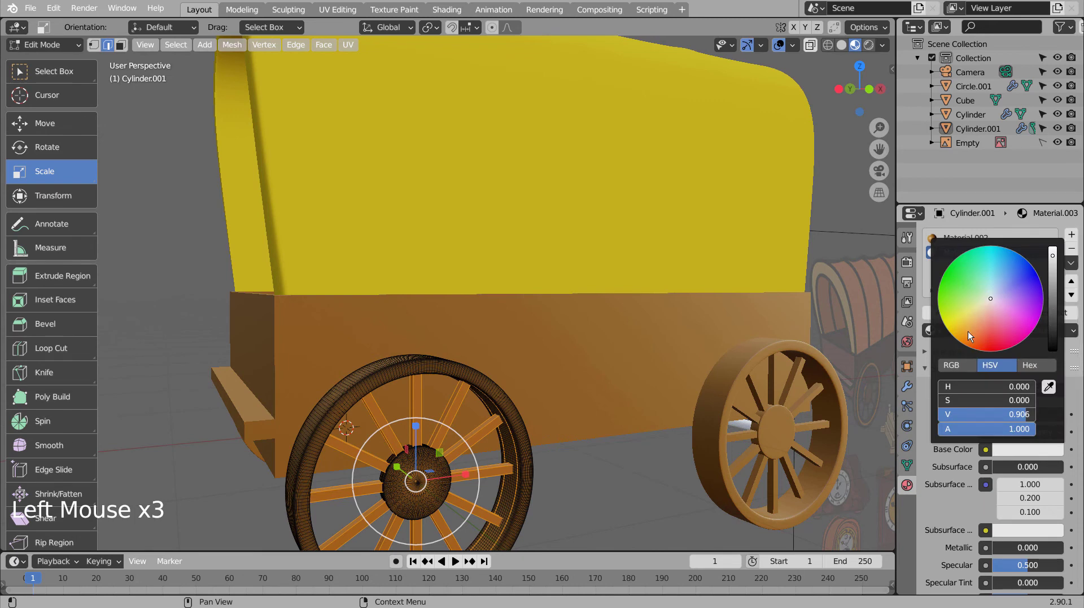
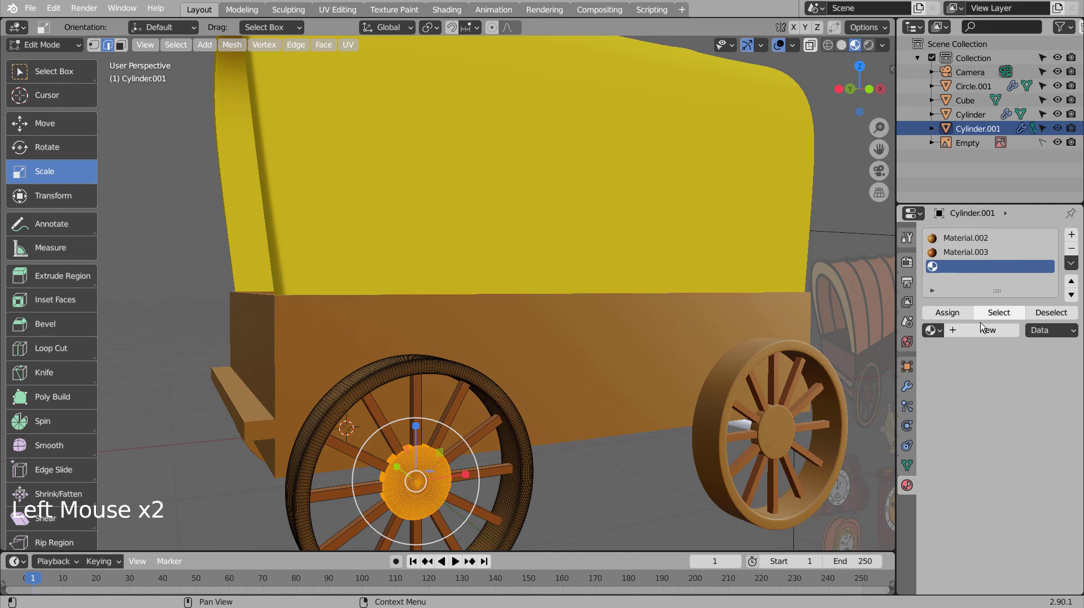
Step: Create a third brown material and assign it to the selected wheel parts
click(983, 329)
click(1030, 455)
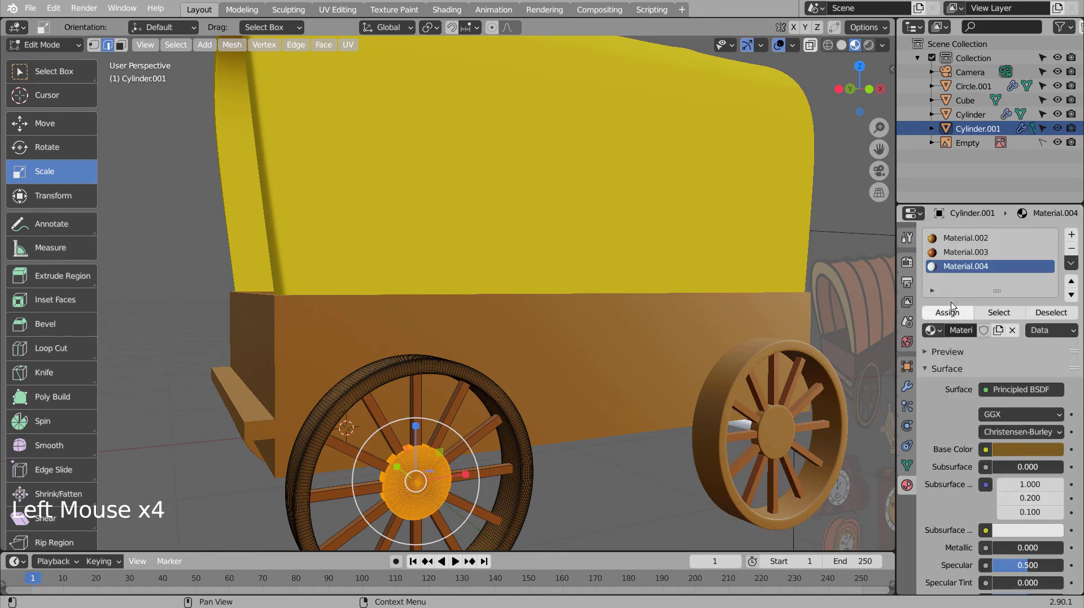
click(962, 307)
key(Tab)
Step: Give the axle cylinders their own new material with a dark grey Base Color
click(651, 473)
scroll(down, 3)
middle_click(649, 465)
scroll(down, 3)
middle_click(644, 469)
middle_click(626, 480)
middle_click(684, 405)
click(482, 307)
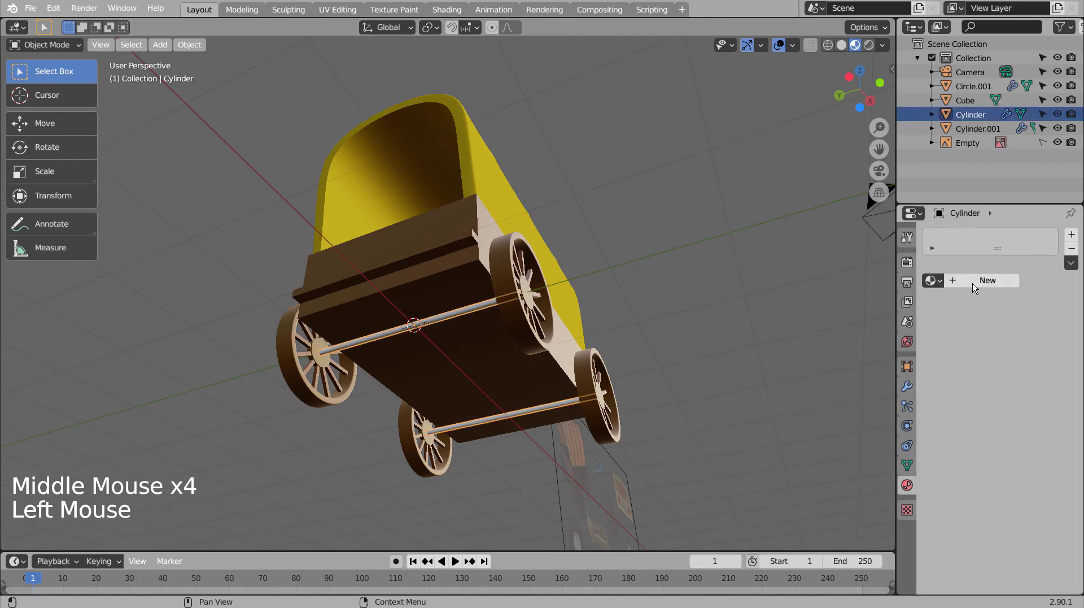
click(979, 283)
click(1042, 403)
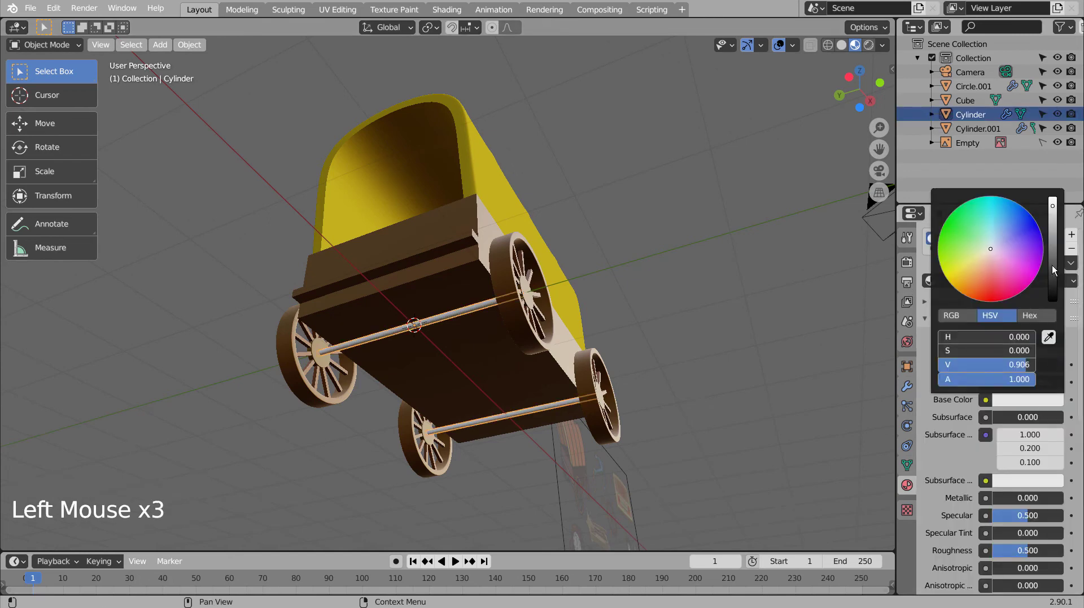
click(699, 337)
Step: Orbit back above the wagon and select the yellow canopy
middle_click(723, 371)
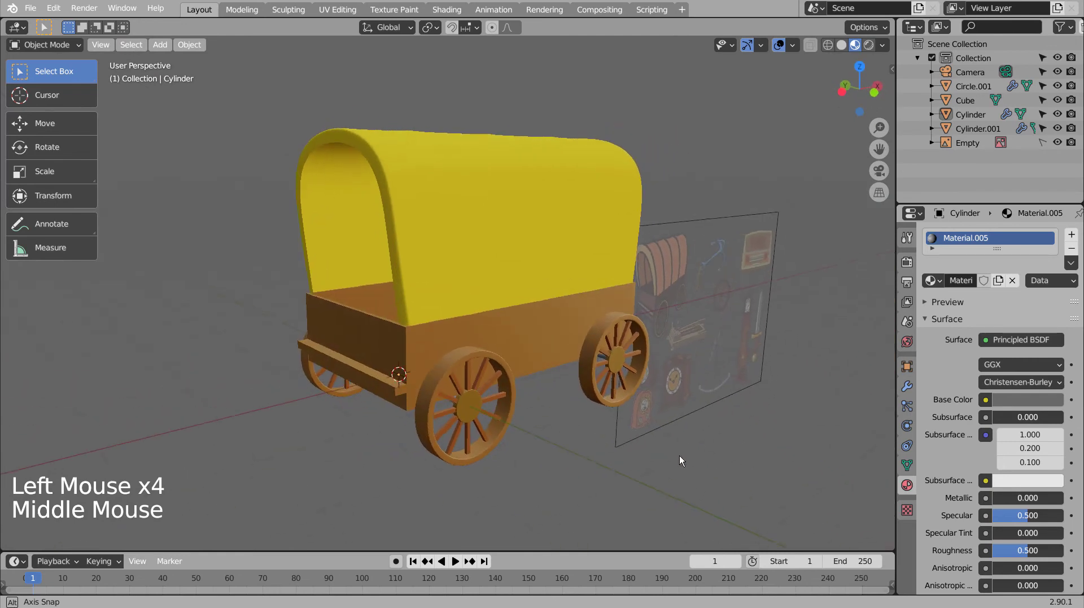
middle_click(666, 439)
scroll(down, 3)
scroll(down, 3)
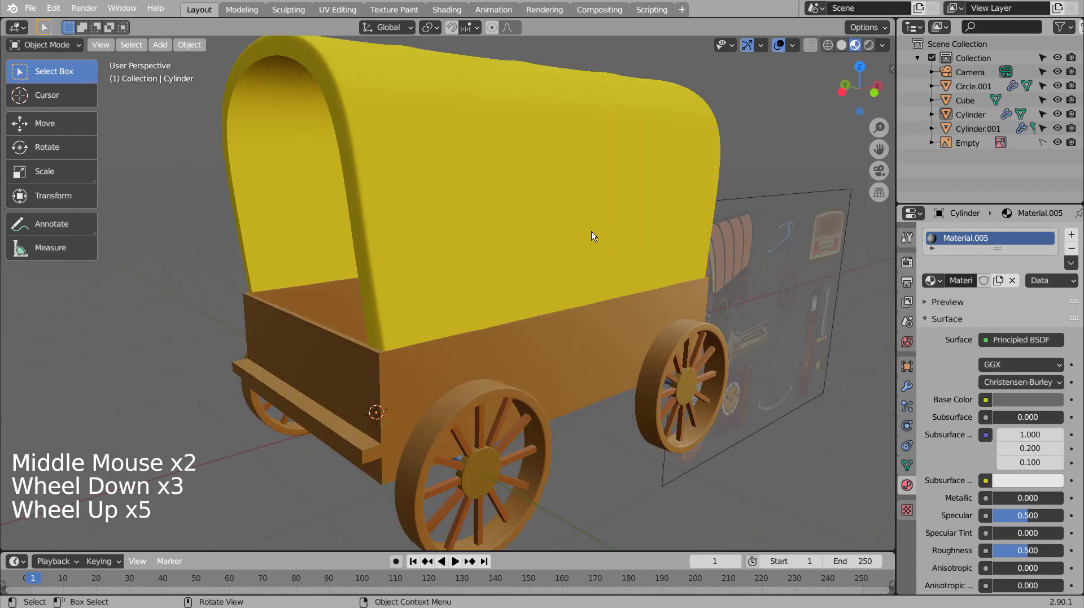
middle_click(592, 257)
scroll(up, 3)
middle_click(593, 278)
click(566, 220)
middle_click(598, 279)
middle_click(604, 387)
Step: Slide the canopy's front rib edge loop into place and bevel it into a two-segment band
key(Tab)
middle_click(599, 364)
middle_click(572, 335)
middle_click(549, 326)
middle_click(539, 322)
middle_click(549, 335)
middle_click(584, 362)
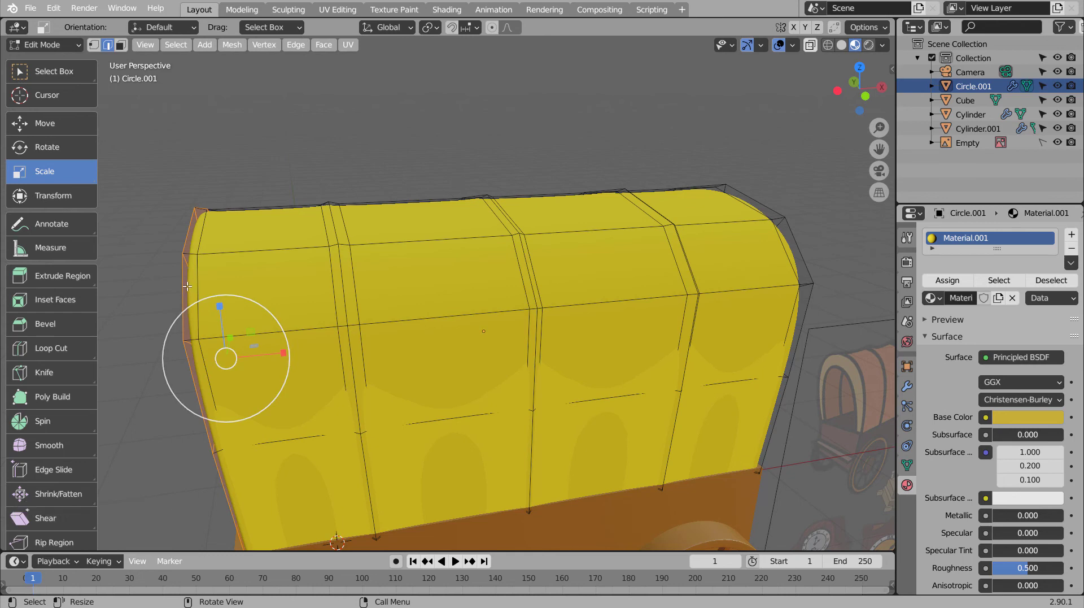
key(ctrl+r)
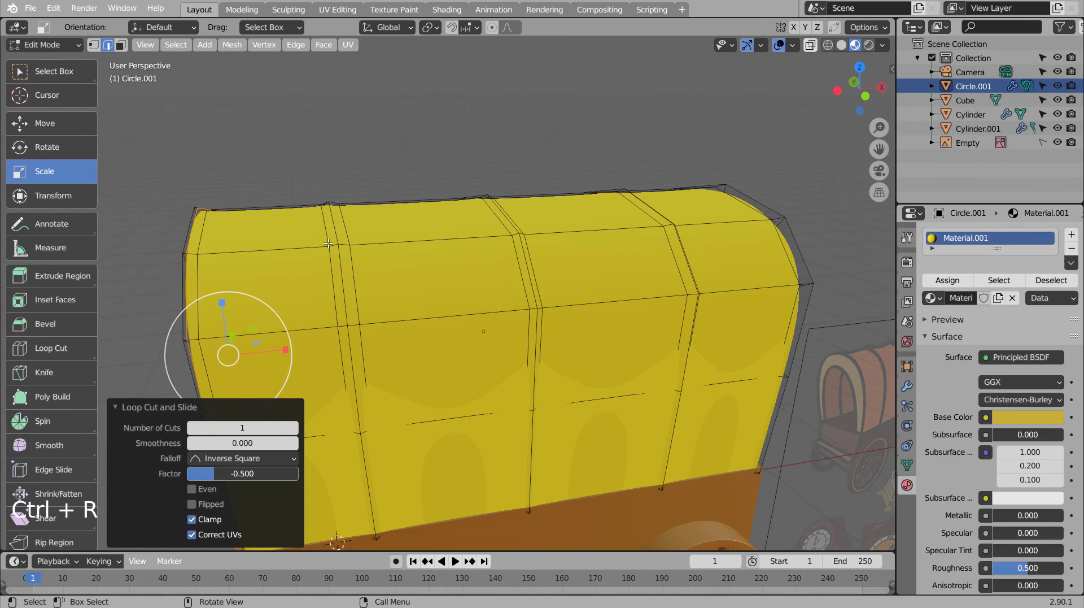
key(ctrl+r)
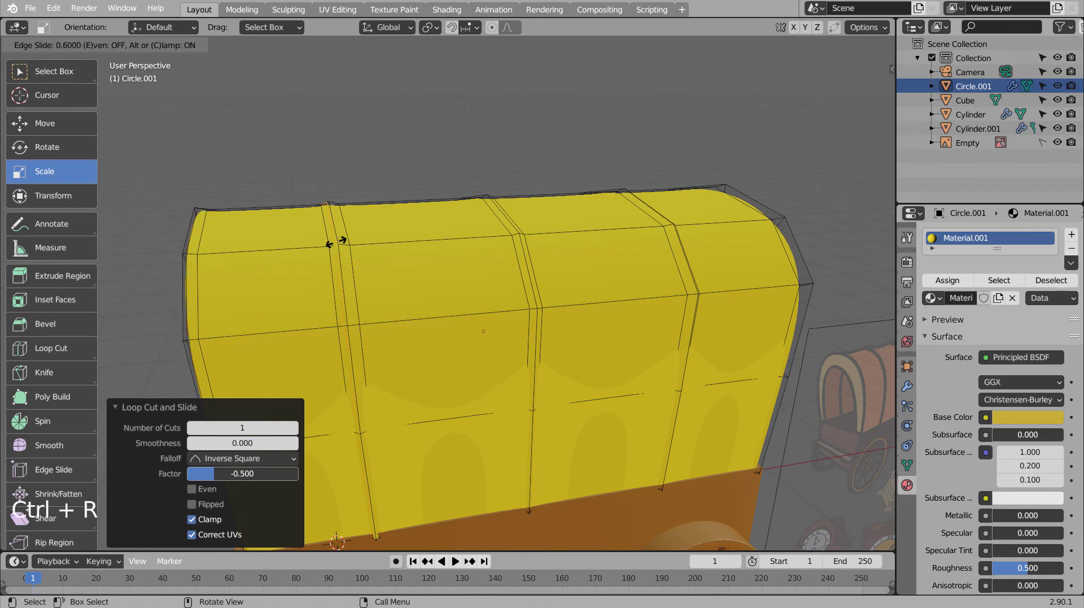
key(ctrl+r)
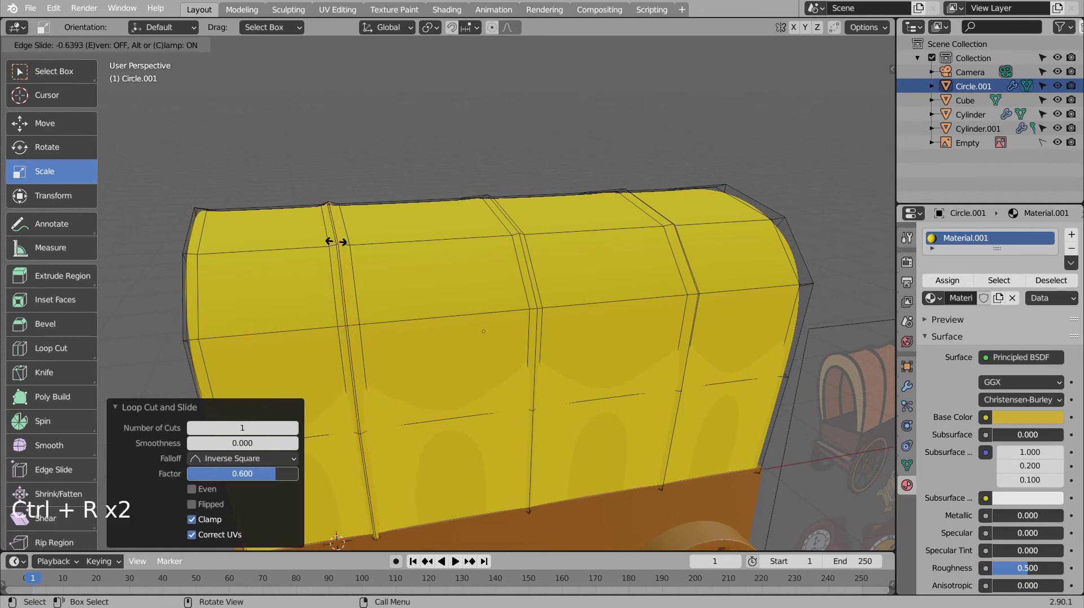
text(2)
click(525, 253)
text(2)
key(ctrl+b)
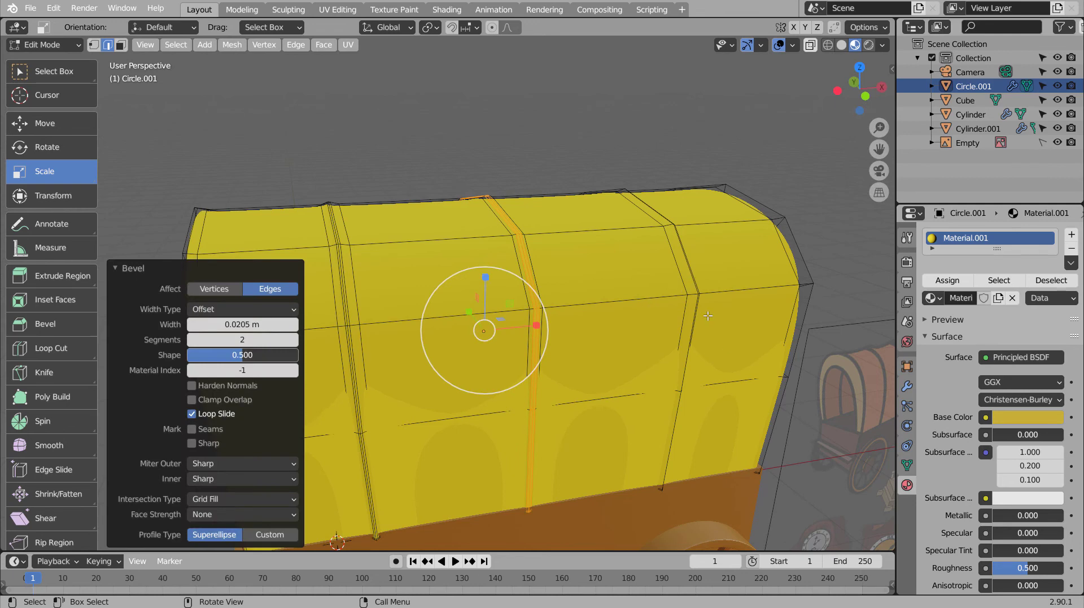
Step: Bevel the next rib loop into a band and slide the rear rib loop into place
middle_click(610, 355)
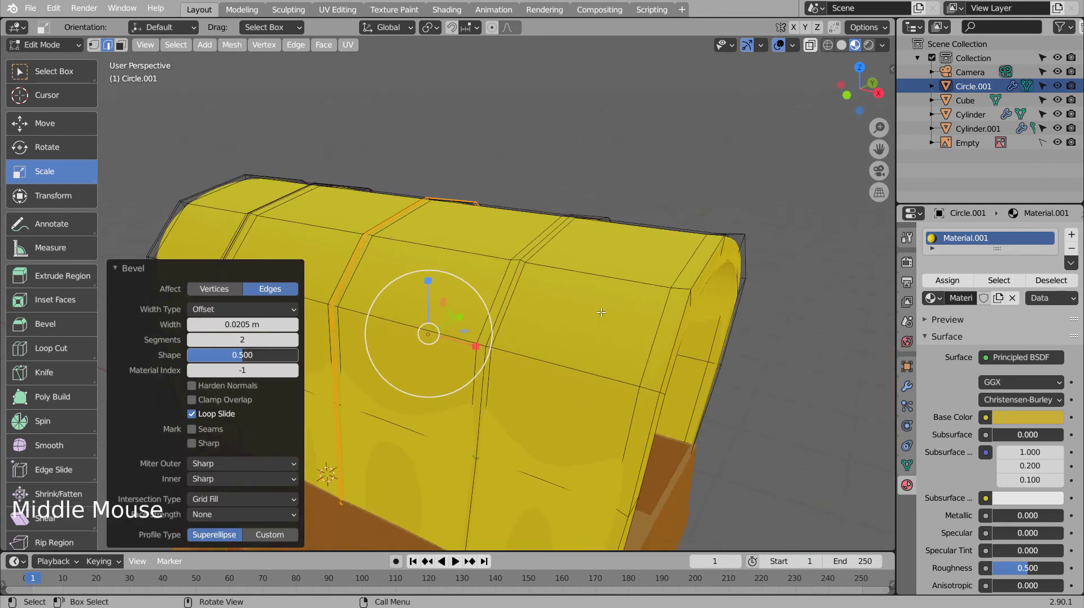
click(512, 273)
key(g)
key(ctrl+b)
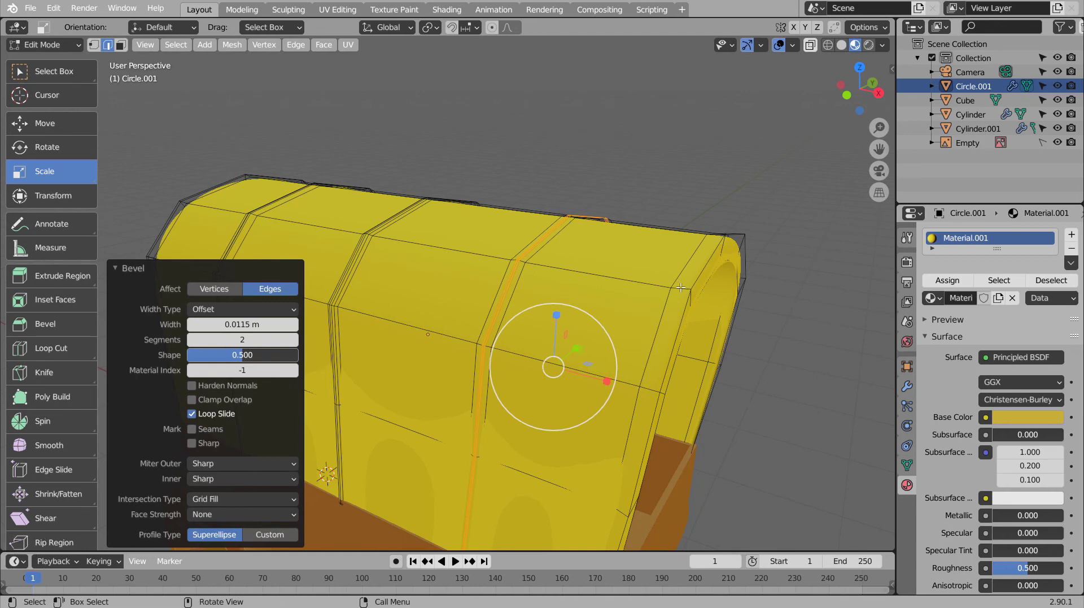
key(ctrl+r)
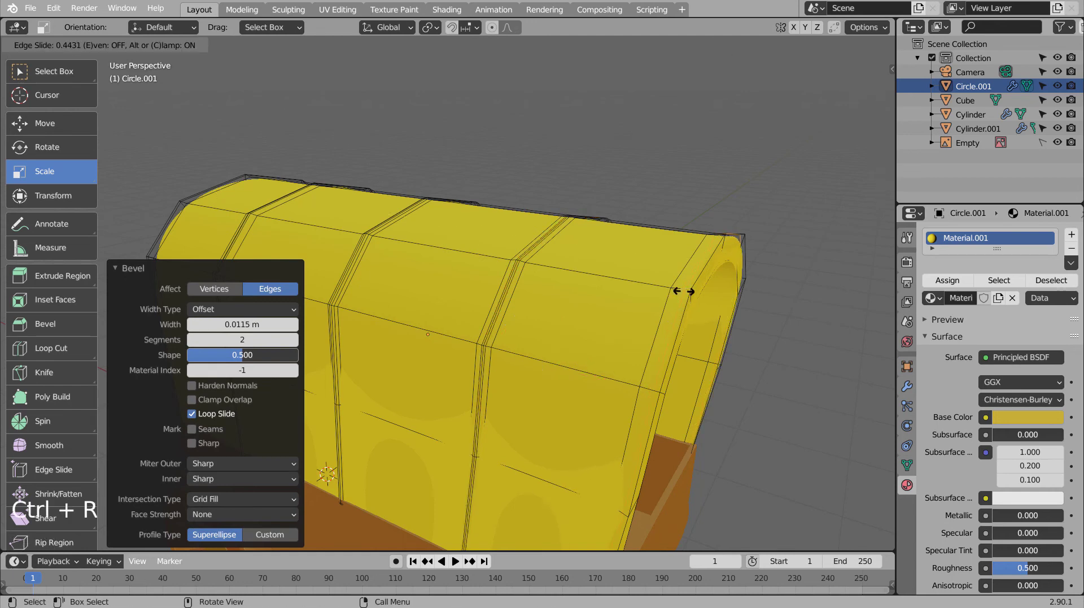
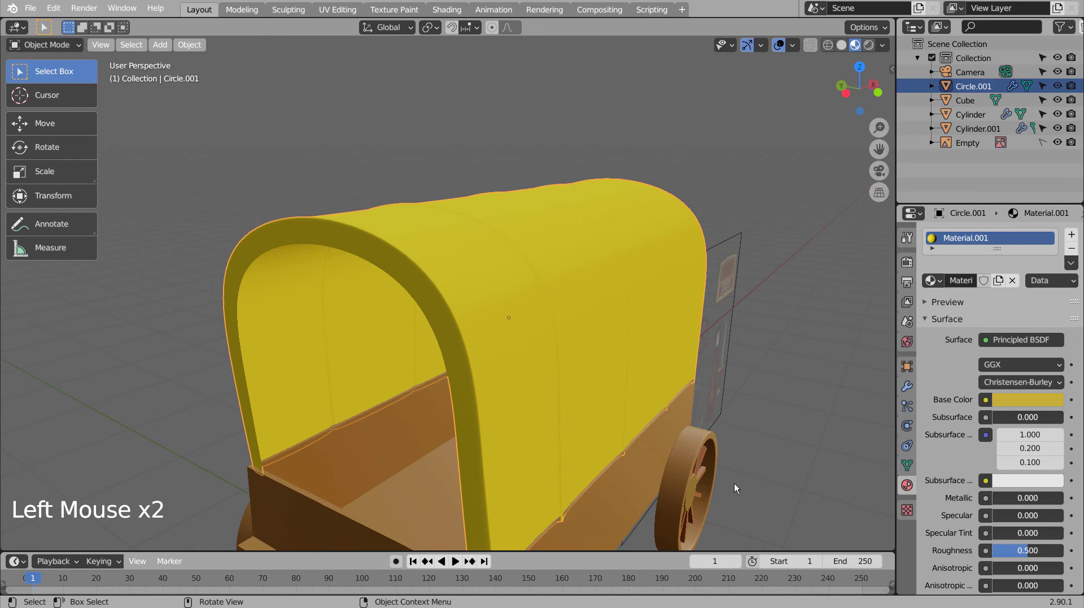
Step: Scale the canopy slightly shorter along Y and orbit to inspect the ribbed cover
key(s)
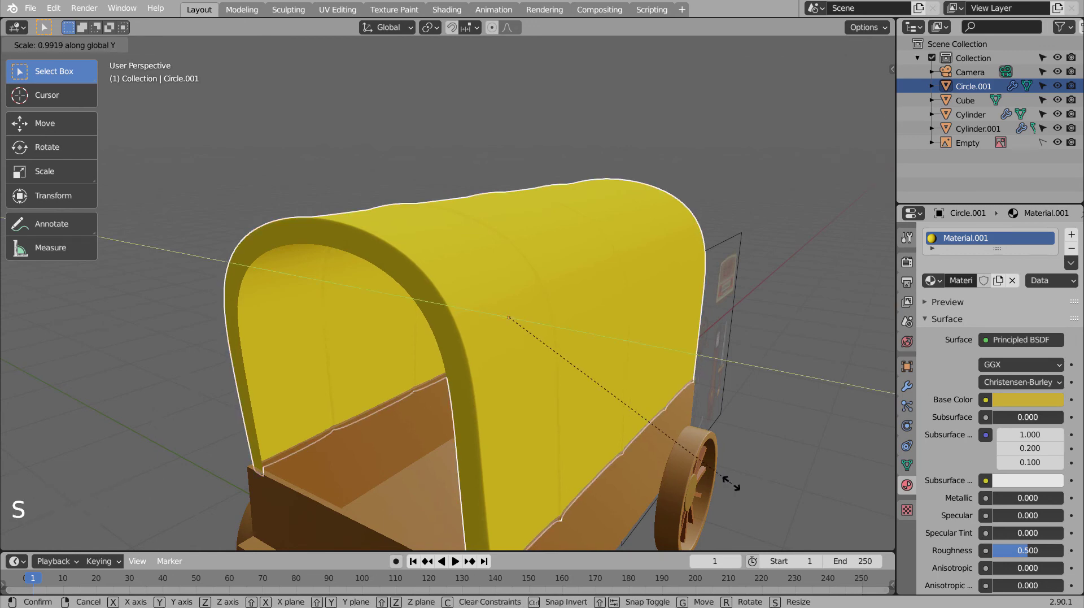
click(798, 481)
middle_click(794, 483)
middle_click(634, 455)
middle_click(586, 460)
middle_click(539, 488)
middle_click(444, 480)
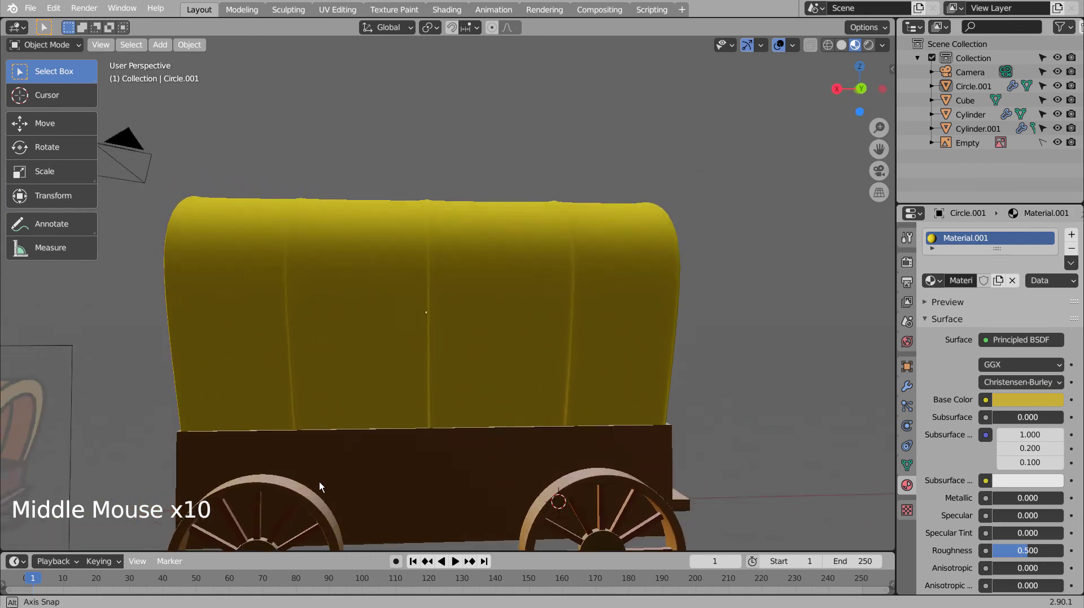